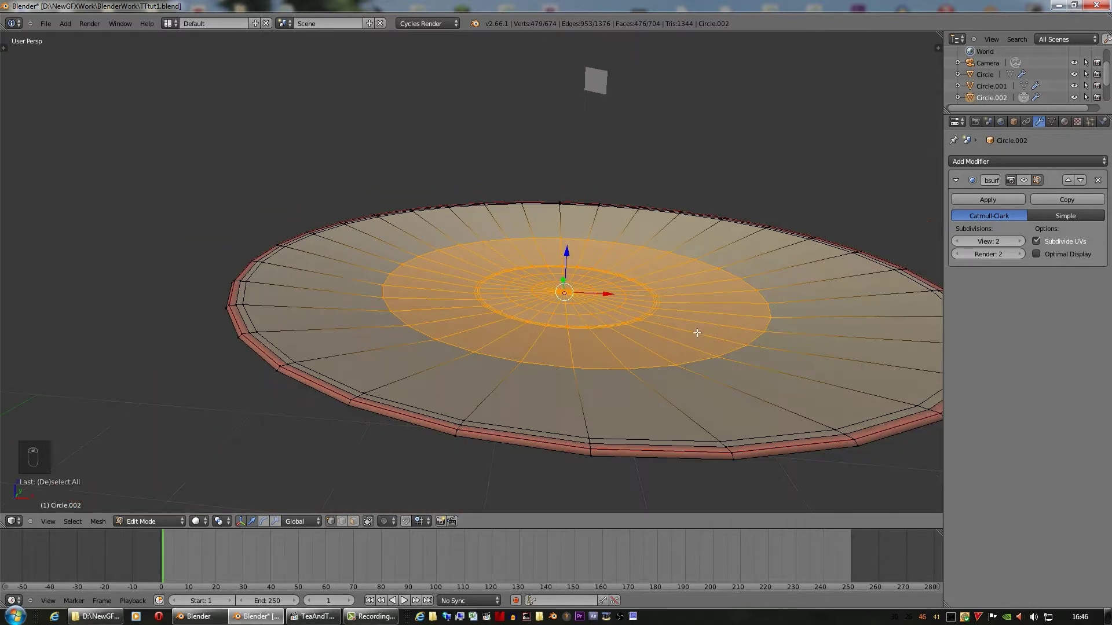
Scale the plate's selected inner ring of faces outward to widen its flat base
key(s)
middle_click(712, 341)
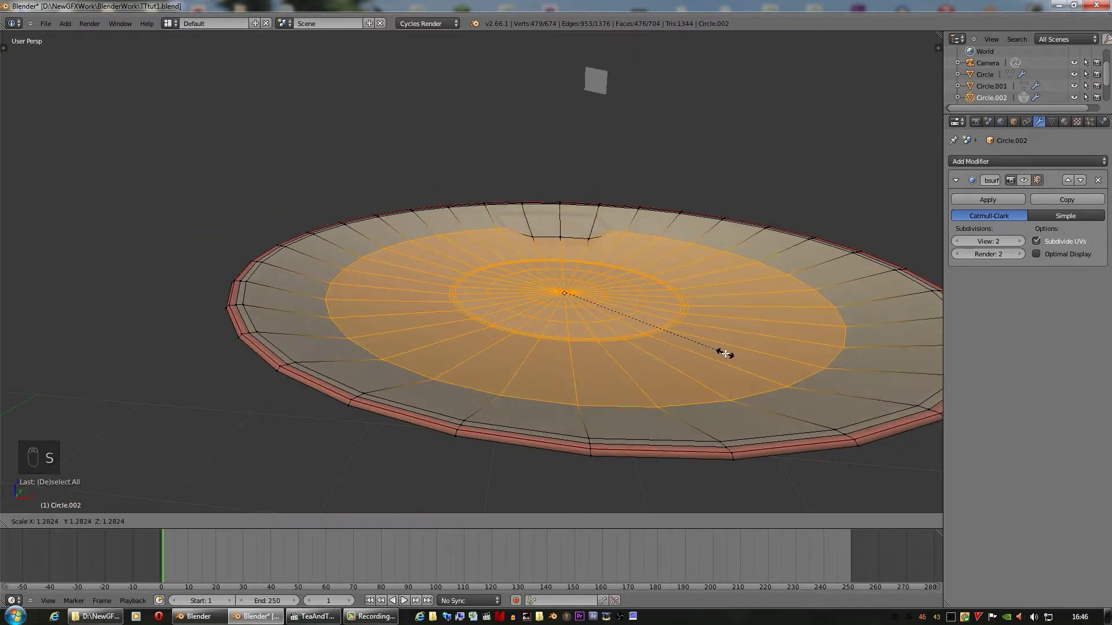
key(s)
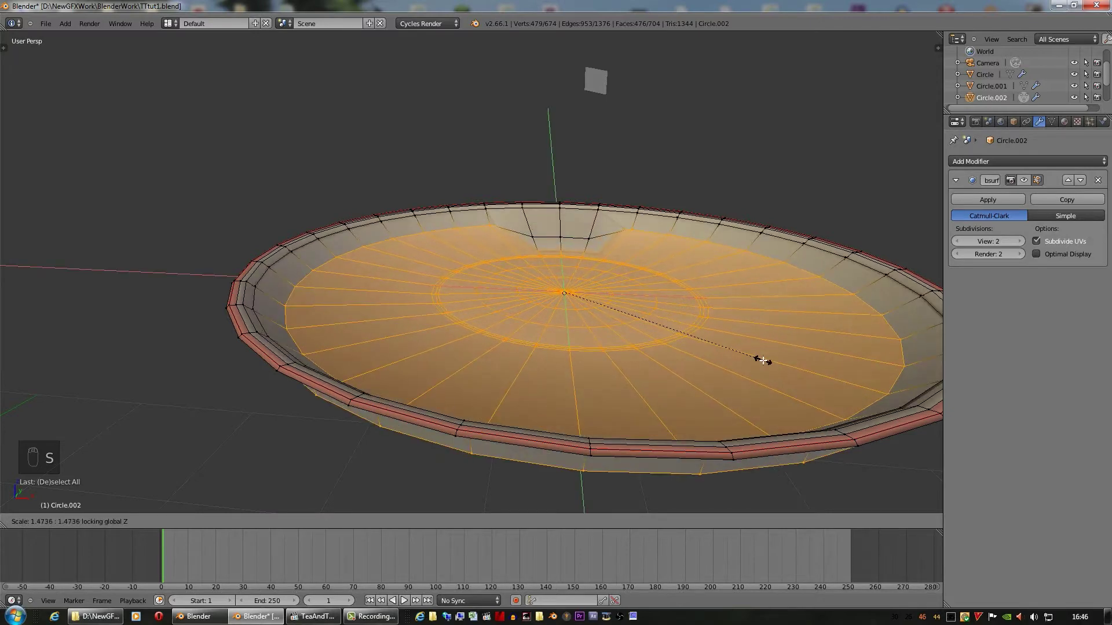
middle_click(707, 319)
Bring the view back above the plate to show its mesh as a wireframe from the top
key(c)
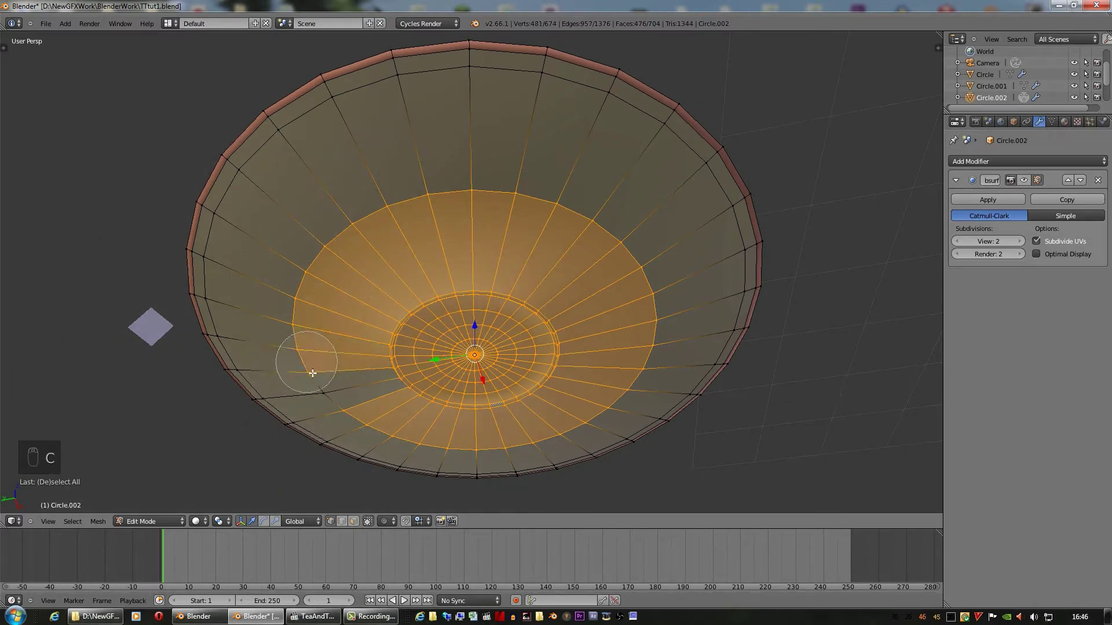
drag(365, 379, 578, 470)
drag(548, 419, 581, 470)
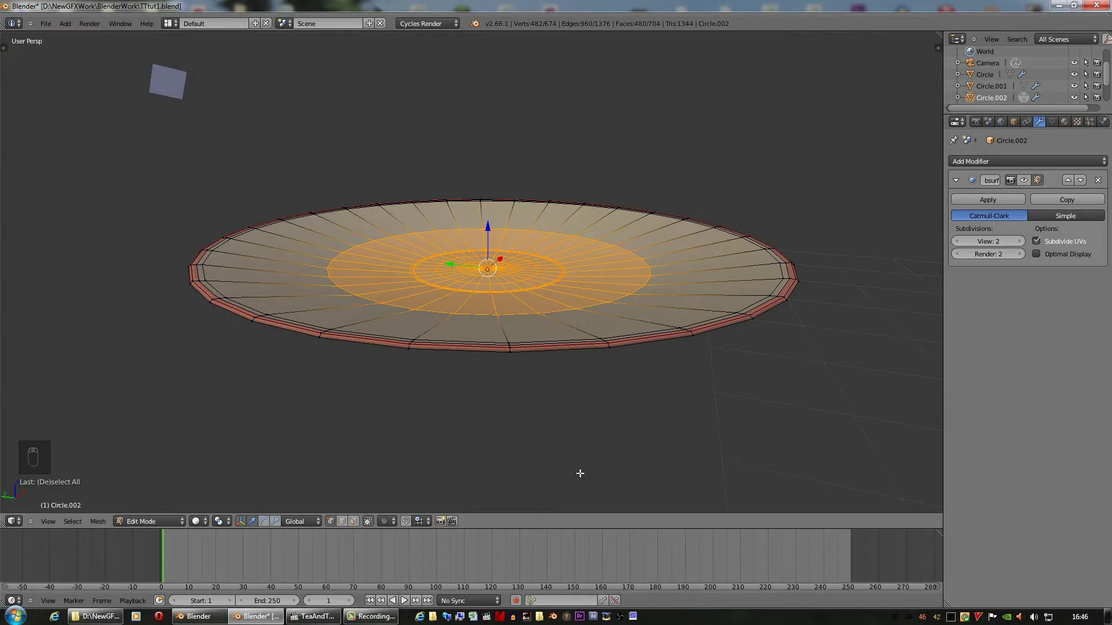
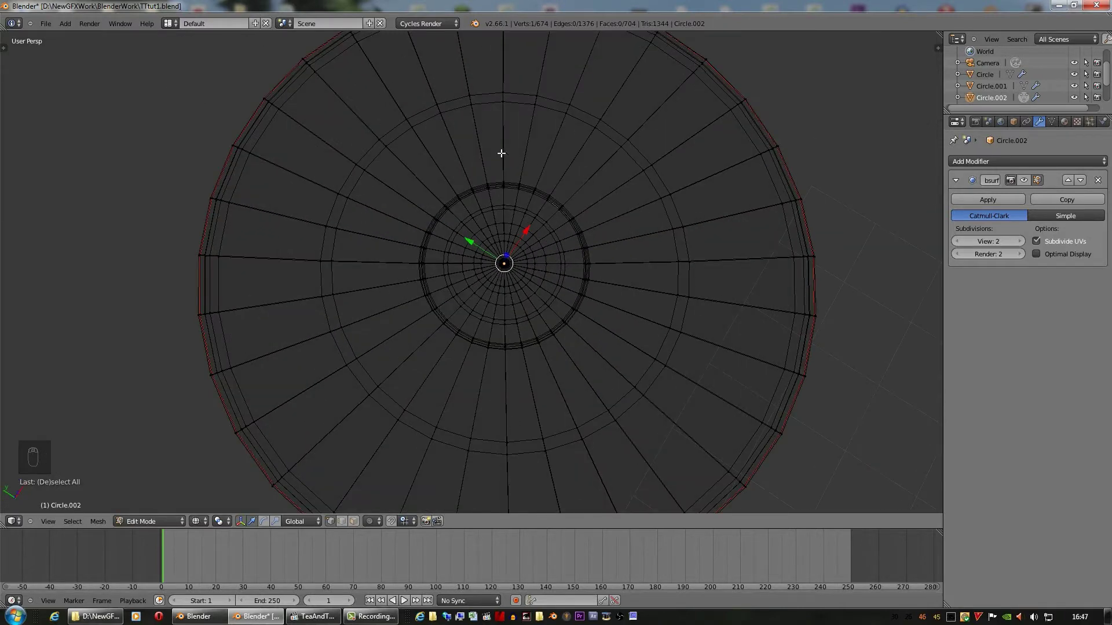
Deselect everything, then circle-select the vertices around the plate's centre
key(a)
key(c)
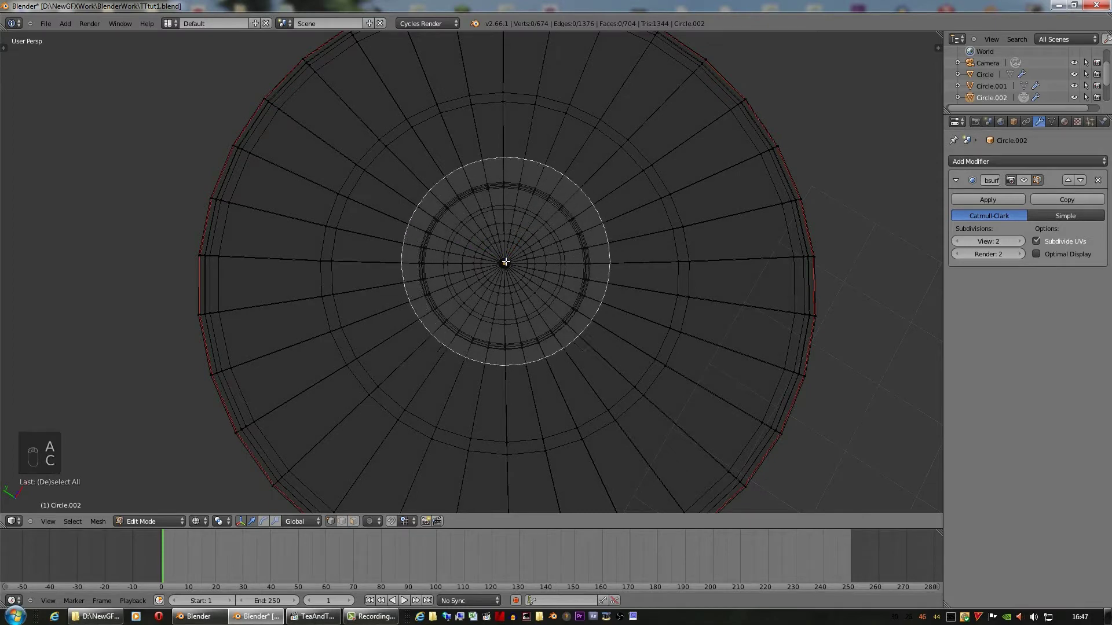
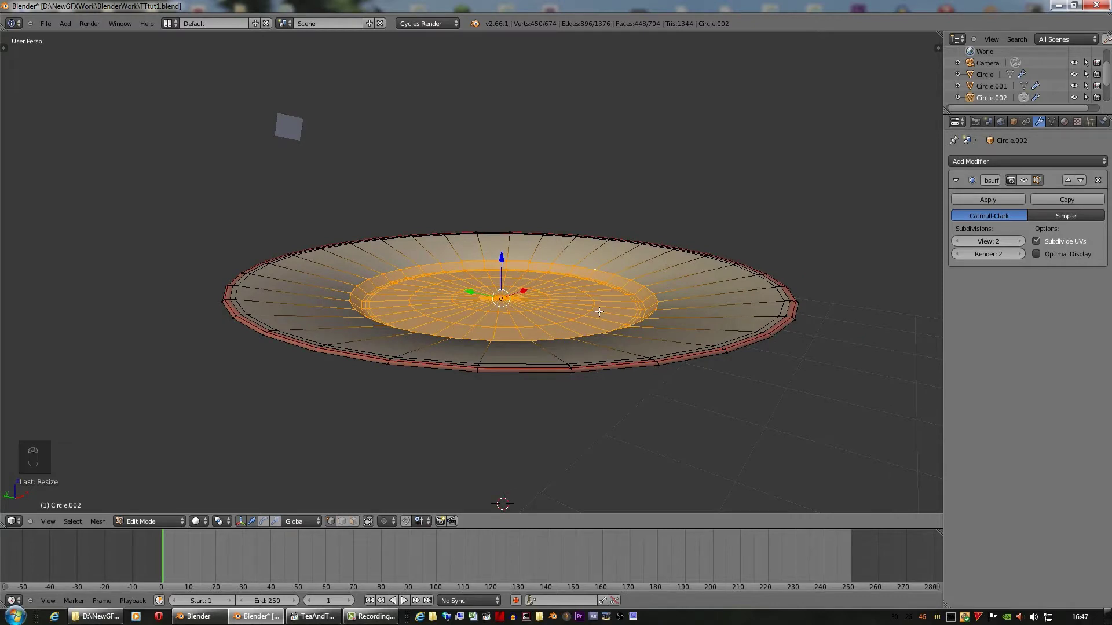
Scale the plate's centre outward twice and lower it into a shallow recess, checked from the side in Object Mode
key(s)
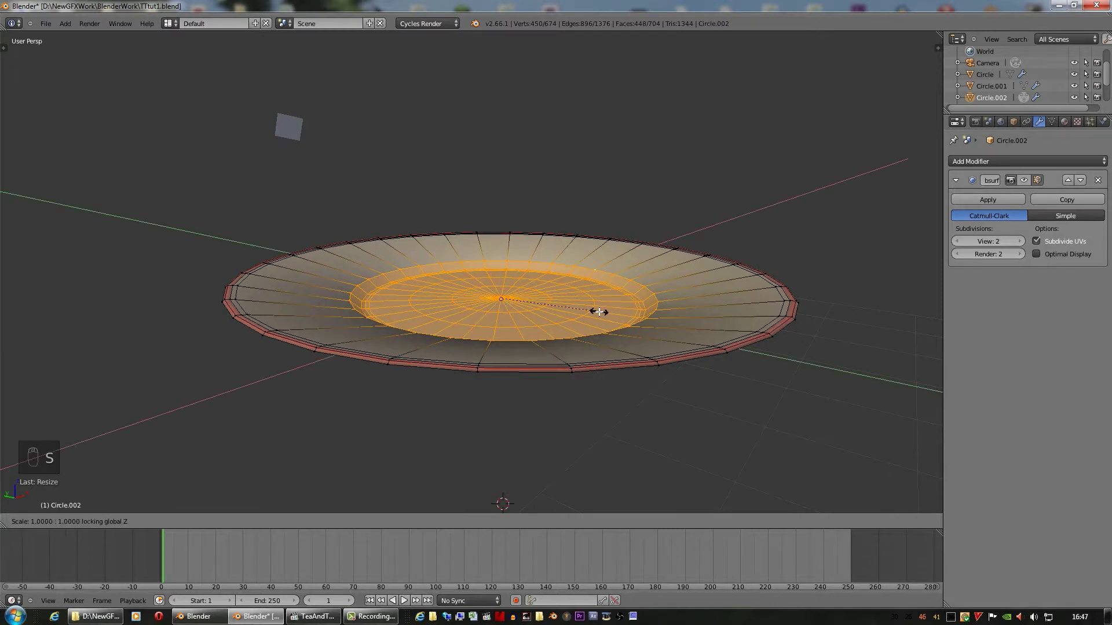
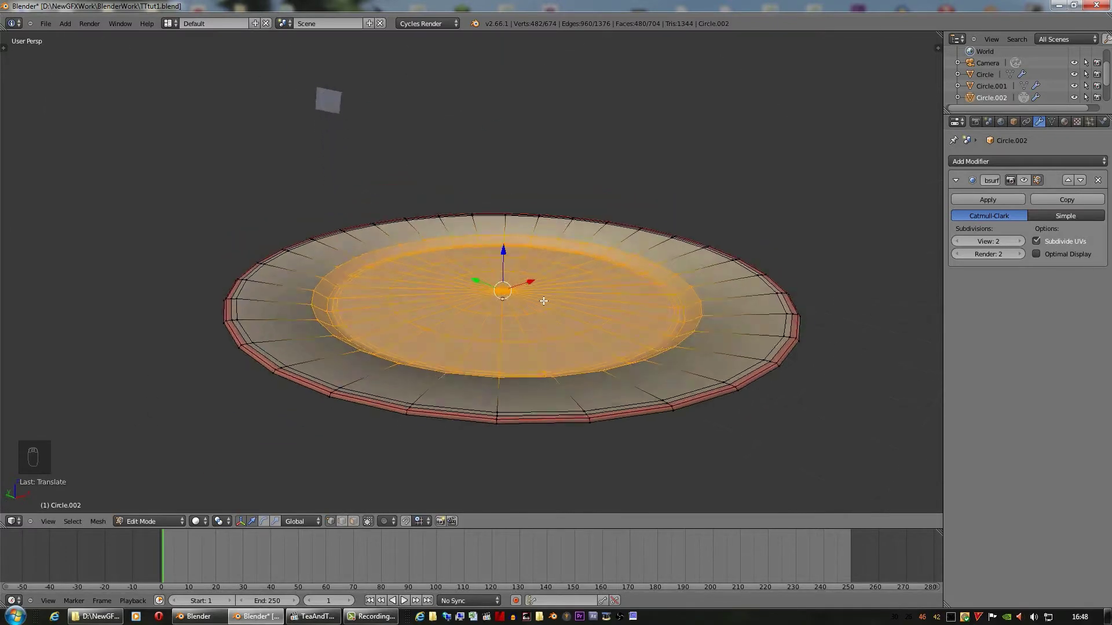
key(s)
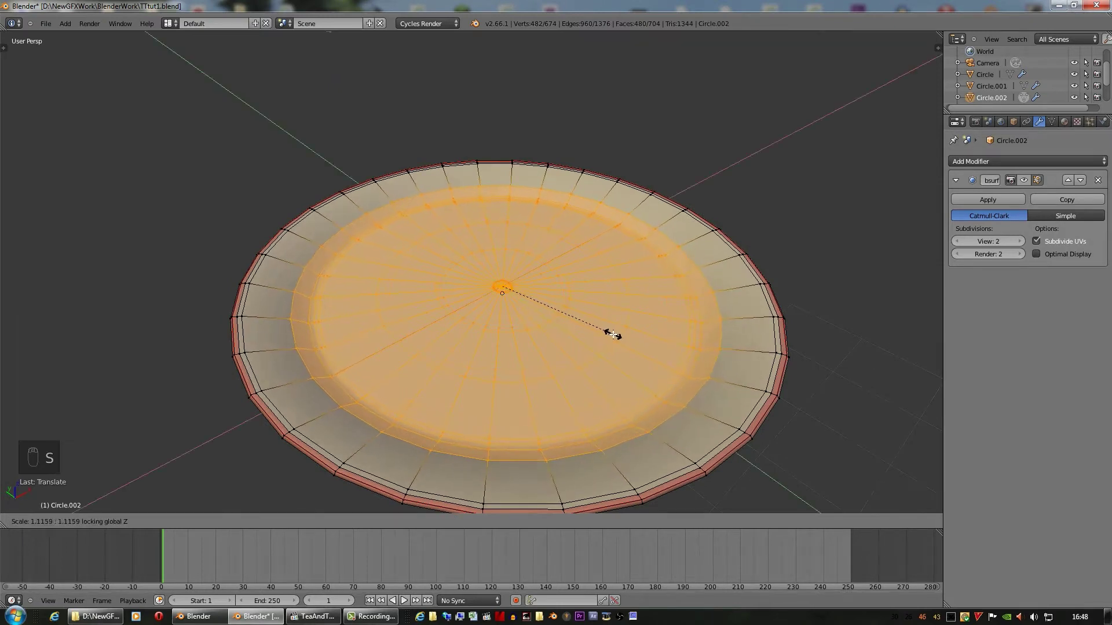
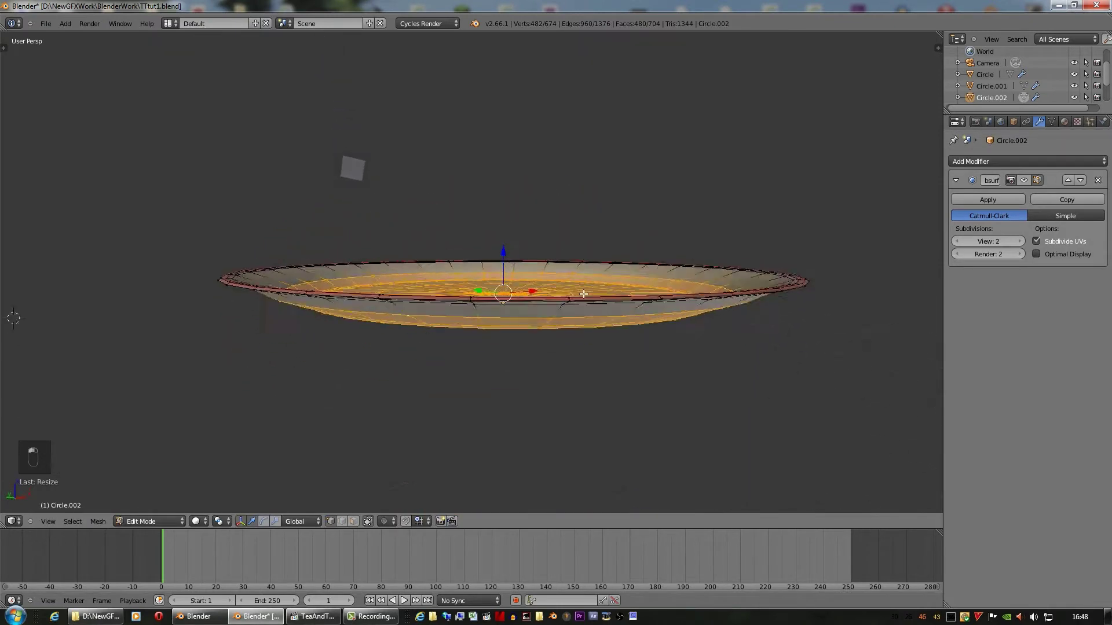
drag(504, 247, 504, 241)
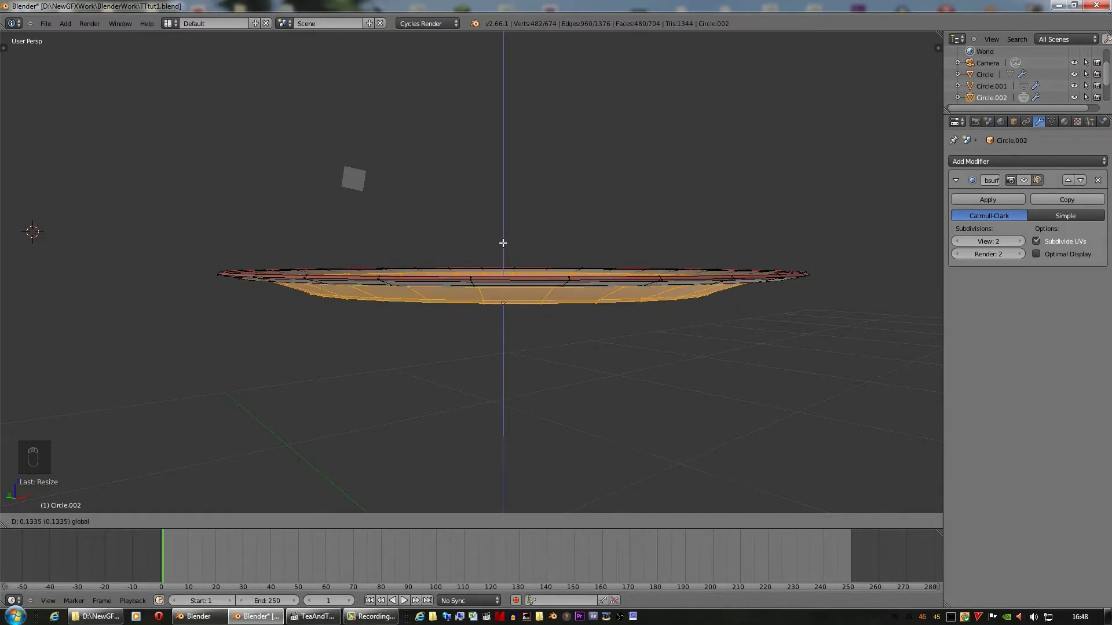
middle_click(569, 304)
key(Tab)
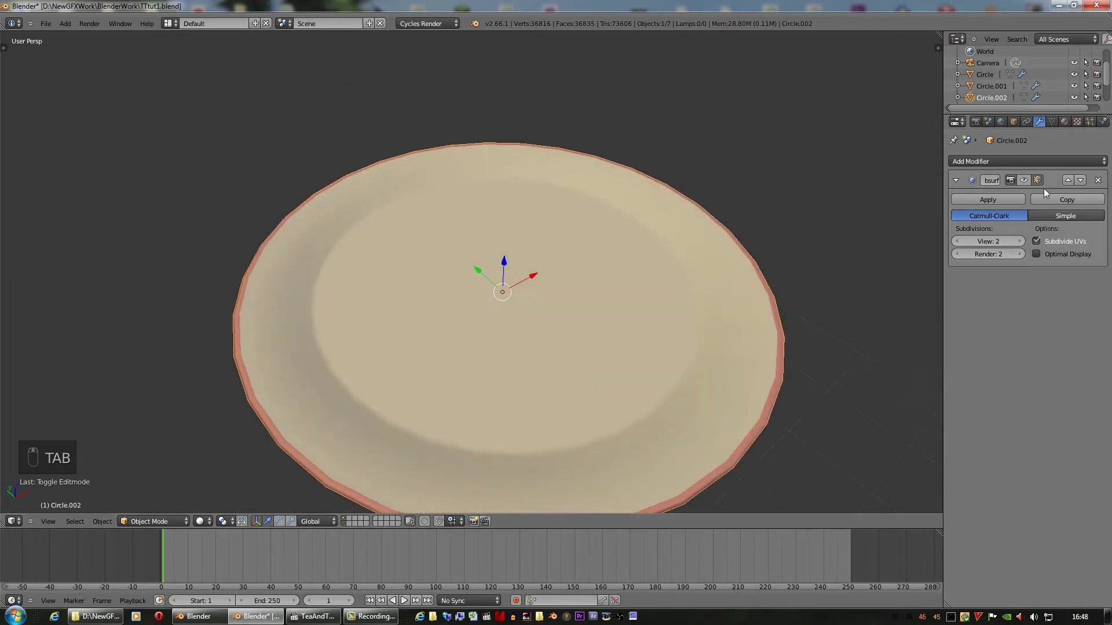
Raise the plate's Subdivision Surface display and orbit around the smoothed dish
click(1027, 186)
drag(657, 306, 647, 208)
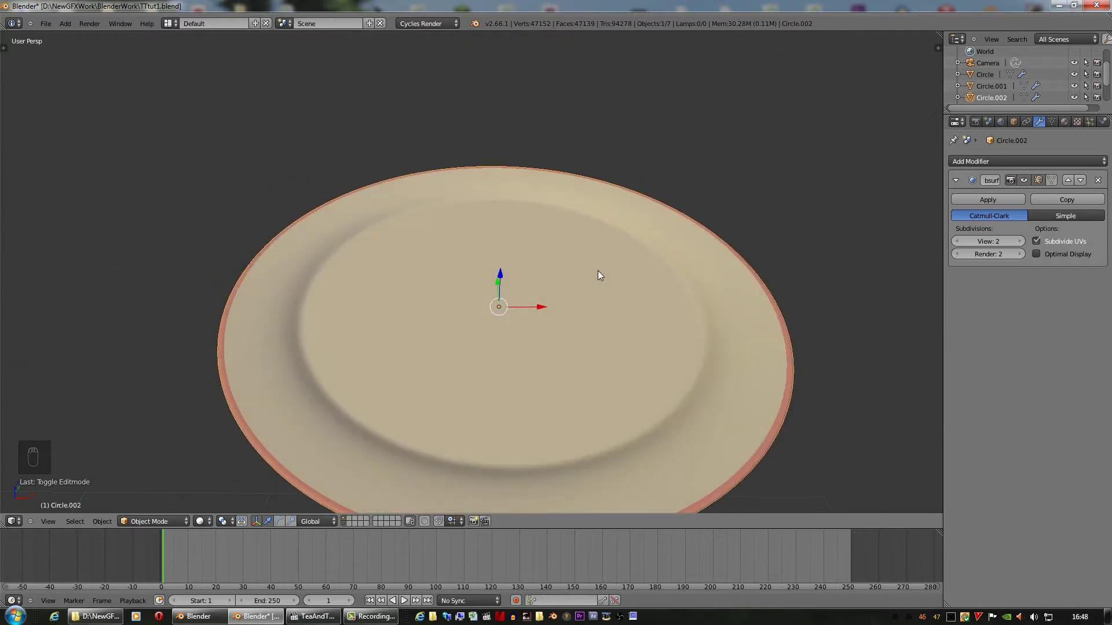
drag(602, 274, 517, 314)
middle_click(456, 306)
middle_click(384, 277)
Look through the camera, then orbit out to see the plate beside the cup and saucer
key(s)
drag(533, 313, 493, 325)
middle_click(492, 325)
key(KP_0)
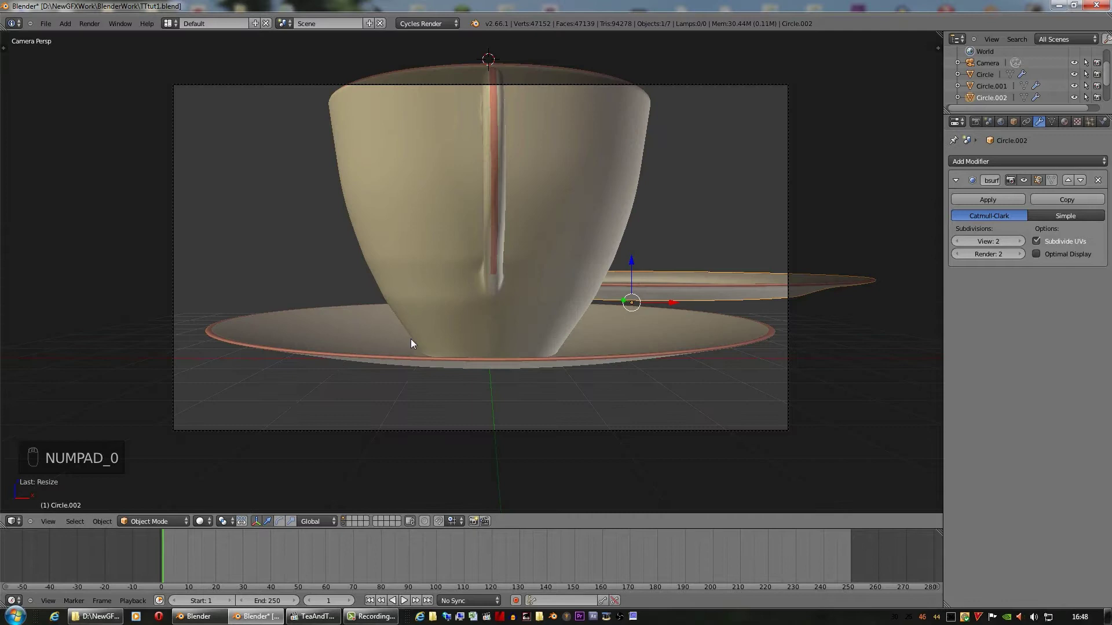
drag(523, 344, 594, 312)
drag(593, 315, 679, 337)
drag(594, 357, 649, 258)
drag(649, 259, 564, 352)
middle_click(601, 367)
middle_click(564, 352)
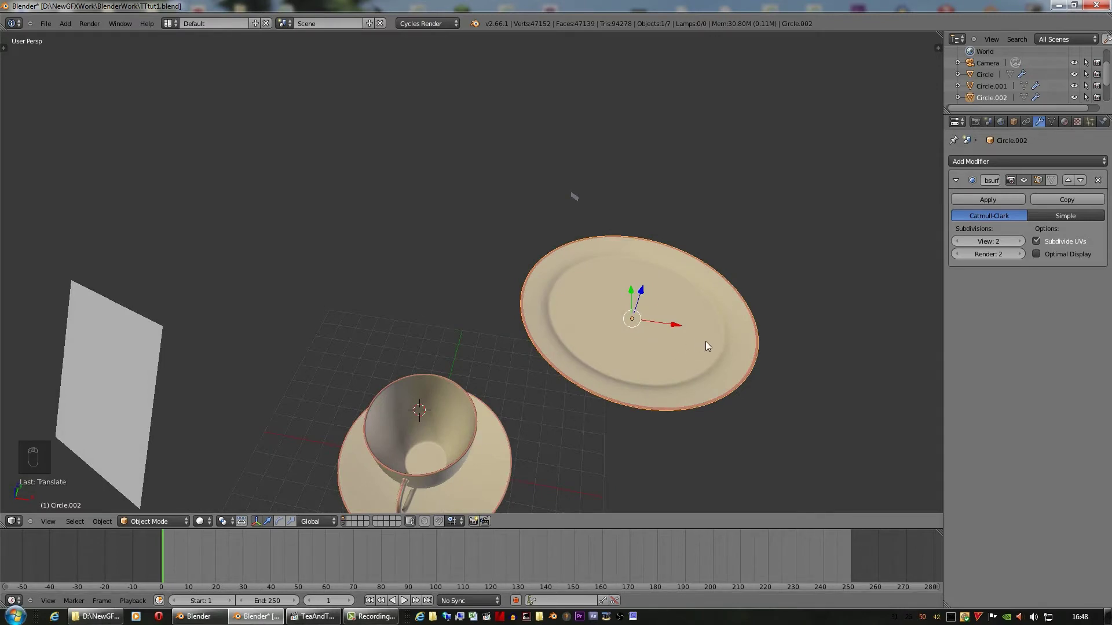
Save the scene and bring up the reference tea-and-toast render in a media player
click(50, 22)
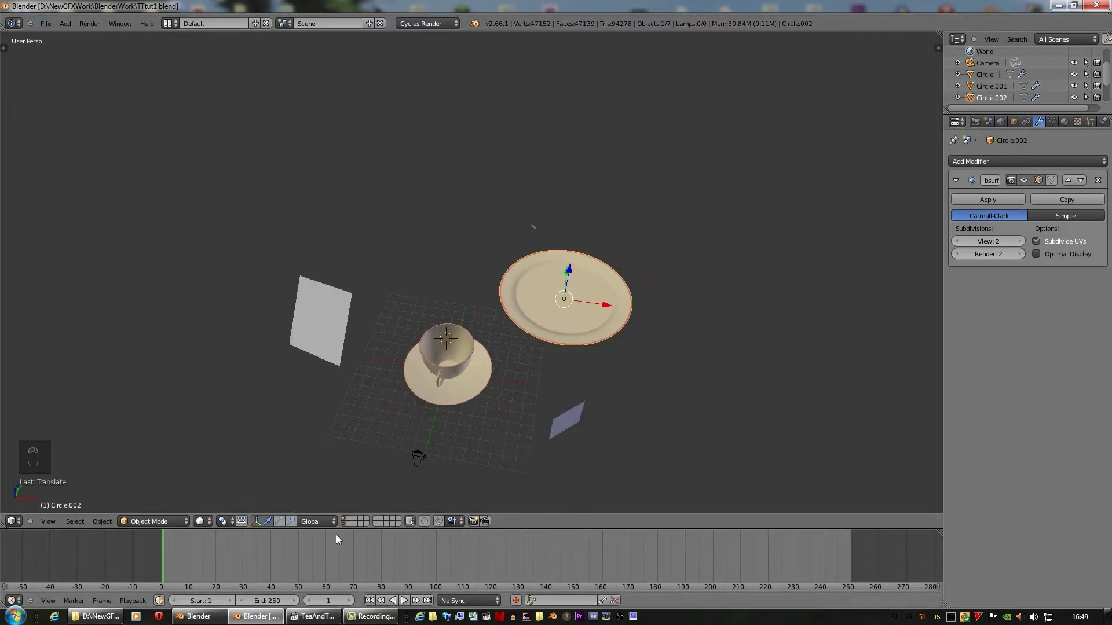
drag(348, 520, 491, 452)
drag(491, 451, 509, 276)
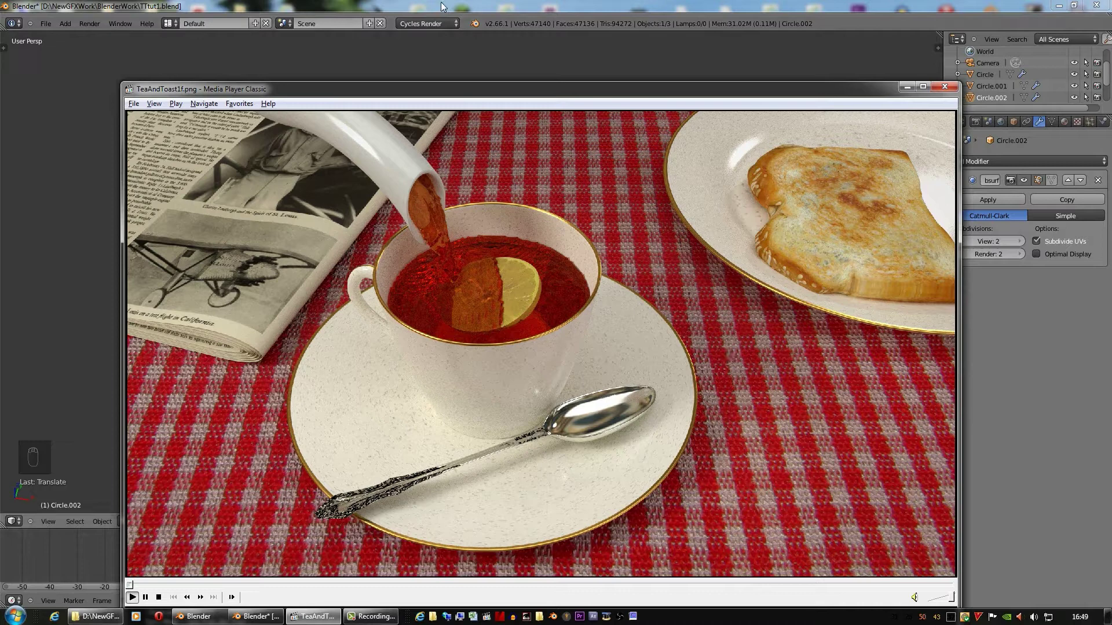
Review TeaAndToast1f.png, close the viewer and return to Blender's empty top-view grid
drag(353, 521, 525, 396)
drag(525, 395, 571, 426)
key(KP_7)
Show the viewport properties panel to add Vintage Silver Teaspoon18.png as a background image
key(n)
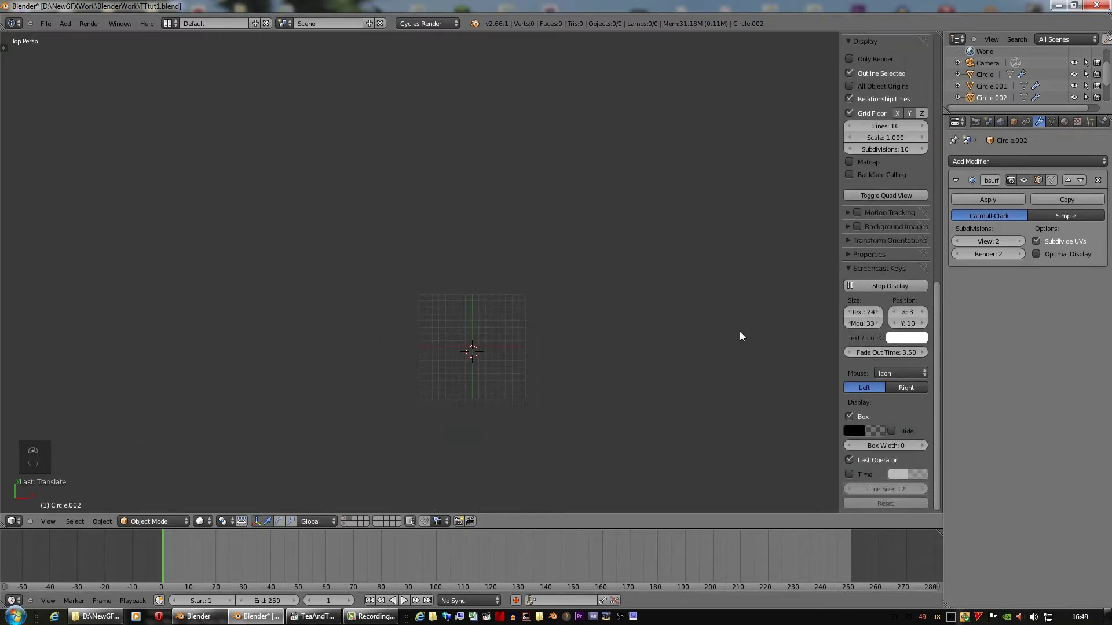
drag(661, 325, 882, 286)
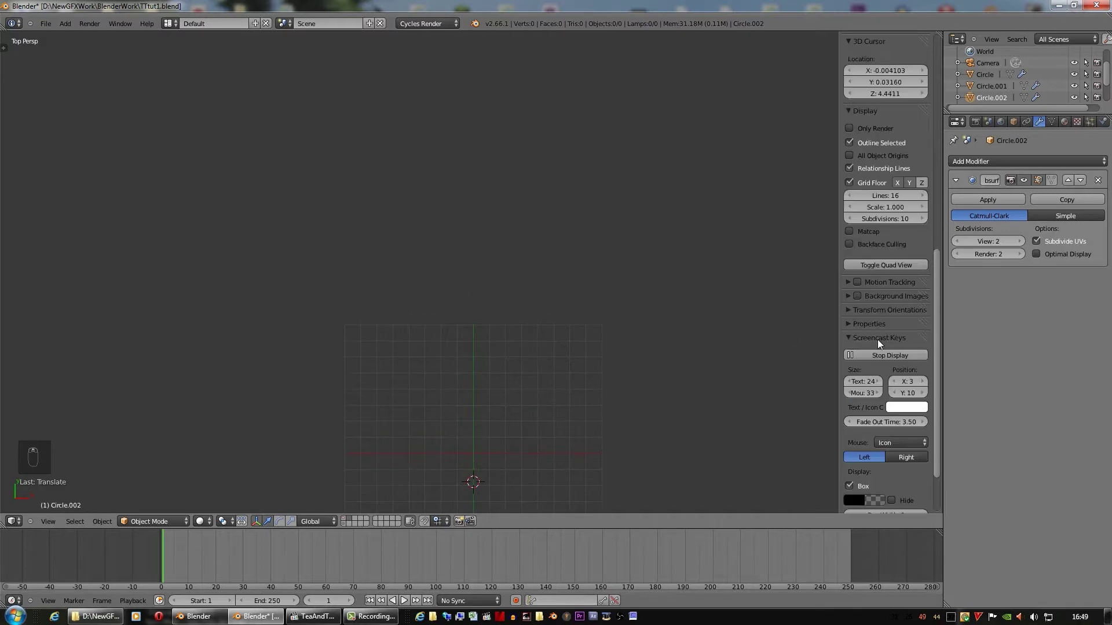
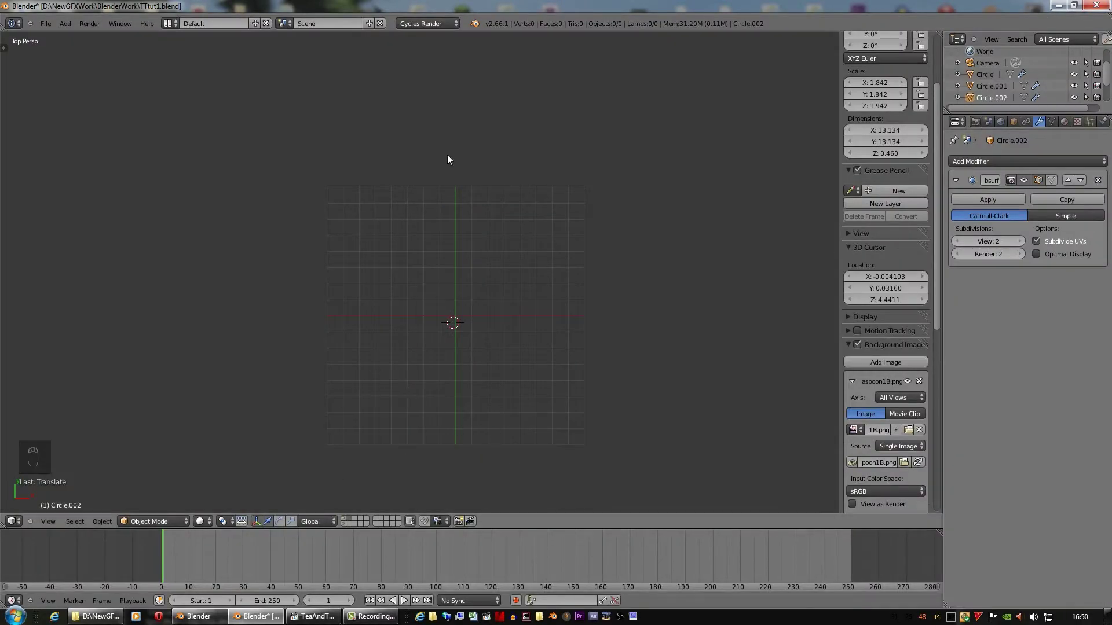
Enlarge the teaspoon photo as a top-view background and confirm it from front, side and top
key(KP_5)
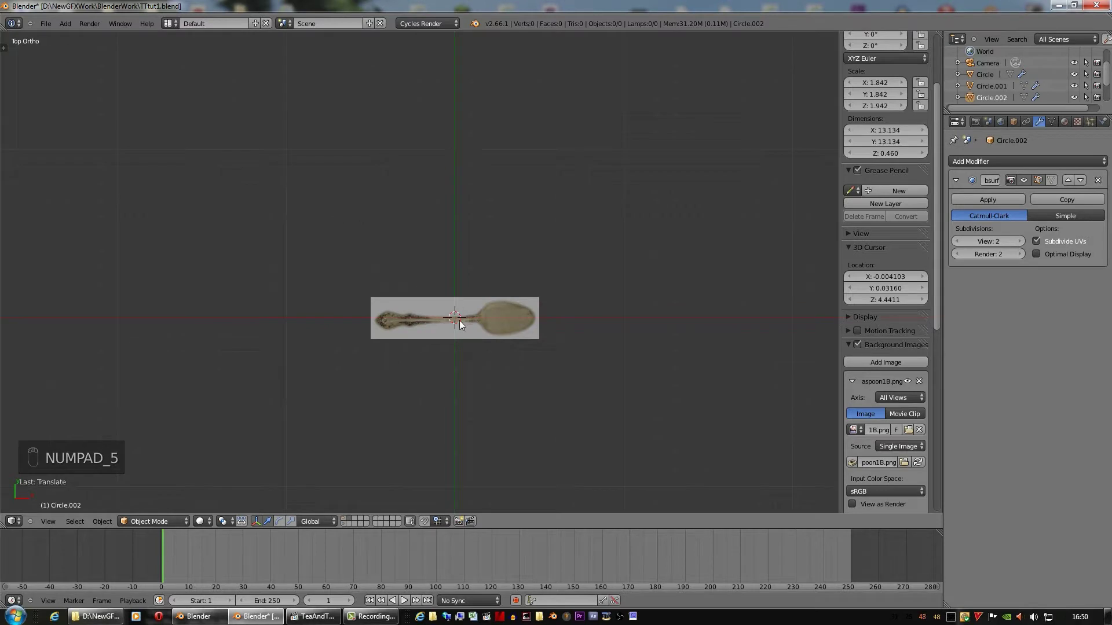
drag(94, 63, 501, 300)
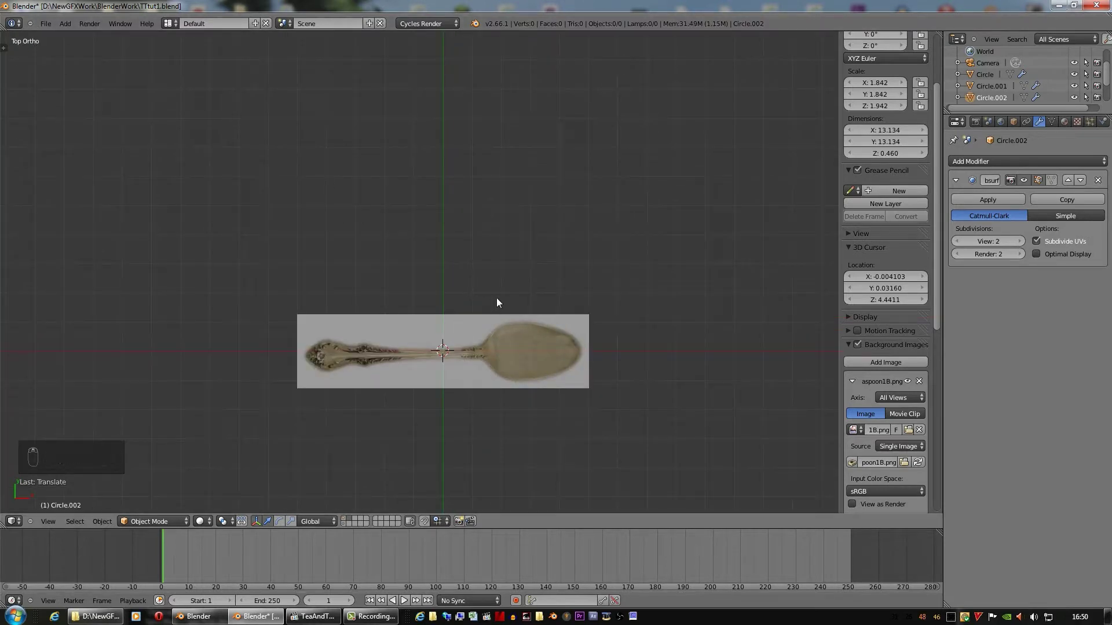
drag(500, 284, 489, 223)
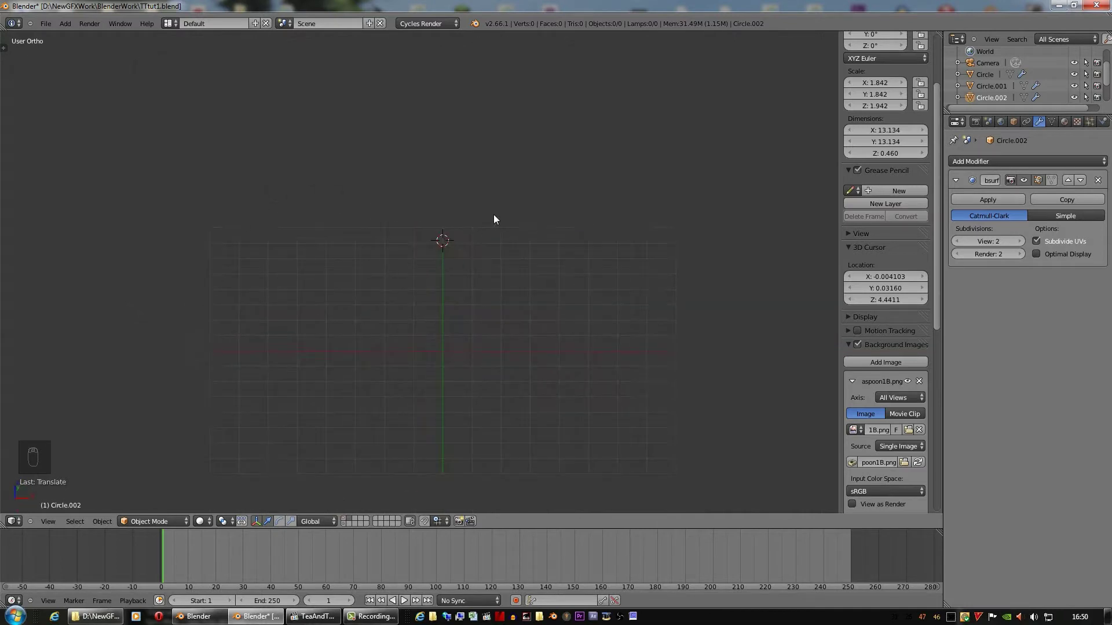
key(KP_1)
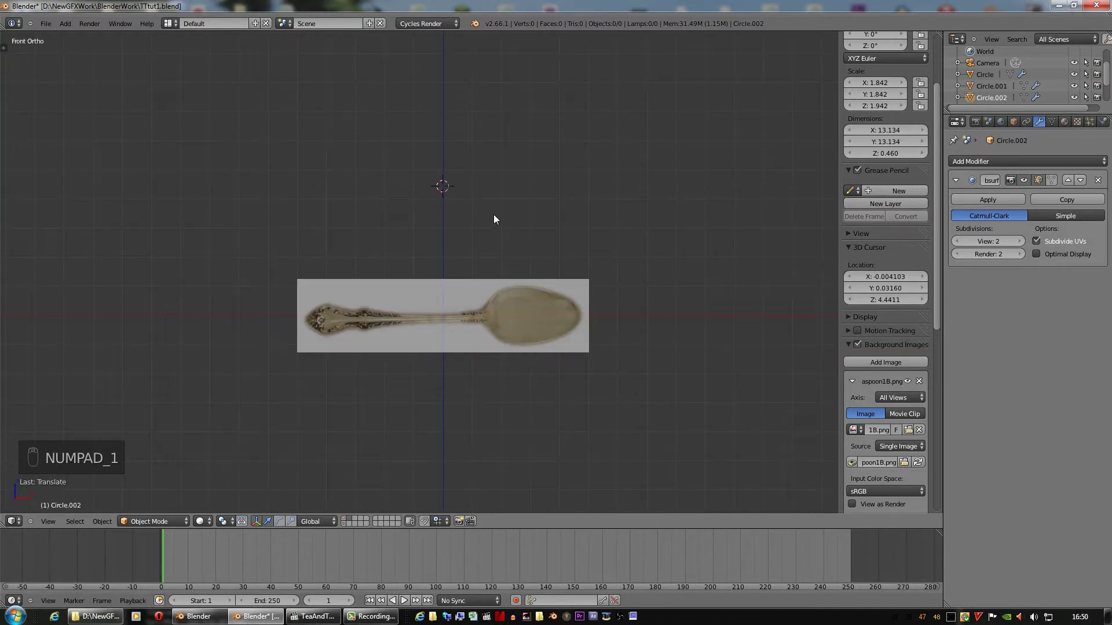
key(KP_3)
key(KP_7)
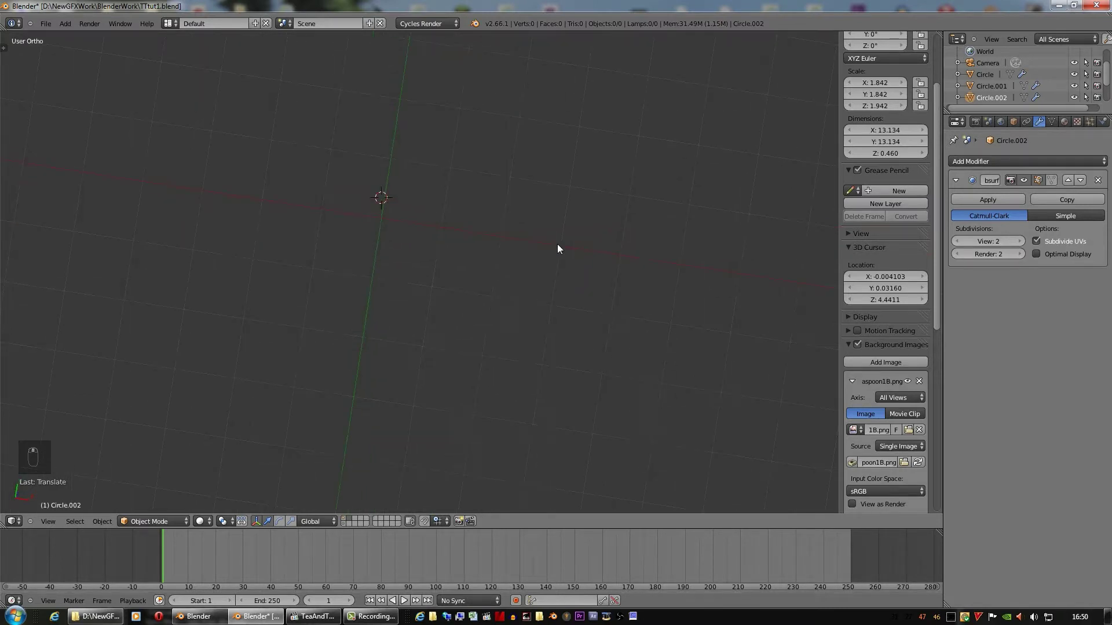
key(KP_7)
key(KP_8)
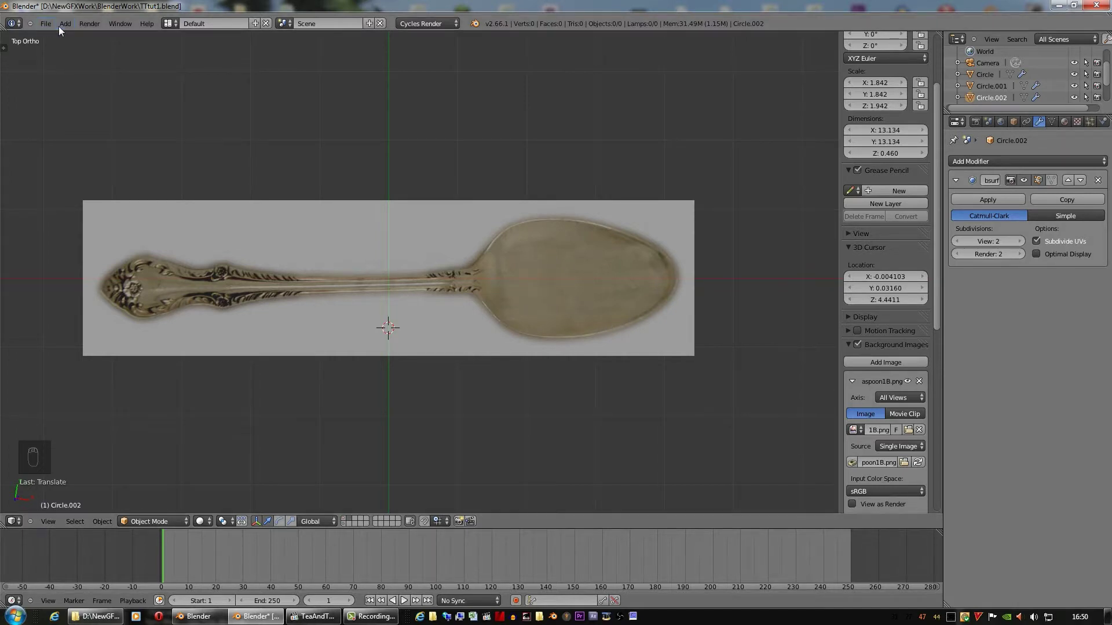
Rotate the Bezier curve 180° and move it onto the spoon's bowl, ready for point editing
drag(65, 28, 97, 47)
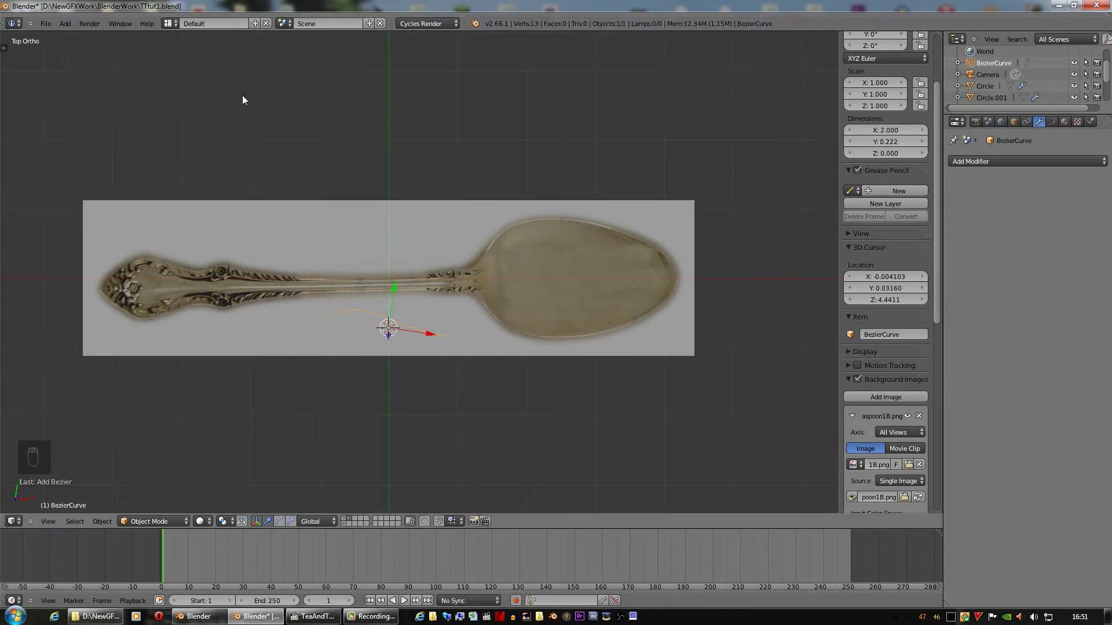
key(r)
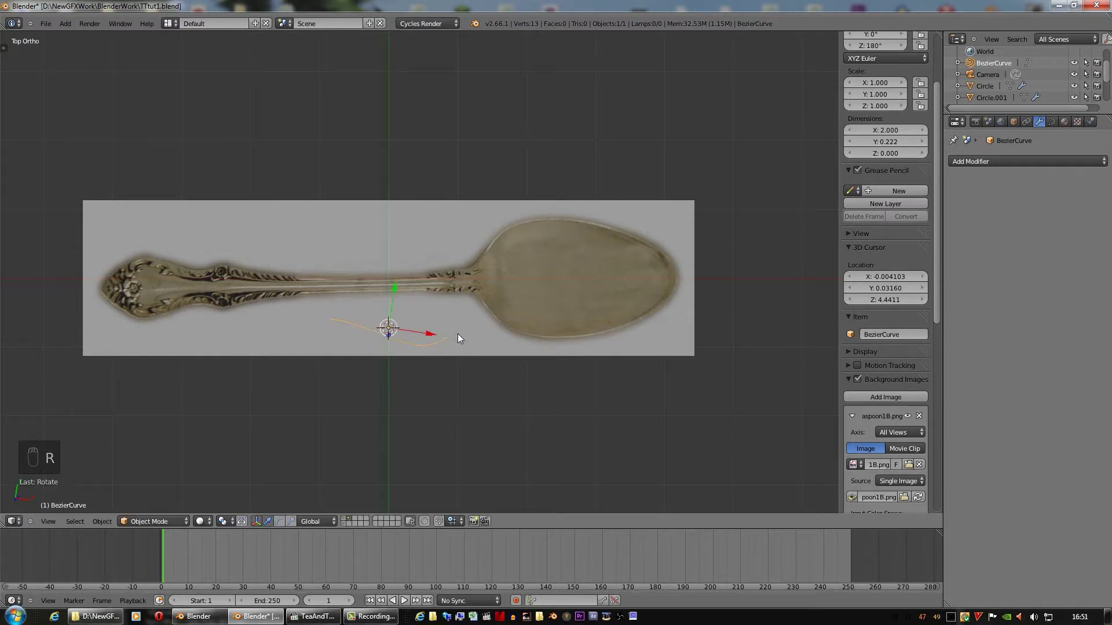
key(g)
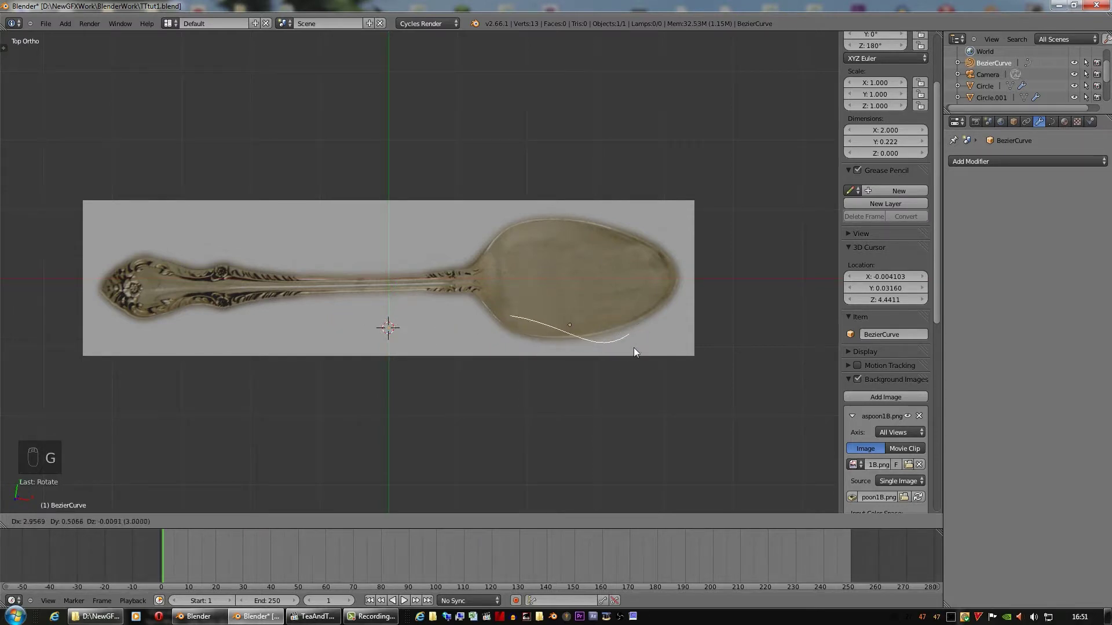
key(Tab)
Place the curve's end points at the bowl's tip and neck in the reference image
right_click(633, 338)
key(g)
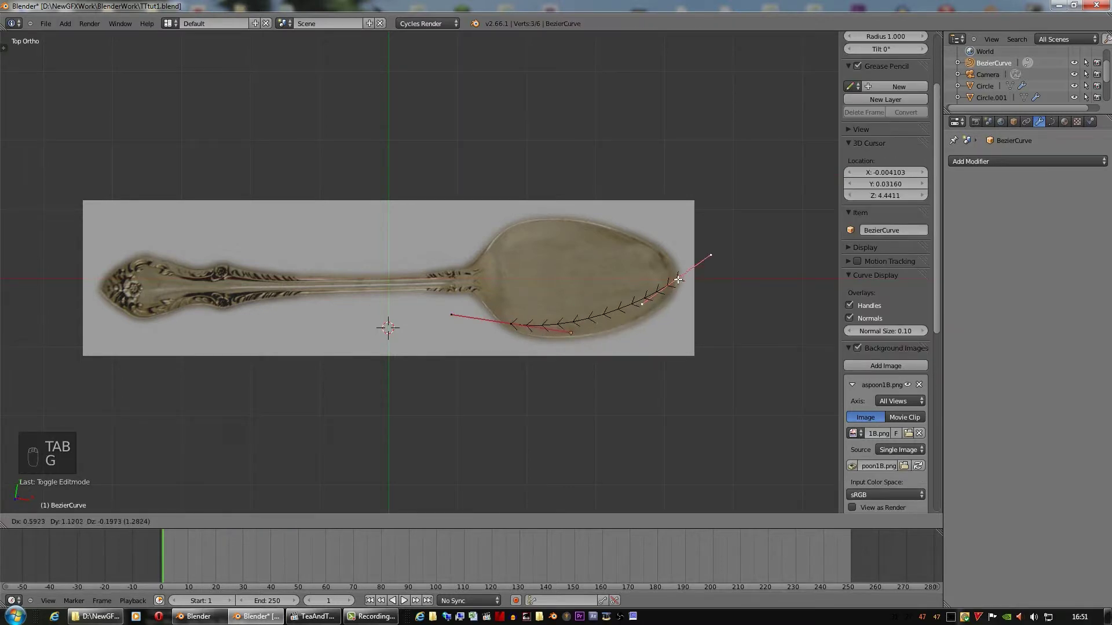
drag(679, 276, 512, 322)
middle_click(511, 322)
key(g)
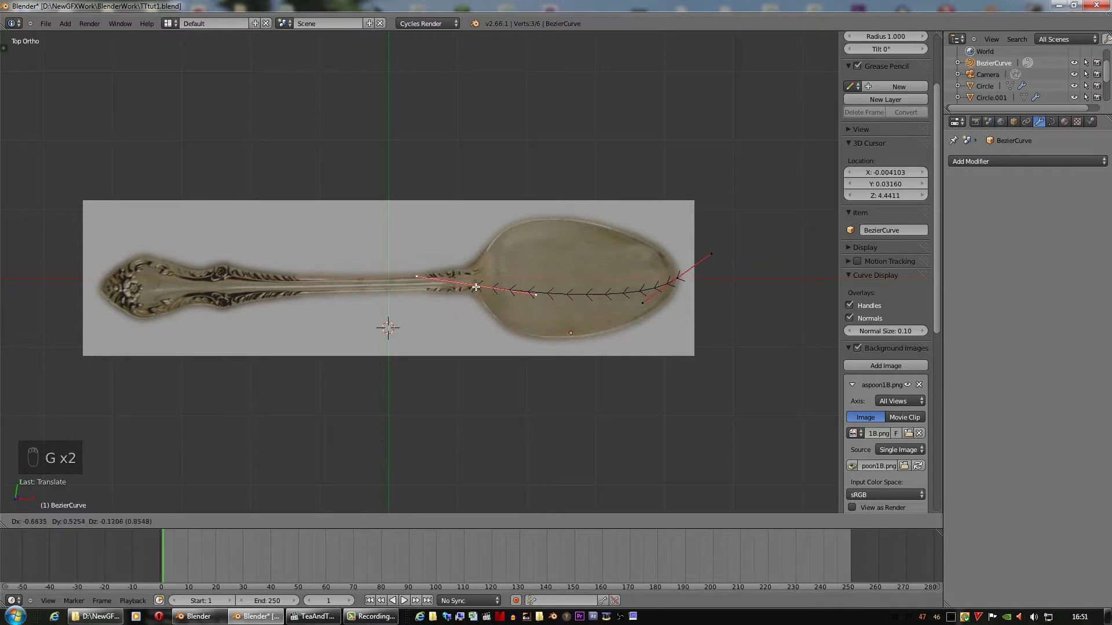
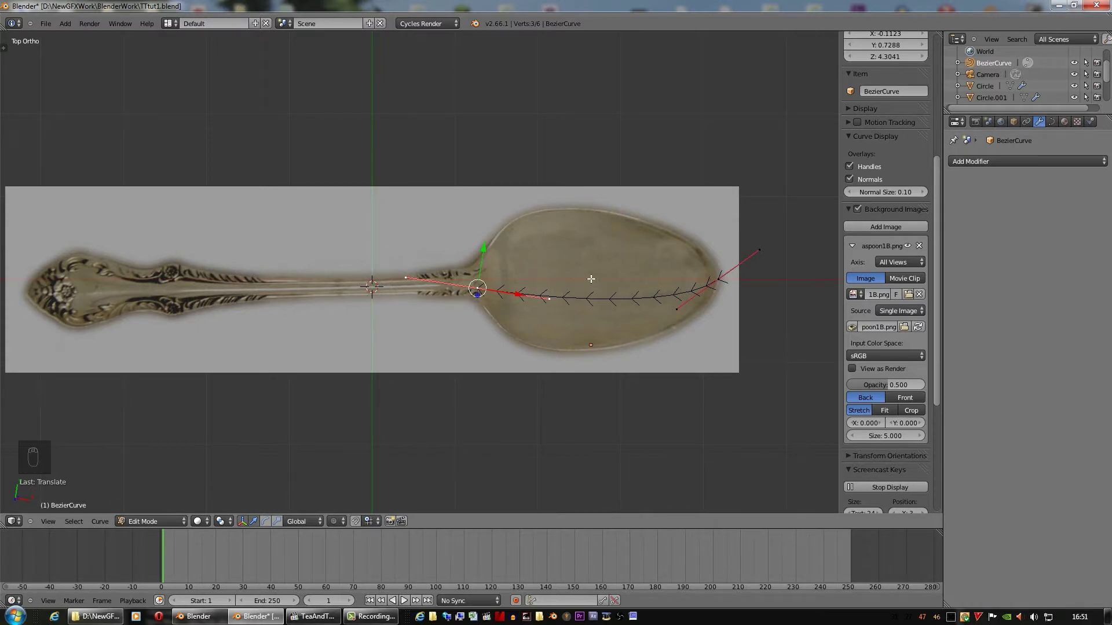
drag(587, 278, 775, 448)
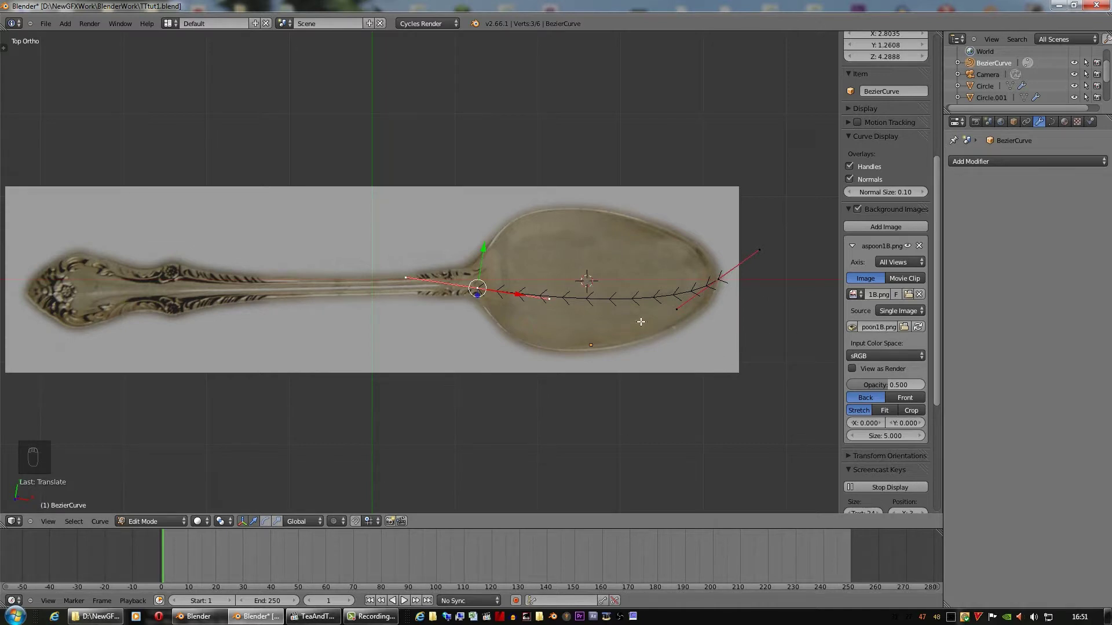
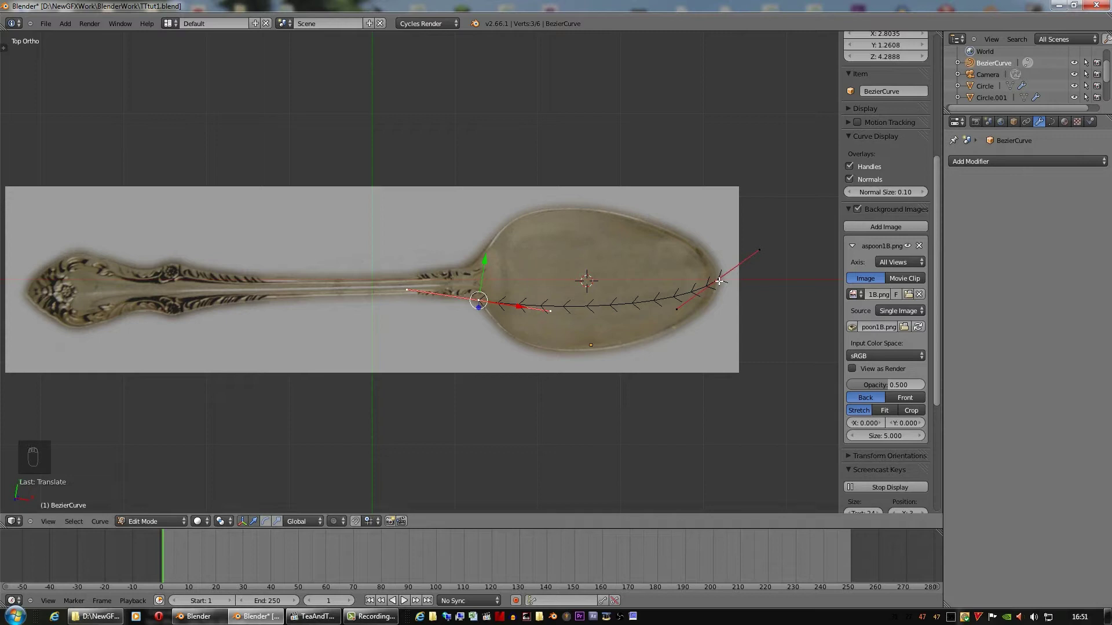
Adjust the handles at both ends so the curve follows the bowl's lower edge
drag(676, 304, 709, 351)
key(g)
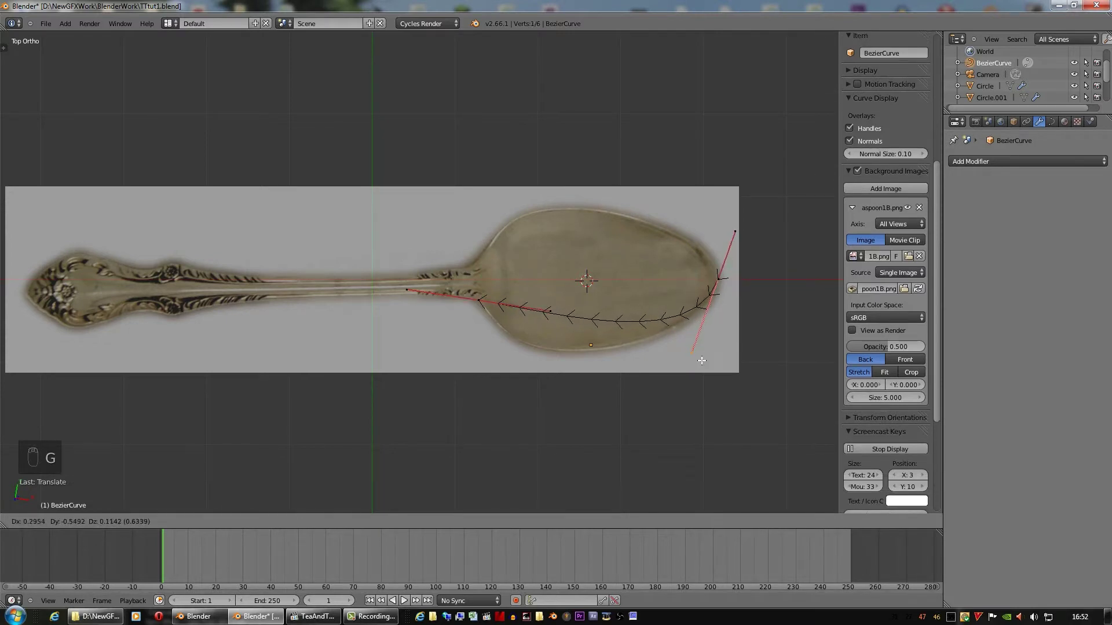
drag(613, 352, 595, 340)
right_click(548, 309)
key(g)
drag(585, 381, 556, 385)
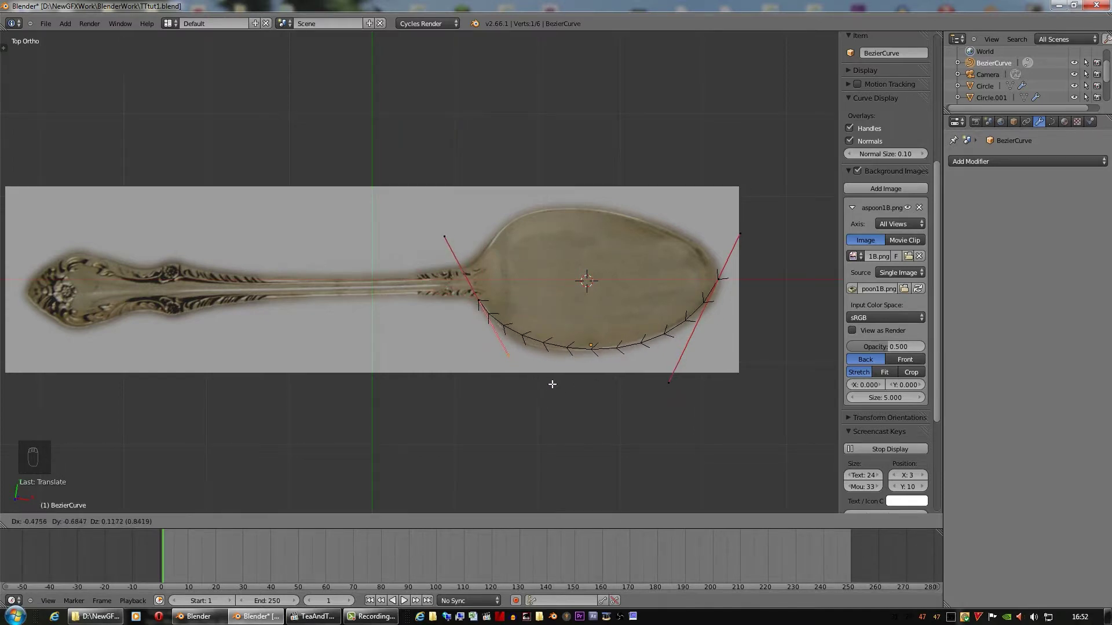
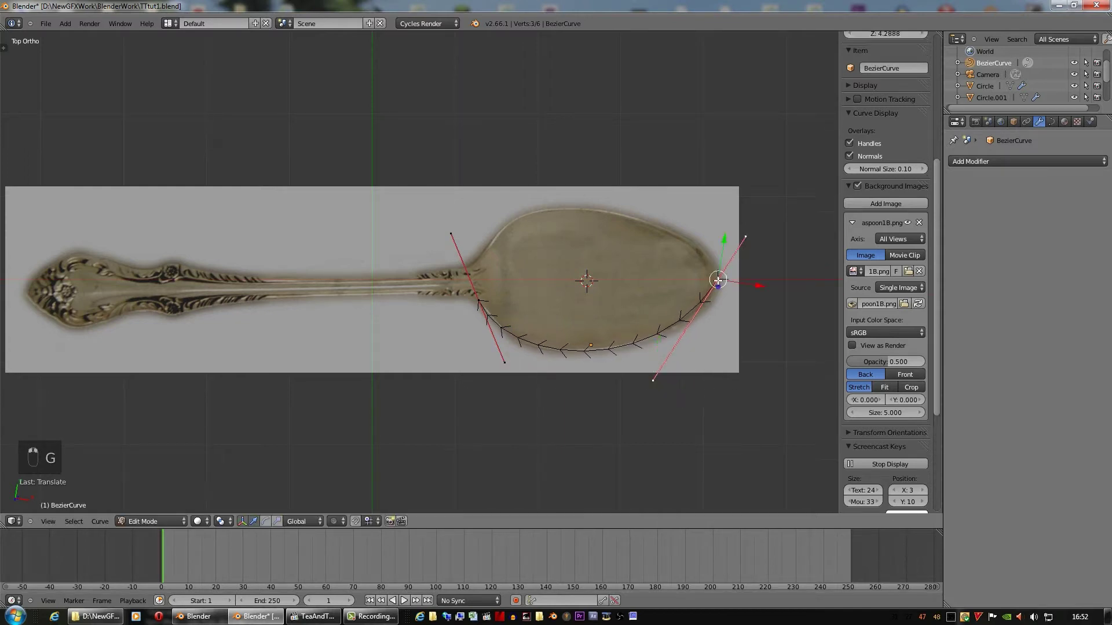
key(g)
key(g)
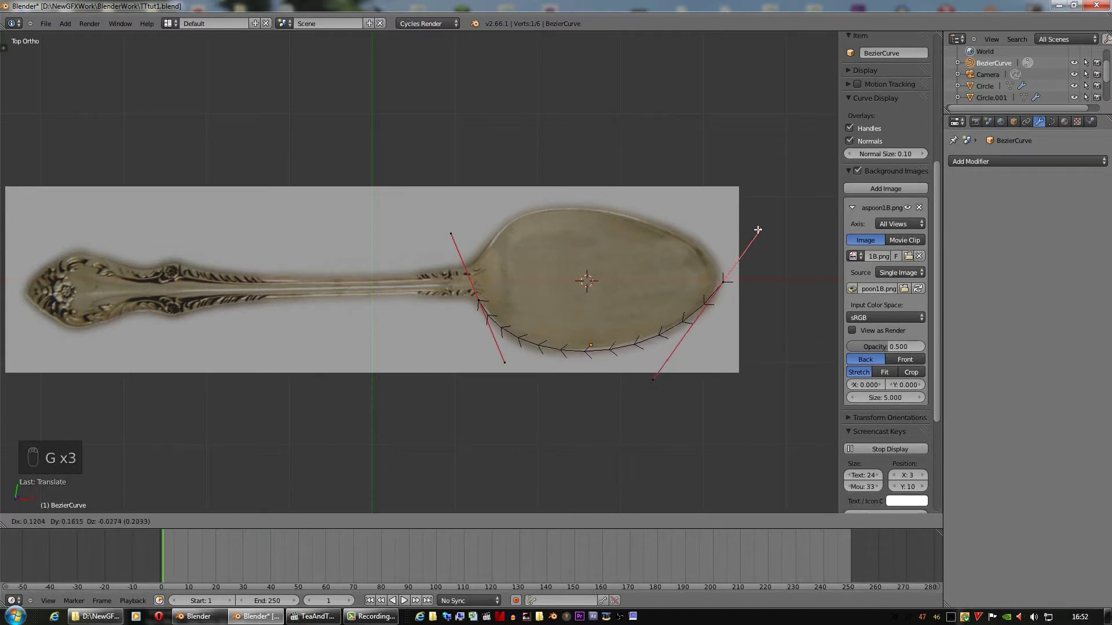
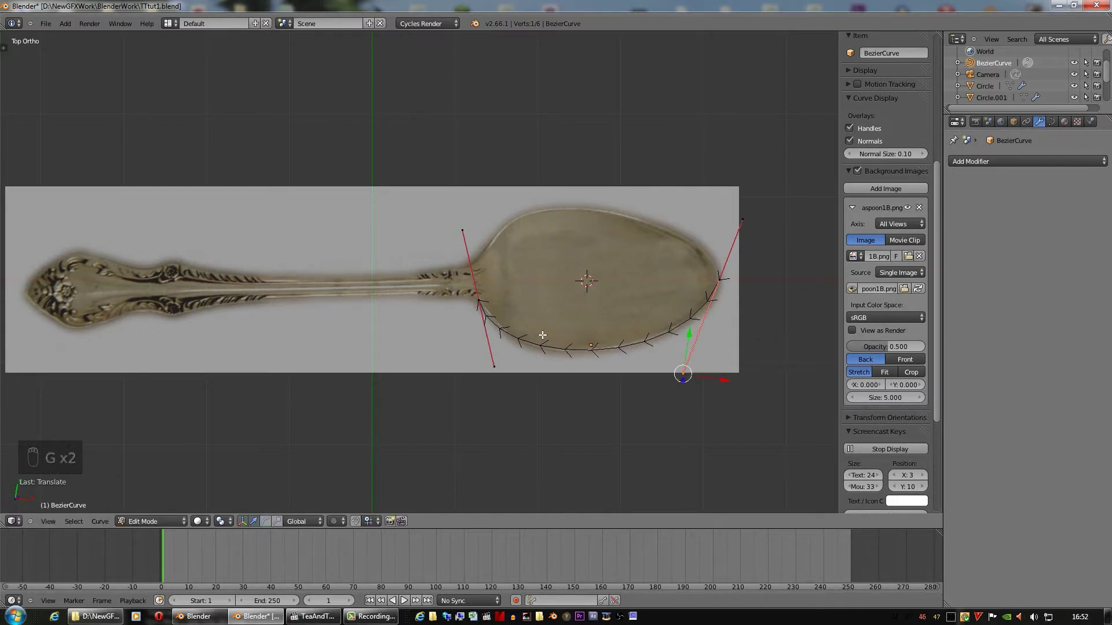
Convert the bowl-tracing curve to a mesh and show the Tool Shelf for editing it
key(Tab)
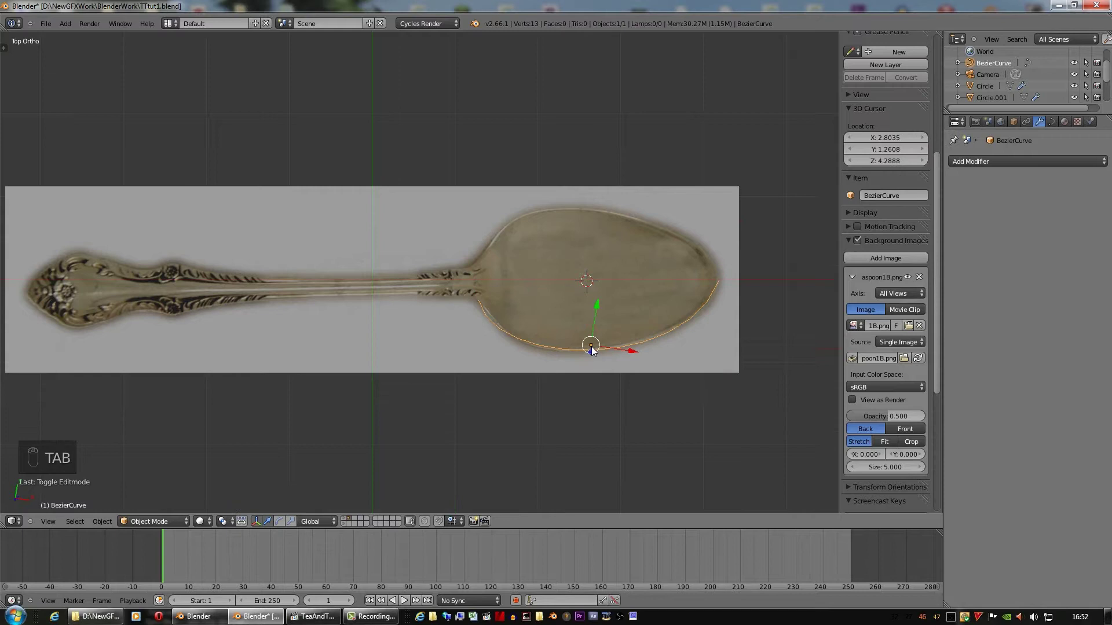
key(Tab)
key(Tab)
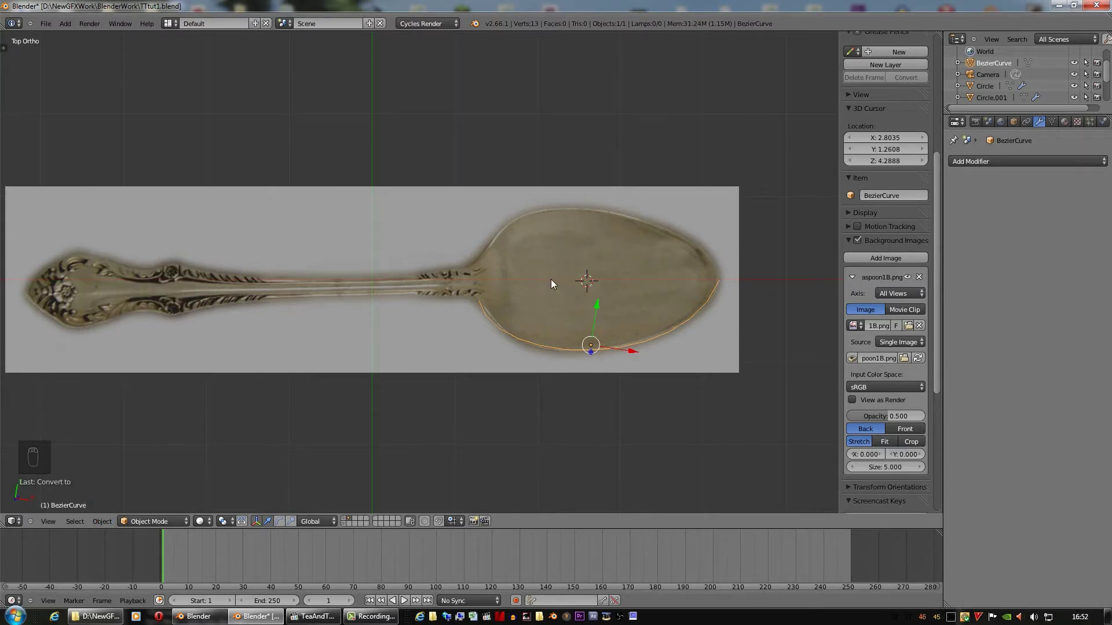
key(t)
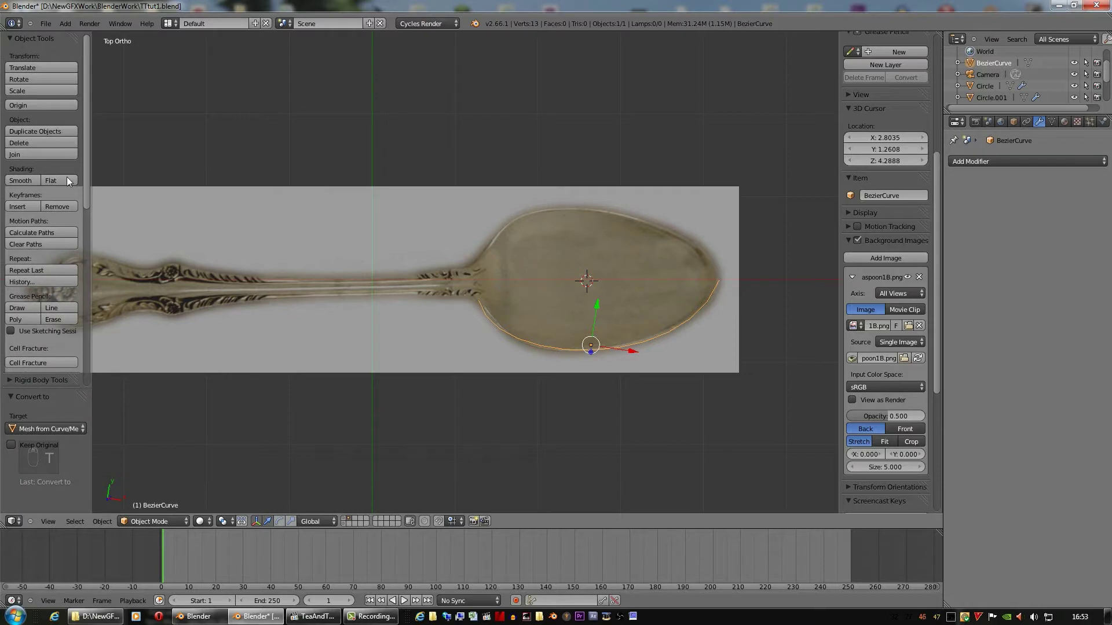
drag(89, 177, 85, 120)
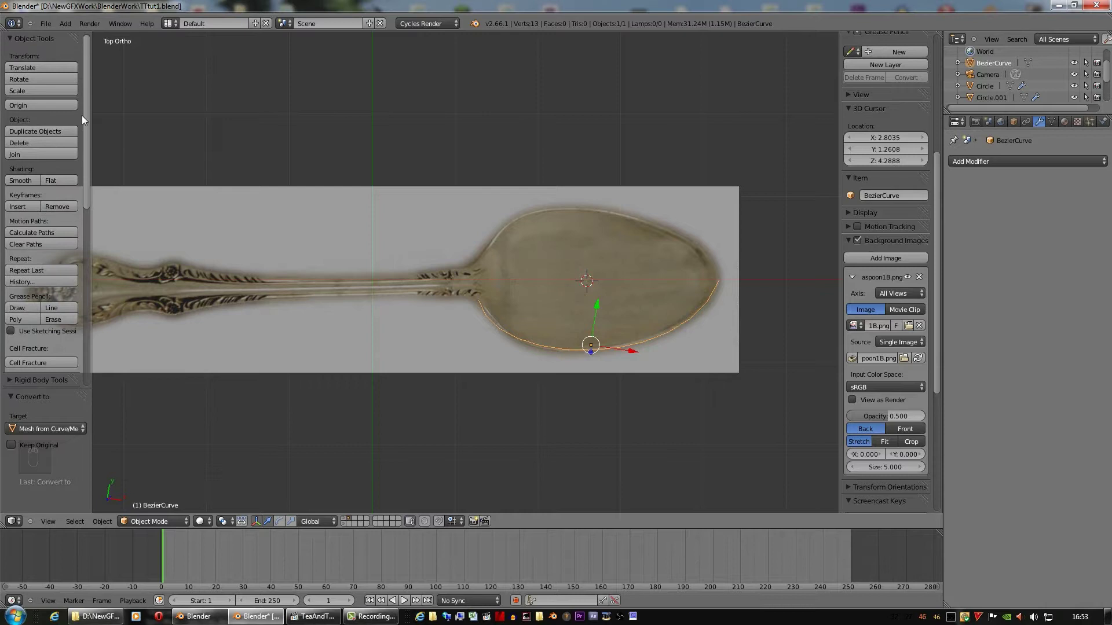
Select all vertices of the outline mesh and centre it in the side view
key(Tab)
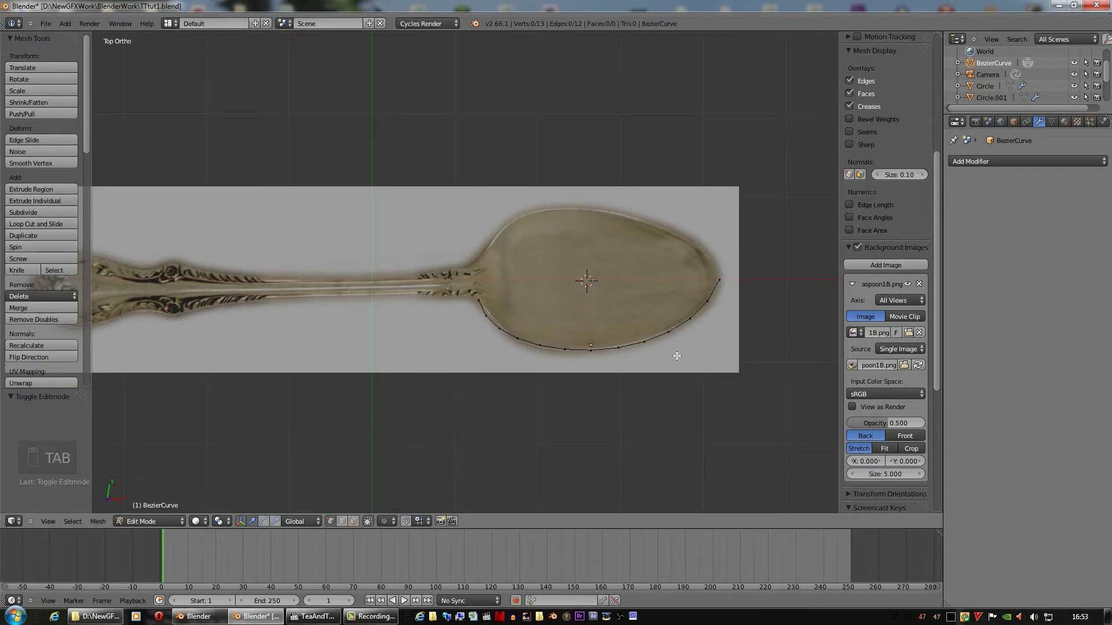
key(a)
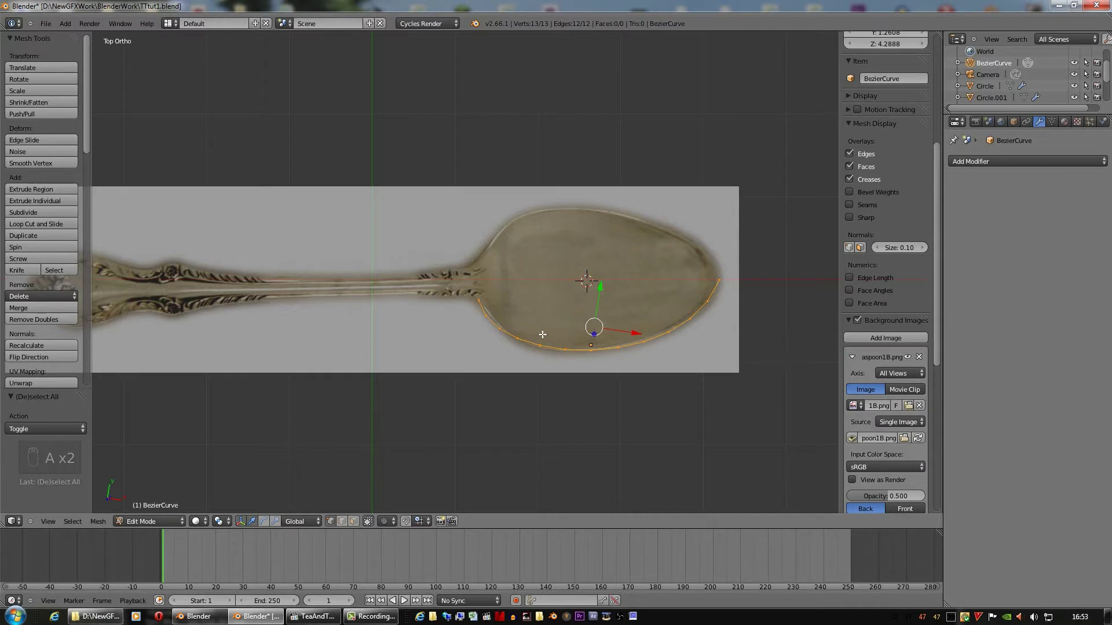
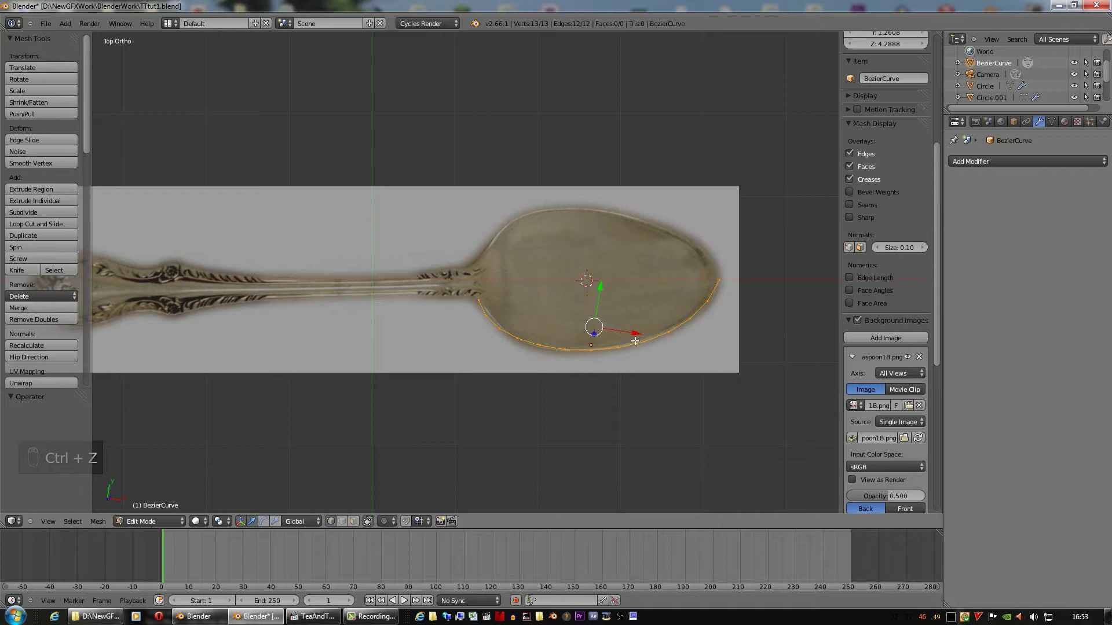
key(KP_3)
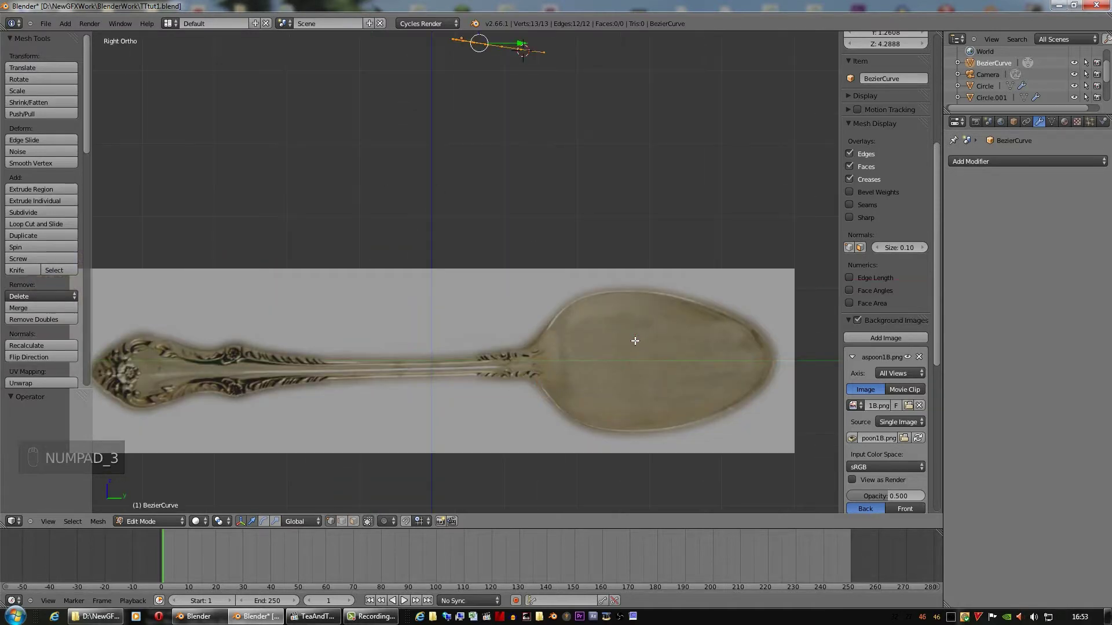
drag(524, 161, 562, 183)
key(a)
key(a)
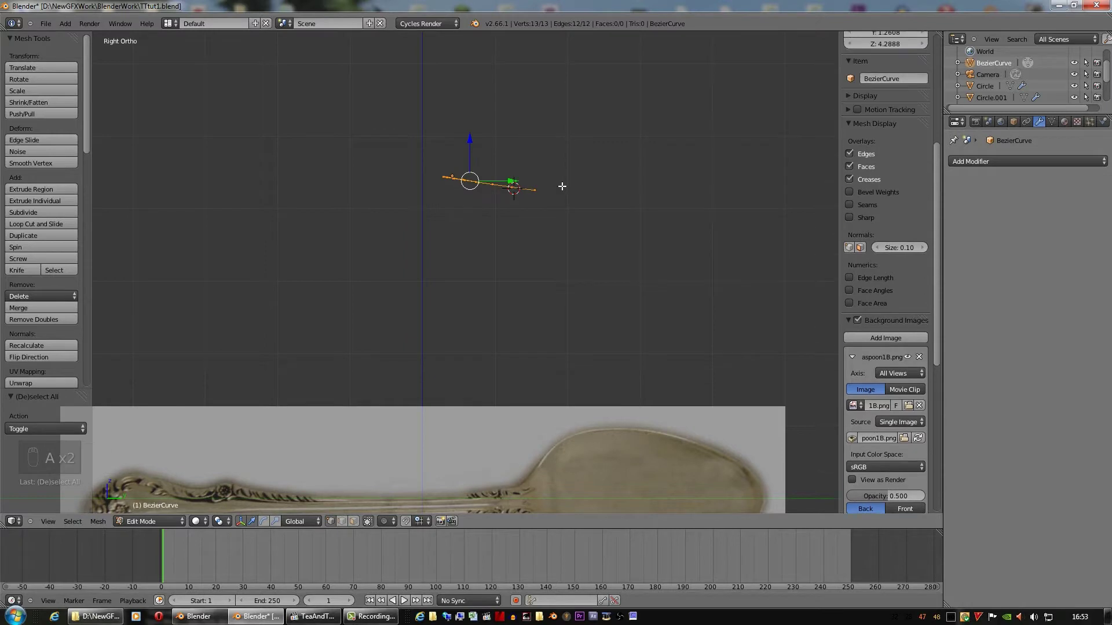
Resize and reposition the outline to match the bowl's lower rim, checked through the camera and from the side
key(s)
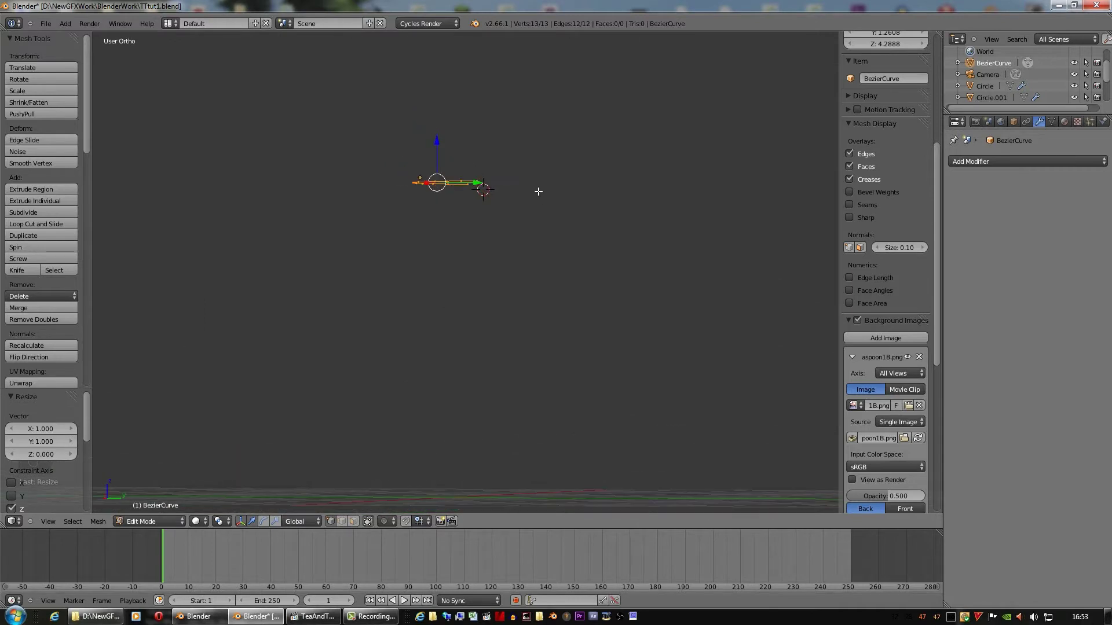
key(KP_0)
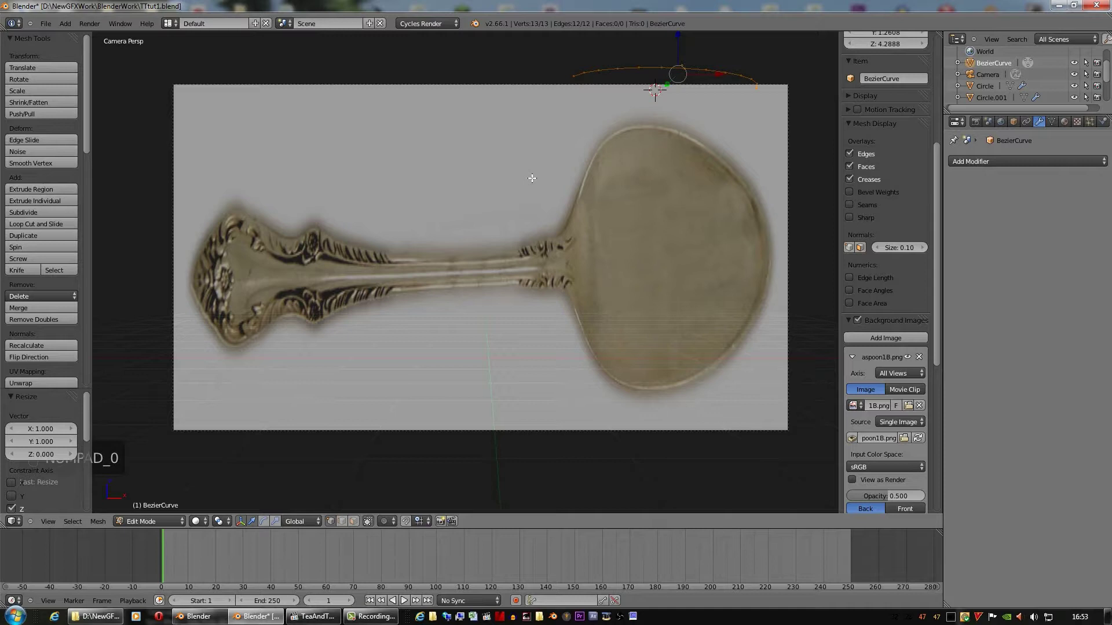
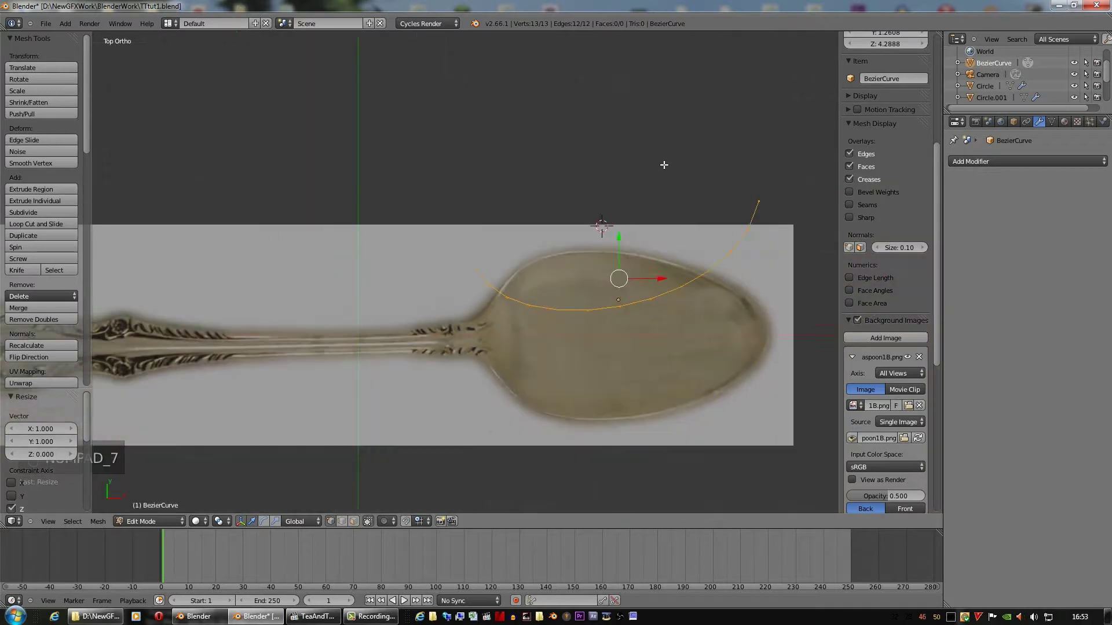
key(r)
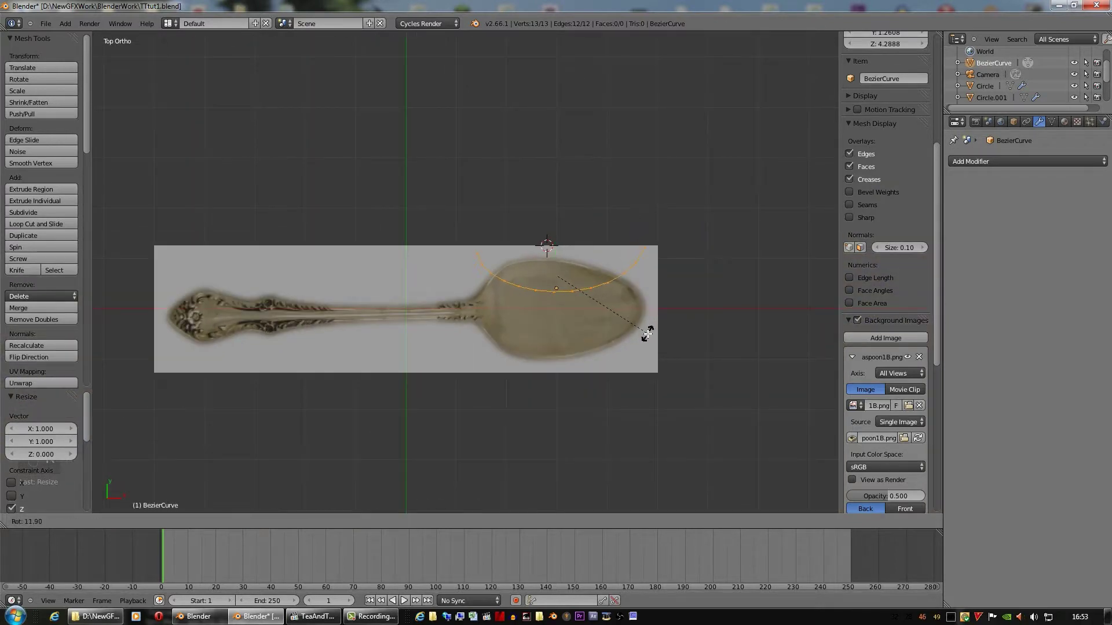
key(g)
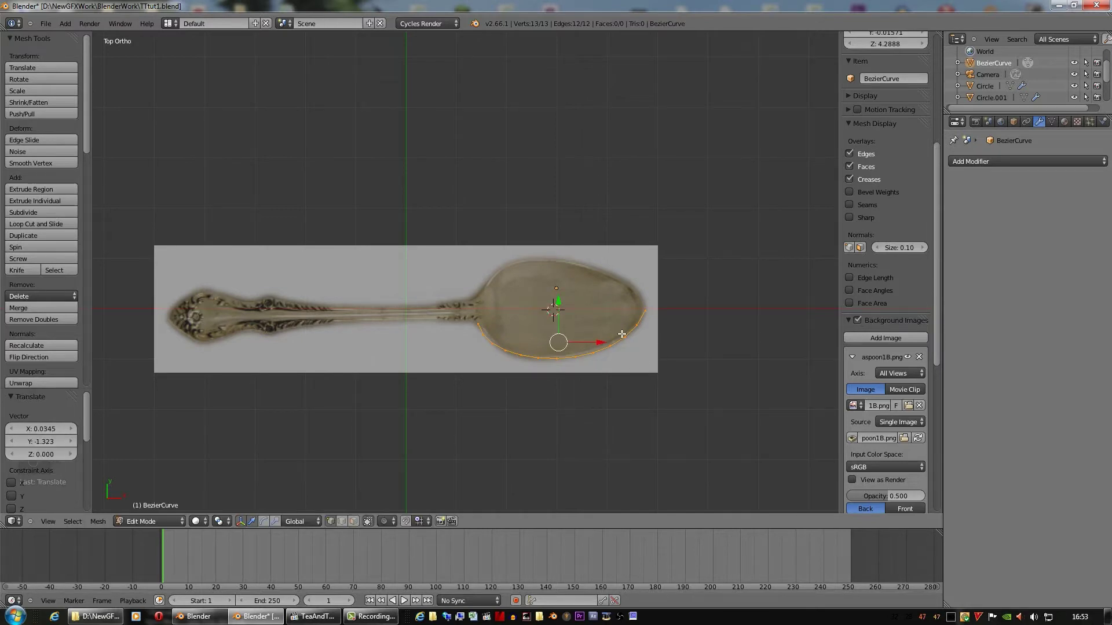
key(KP_3)
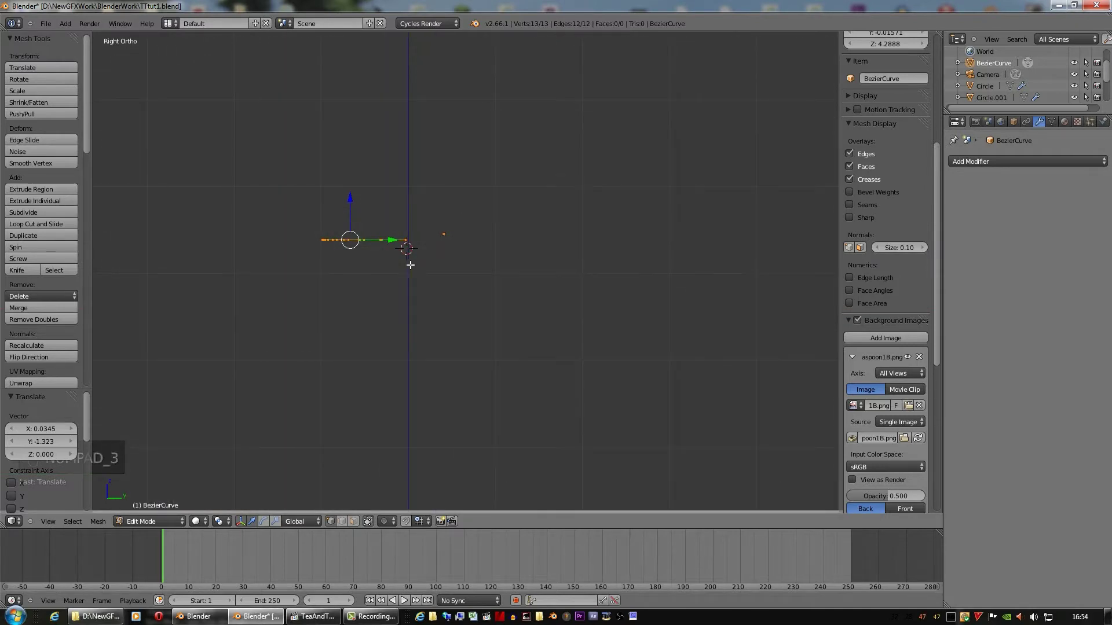
drag(23, 250, 219, 322)
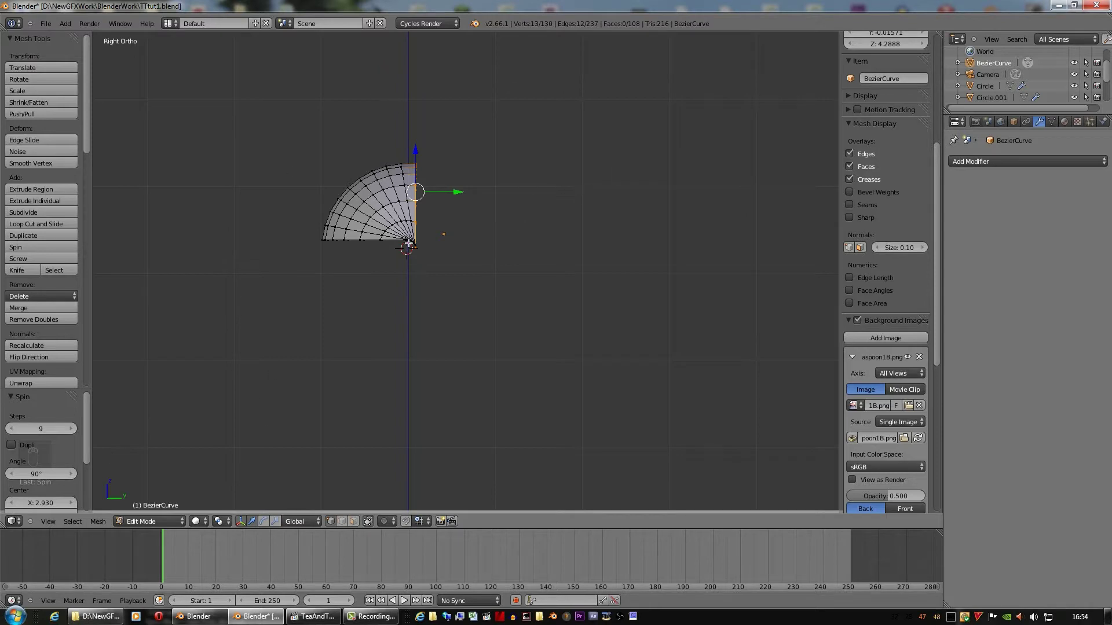
drag(404, 315, 577, 246)
key(KP_3)
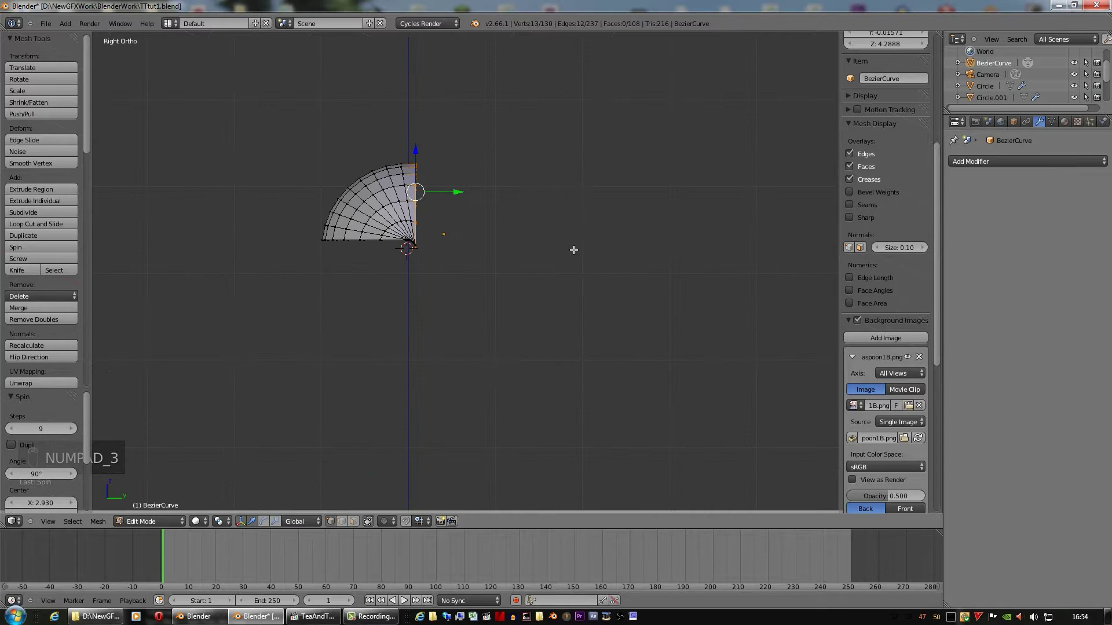
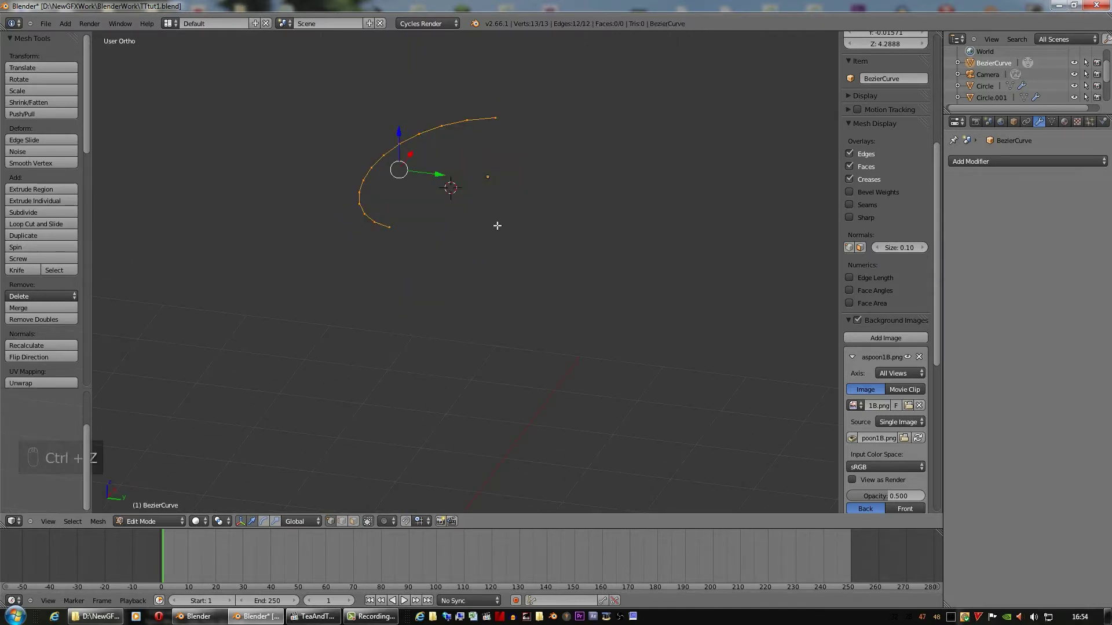
Check the bowl profile from front and side views and select all its vertices for spinning
key(KP_1)
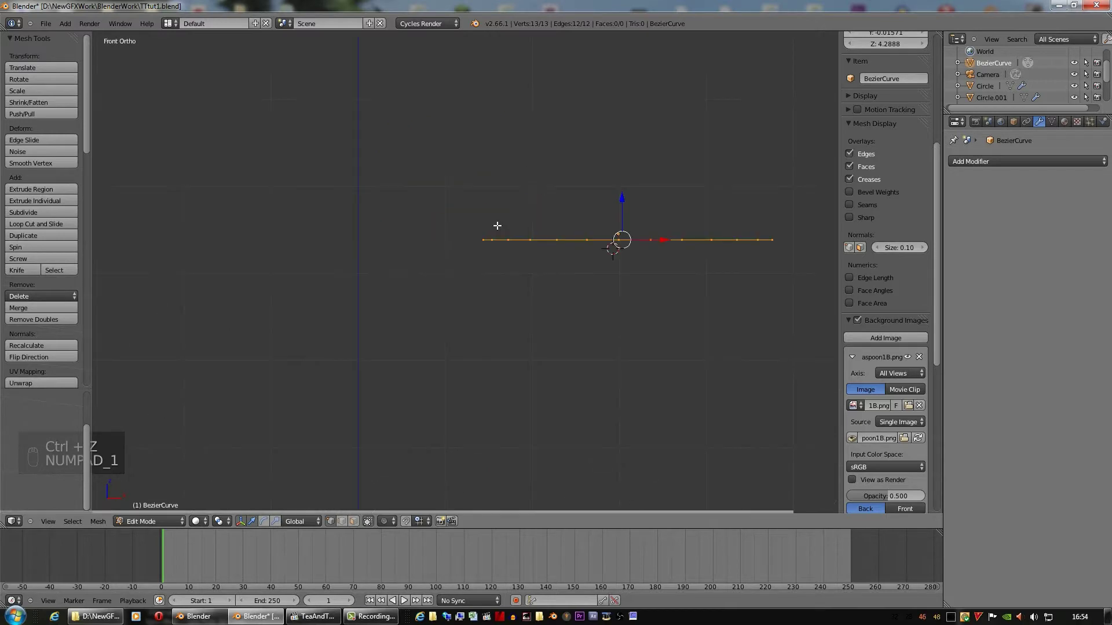
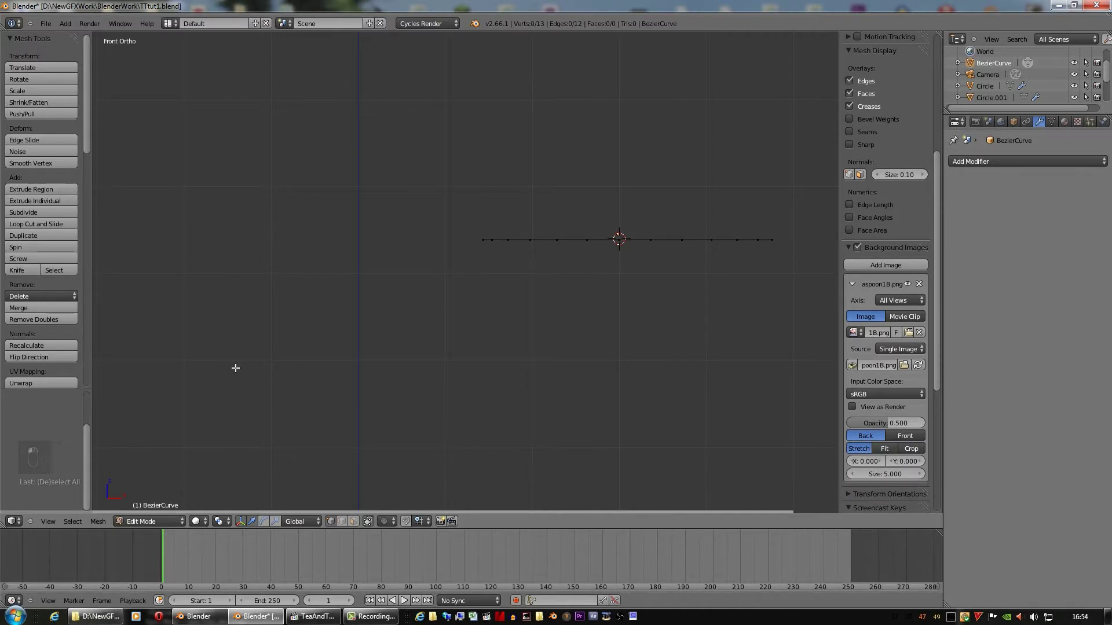
key(KP_3)
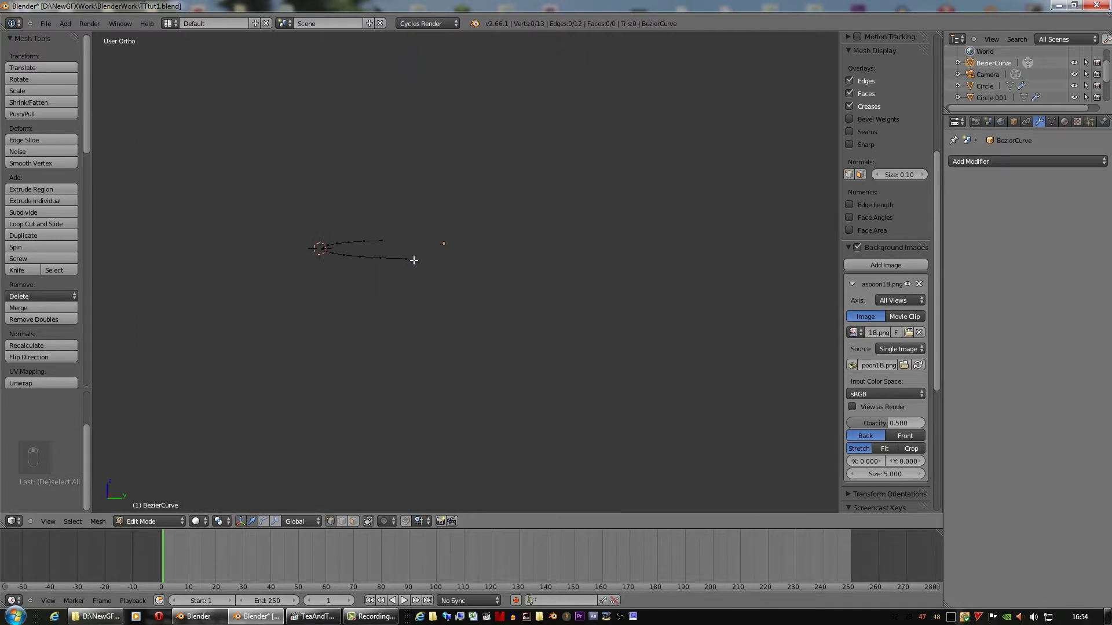
key(KP_3)
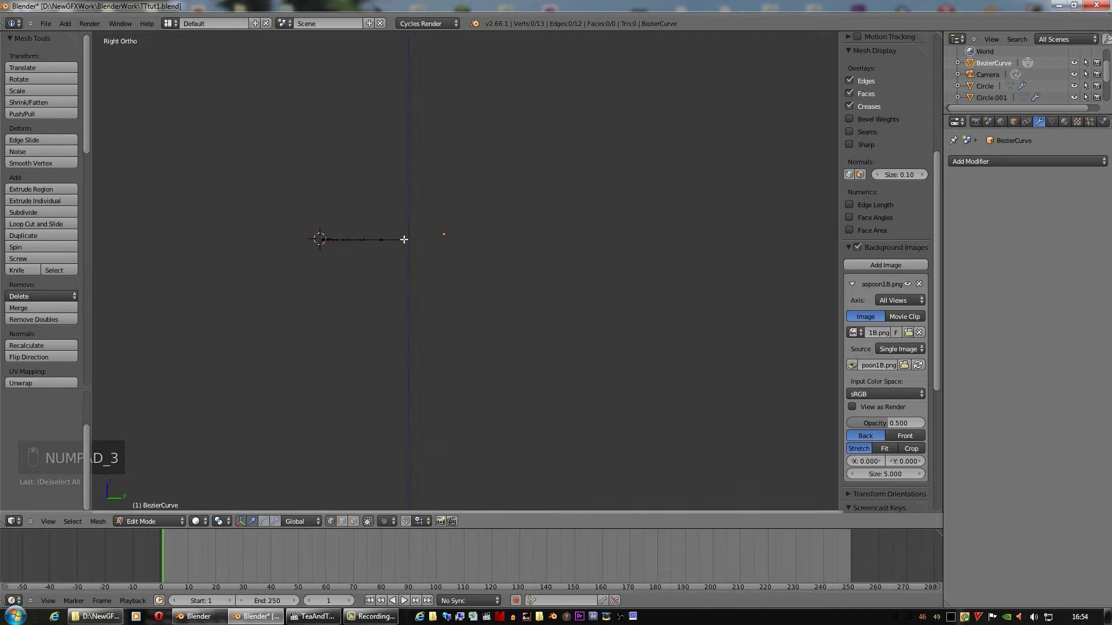
click(406, 237)
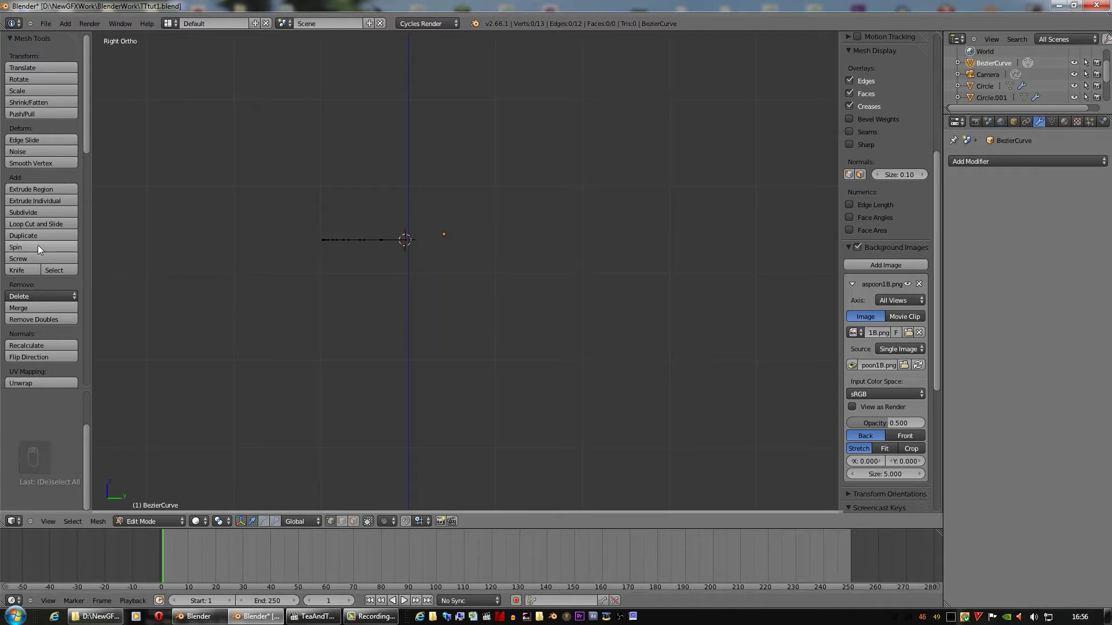
key(a)
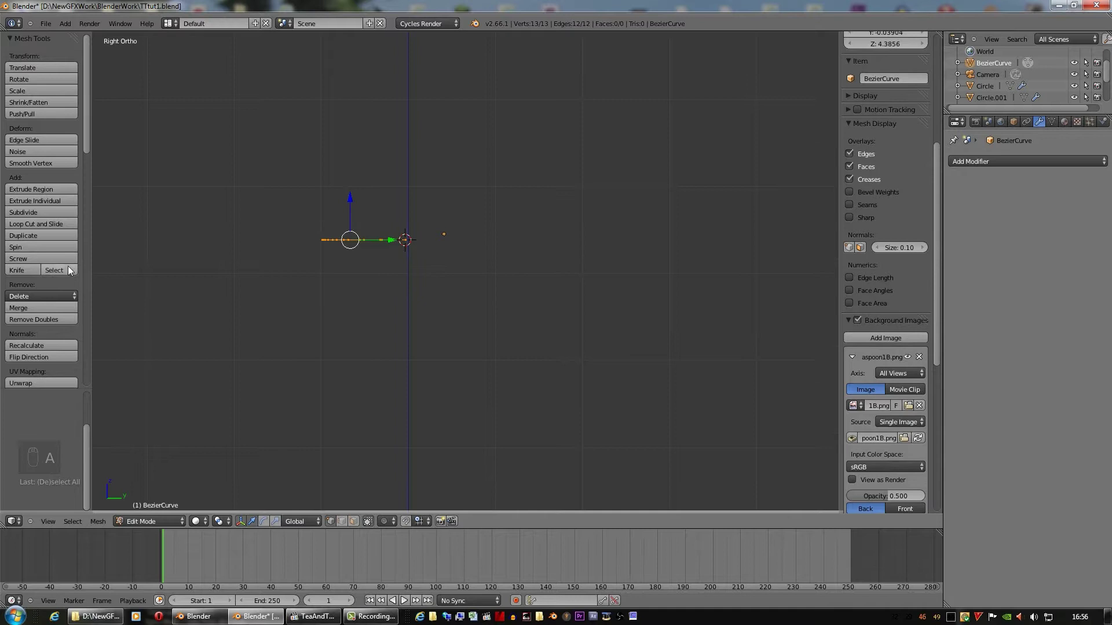
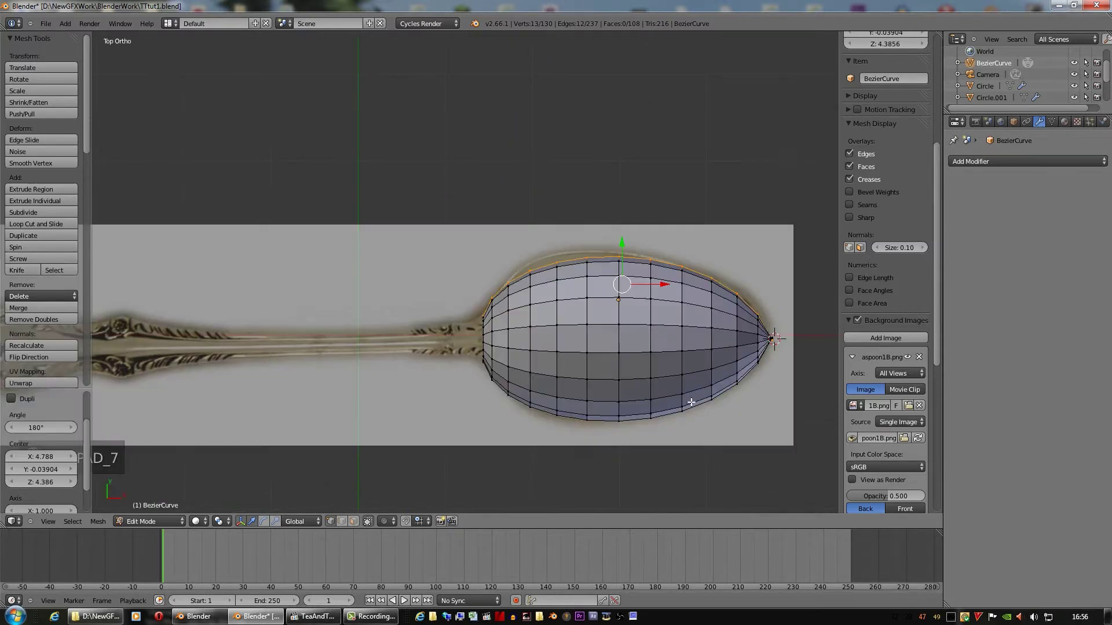
Return to Object Mode and resize the spun bowl to fit the reference spoon
key(Tab)
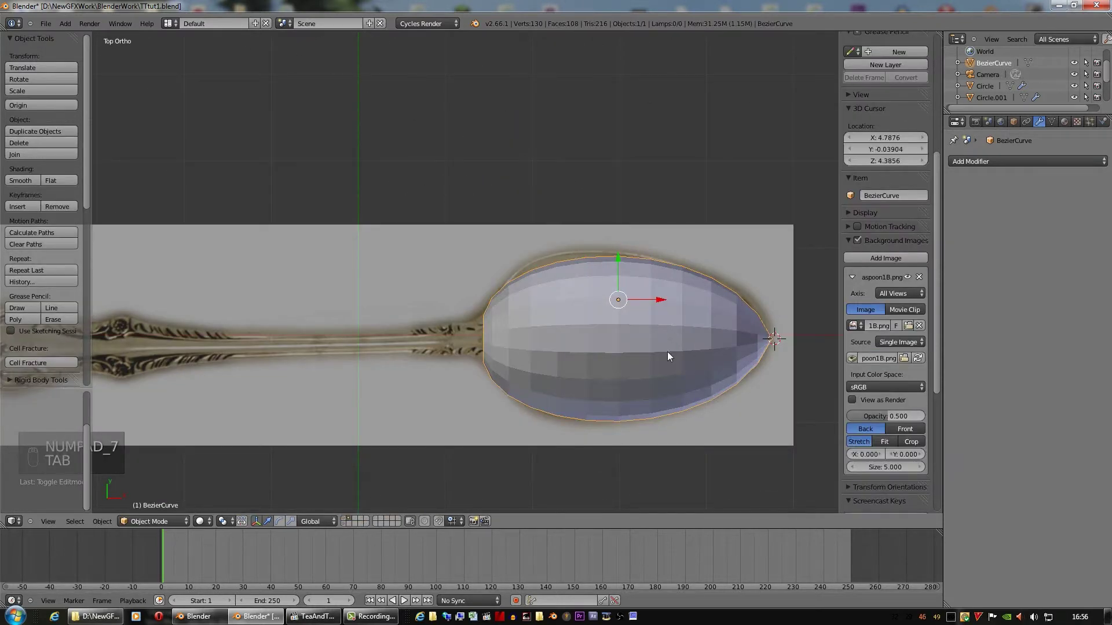
key(g)
drag(672, 368, 712, 395)
key(r)
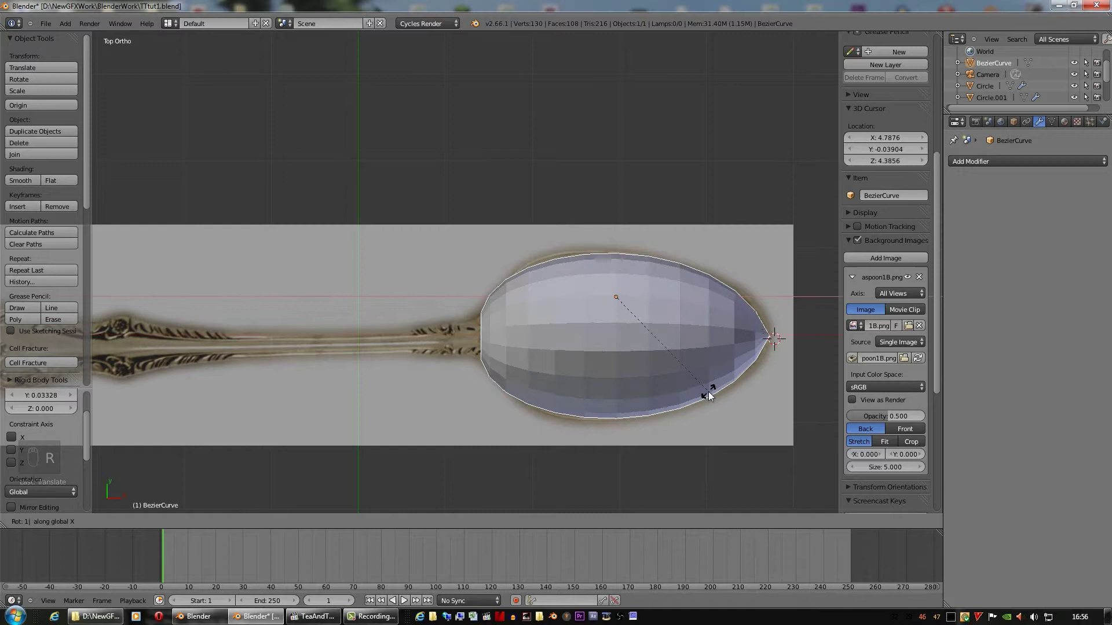
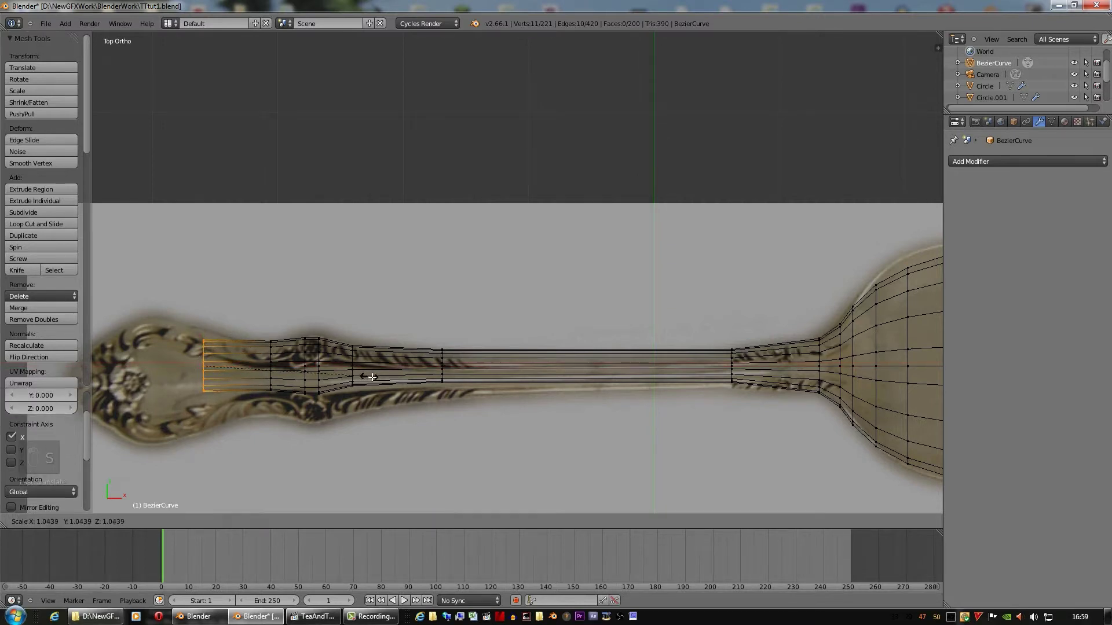
Extrude and scale new handle rings toward the ornate end, undoing one extra extrusion
drag(450, 374, 409, 397)
key(e)
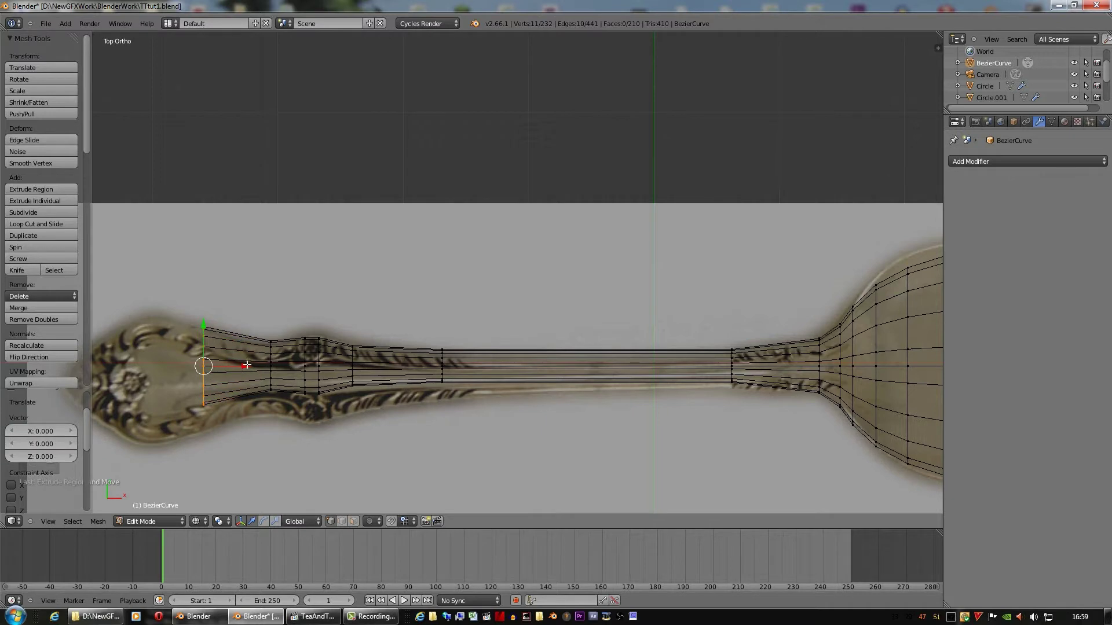
key(e)
click(201, 364)
key(e)
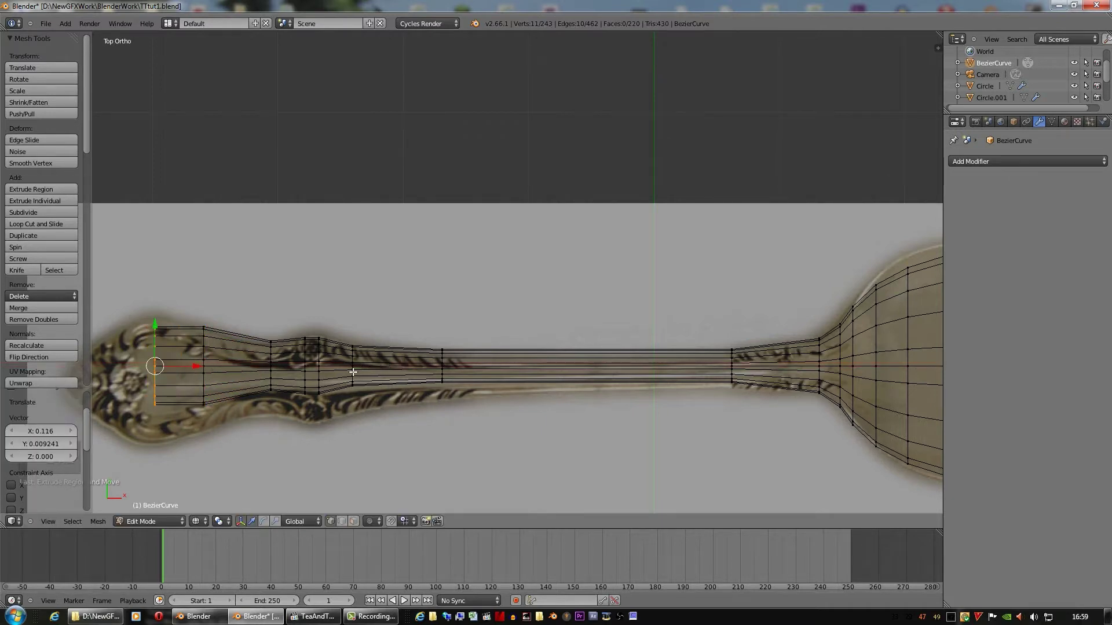
key(e)
key(ctrl+z)
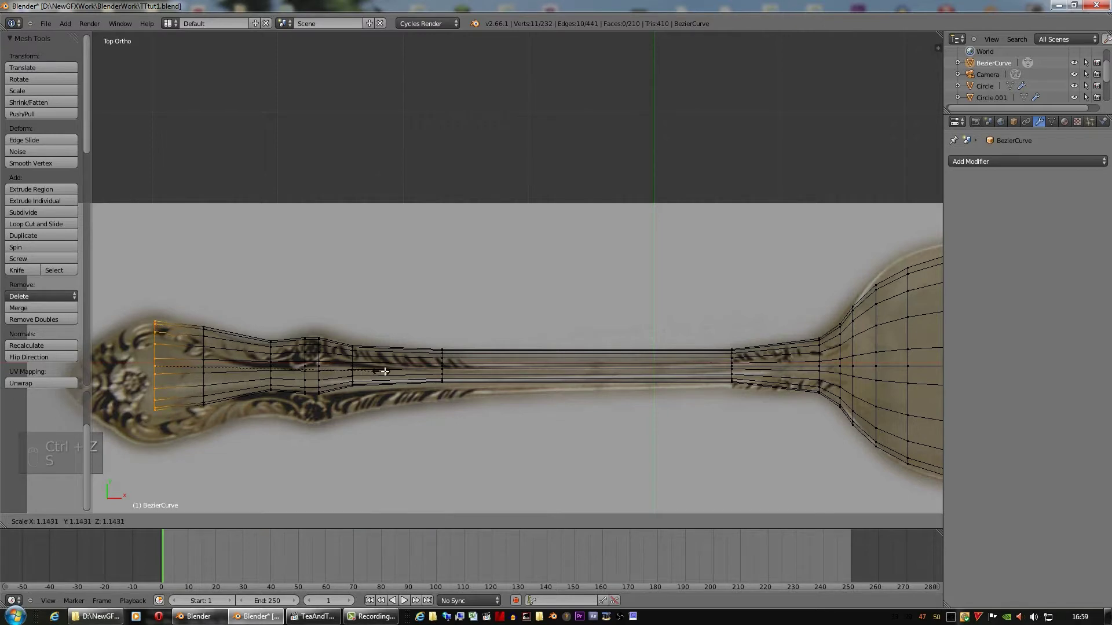
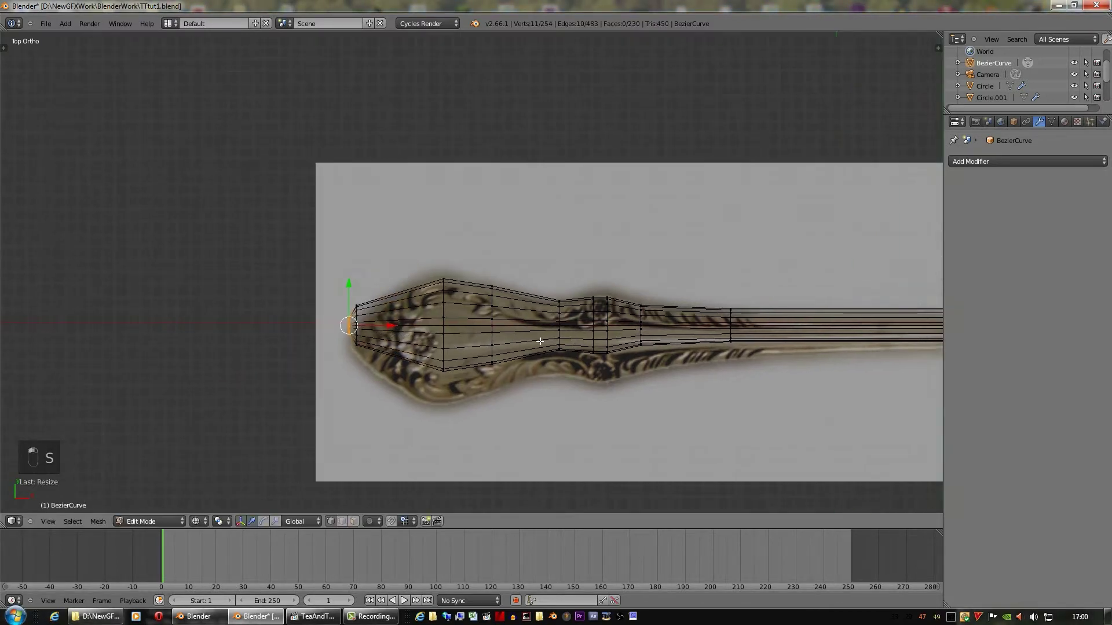
Extrude the final handle rings and merge the last one into a single pointed tip
drag(601, 331, 604, 412)
key(e)
drag(604, 412, 638, 397)
key(alt+m)
click(638, 397)
key(Tab)
key(Tab)
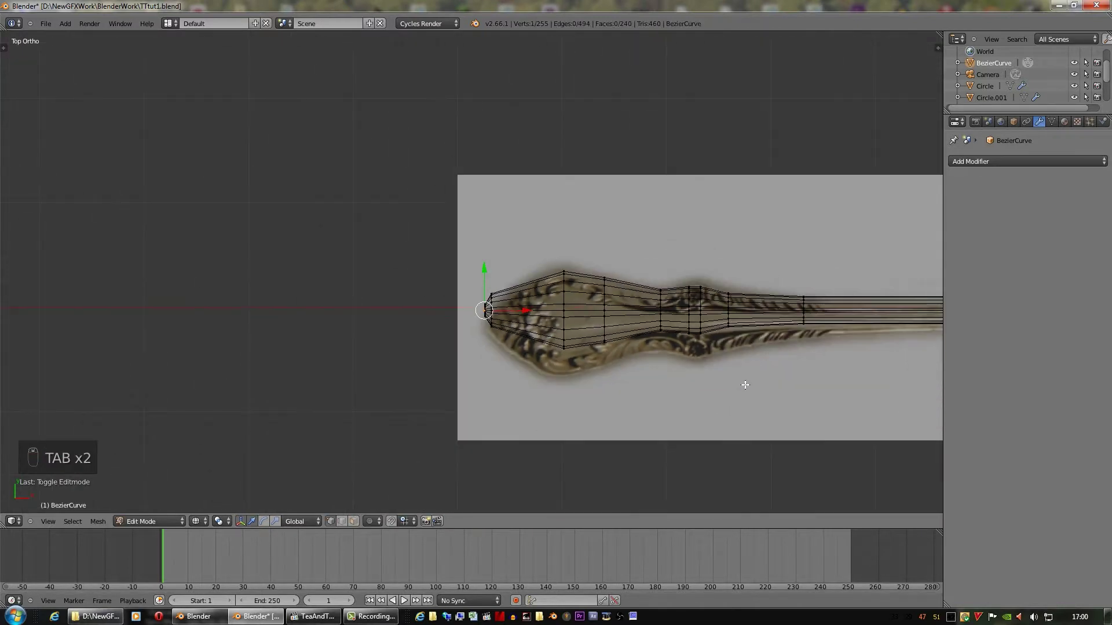
key(z)
key(z)
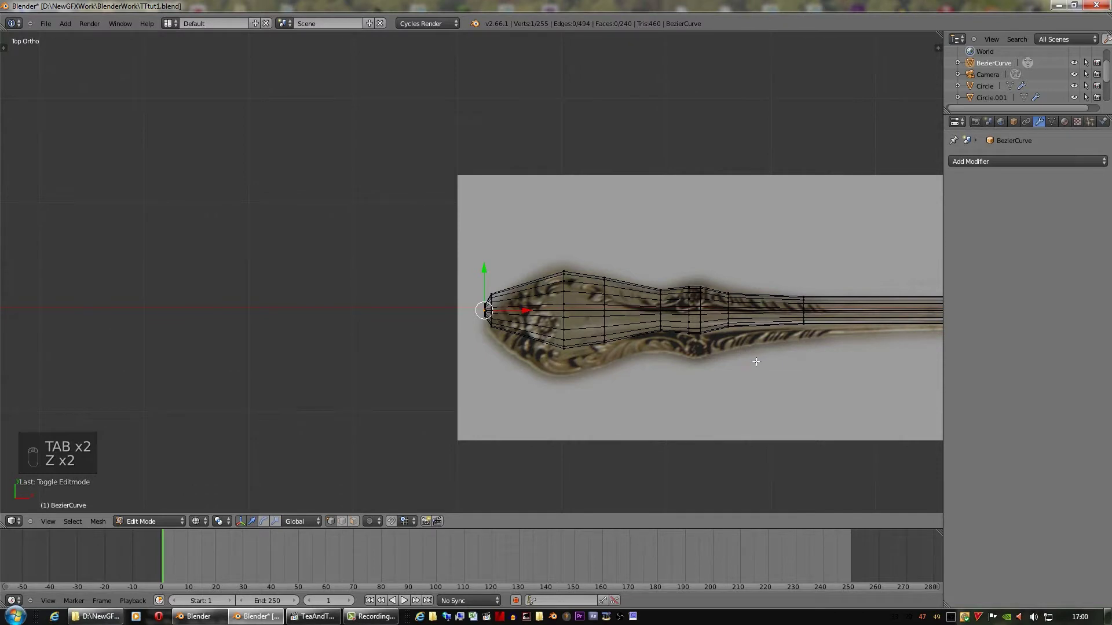
Add loop cuts across the ornate end and scale the rings to the photo's outline
drag(473, 305, 557, 415)
key(s)
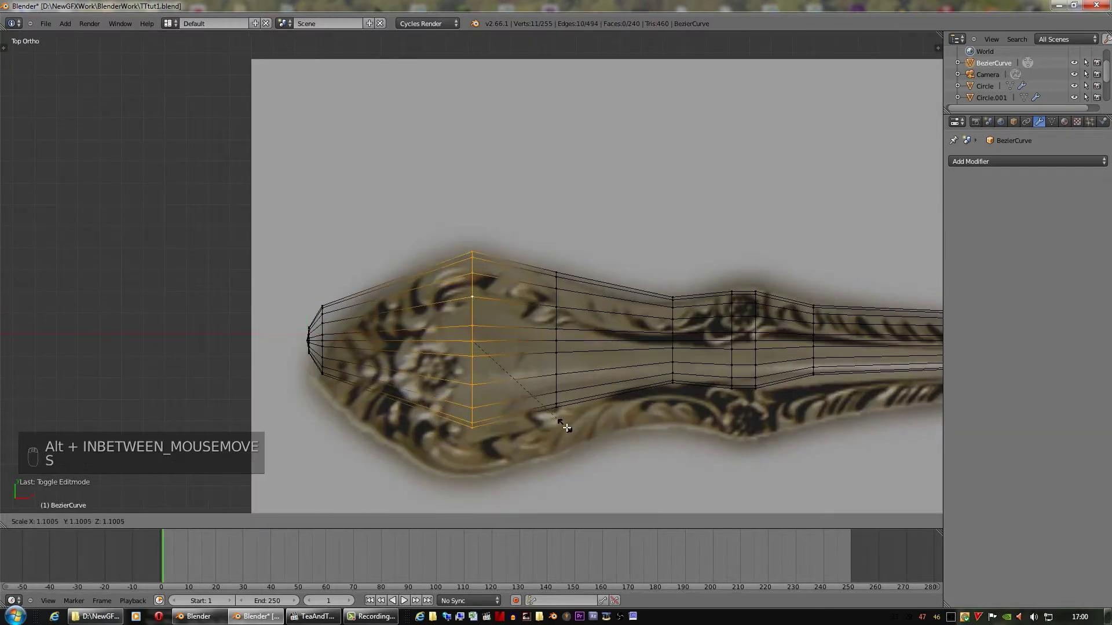
drag(571, 431, 479, 368)
key(ctrl+r)
drag(488, 368, 456, 380)
key(s)
key(ctrl+r)
drag(508, 379, 513, 395)
key(s)
drag(514, 395, 615, 368)
Shape the remaining rings near the tip to follow the photo's bulges
middle_click(615, 368)
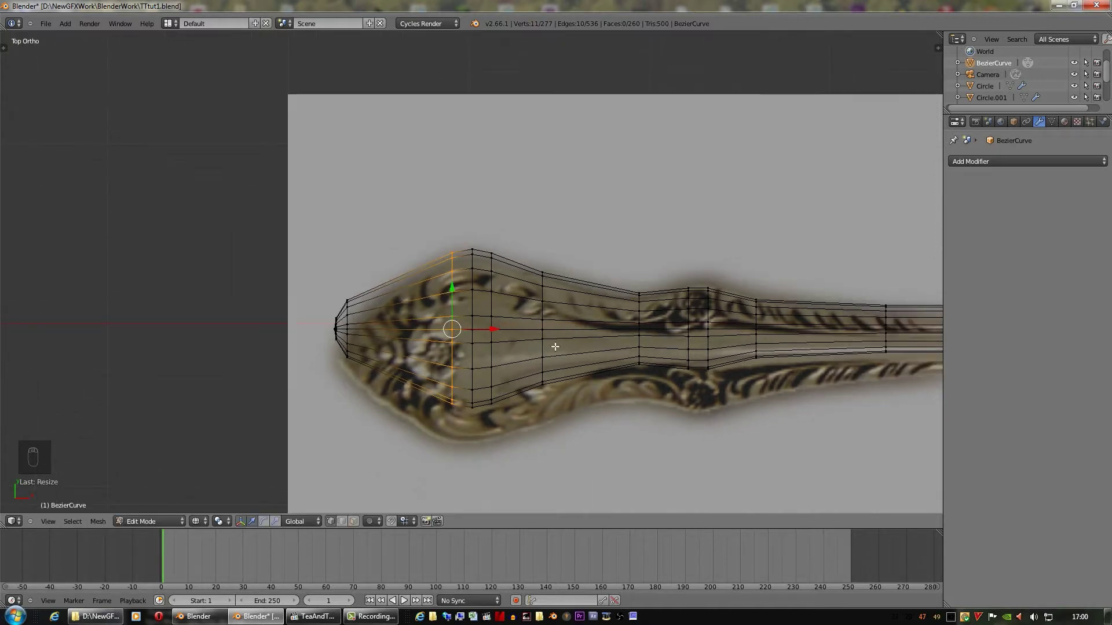
drag(544, 321, 594, 377)
key(s)
drag(593, 376, 689, 313)
drag(689, 312, 732, 392)
key(s)
drag(731, 391, 747, 355)
middle_click(747, 355)
key(z)
key(z)
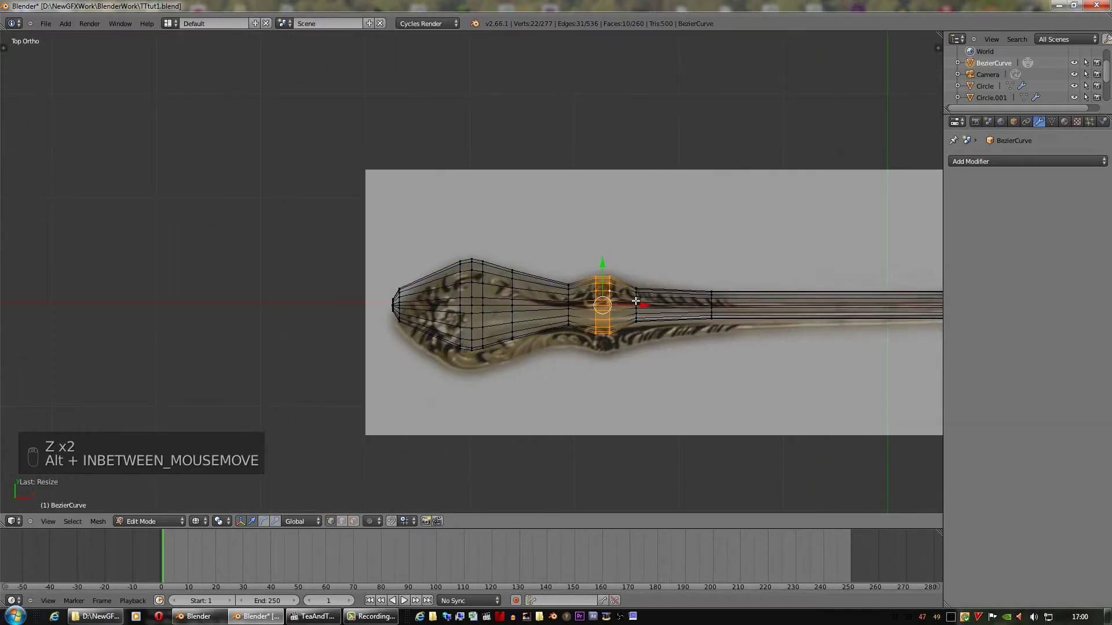
drag(766, 341, 764, 352)
key(s)
drag(763, 351, 759, 253)
middle_click(759, 254)
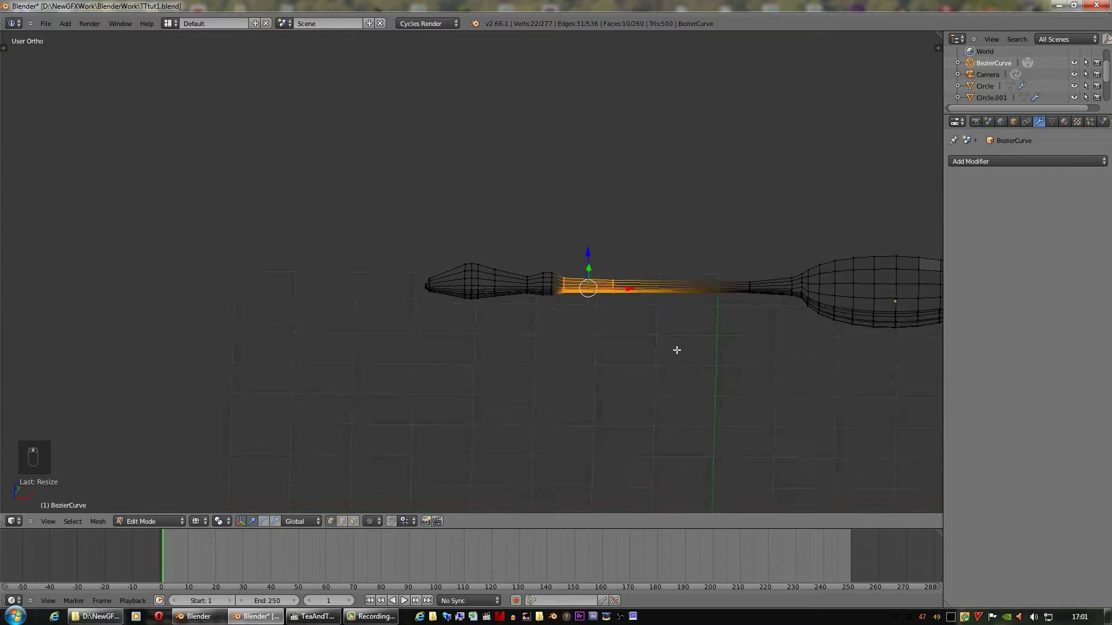
key(KP_7)
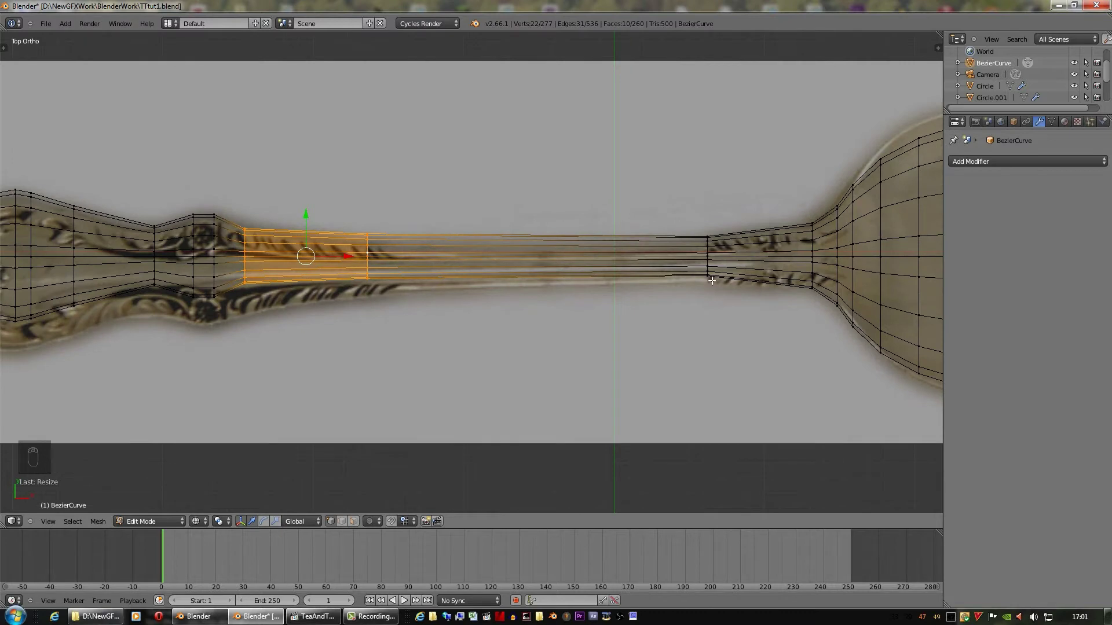
key(z)
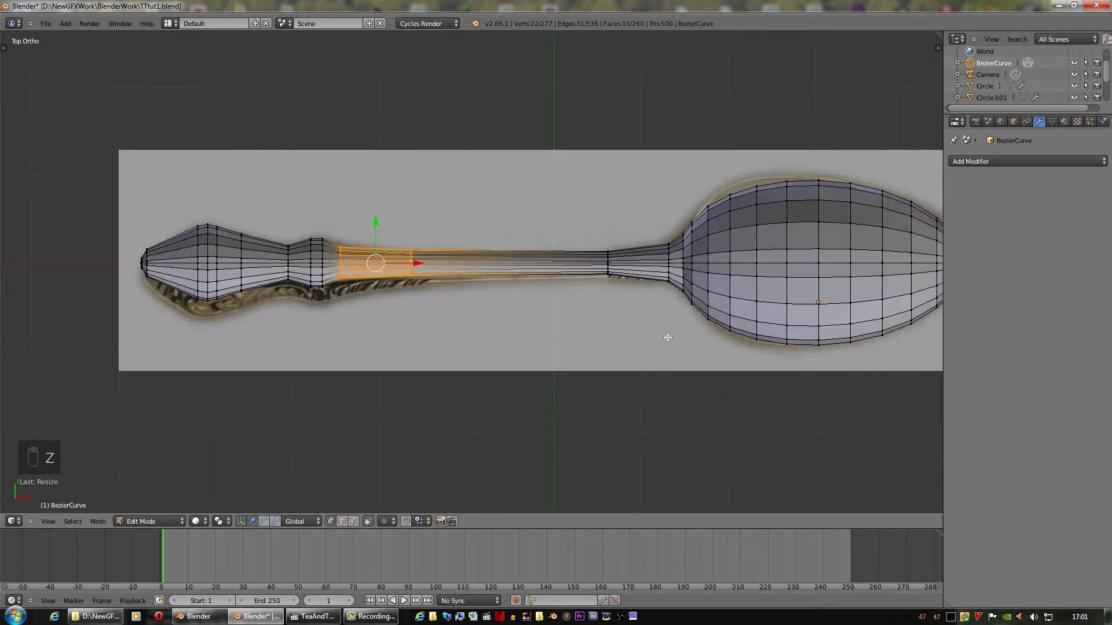
Tilt the view and circle-select all the handle vertices, leaving the bowl unselected
drag(670, 294, 668, 260)
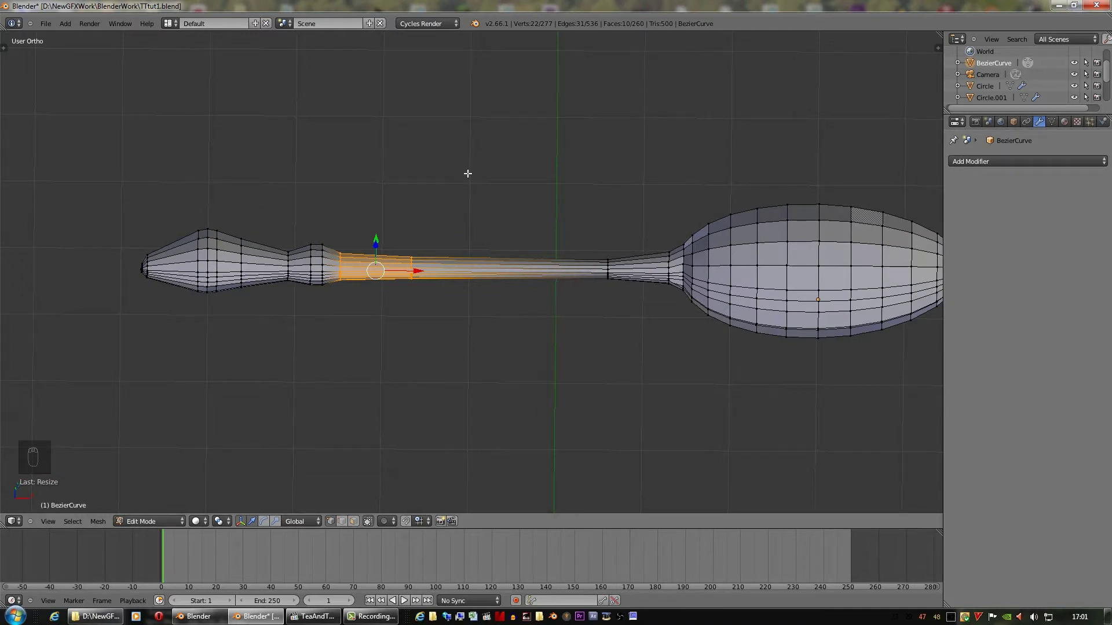
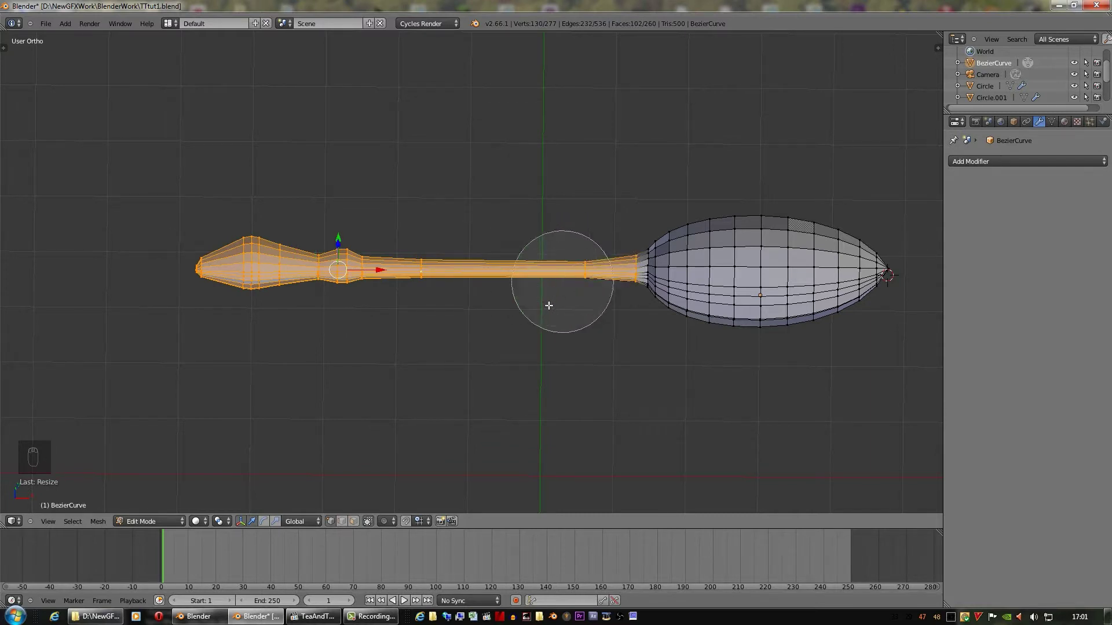
drag(546, 308, 491, 282)
drag(559, 303, 502, 231)
key(c)
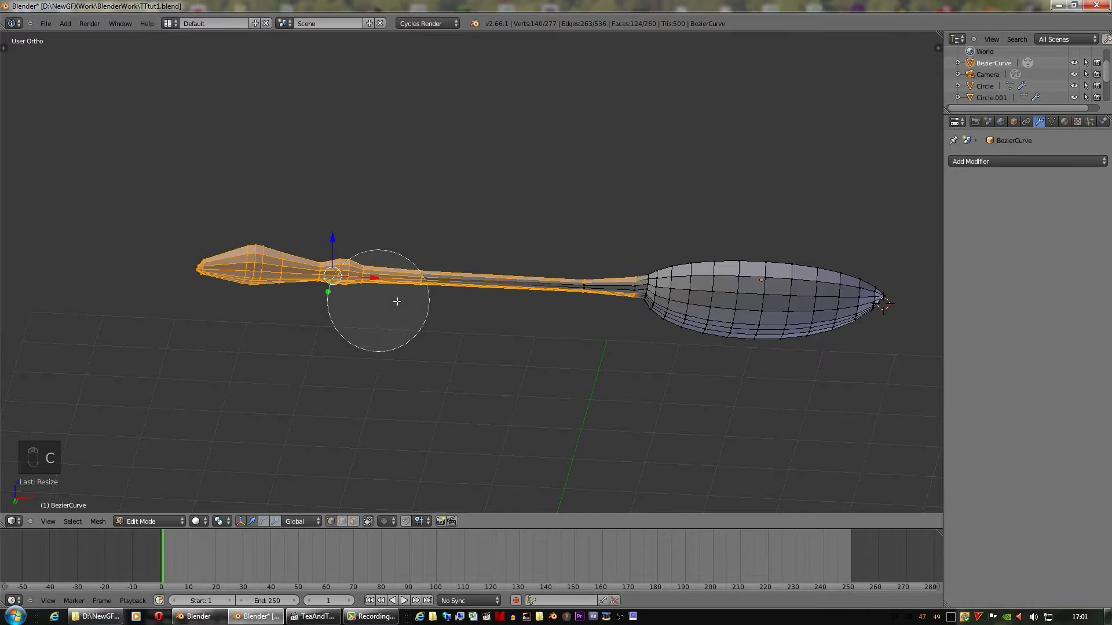
drag(546, 312, 569, 245)
drag(563, 269, 514, 343)
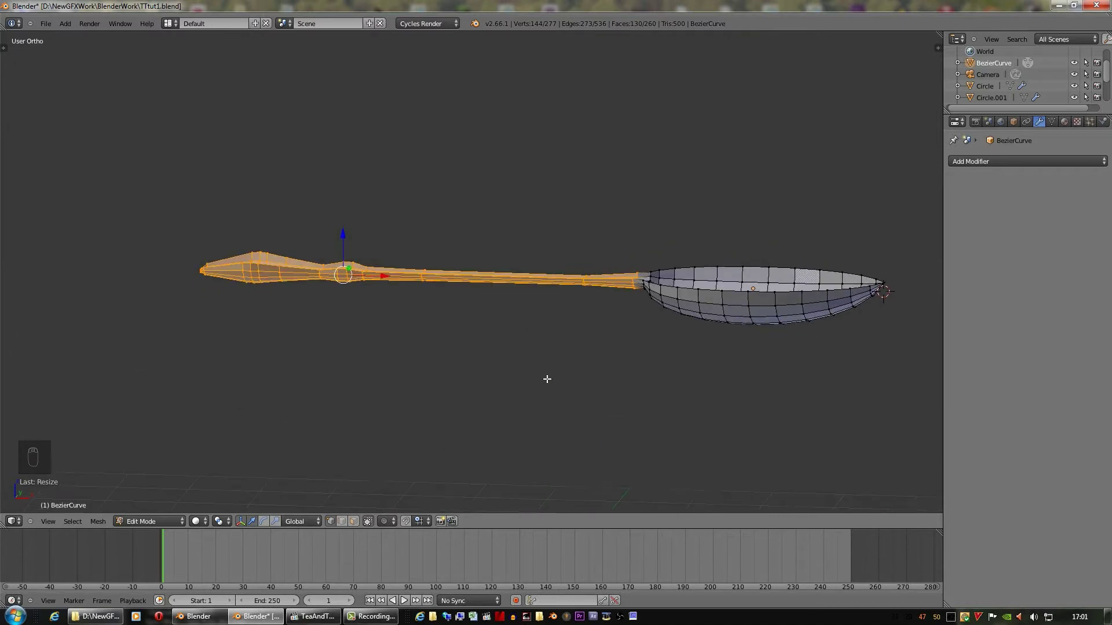
Scale the handle flat along Z into a thin strip, inspect it, and deselect everything
key(s)
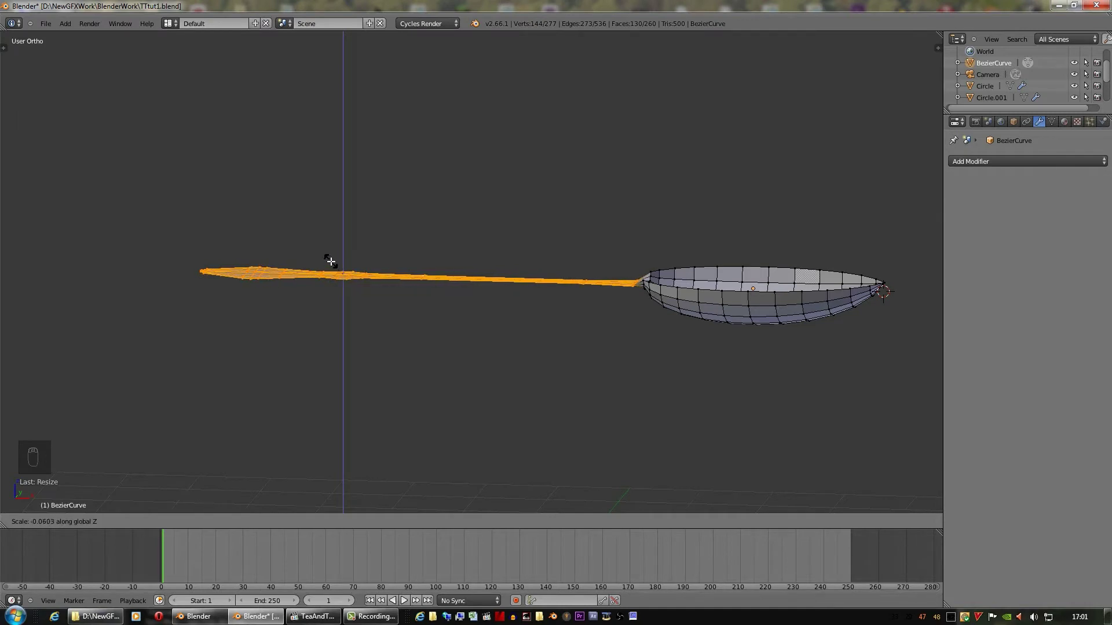
drag(332, 260, 520, 347)
drag(445, 378, 521, 352)
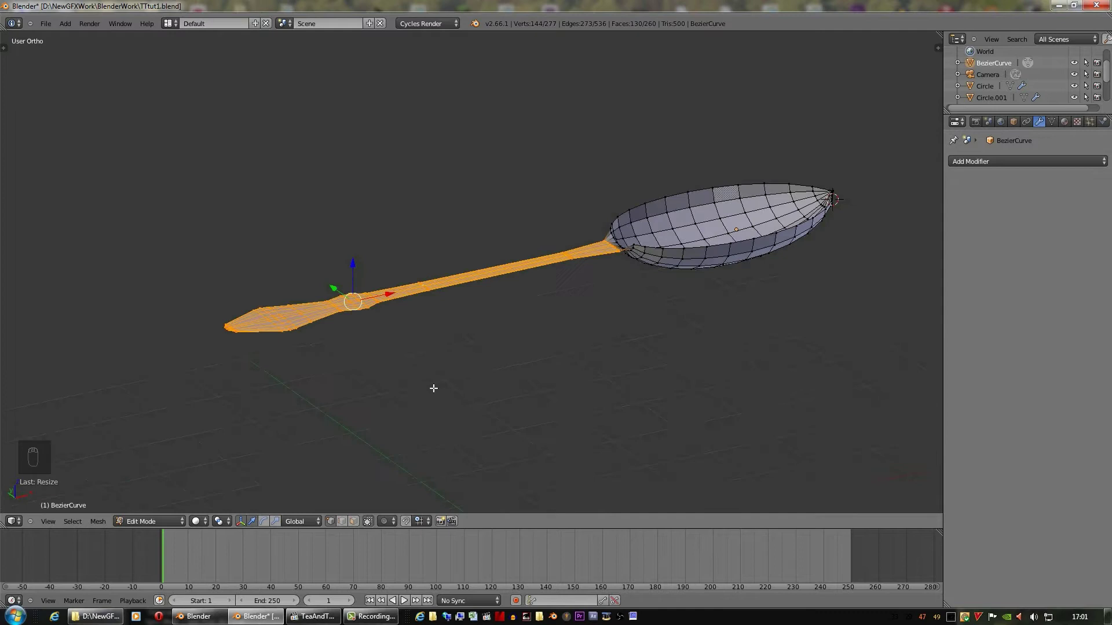
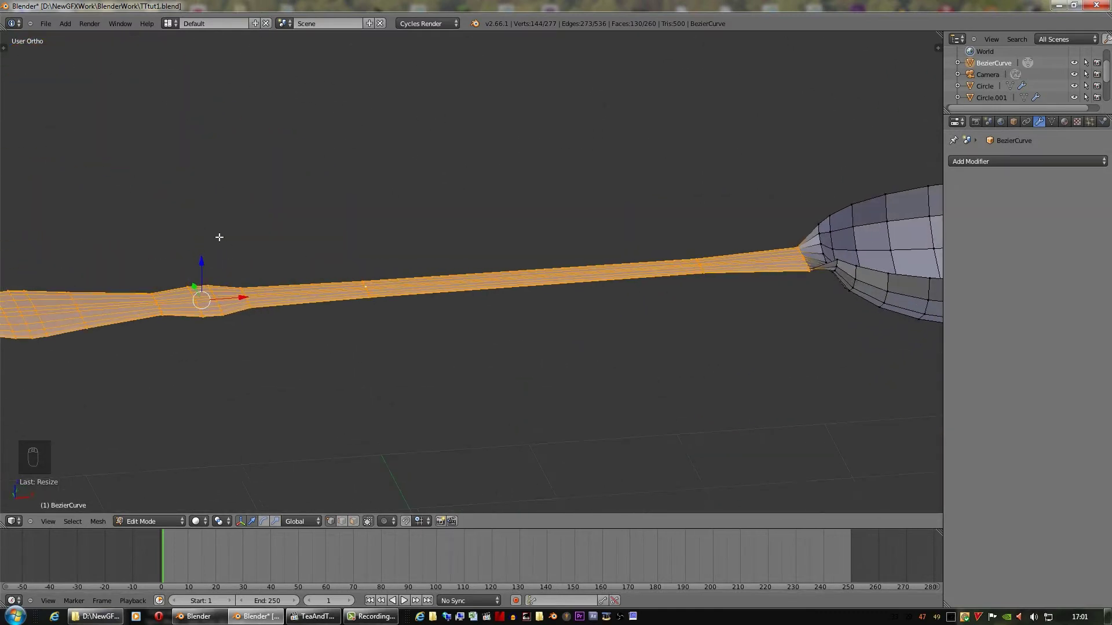
drag(203, 261, 205, 246)
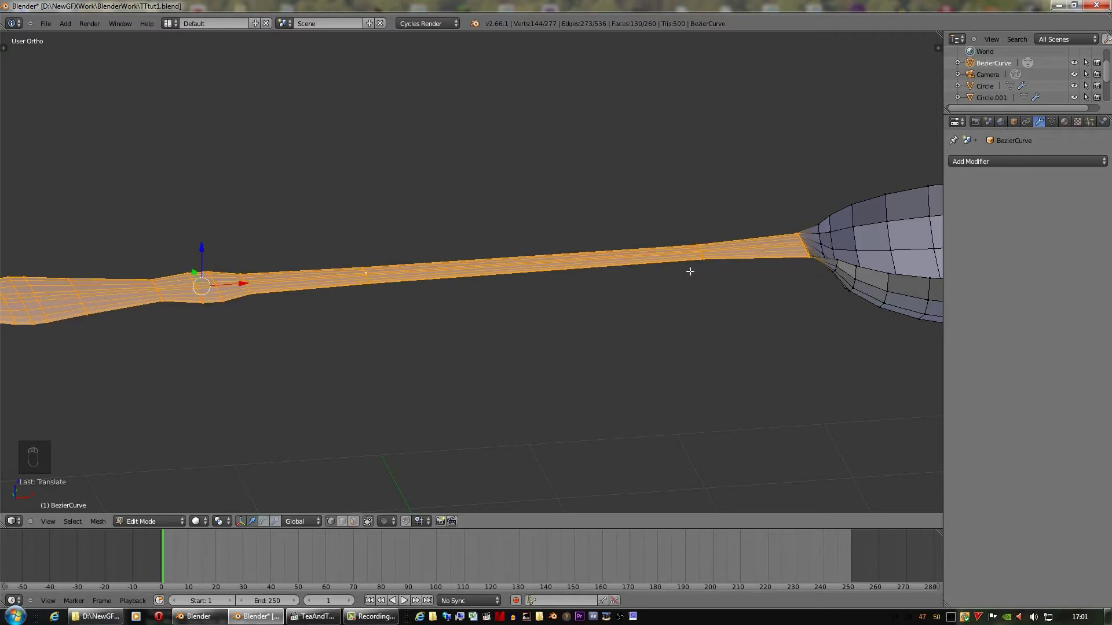
key(a)
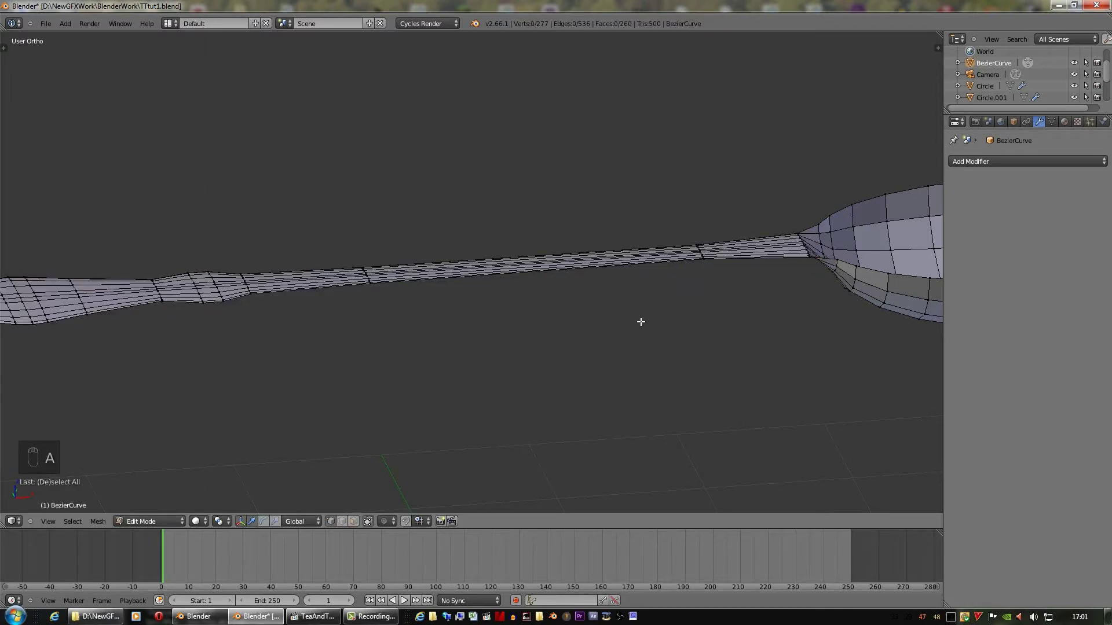
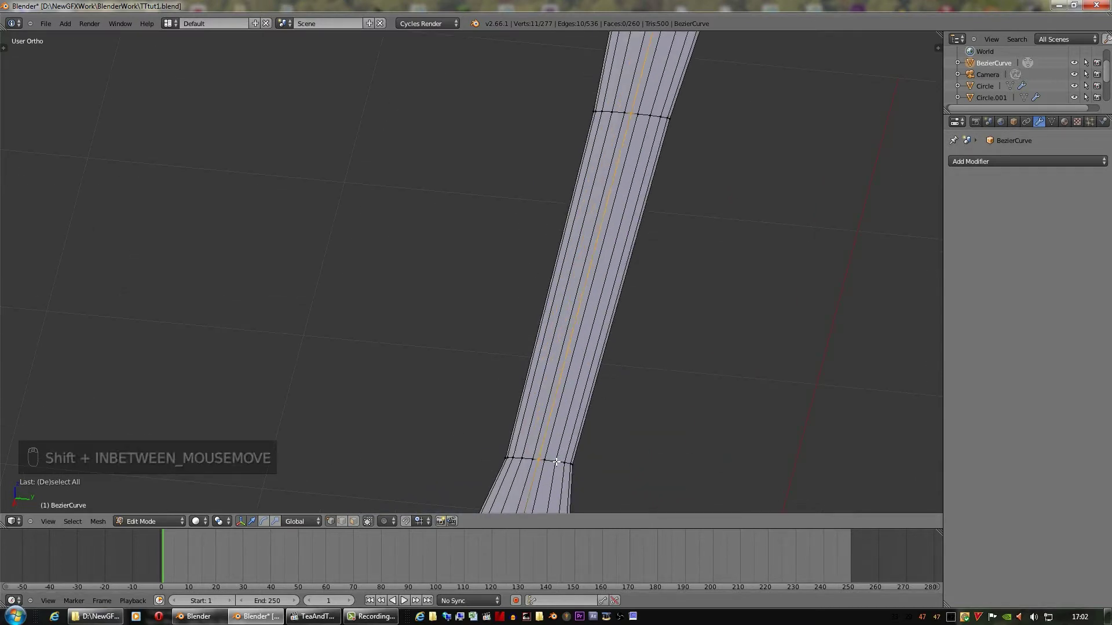
Add further lengthwise edge loops along the handle stem to the selection
drag(557, 459, 521, 457)
drag(521, 456, 649, 113)
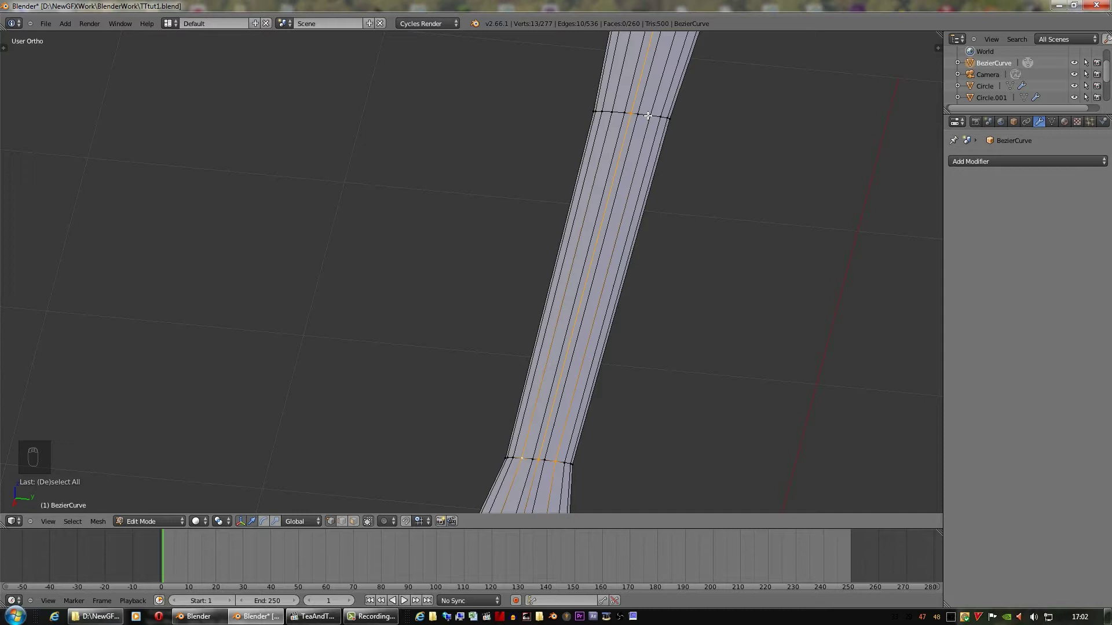
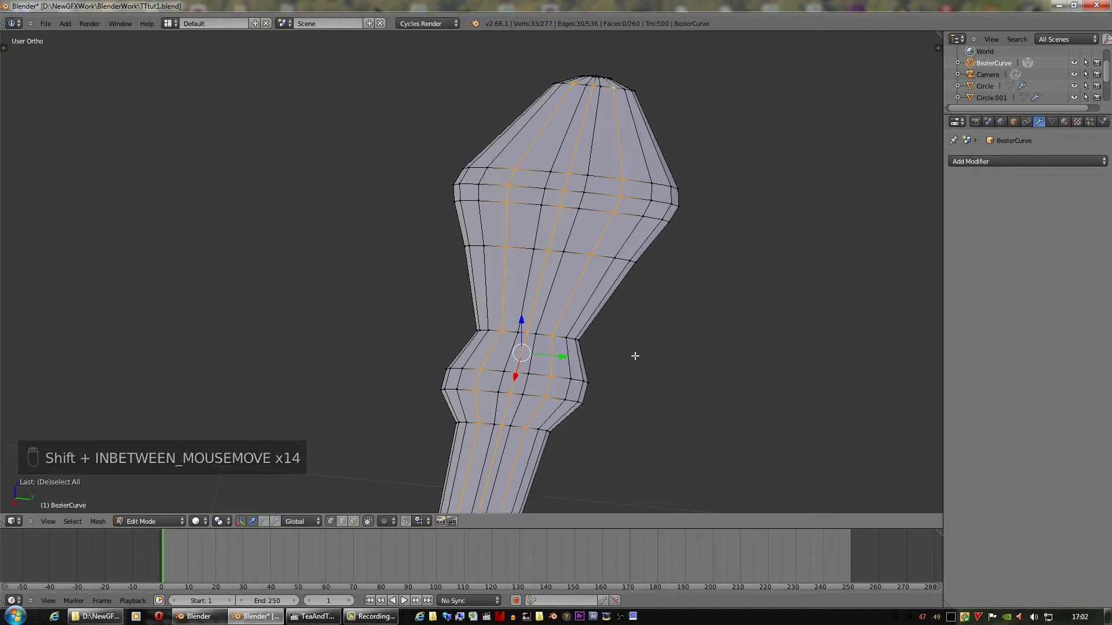
Orbit the view to look along the handle and see it from the side
middle_click(642, 393)
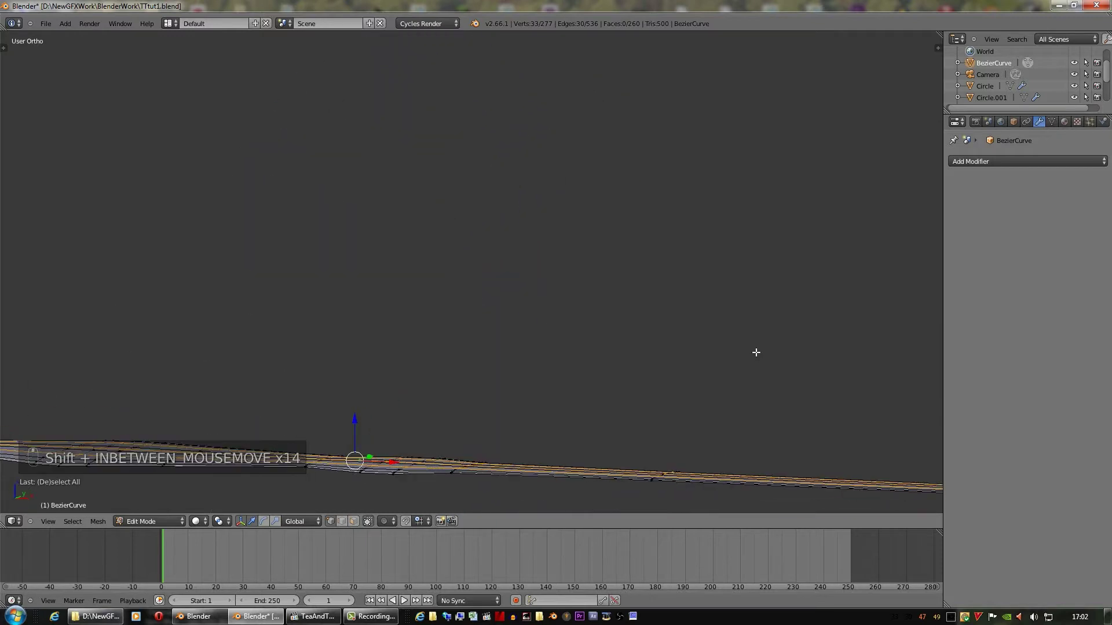
drag(356, 389, 356, 385)
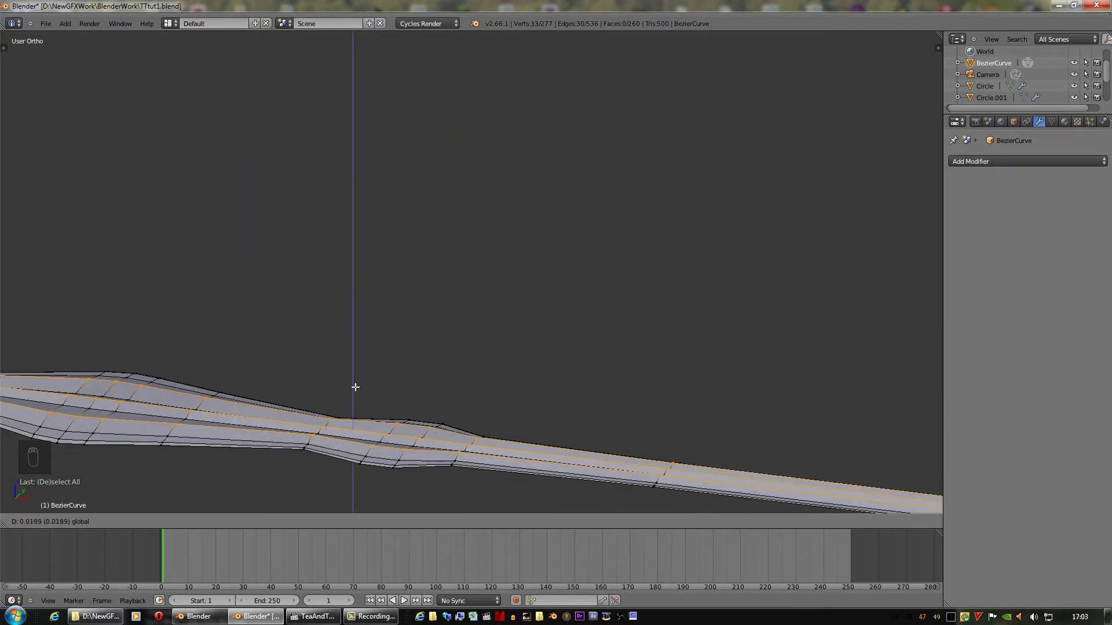
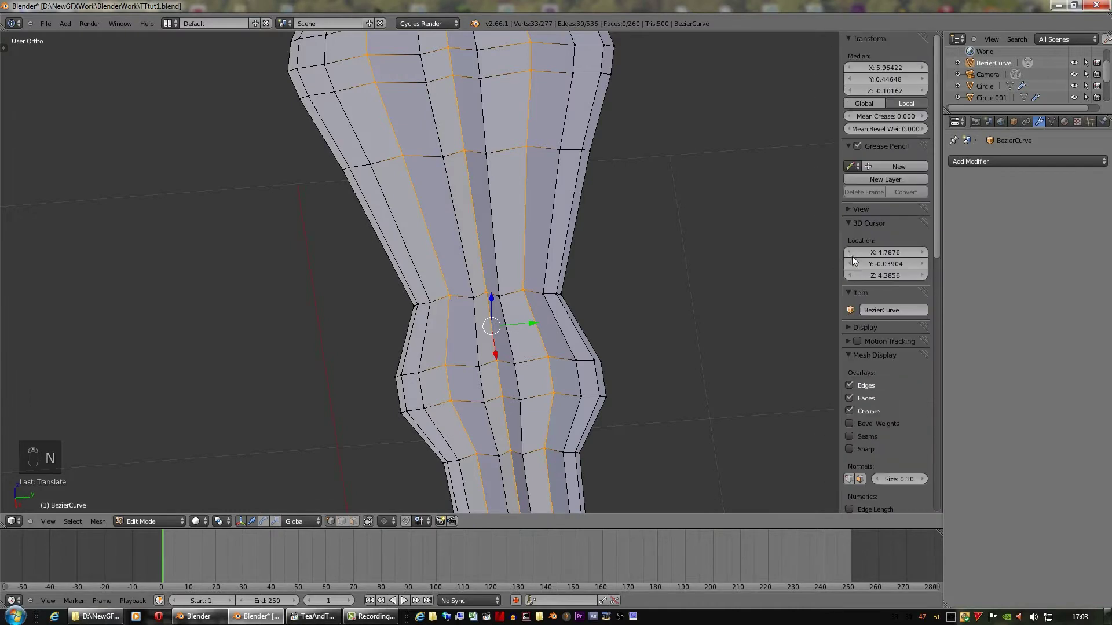
Return to Object Mode, centre the spoon, and apply smooth shading from the Tool Shelf
drag(881, 121, 586, 326)
key(Tab)
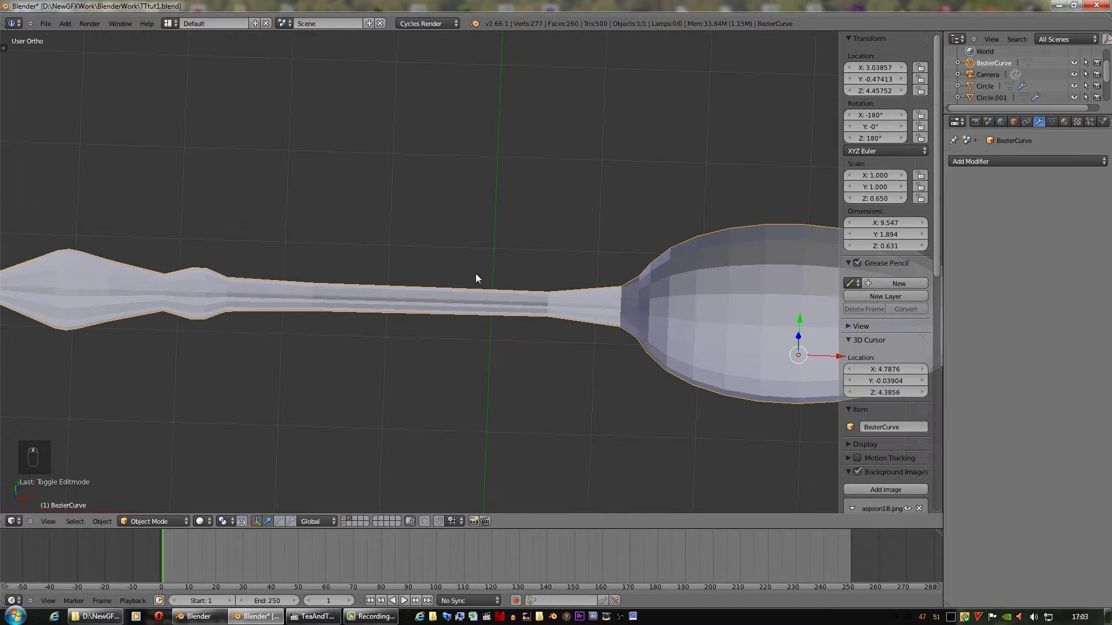
drag(1042, 162, 246, 216)
key(t)
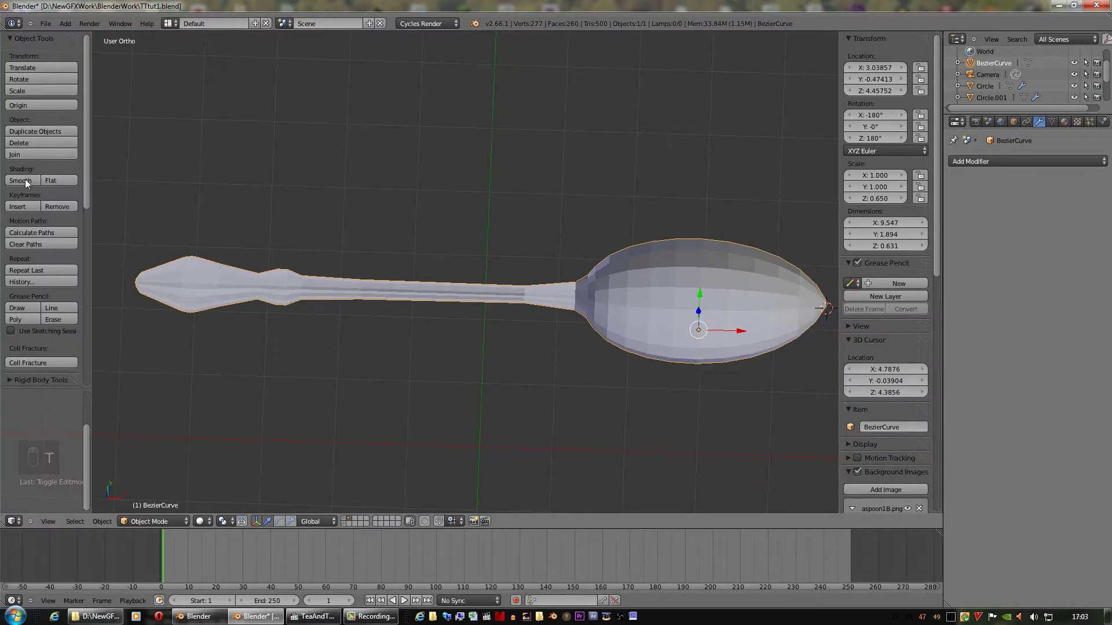
drag(27, 181, 649, 335)
drag(650, 335, 802, 339)
Add a level-2 Subdivision Surface modifier and orbit to inspect the smoothed spoon
key(Tab)
key(Tab)
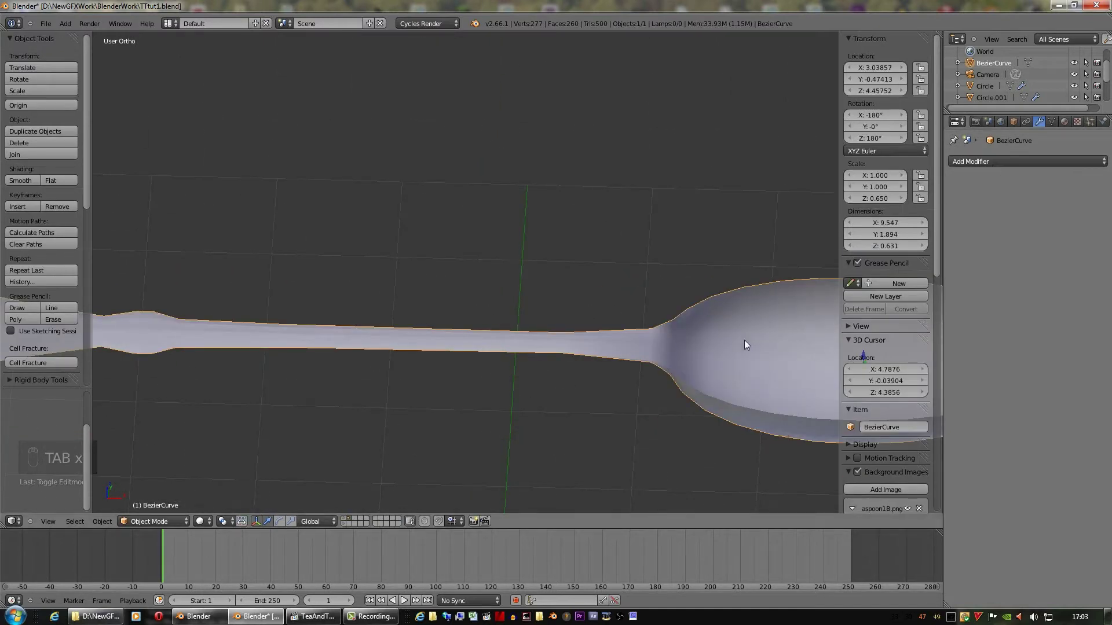
drag(1027, 162, 467, 327)
middle_click(467, 327)
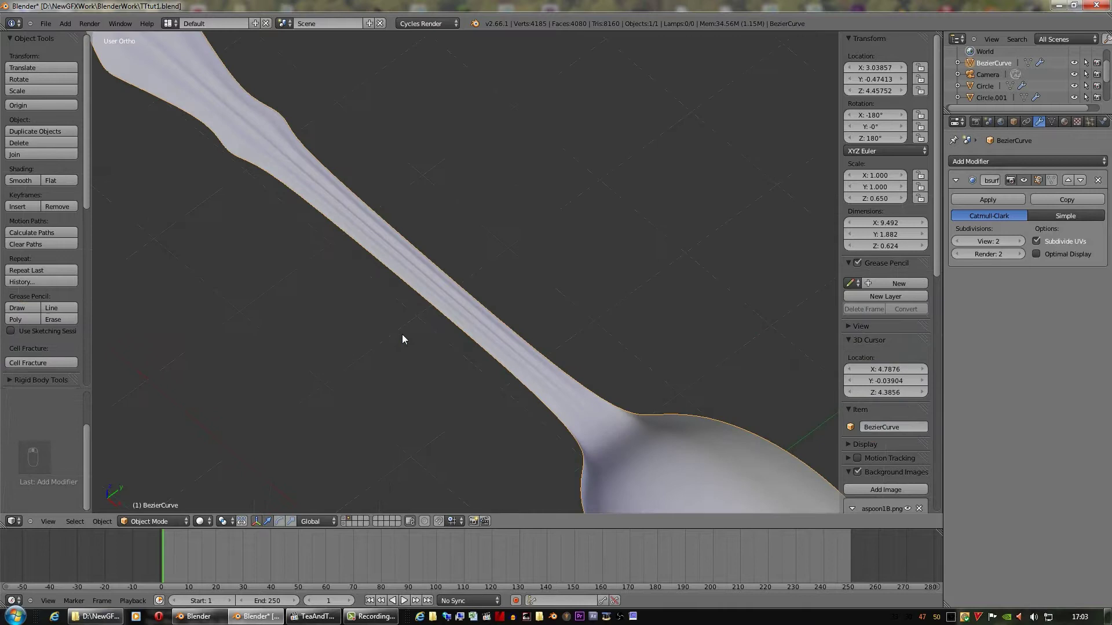
middle_click(407, 336)
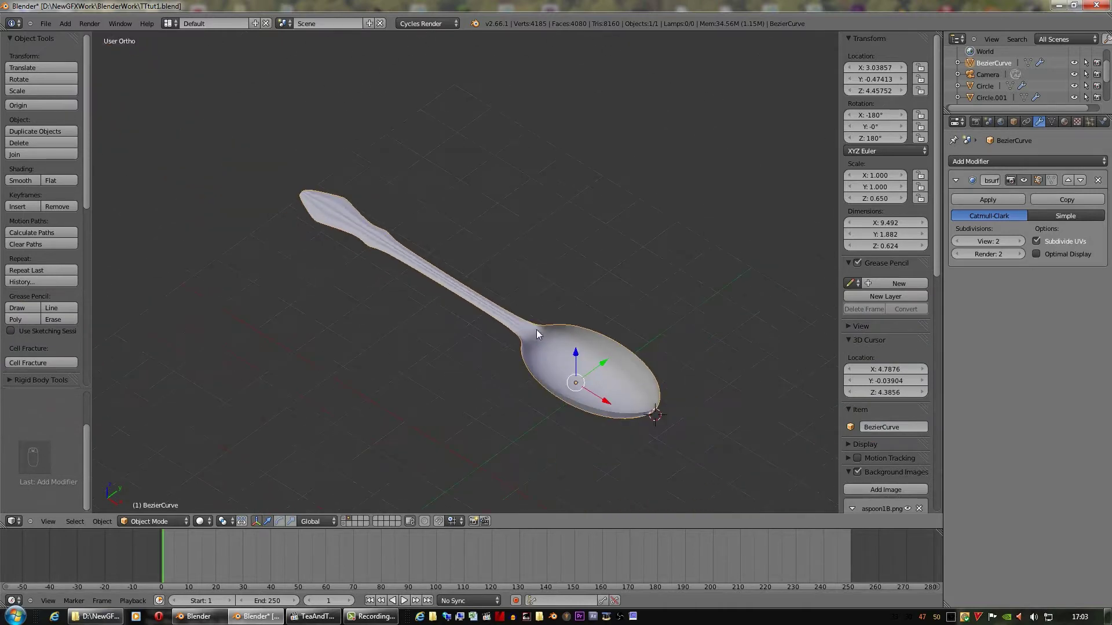
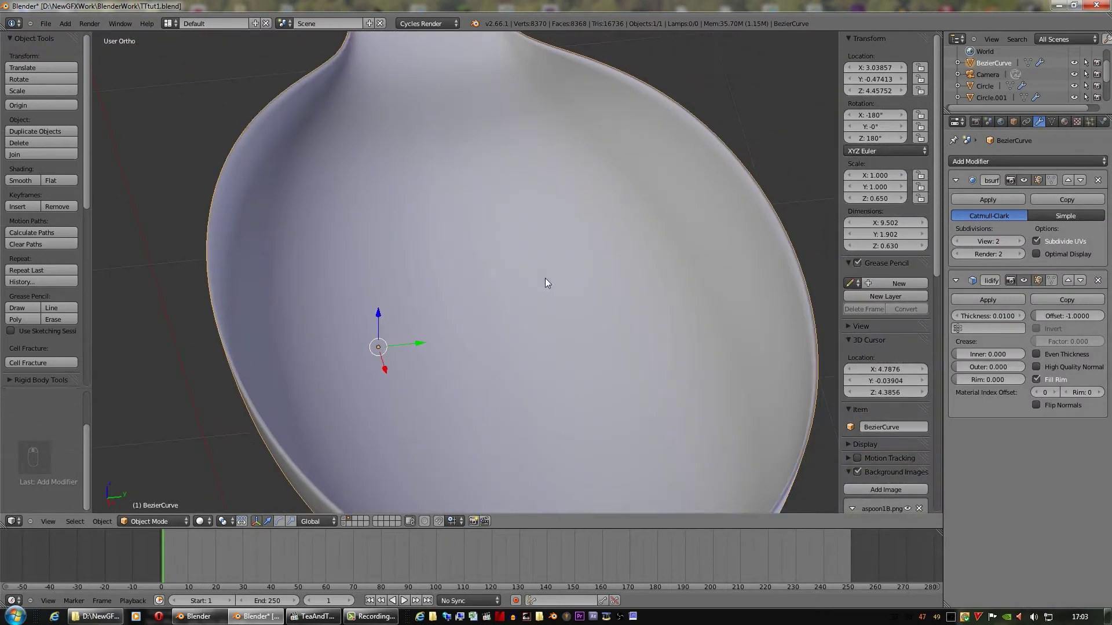
Orbit and zoom out to inspect the solidified 0.01-thick spoon shell
middle_click(557, 277)
drag(540, 266, 667, 296)
drag(460, 219, 556, 216)
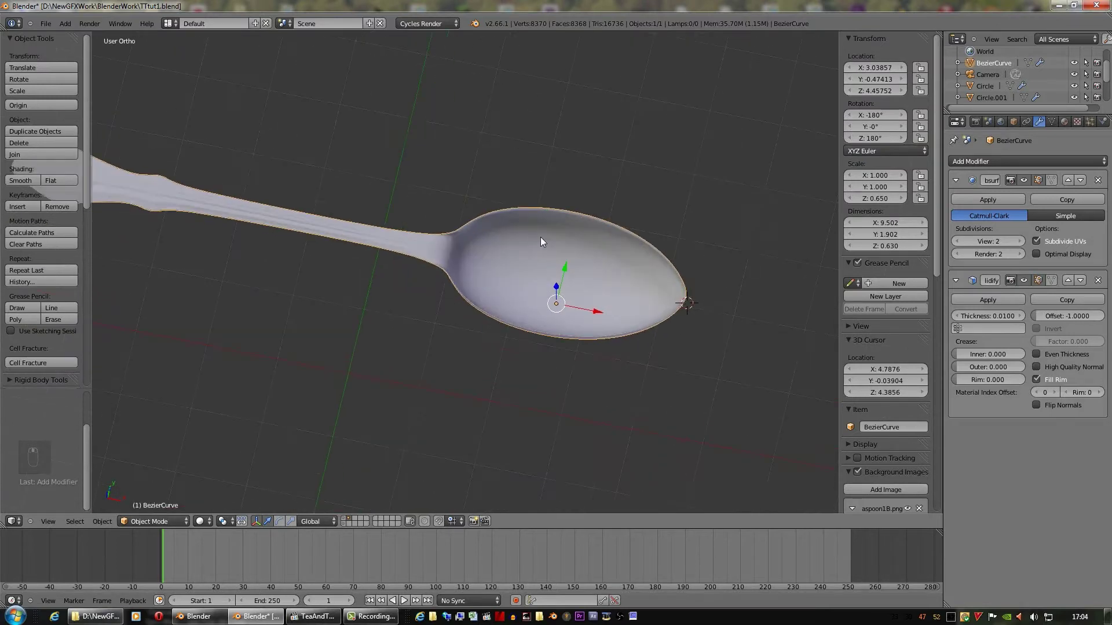
In top view, move the spoon down off its reference image
key(KP_7)
key(KP_7)
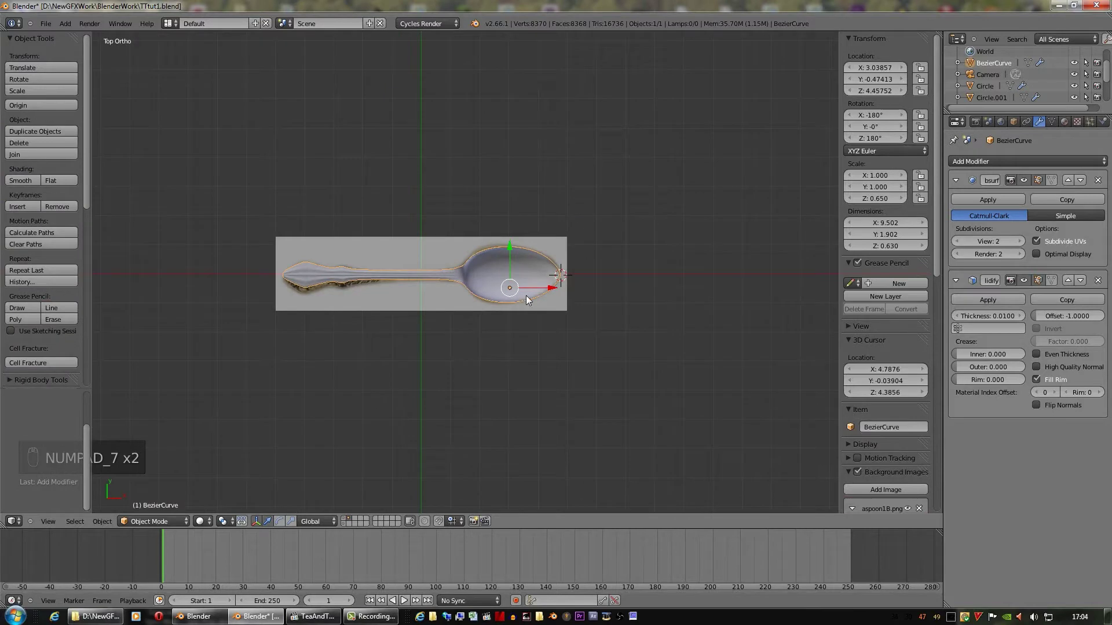
key(g)
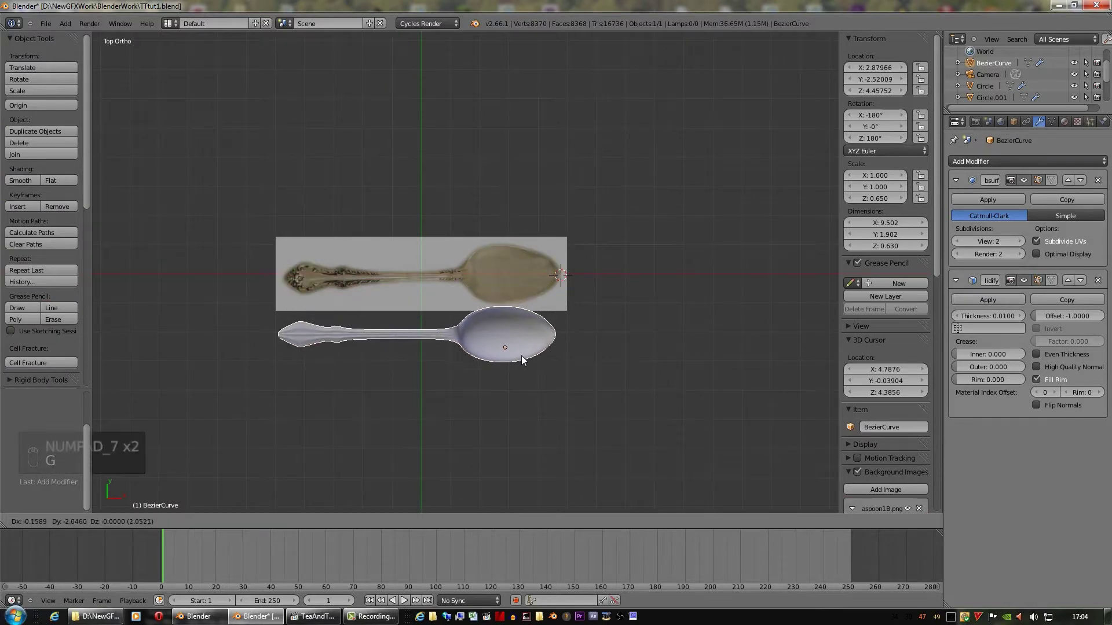
click(528, 359)
click(552, 249)
Hide the Tool Shelf and Properties sidebars and view the spoon in perspective at an angle
middle_click(552, 250)
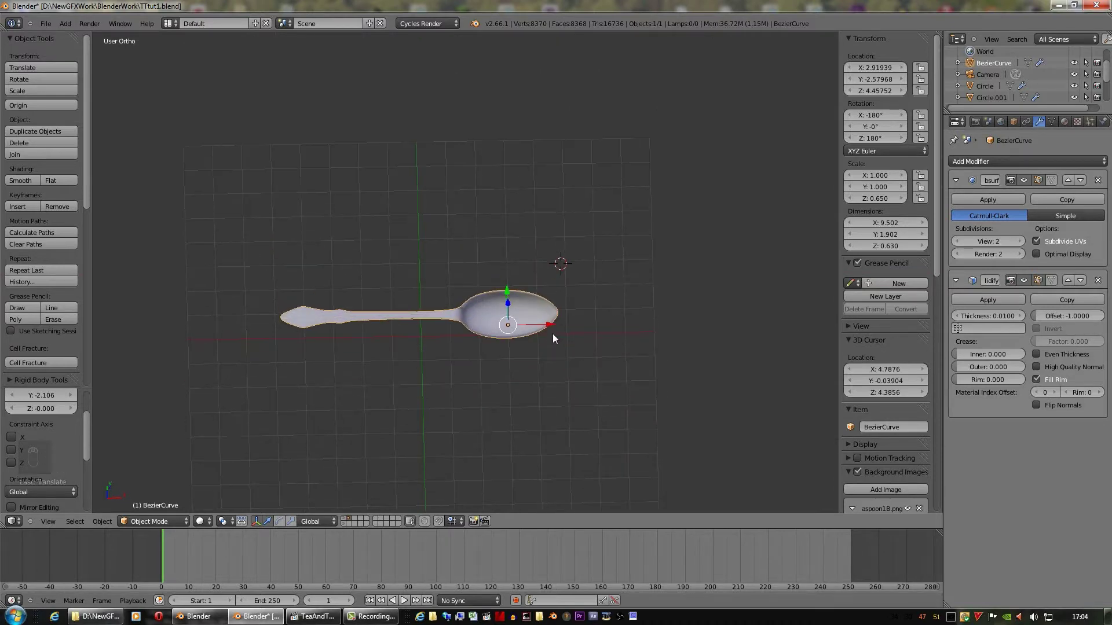
middle_click(622, 336)
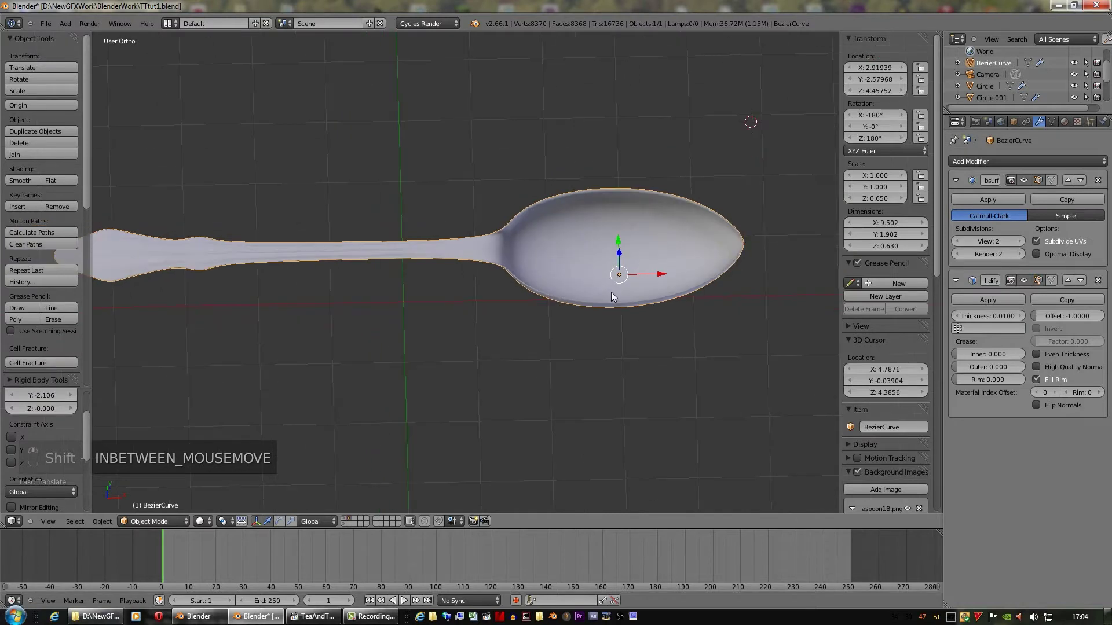
key(n)
key(t)
key(KP_5)
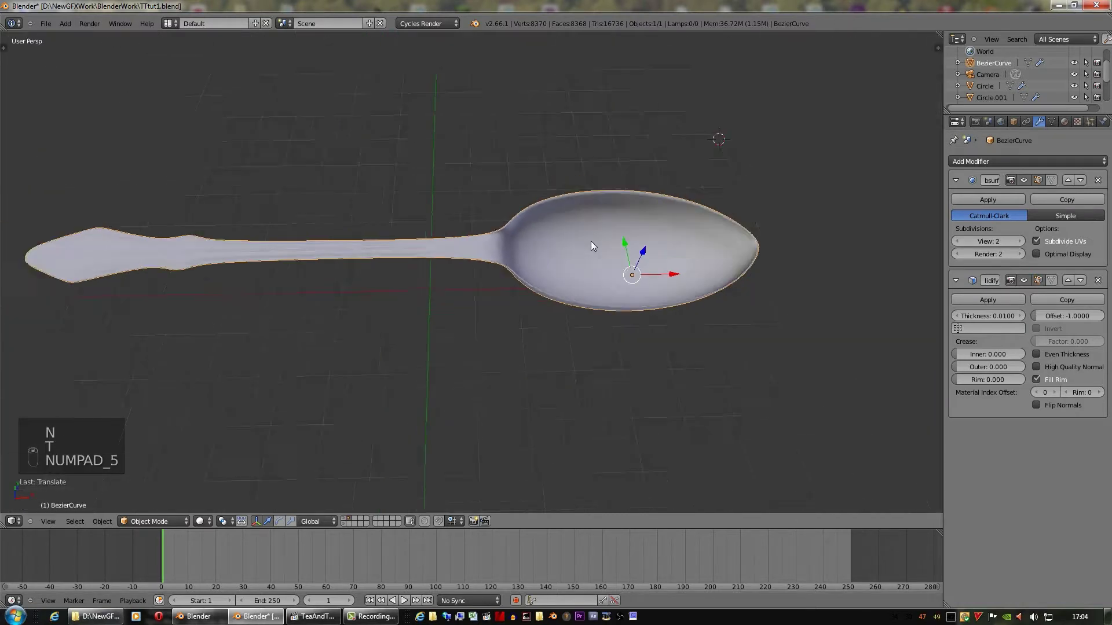
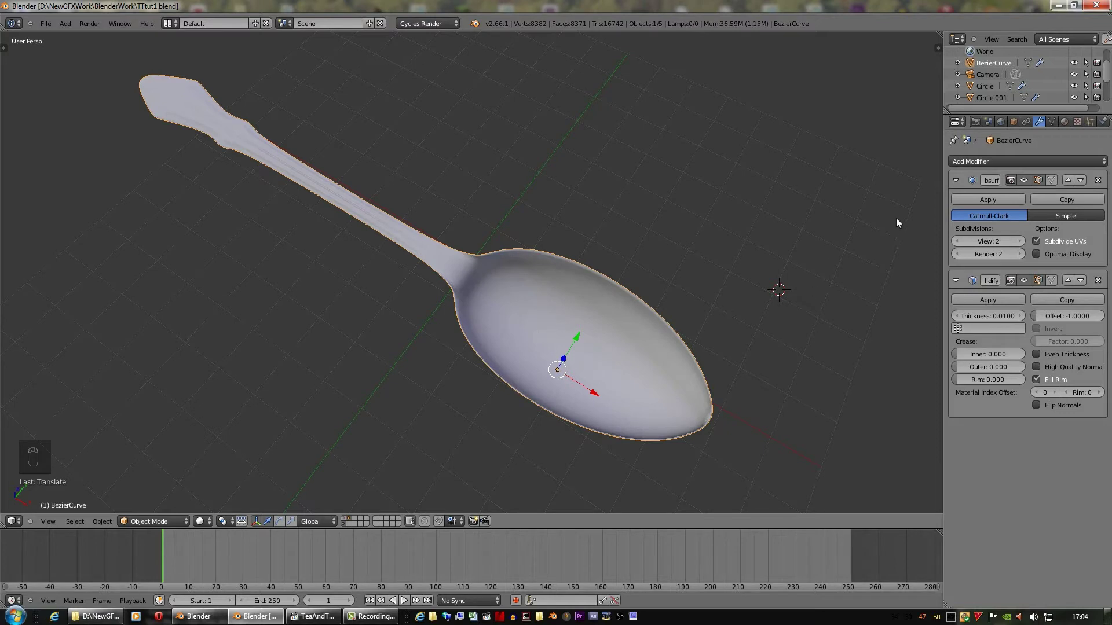
drag(1070, 121, 579, 265)
Look down on the spoon from Top view, re-enter Edit Mode and select all 277 vertices
key(KP_7)
drag(582, 269, 675, 317)
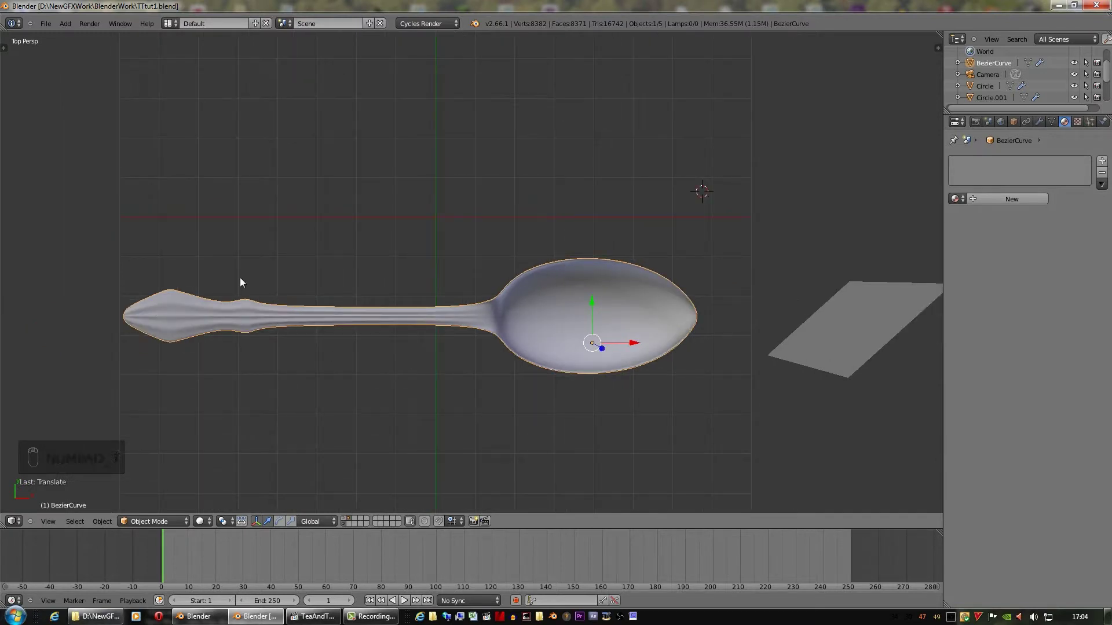
key(Tab)
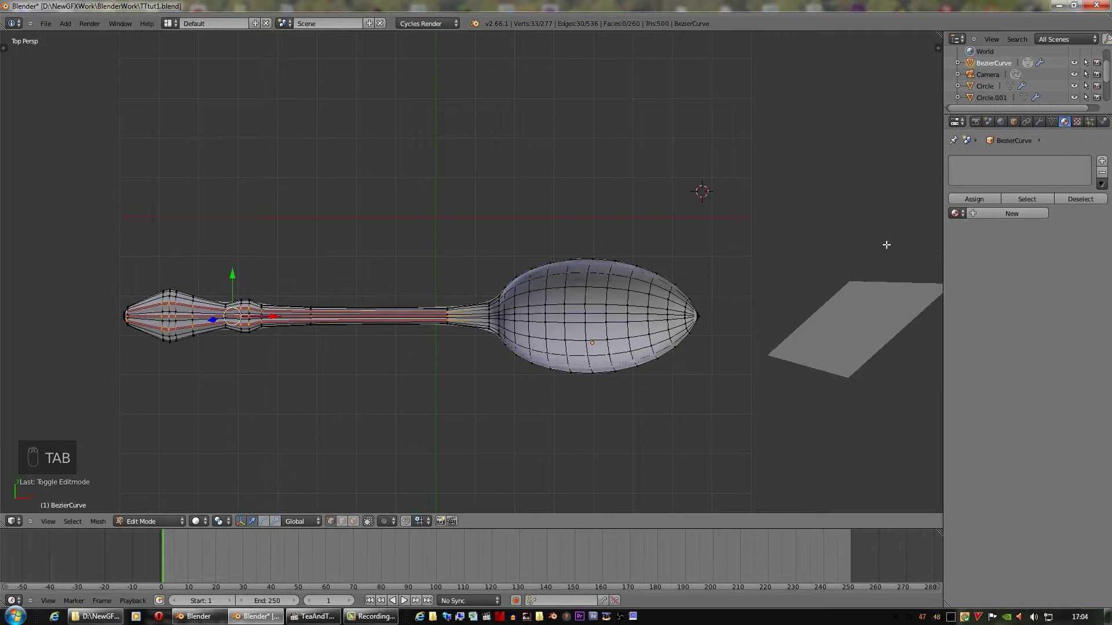
key(a)
key(a)
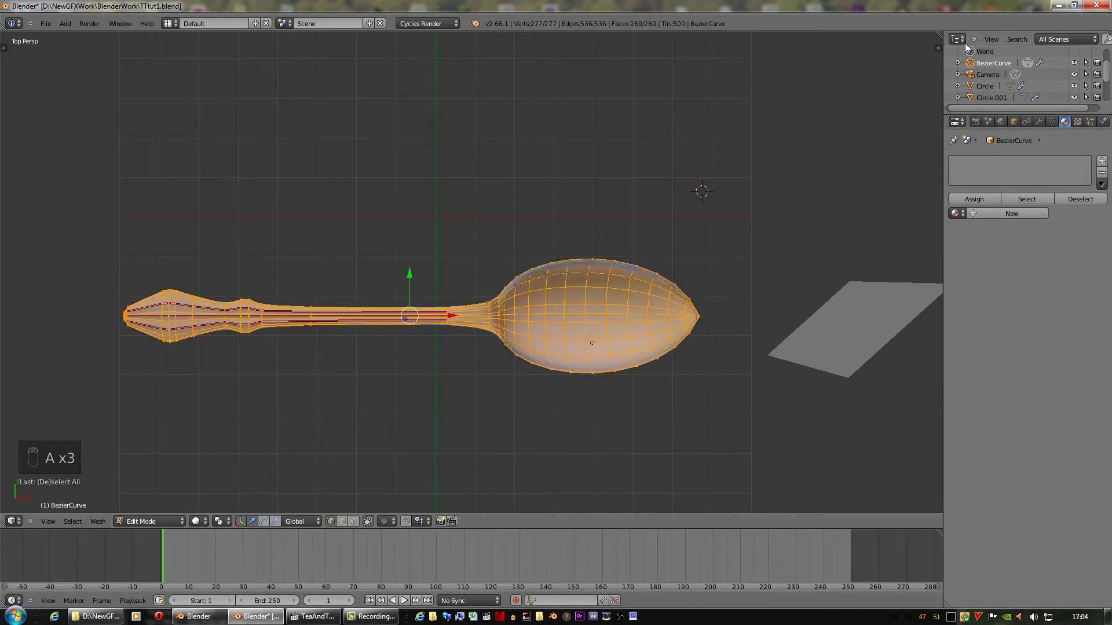
Open a UV/Image Editor beside the 3D view, unwrap the spoon and load the Vintage Silver Teaspoon18 photo behind the UVs
drag(941, 32, 21, 473)
middle_click(21, 472)
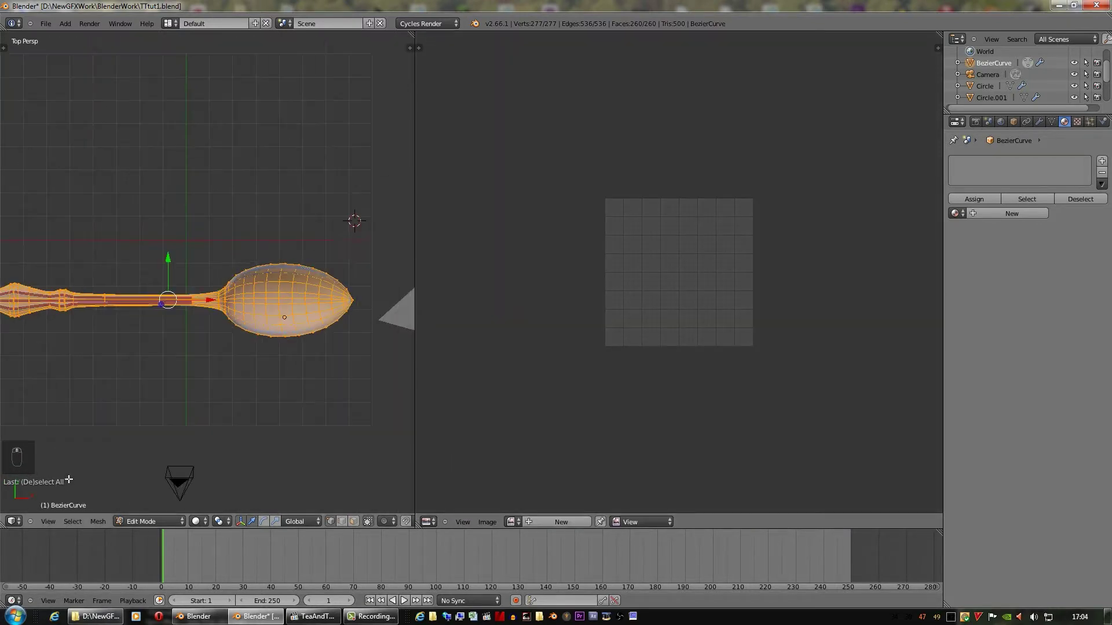
drag(99, 521, 138, 465)
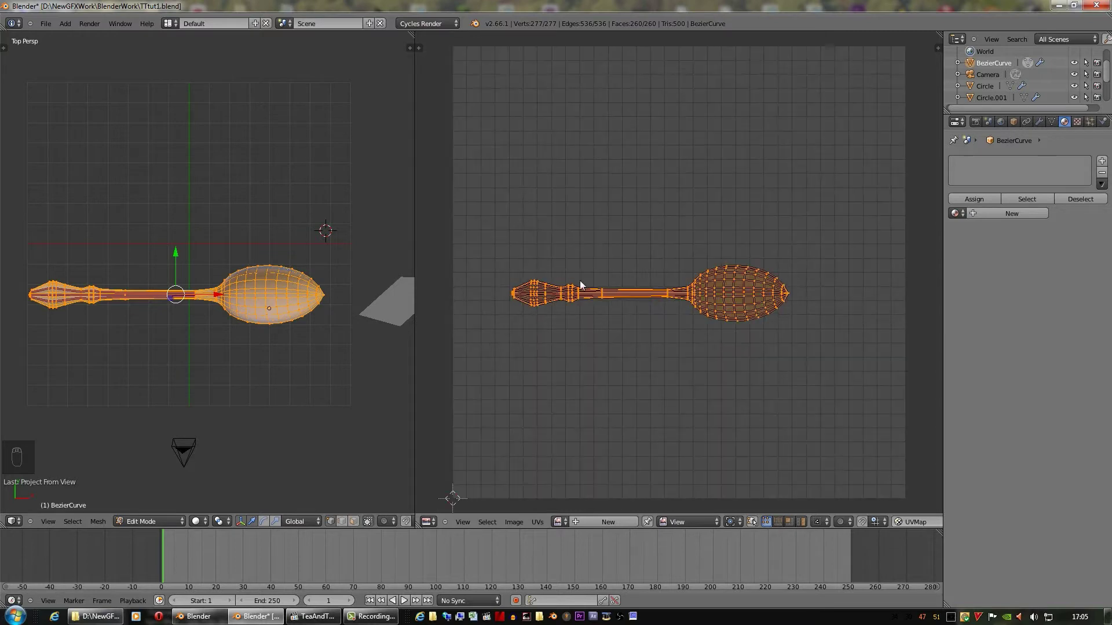
key(s)
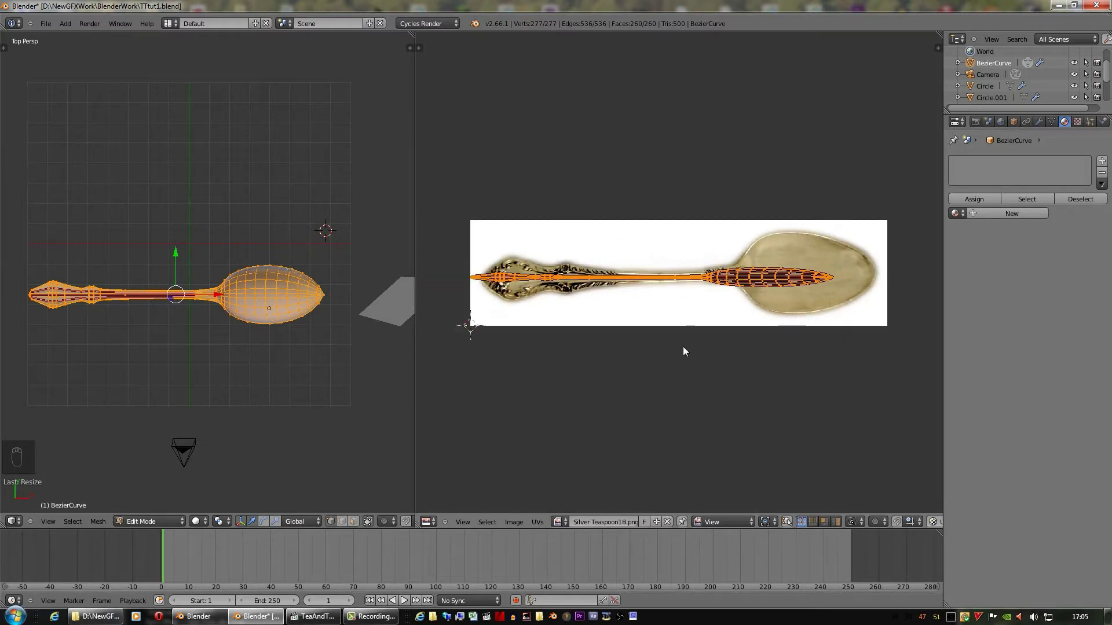
Scale the spoon's UV layout to the photo's size and move it over the teaspoon picture
key(s)
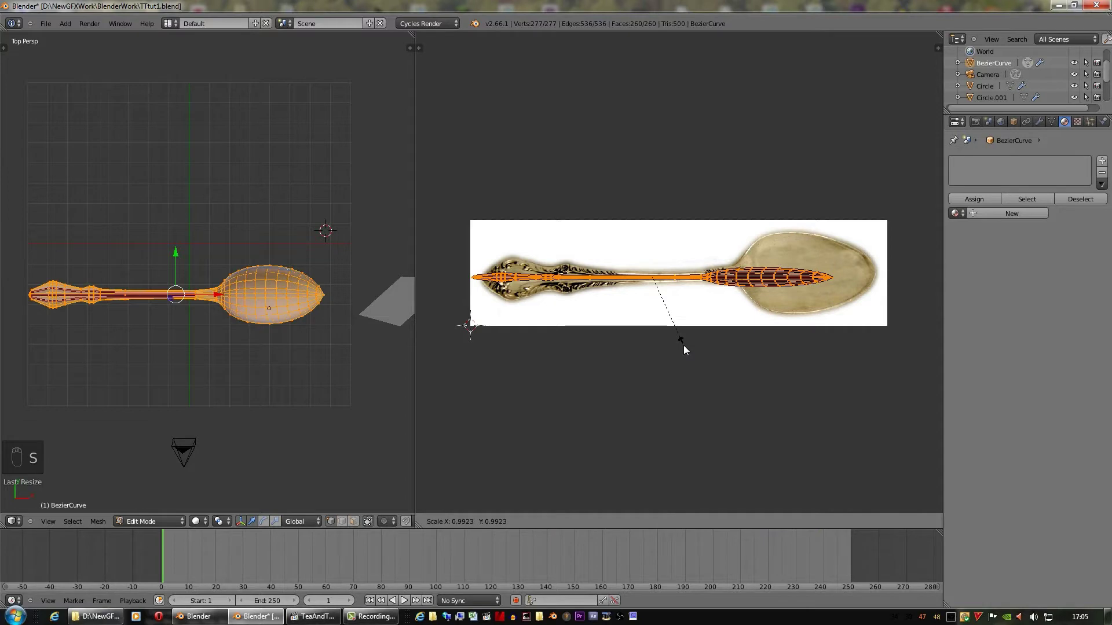
key(s)
drag(695, 399, 714, 453)
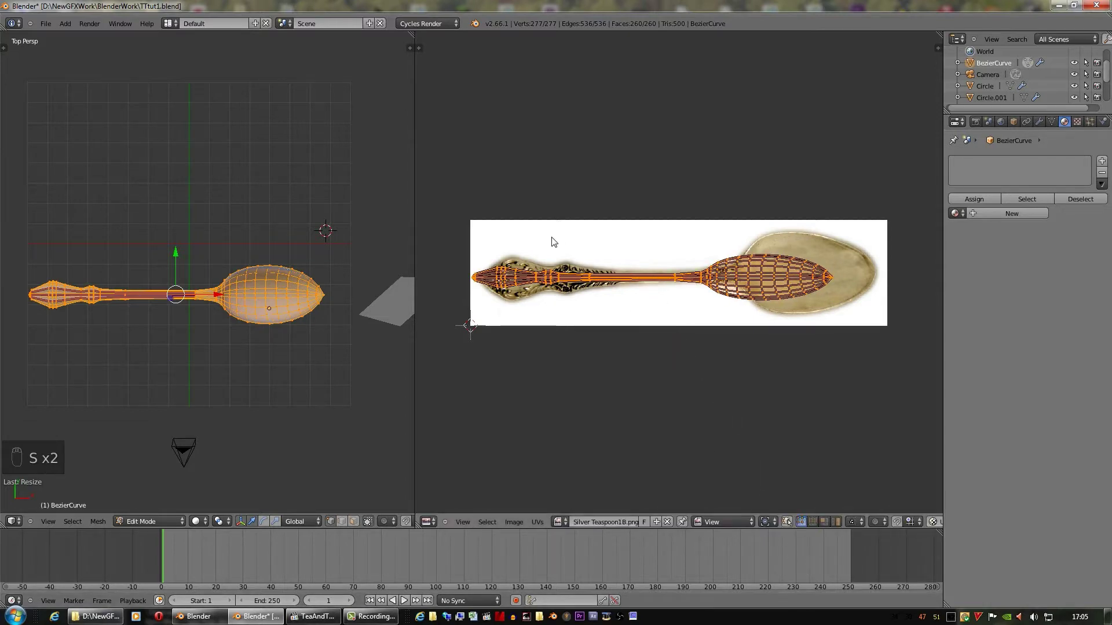
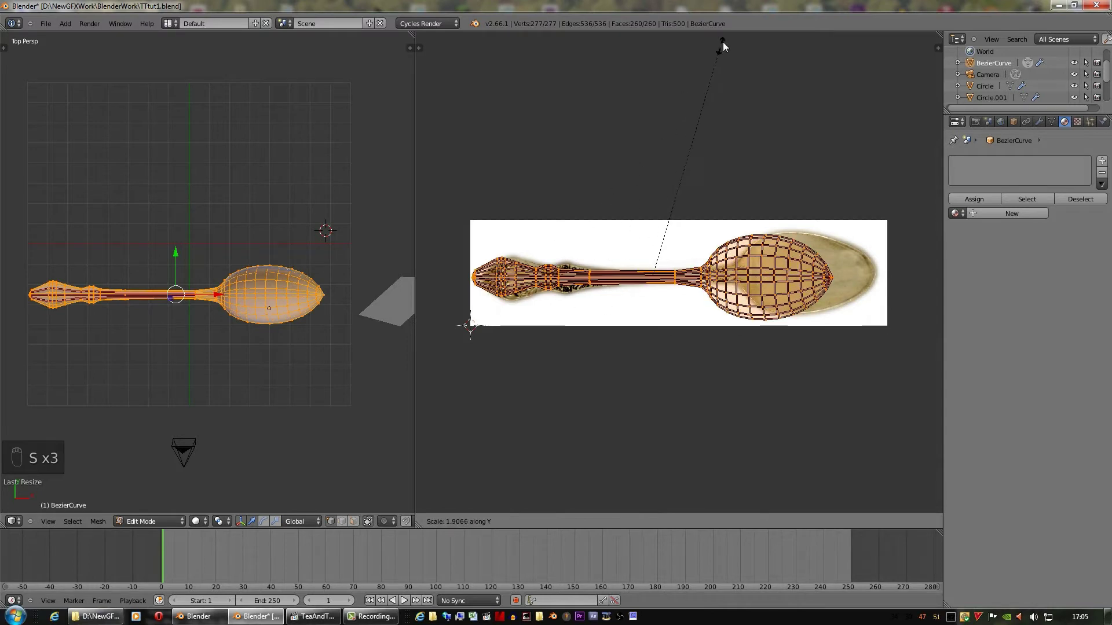
key(g)
click(620, 273)
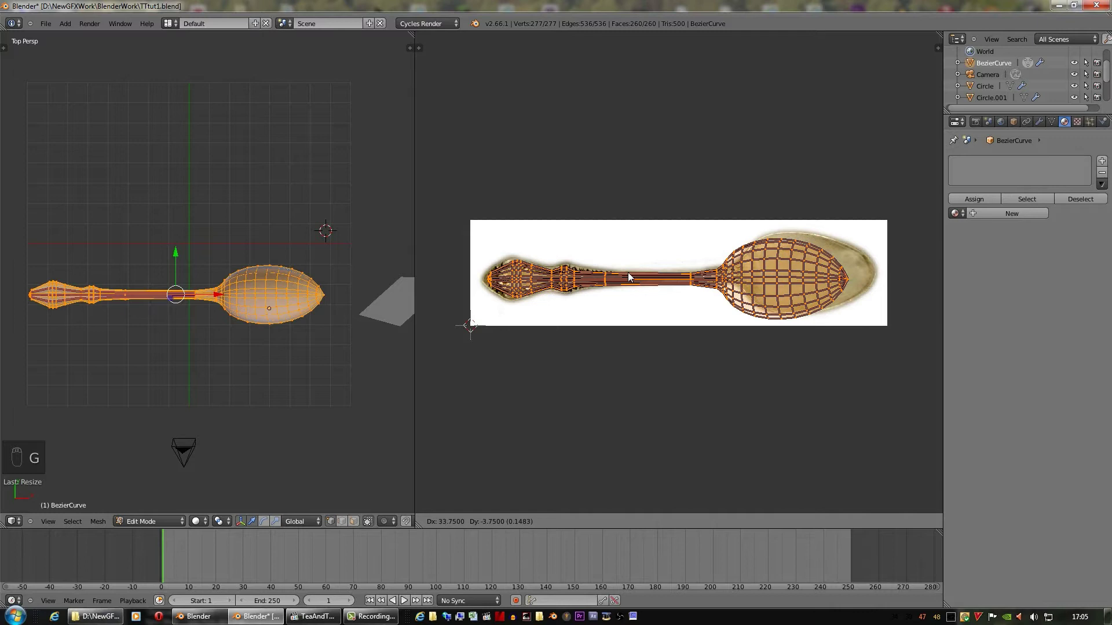
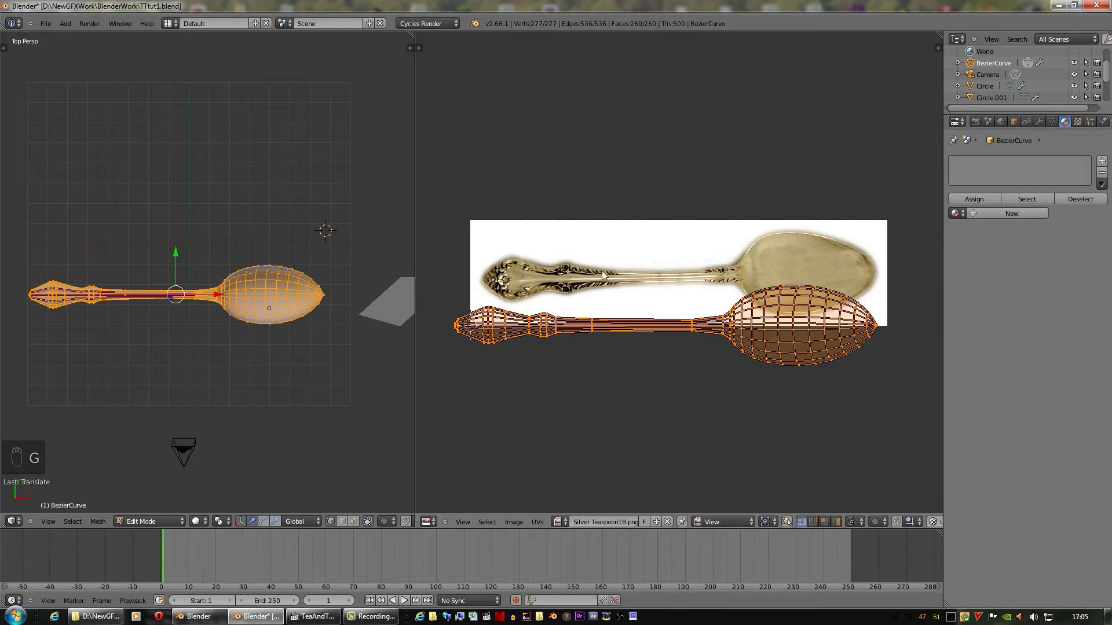
key(g)
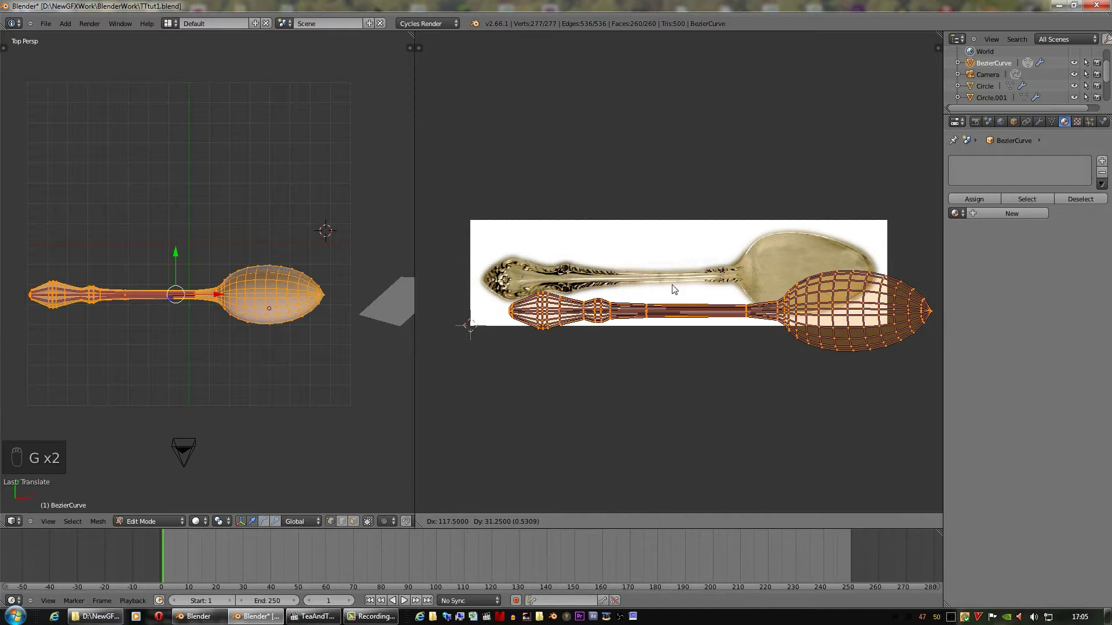
key(g)
key(s)
click(839, 317)
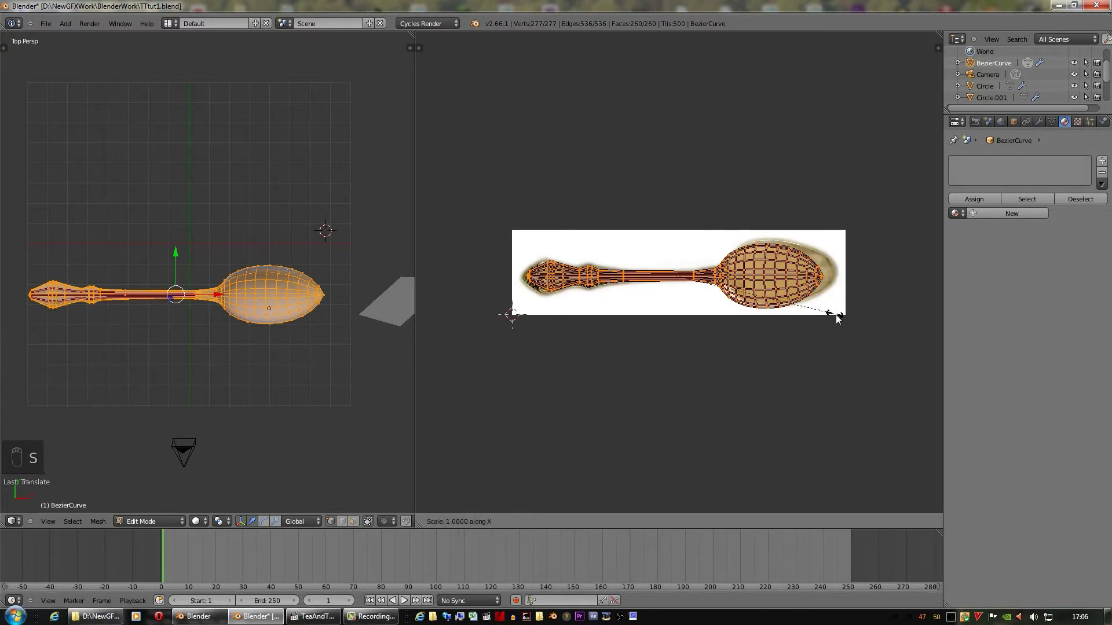
Shorten the UVs to the spoon's length, rotate them slightly into line, then merge back to one view
key(s)
drag(843, 317, 847, 317)
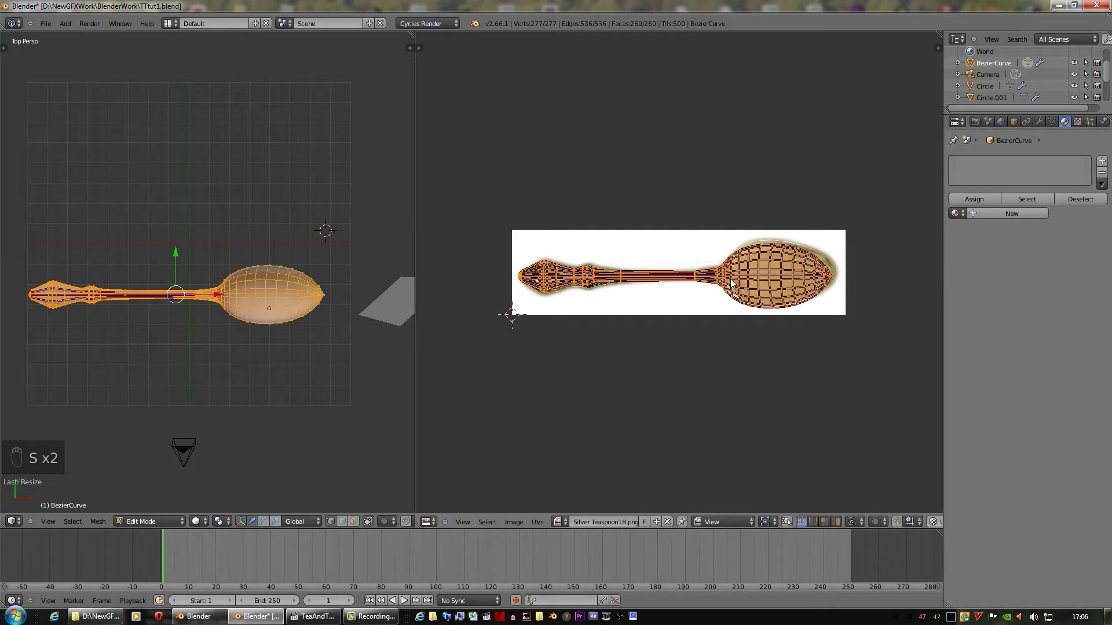
key(g)
drag(739, 283, 743, 281)
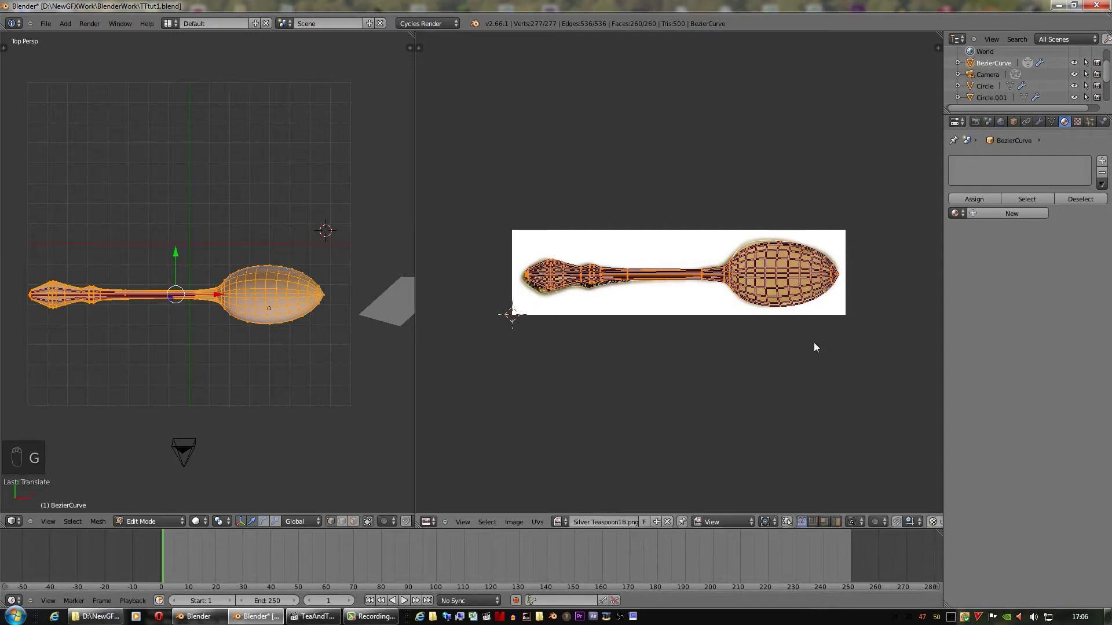
key(r)
click(817, 346)
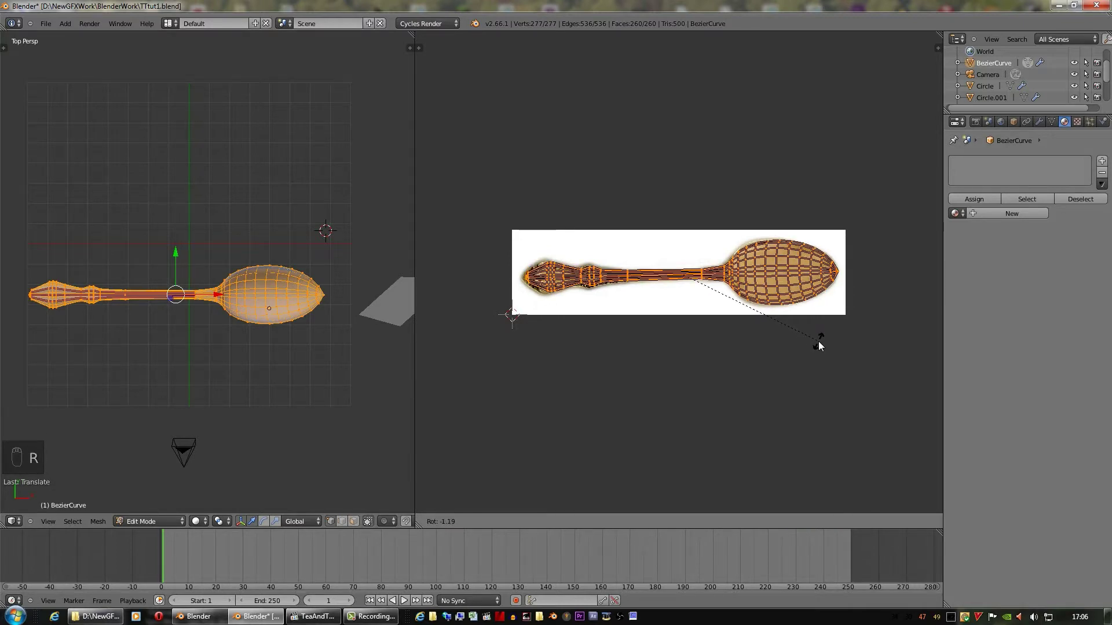
key(g)
click(811, 311)
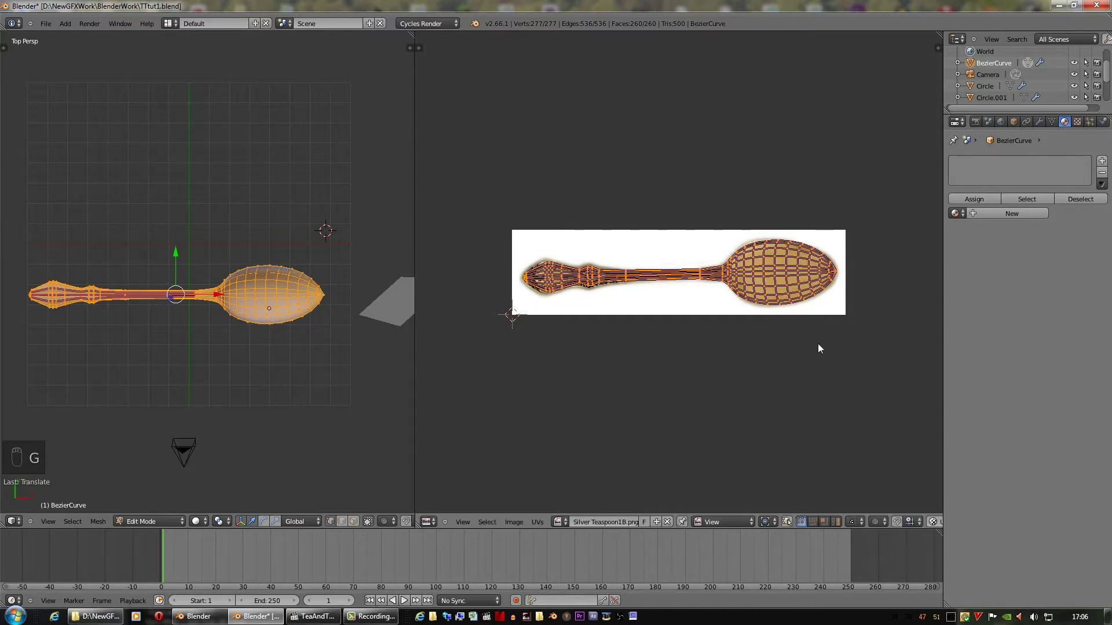
drag(466, 48, 630, 309)
Back in Object Mode, give the spoon new Material.003: Glossy BSDF, pale yellow colour, roughness 0.100
key(Tab)
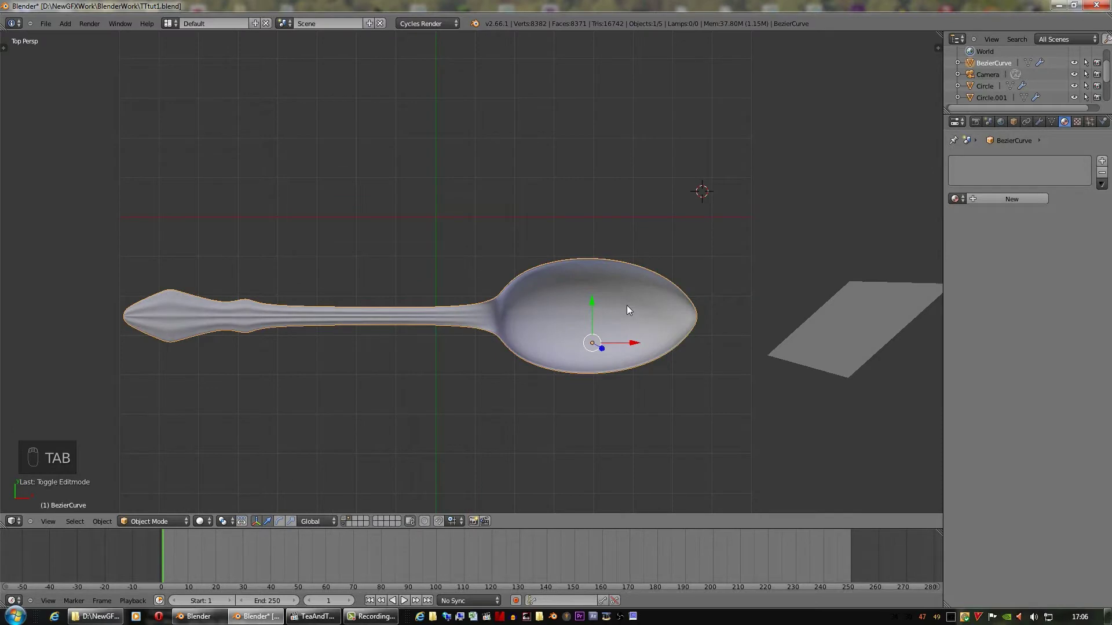
drag(55, 69, 600, 185)
click(800, 233)
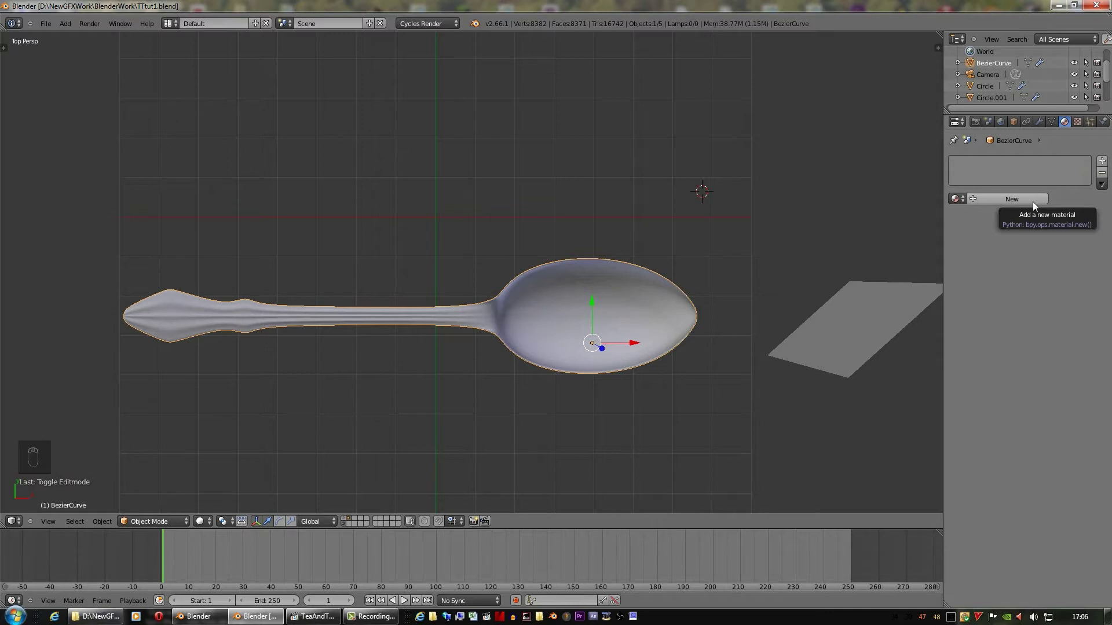
drag(1037, 206, 884, 236)
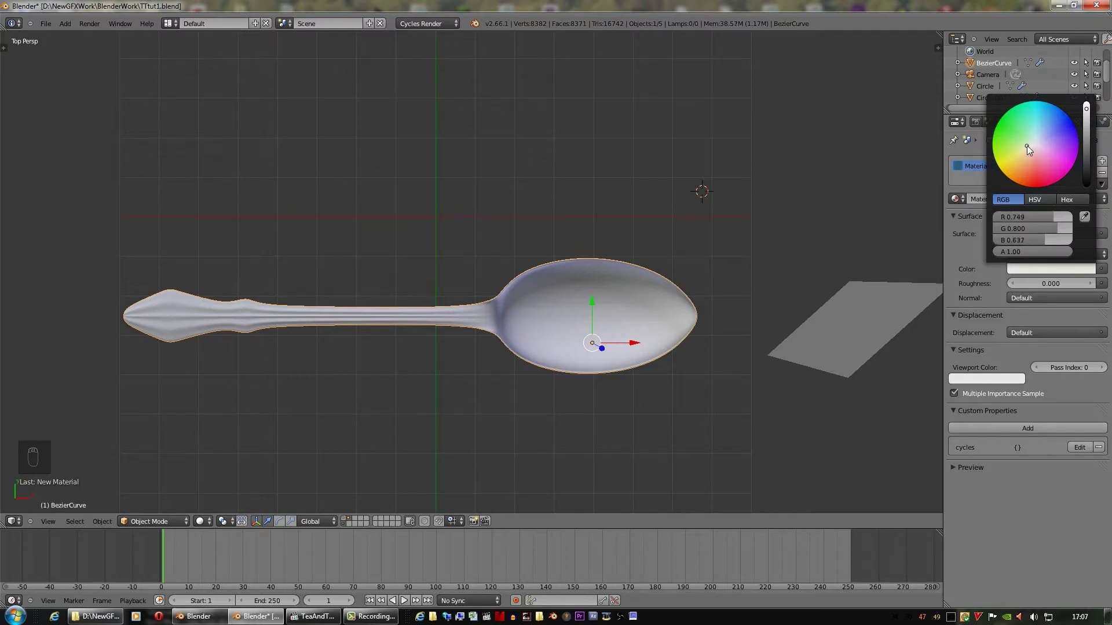
drag(926, 360, 938, 317)
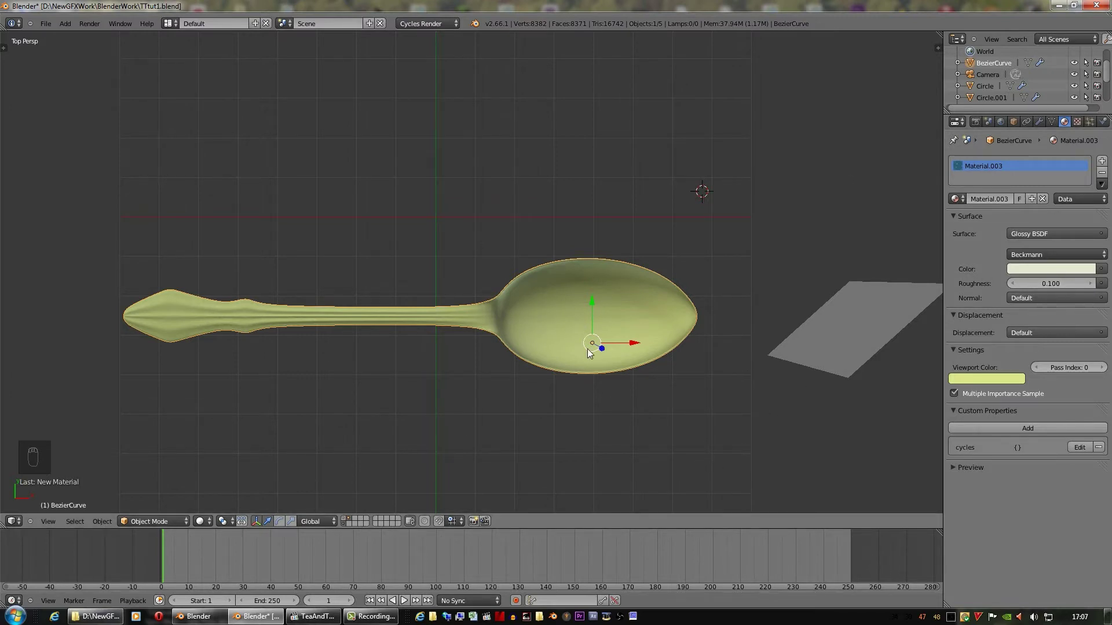
Preview the spoon in Rendered shading, orbiting and zooming to frame it against the shelf backdrop
drag(593, 319, 519, 286)
drag(58, 45, 163, 419)
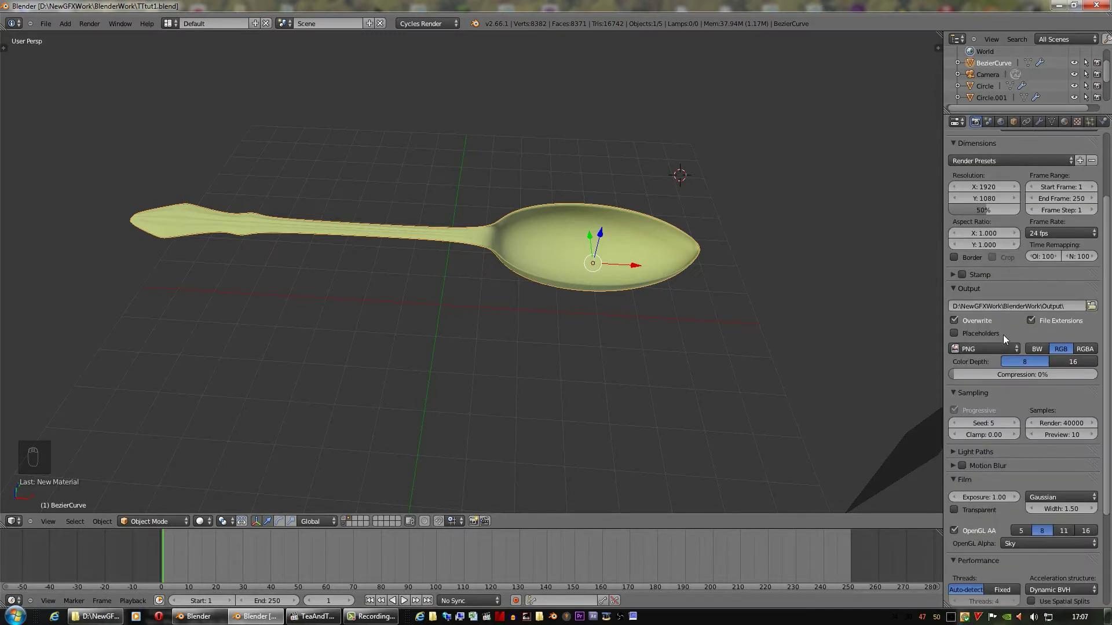
middle_click(130, 430)
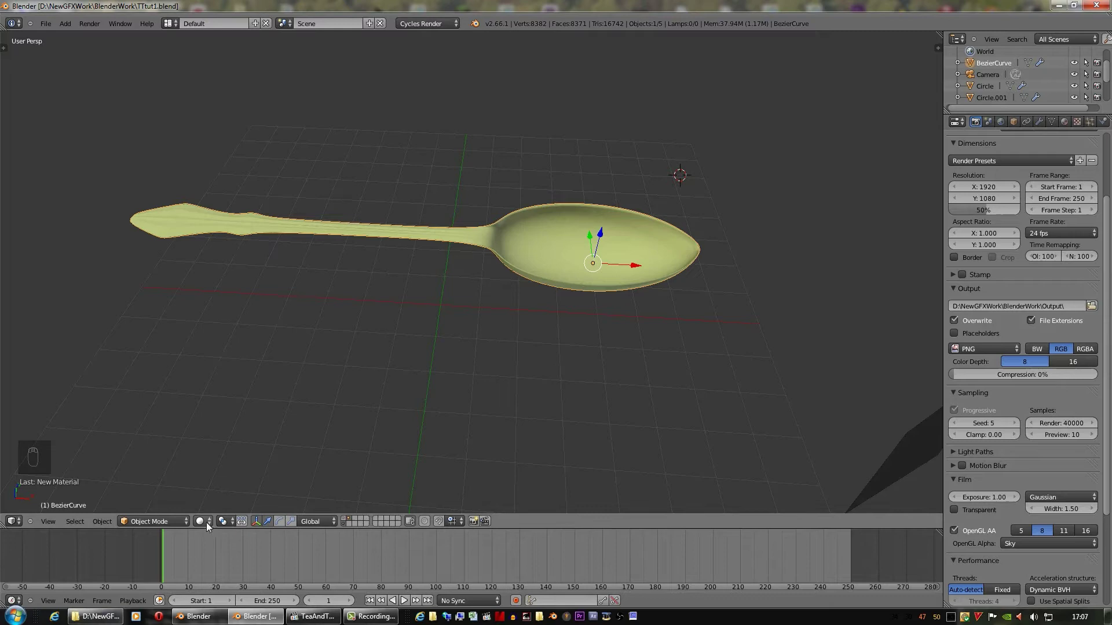
drag(206, 524, 616, 369)
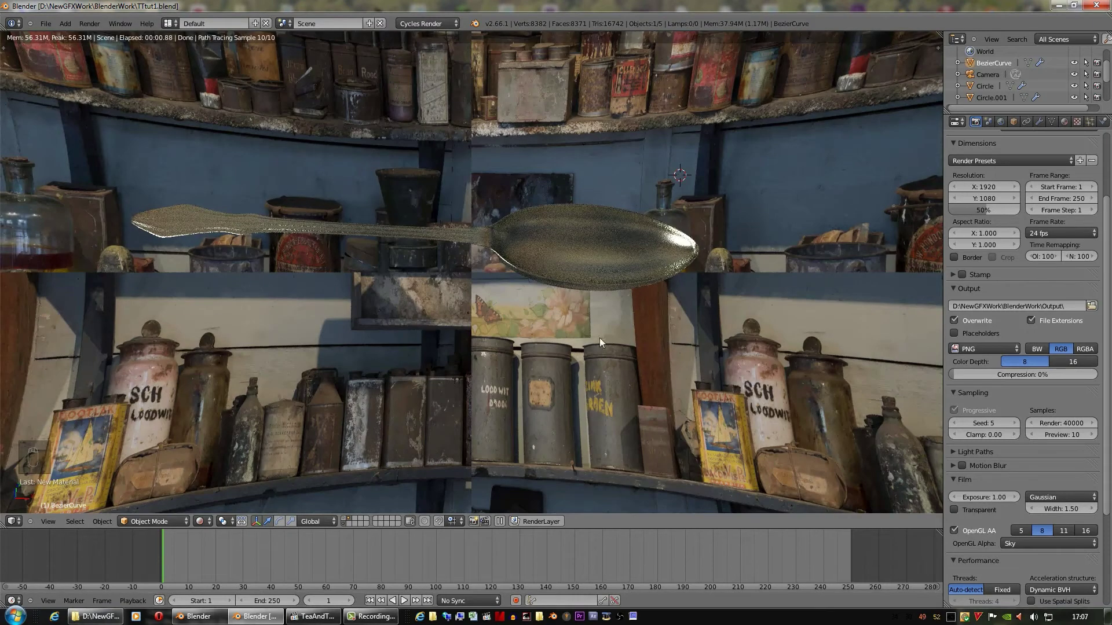
middle_click(774, 259)
middle_click(780, 300)
middle_click(774, 323)
middle_click(774, 323)
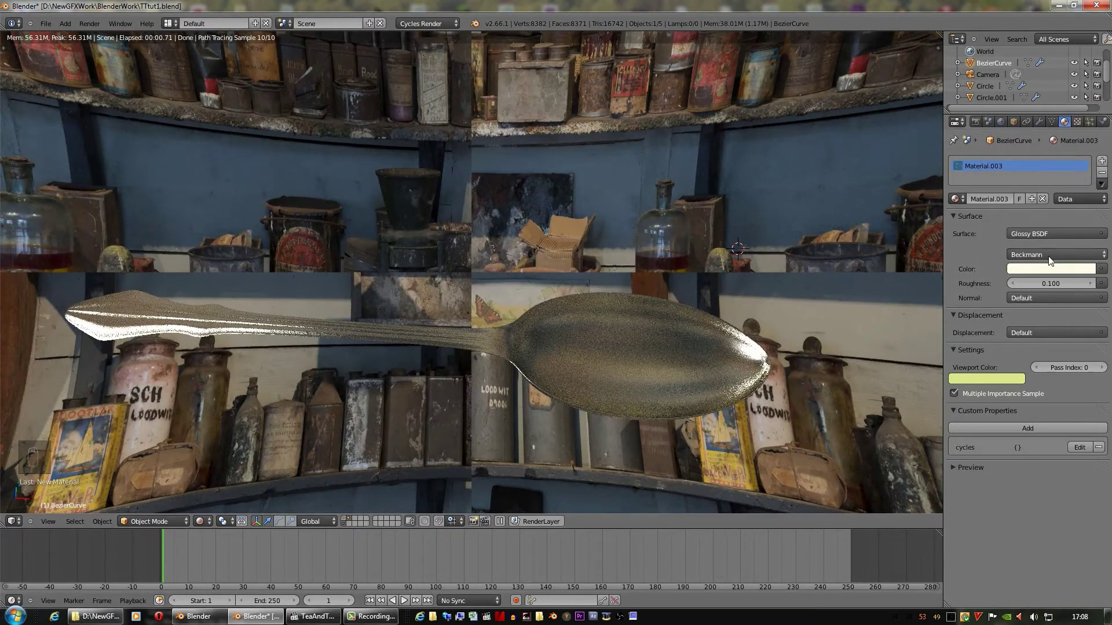
drag(1090, 108, 622, 194)
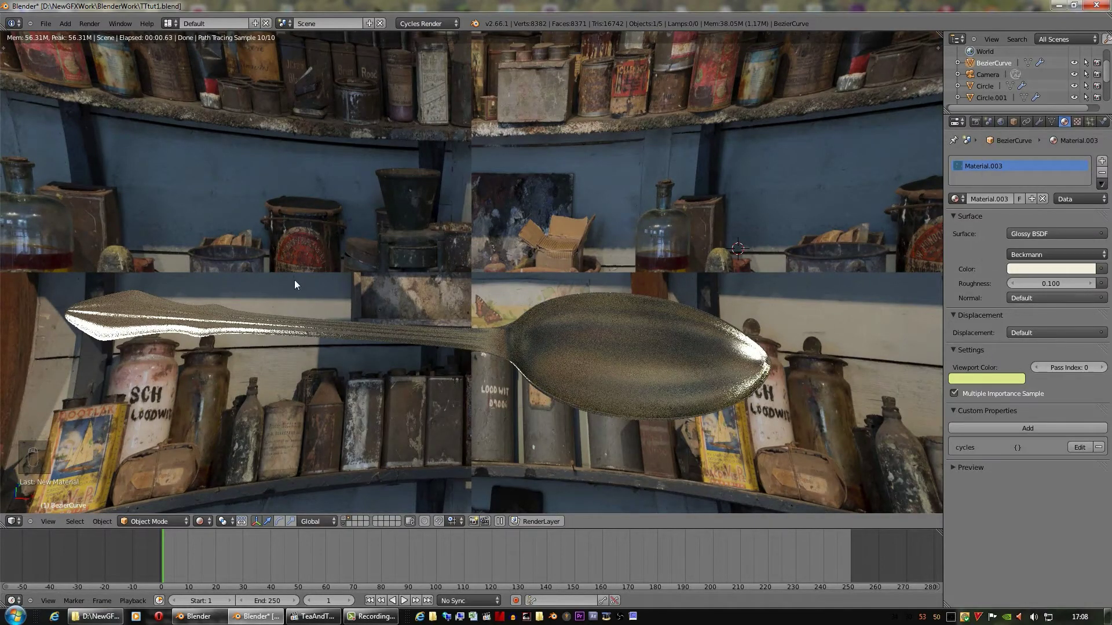
drag(941, 31, 929, 187)
In the Node Editor, load the teaspoon photo into an Image Texture node and add a ColorRamp toward Displacement
click(930, 188)
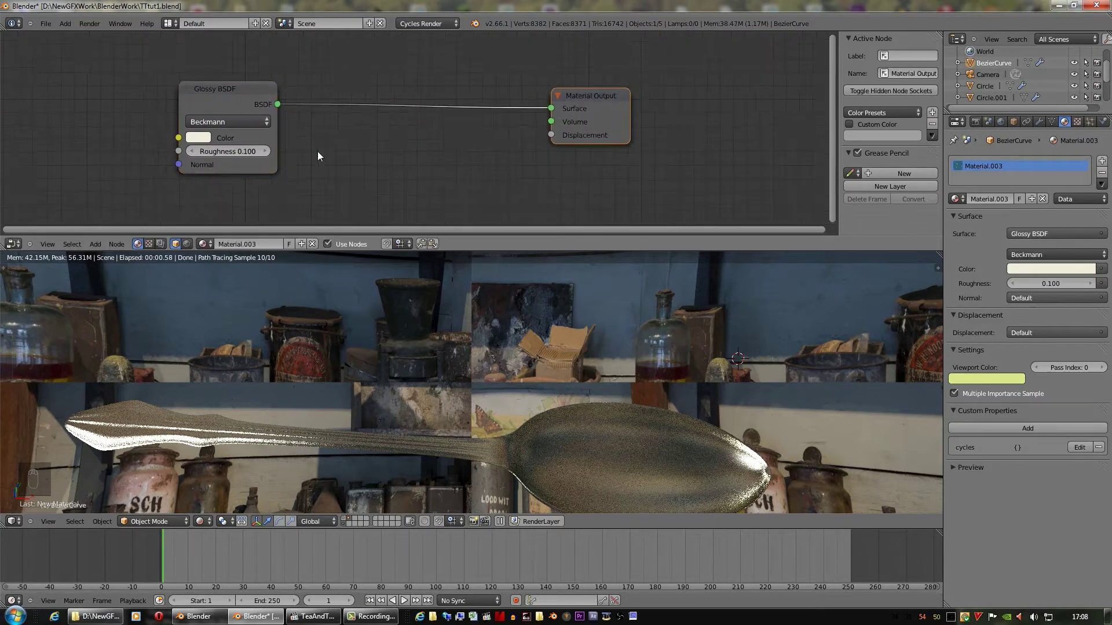
drag(171, 254, 189, 187)
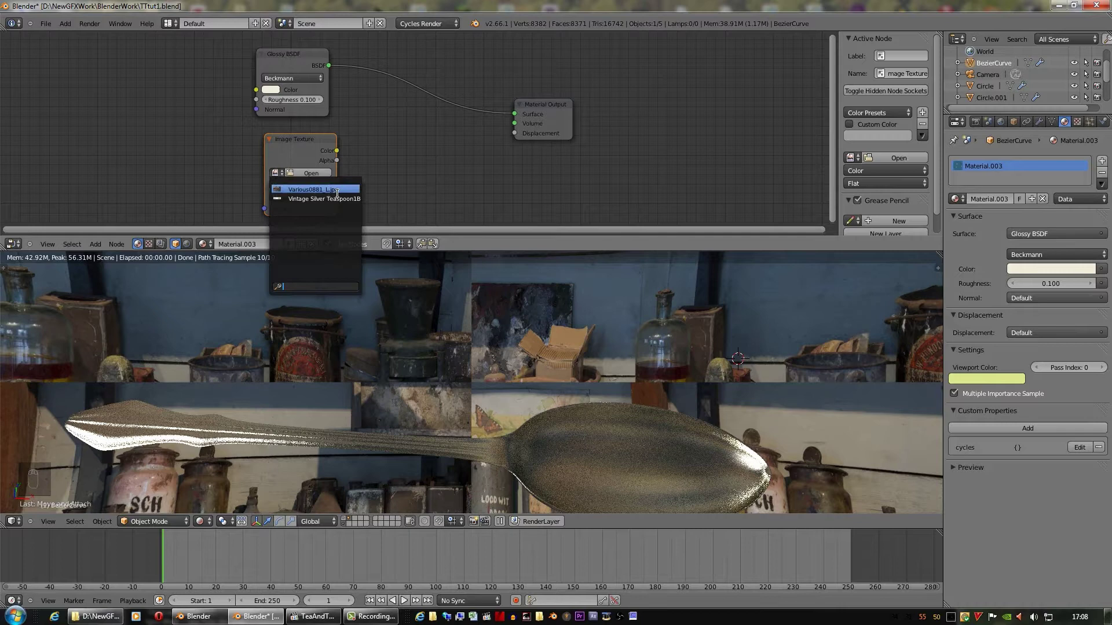
click(345, 200)
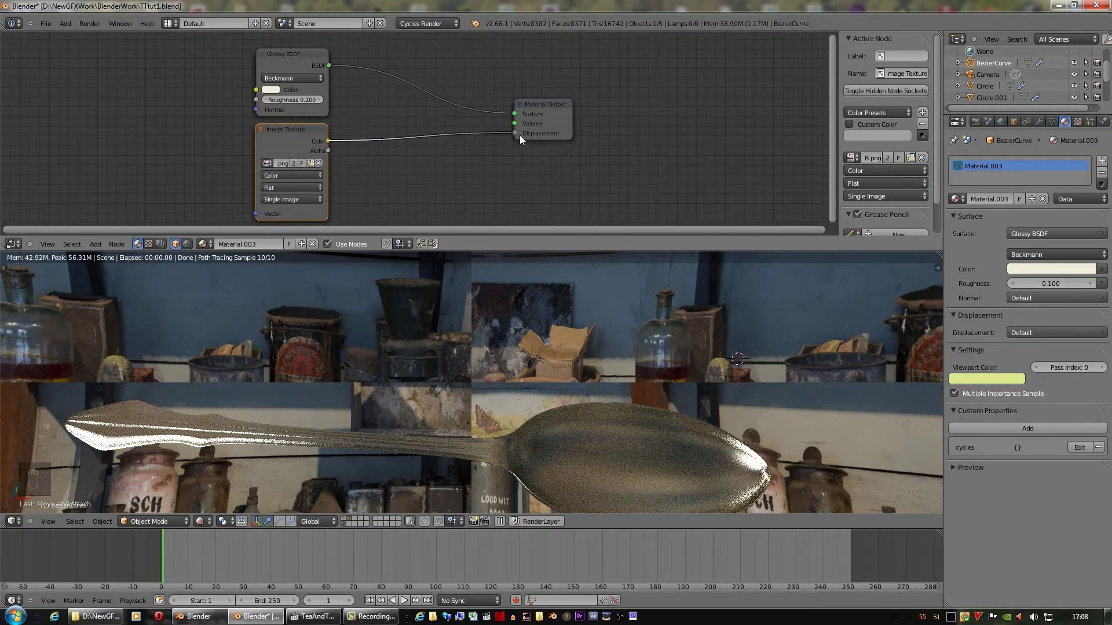
click(522, 137)
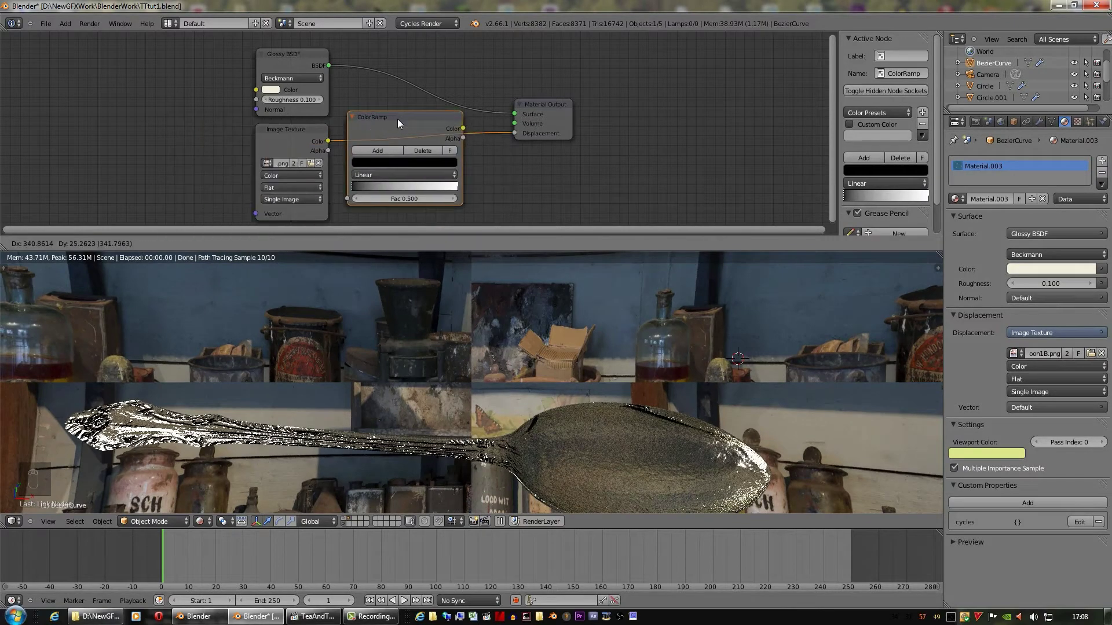
Wire the image texture through the ColorRamp into Displacement and start sliding a stop while watching the render
click(404, 125)
click(361, 192)
drag(377, 191, 380, 191)
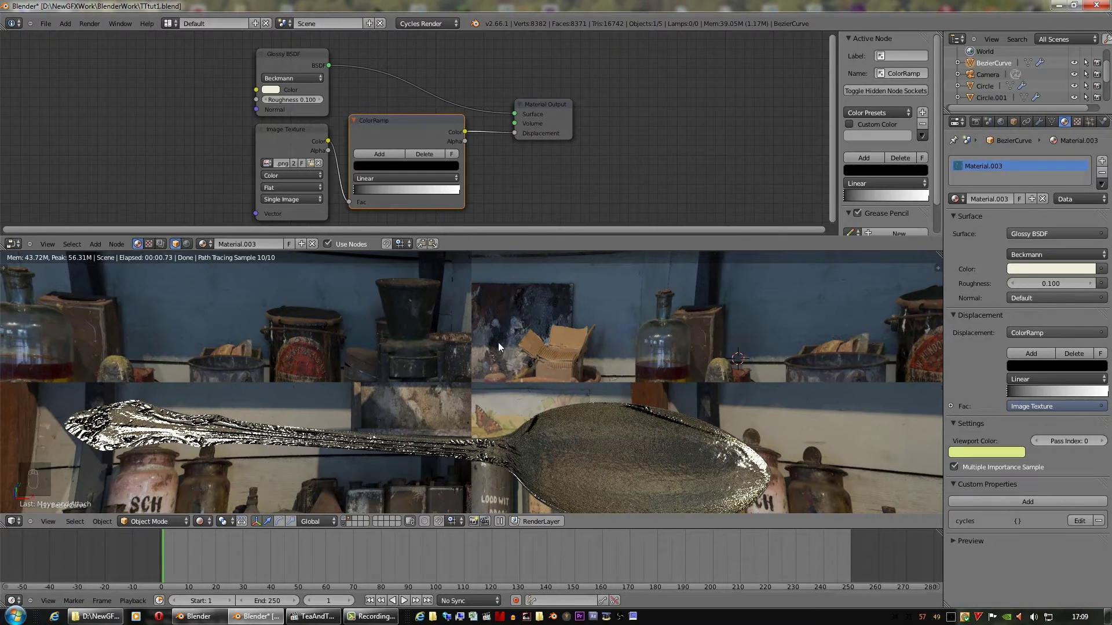
middle_click(552, 444)
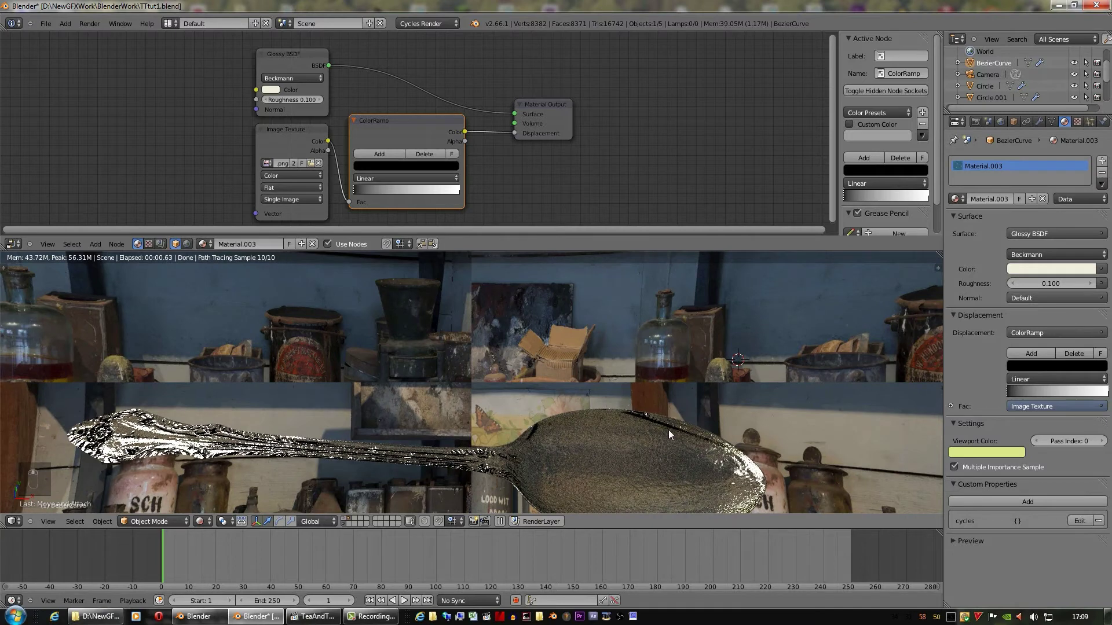
drag(673, 429, 464, 192)
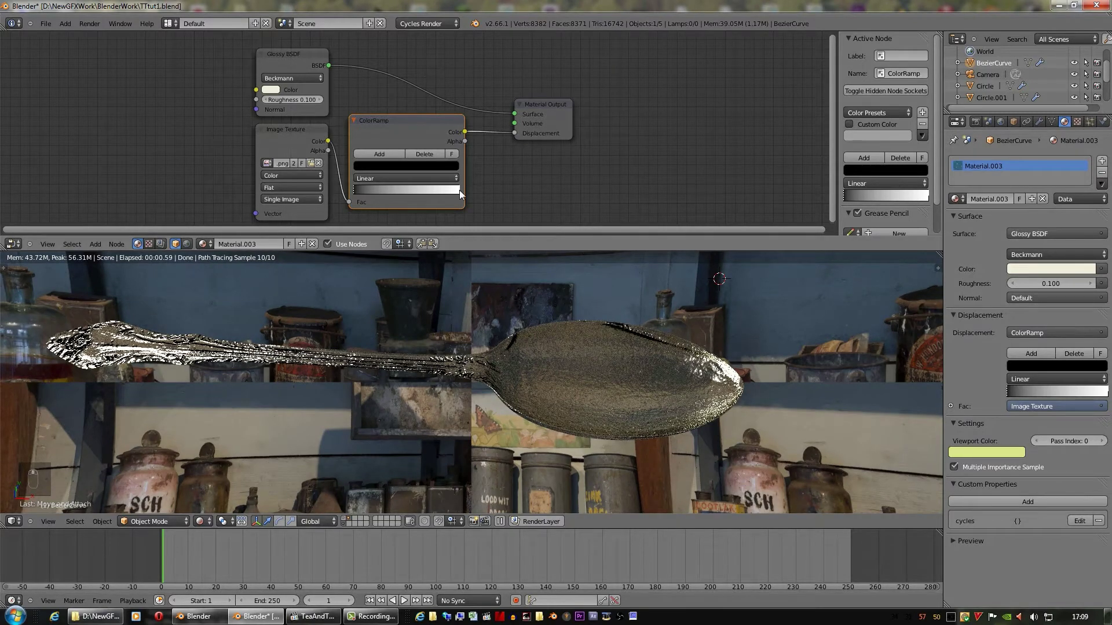
drag(461, 192, 395, 193)
middle_click(394, 193)
middle_click(393, 194)
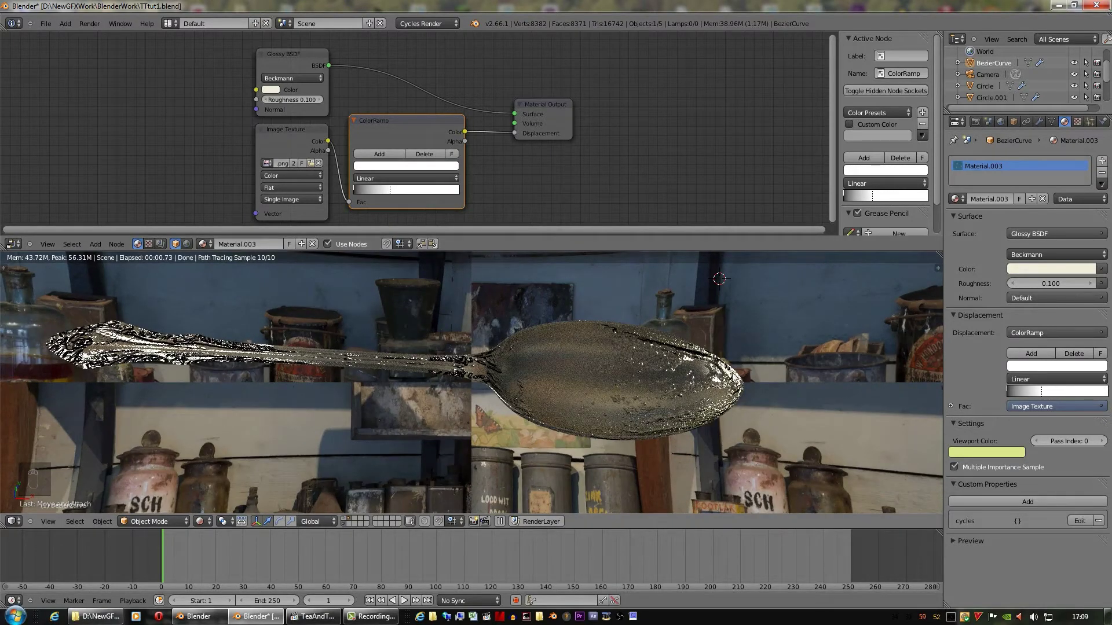
Flip the ramp to white at the left, set Cardinal interpolation and position the transition near the left end
drag(386, 193, 367, 193)
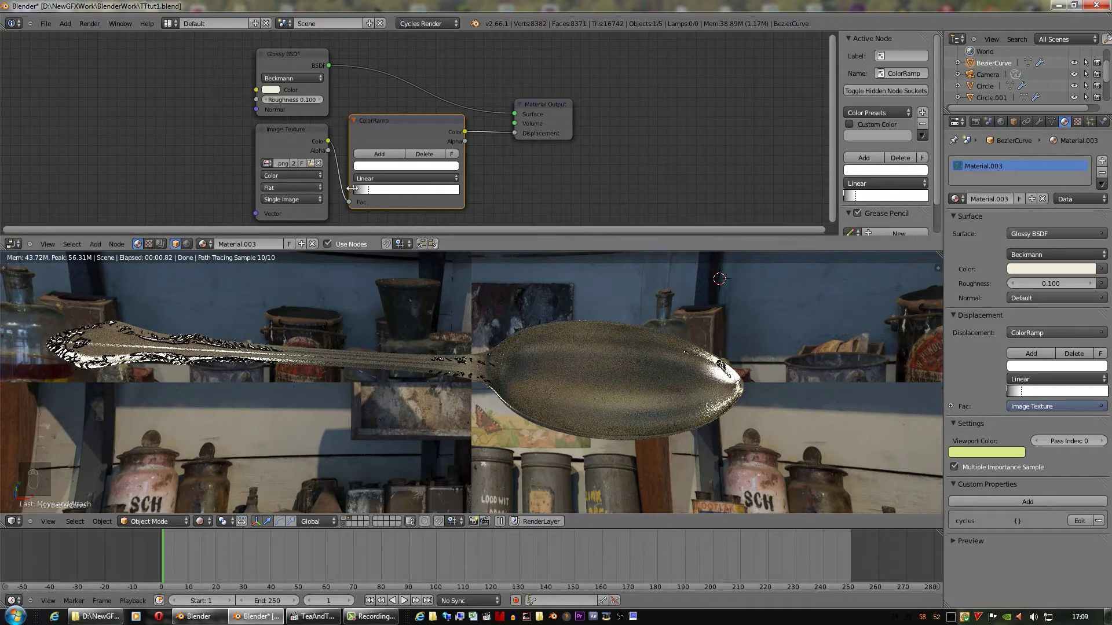
drag(361, 192, 372, 194)
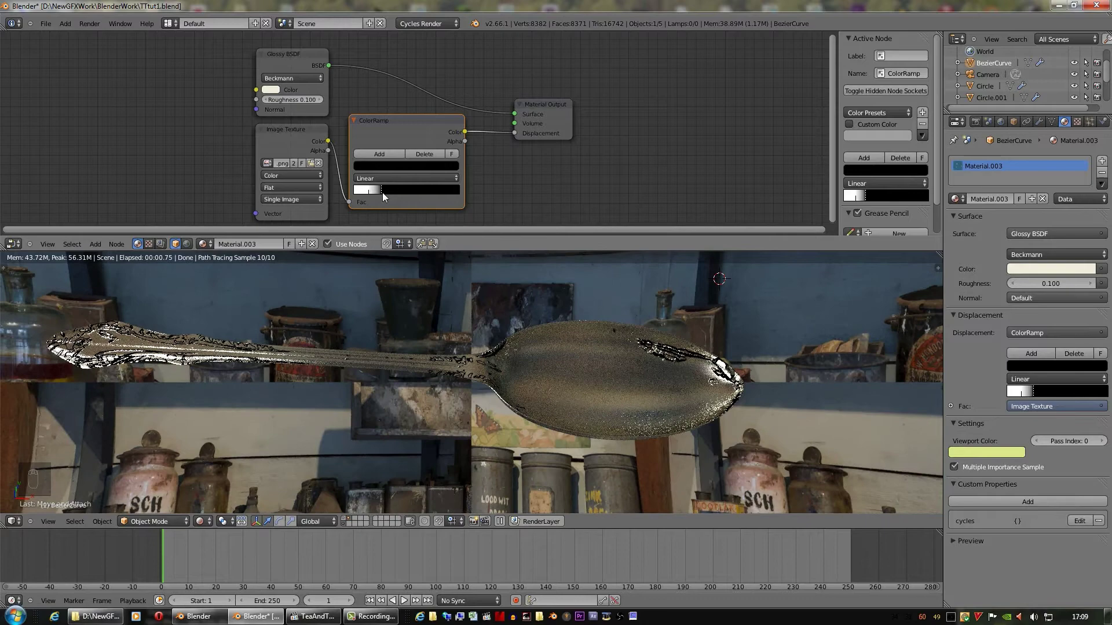
drag(376, 192, 382, 162)
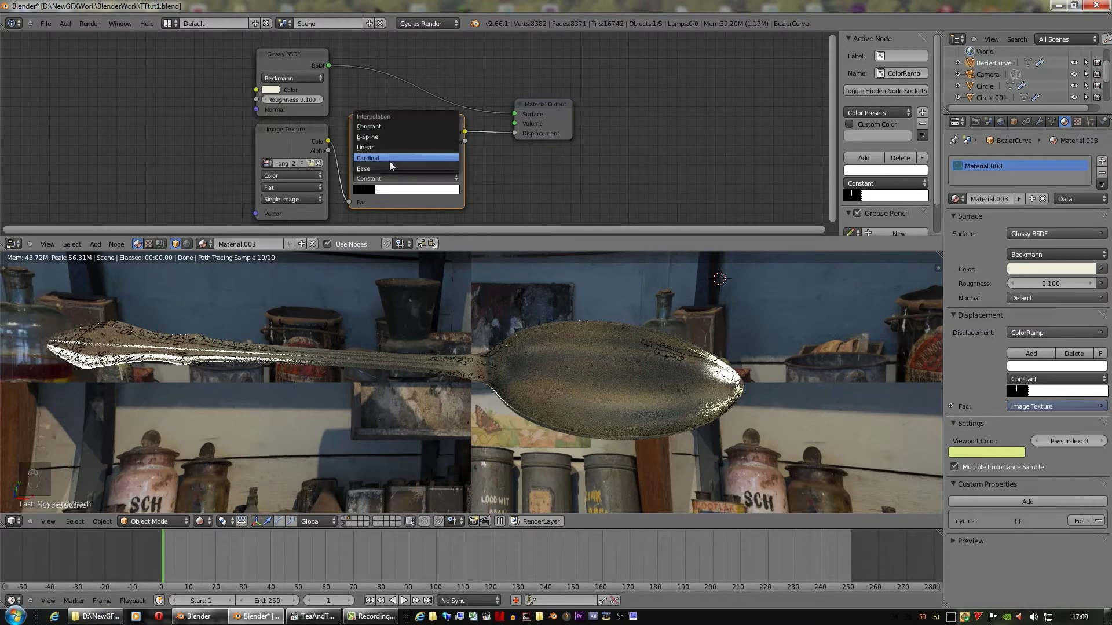
drag(393, 163, 390, 194)
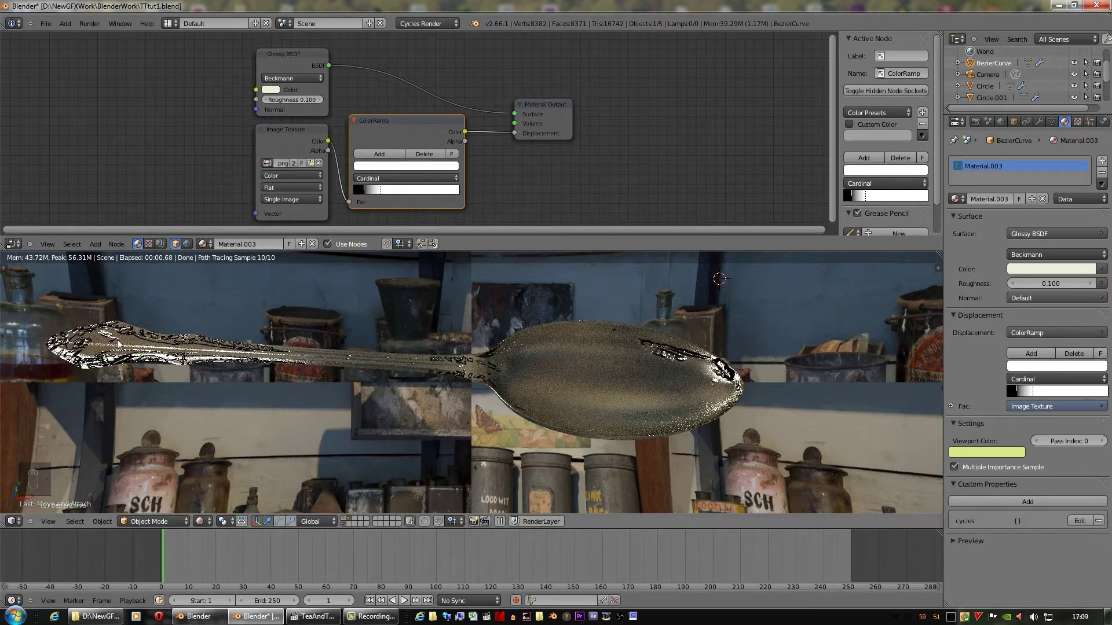
drag(364, 195, 349, 195)
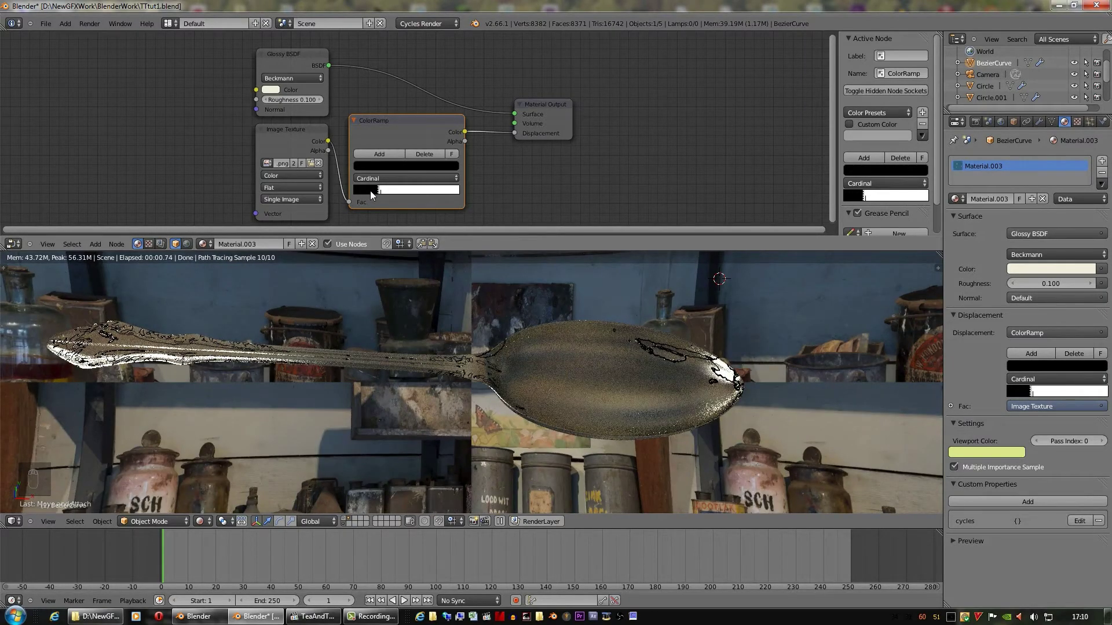
drag(387, 194, 409, 194)
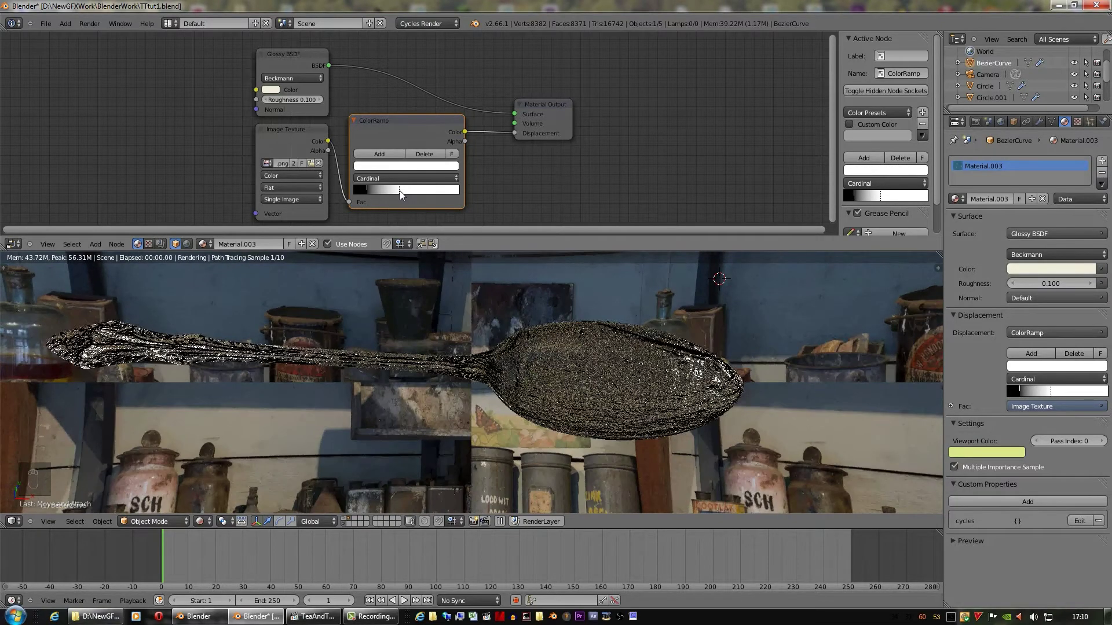
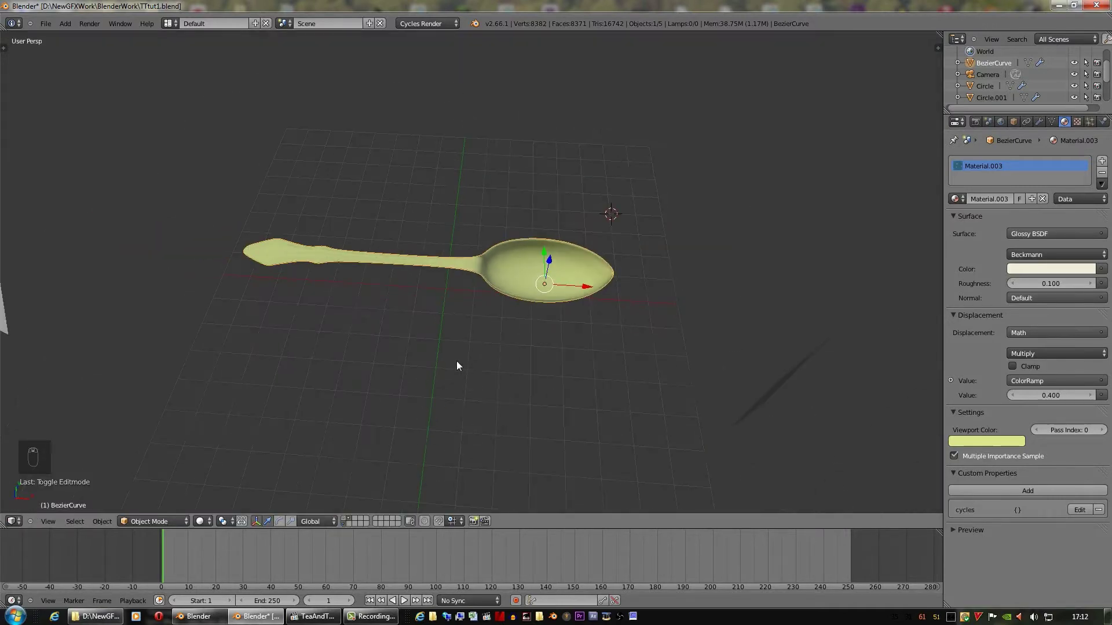
Return to a single 3D view, zoom out to see the spoon and call Move to Layer (M)
drag(67, 87, 549, 376)
drag(549, 376, 353, 520)
drag(353, 519, 365, 508)
drag(365, 508, 589, 334)
key(m)
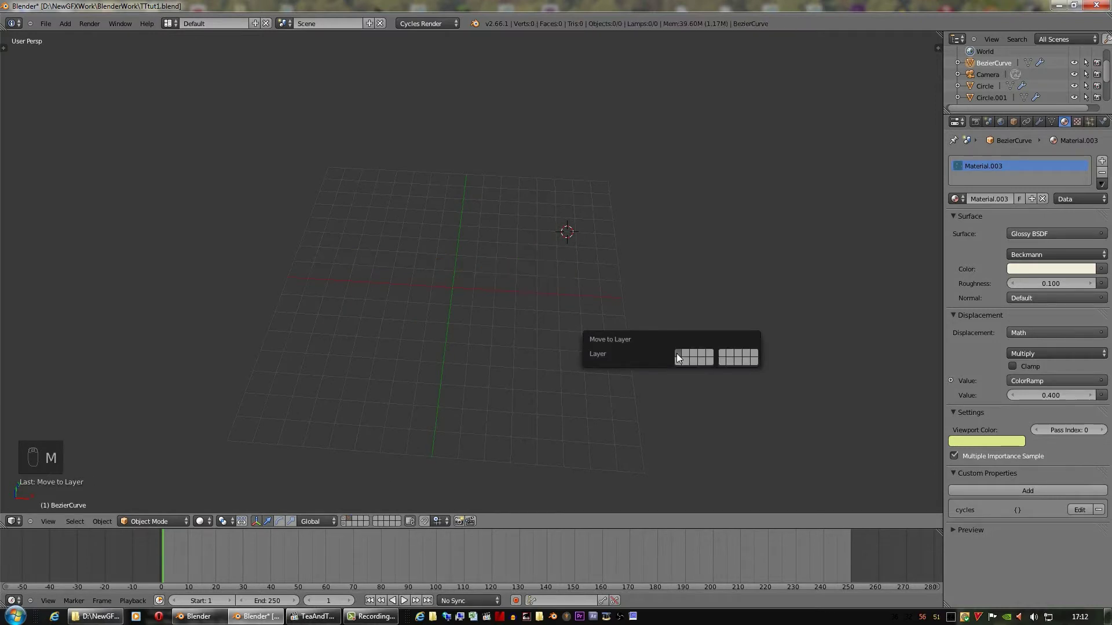
Send the spoon to the cup's layer, show that layer and carry the spoon over the saucer
drag(349, 520, 549, 333)
middle_click(548, 333)
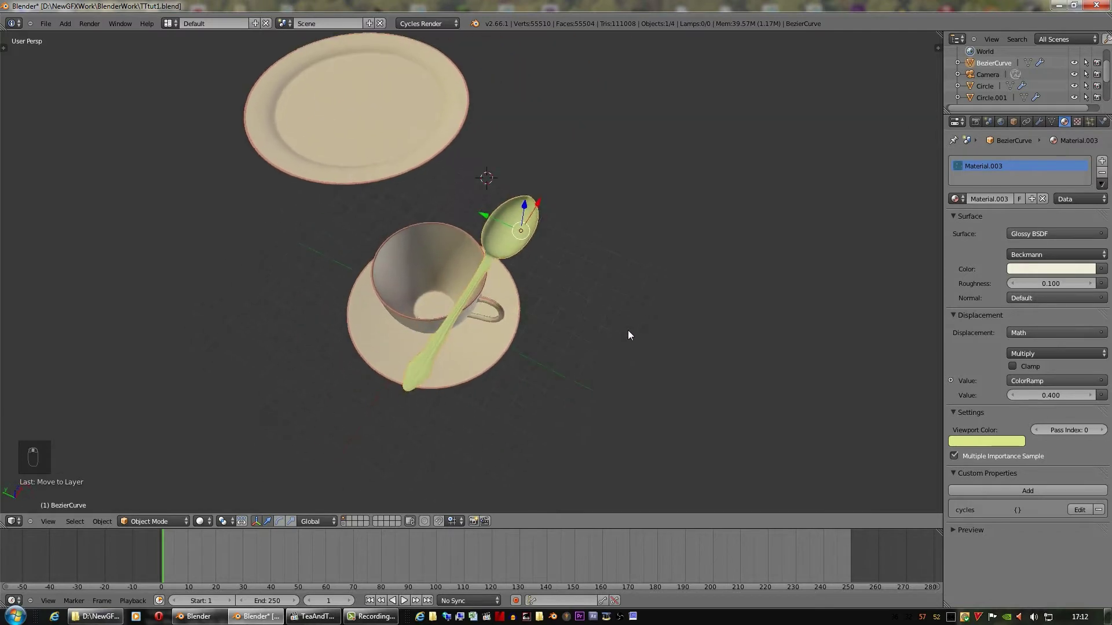
key(s)
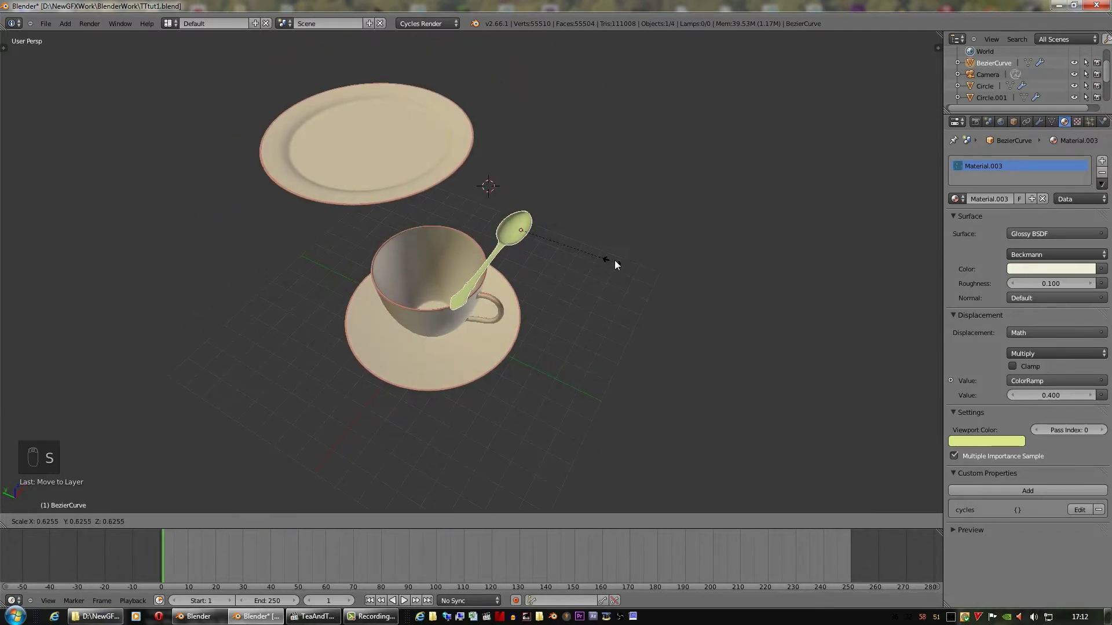
drag(609, 276, 537, 231)
drag(528, 232, 582, 340)
drag(582, 340, 404, 423)
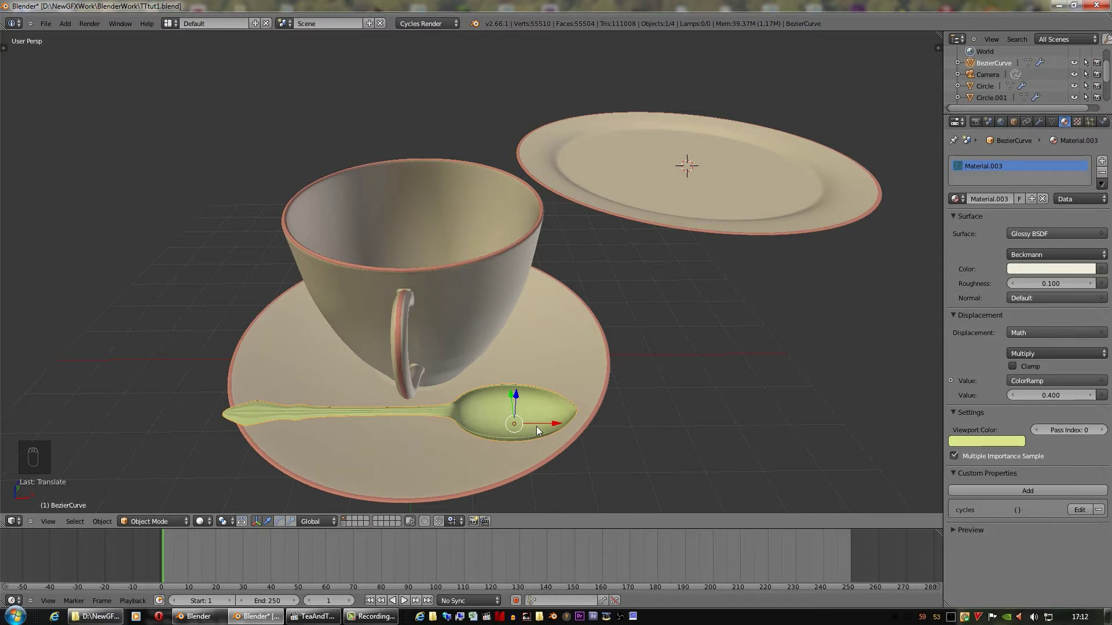
drag(521, 402, 521, 400)
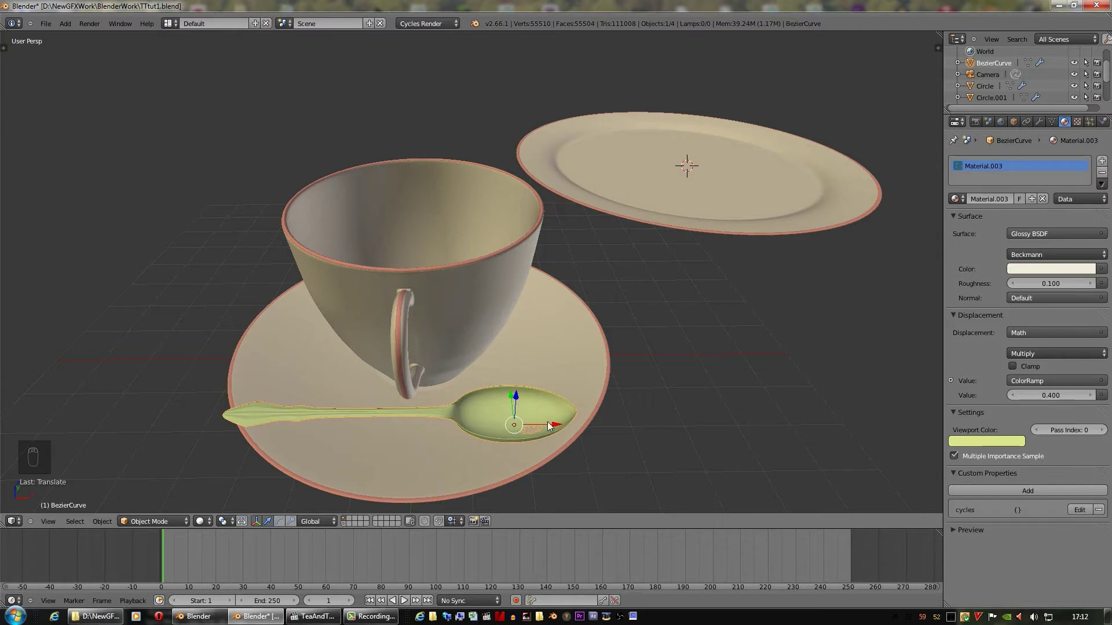
From a side view, lower the spoon toward the saucer and confirm its position
key(r)
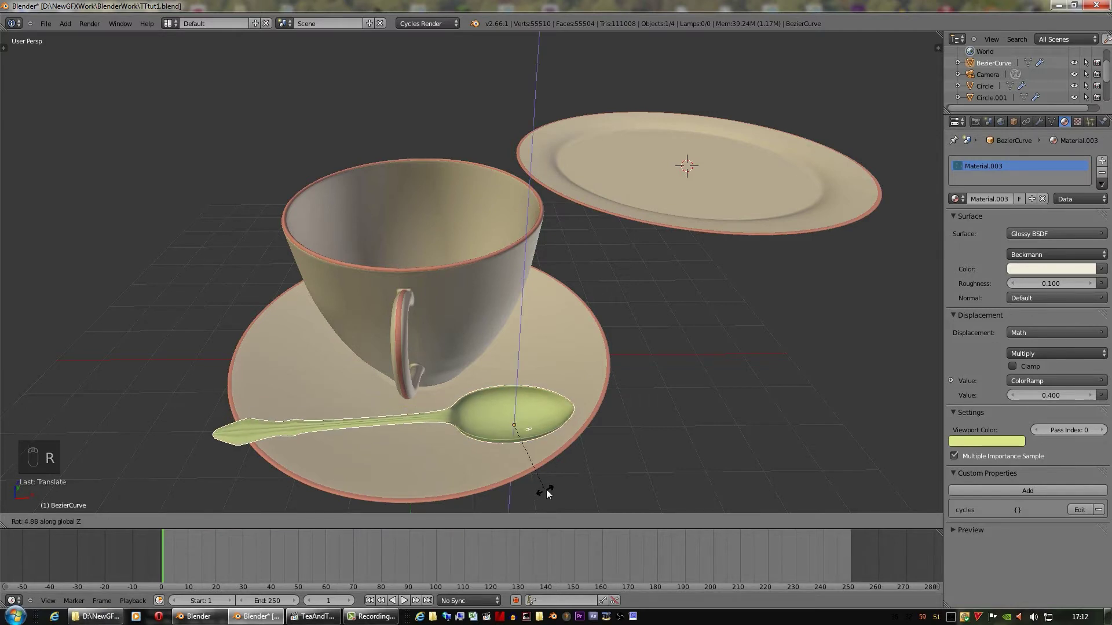
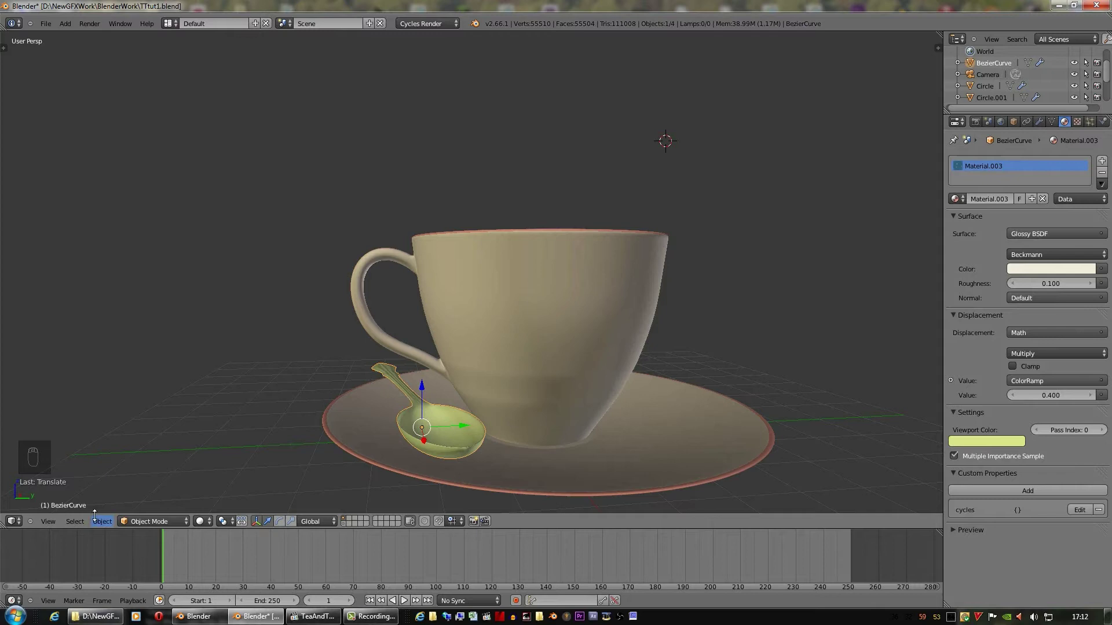
drag(107, 526, 239, 453)
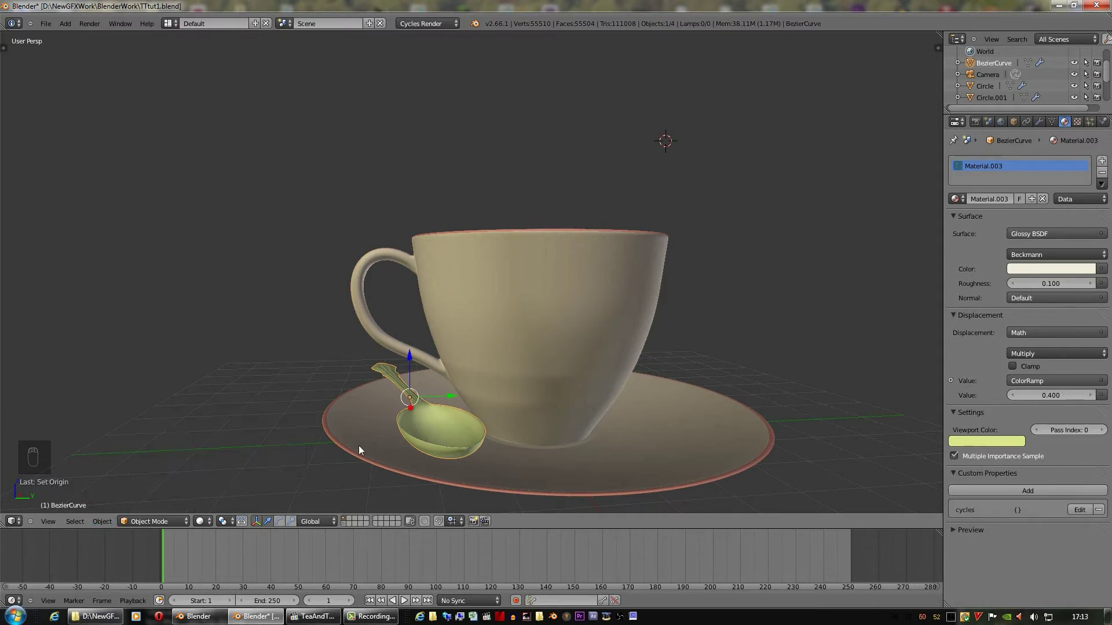
drag(375, 472, 443, 457)
middle_click(442, 456)
right_click(386, 366)
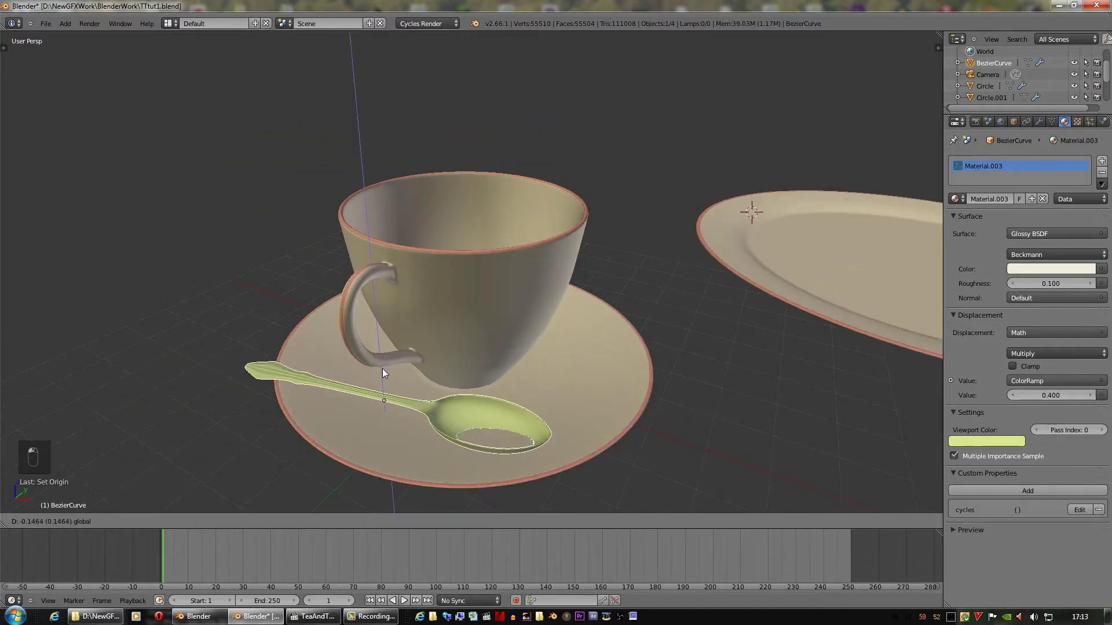
click(386, 369)
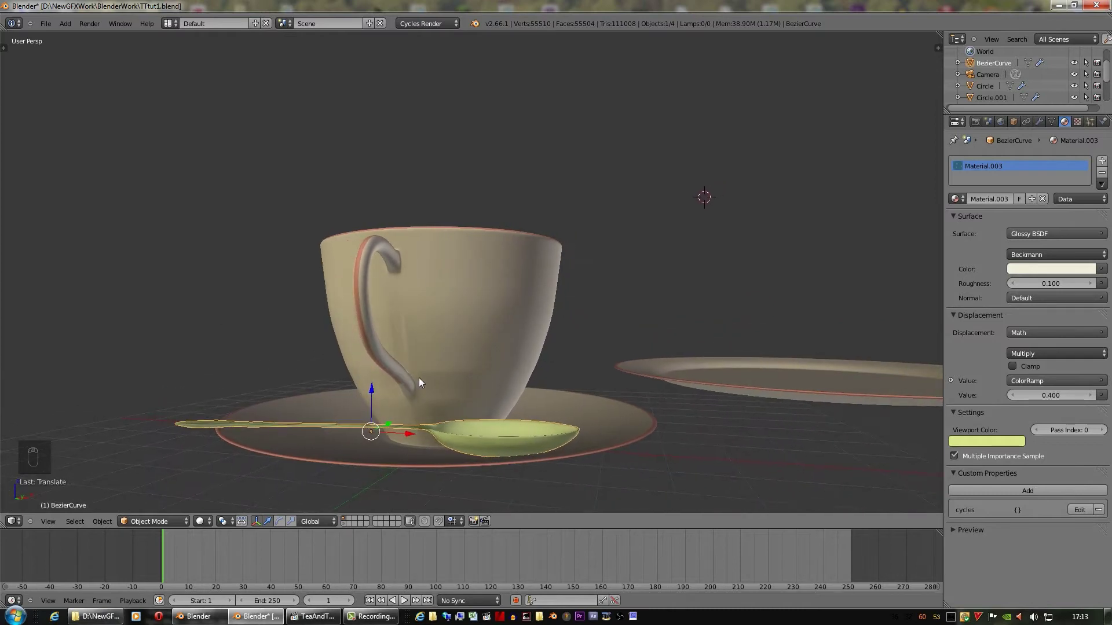
Fine-tune the spoon's height and tilt so it rests on the saucer surface beside the cup
key(r)
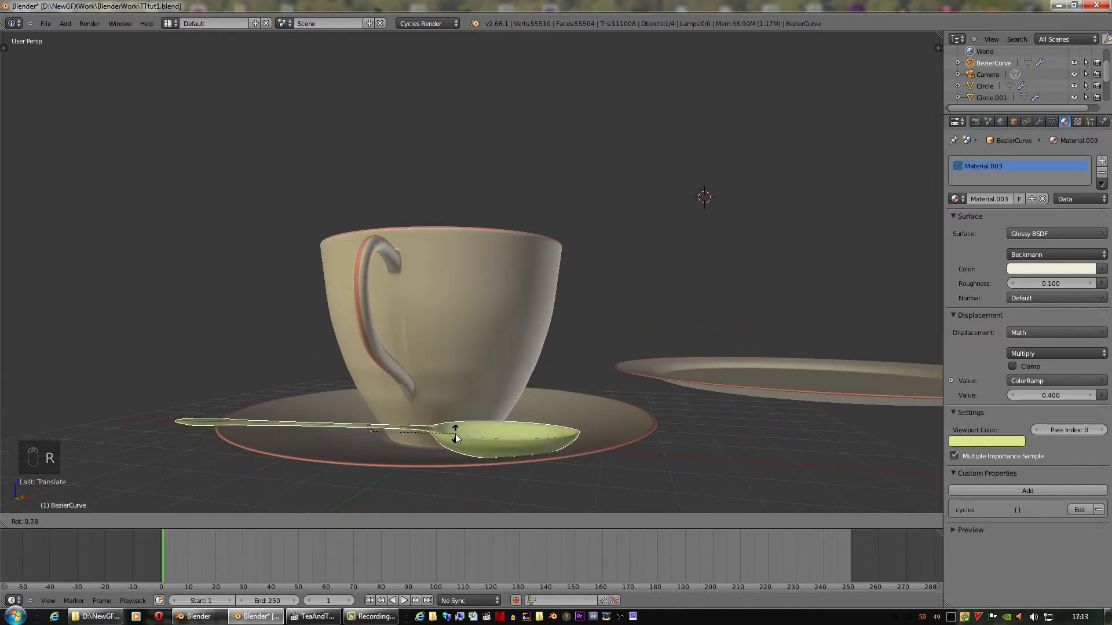
drag(535, 437, 300, 477)
key(r)
drag(555, 429, 505, 431)
key(r)
drag(503, 429, 498, 431)
drag(505, 431, 505, 429)
key(s)
drag(409, 420, 539, 477)
key(r)
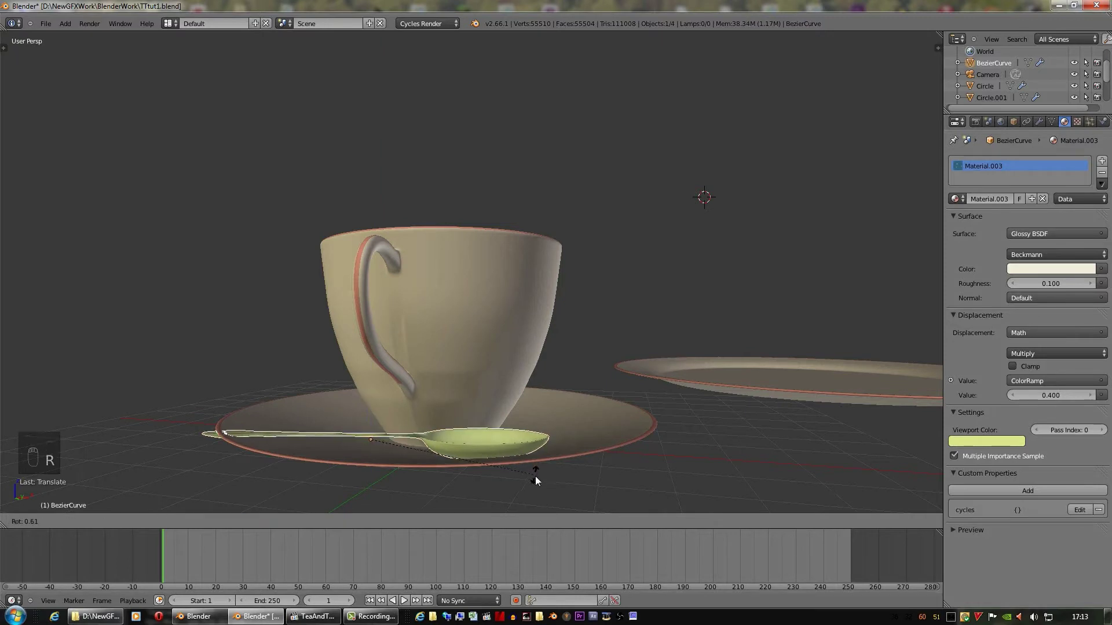
Pull the view back to see the whole table scene with cup, saucer, plate and spoon
drag(516, 464, 517, 503)
drag(520, 492, 387, 378)
drag(386, 374, 493, 475)
drag(492, 475, 99, 437)
drag(61, 85, 515, 350)
drag(515, 350, 348, 526)
drag(348, 526, 813, 325)
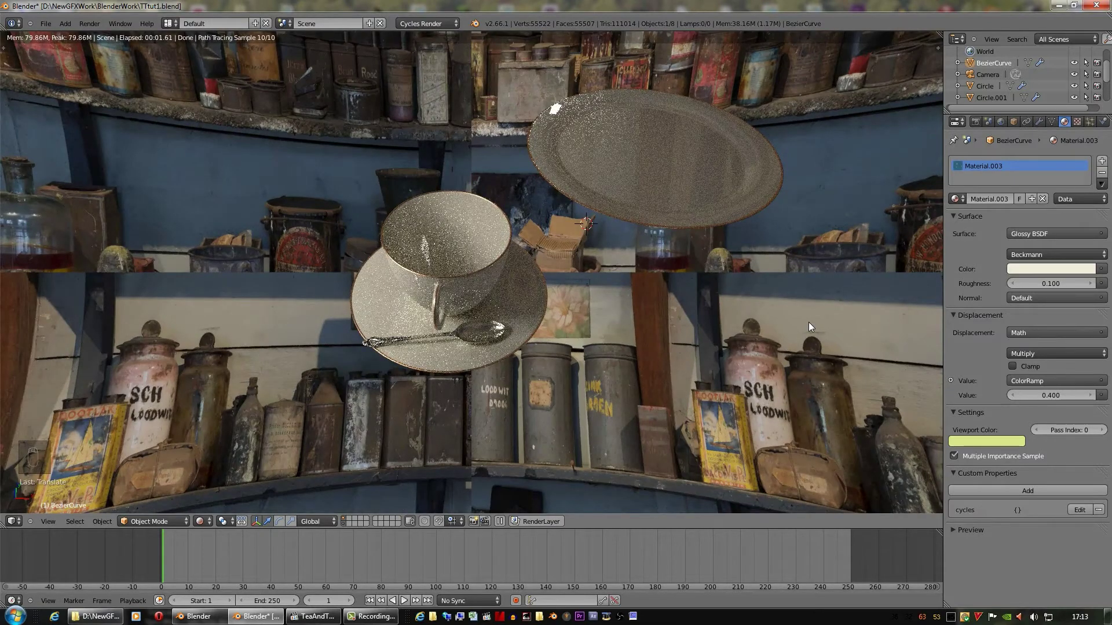
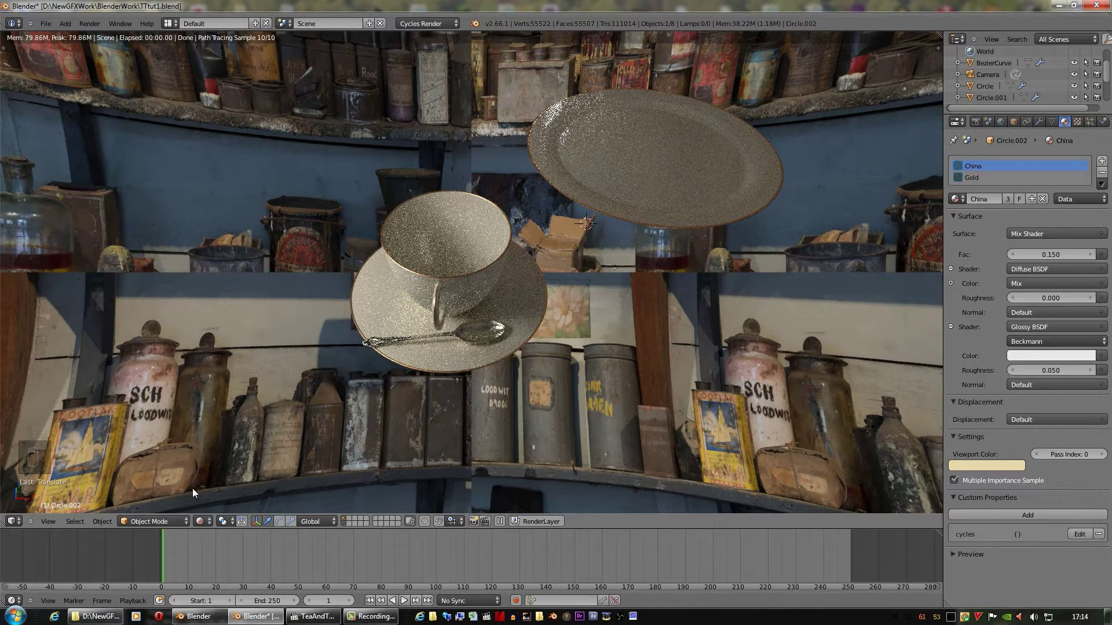
Switch the 3D view to an empty layer so the tea set is out of the way
drag(205, 523, 467, 345)
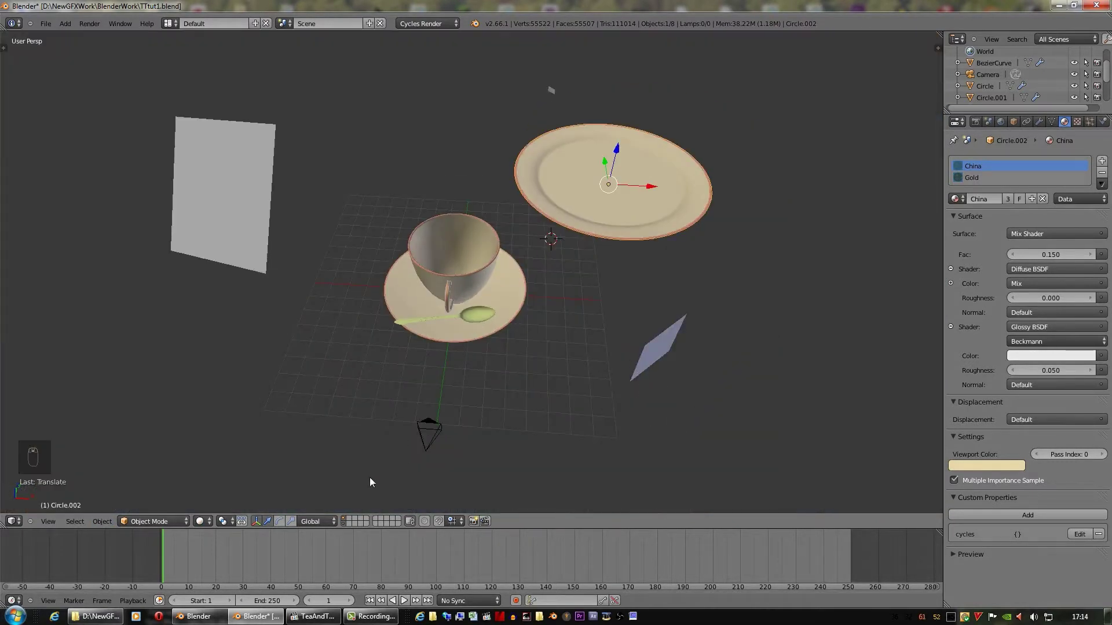
drag(347, 519, 594, 221)
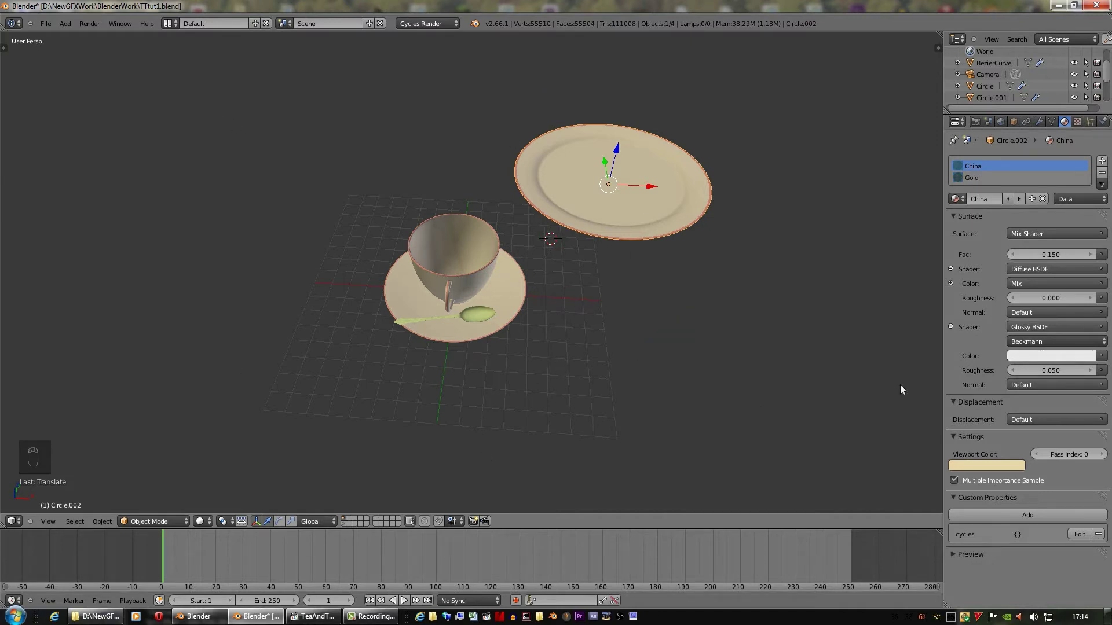
drag(63, 46, 352, 521)
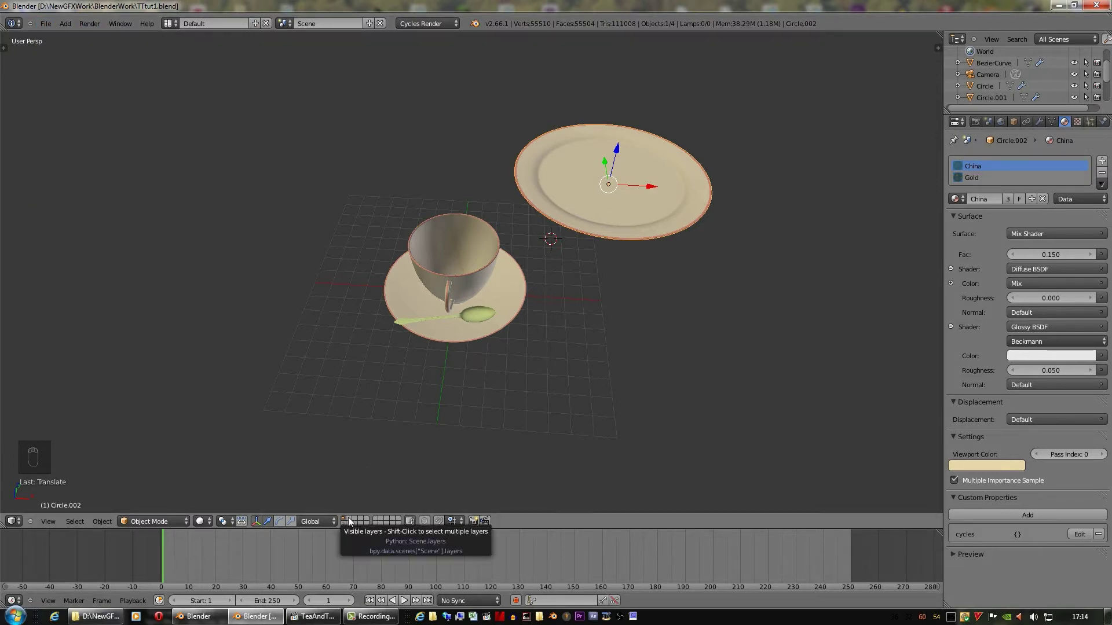
drag(352, 520, 127, 2)
In Top view add a Mesh Plane and scale it up to tabletop size
key(KP_7)
click(111, 37)
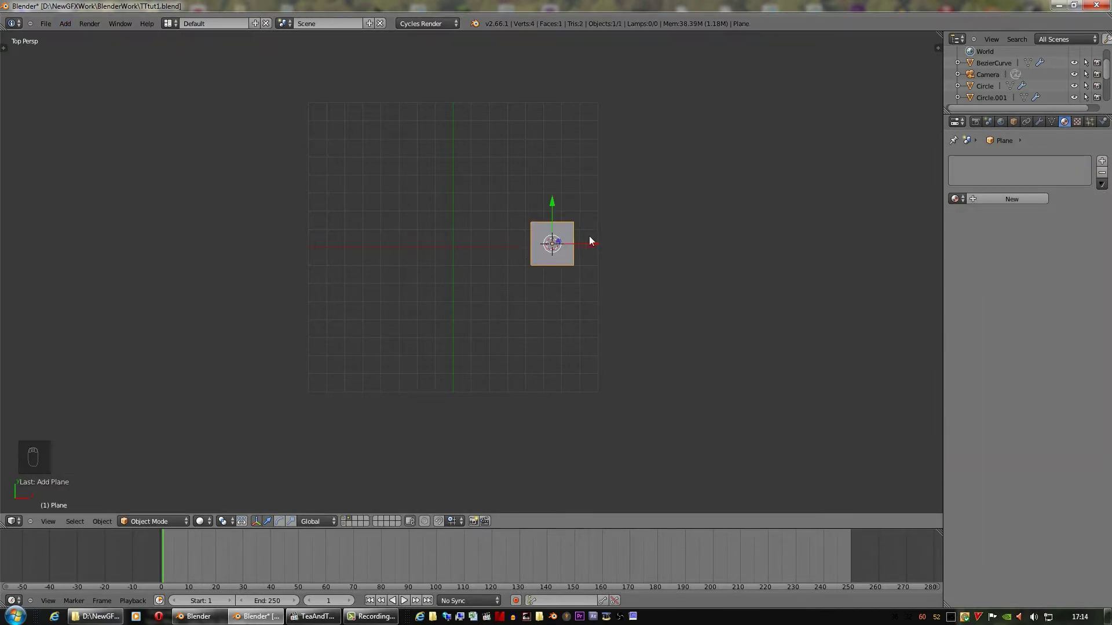
key(g)
drag(494, 241, 489, 271)
key(s)
key(s)
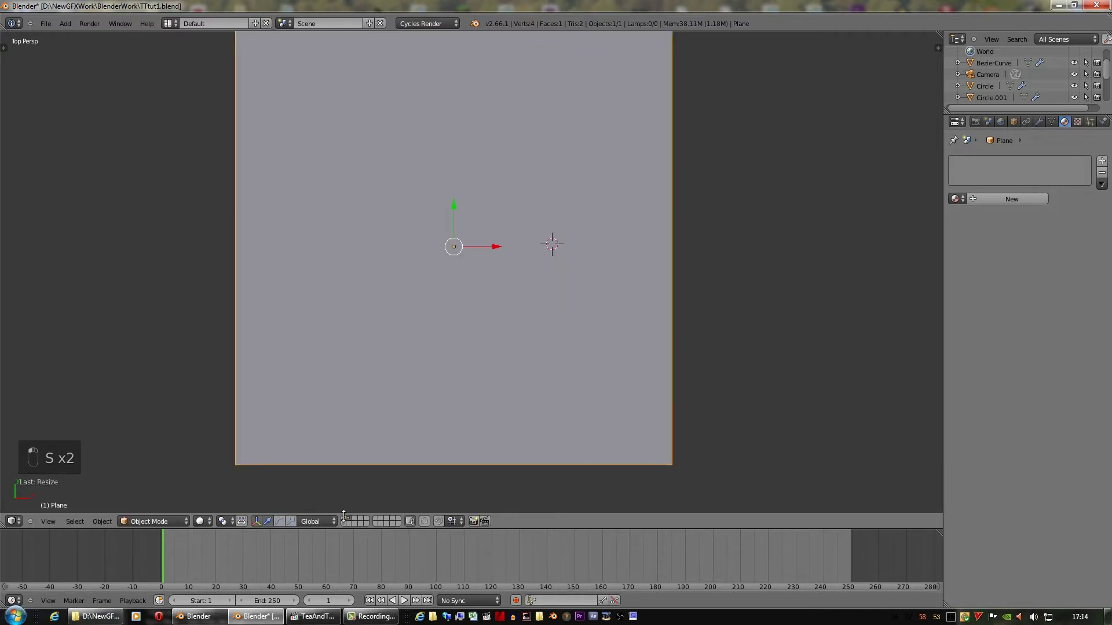
Show the tea-set layer alongside and orbit and zoom to see the plane beside the crockery
double_click(595, 398)
drag(590, 343, 462, 207)
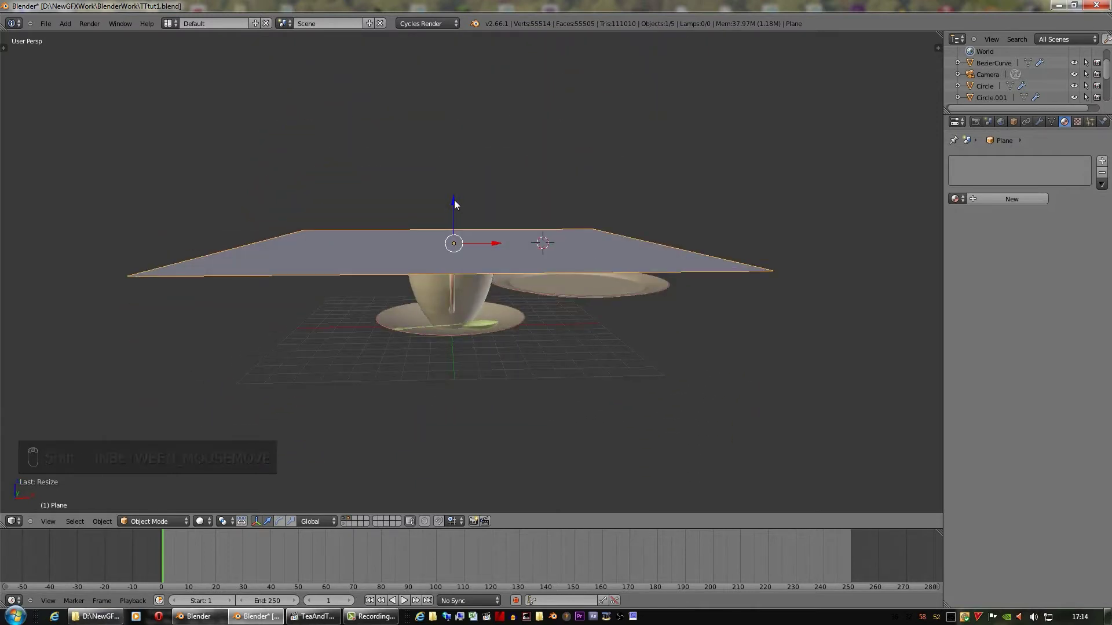
drag(458, 216, 457, 286)
drag(505, 366, 560, 323)
scroll(up, 3)
scroll(up, 3)
key(s)
scroll(up, 3)
drag(597, 384, 427, 360)
drag(427, 360, 565, 273)
Select the plane, move it beneath the cup and plate, return to Top view and enter Edit Mode with all selected
right_click(565, 273)
drag(588, 342, 623, 399)
key(s)
middle_click(623, 399)
drag(609, 373, 567, 429)
key(KP_7)
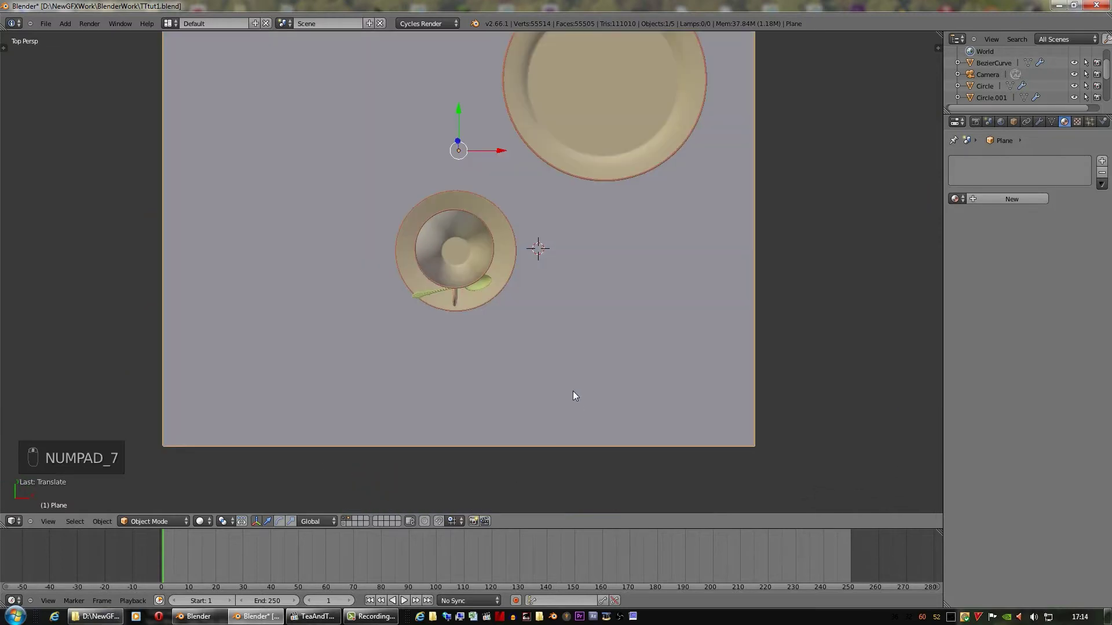
key(Tab)
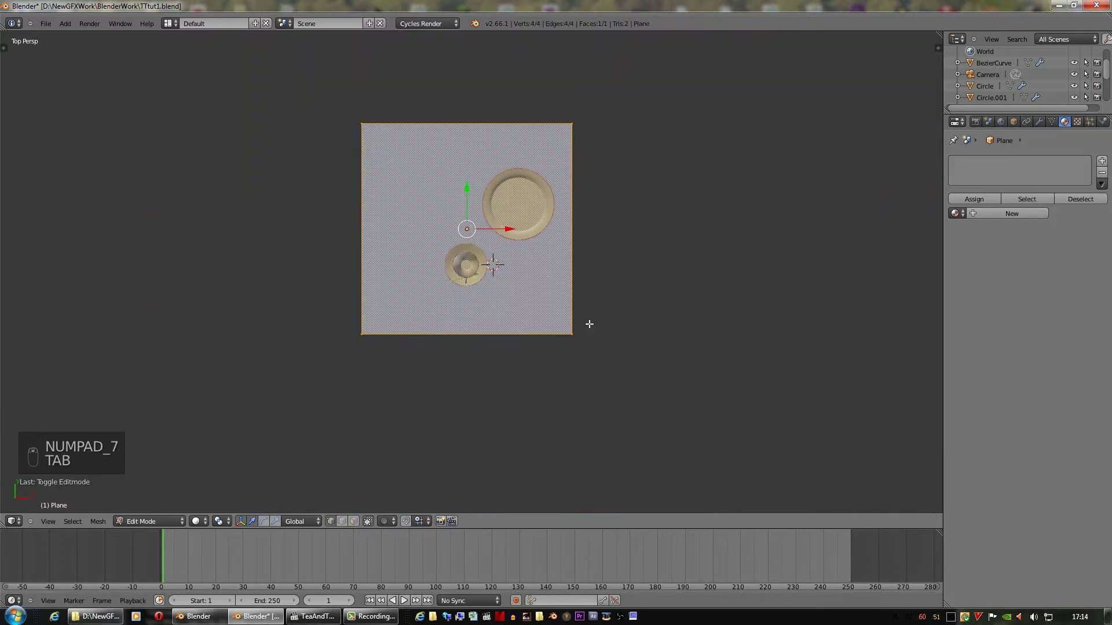
key(a)
key(a)
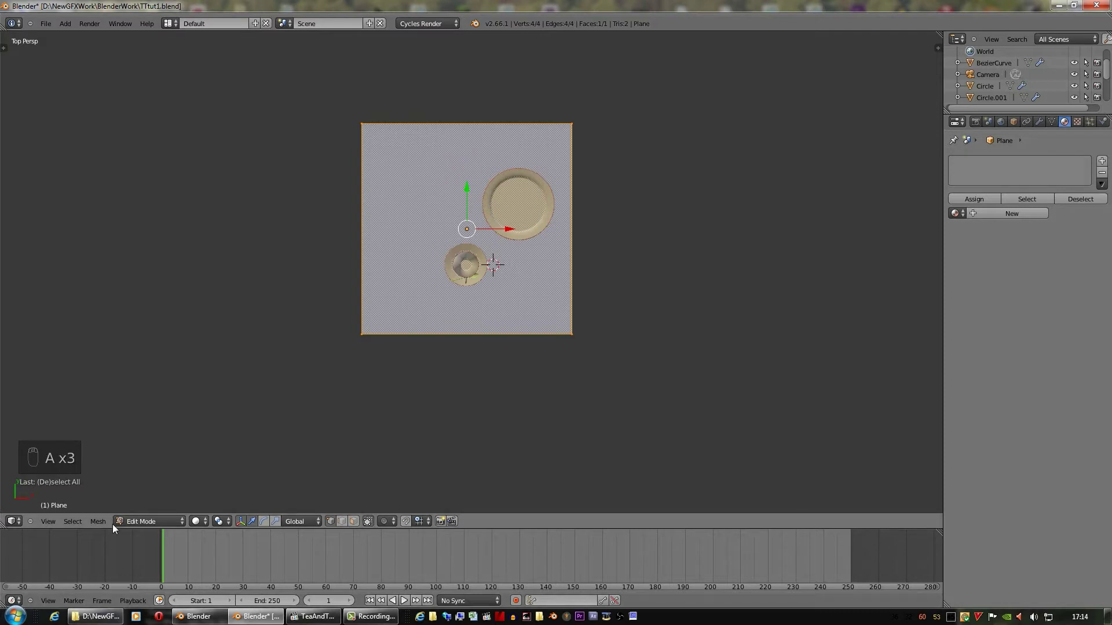
drag(107, 524, 136, 437)
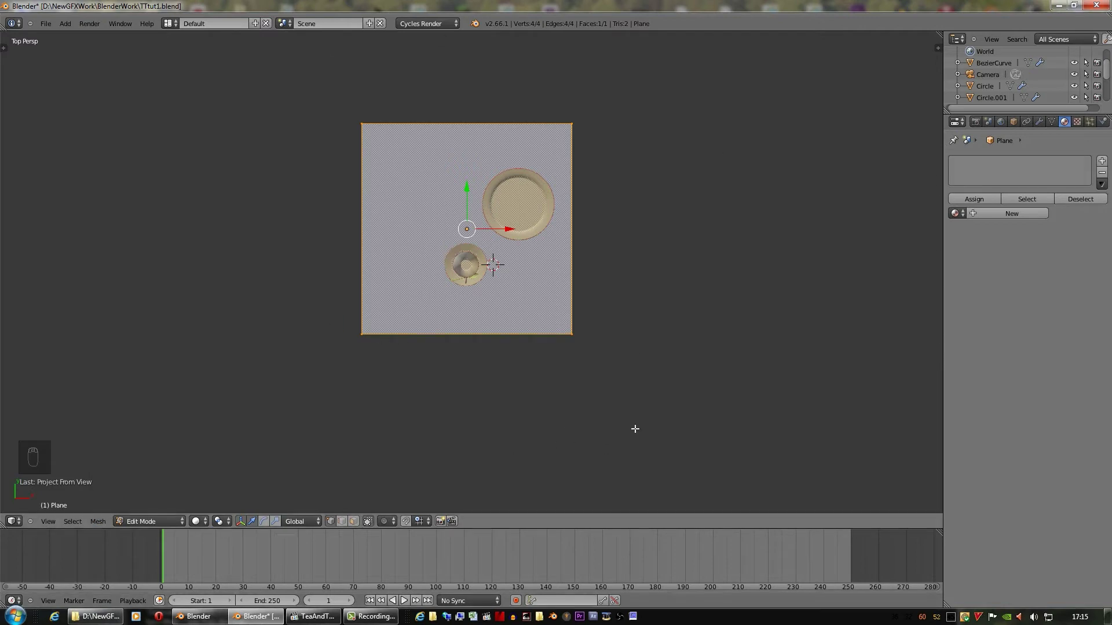
Give the table plane Material.004, a diffuse-glossy mix with the cloth image as colour and a salmon viewport colour
key(Tab)
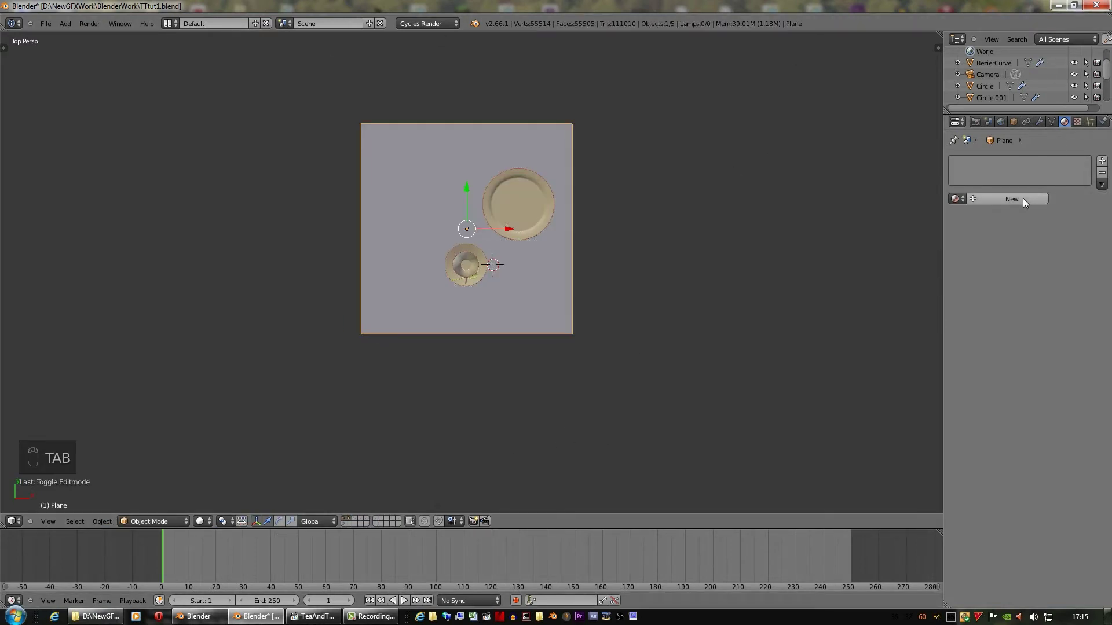
drag(1029, 201, 820, 314)
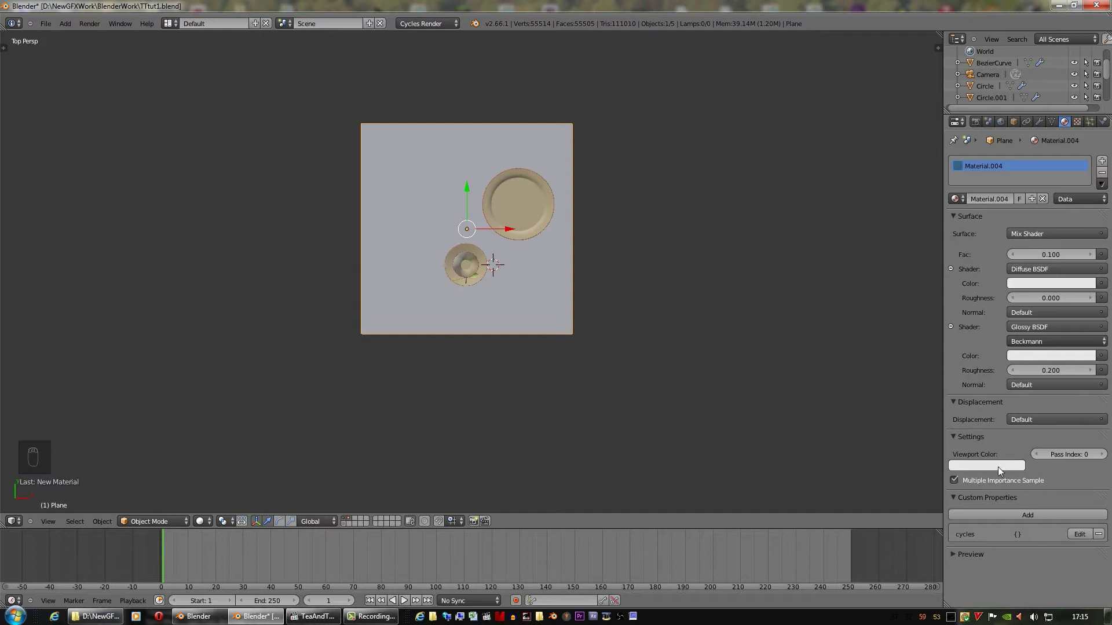
drag(965, 385, 1037, 266)
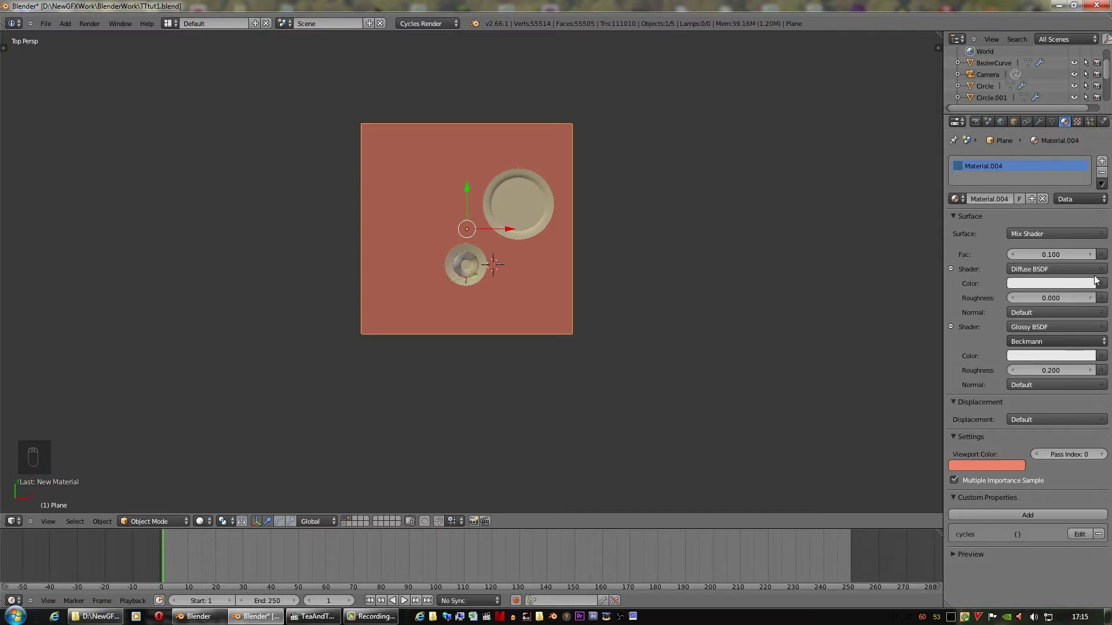
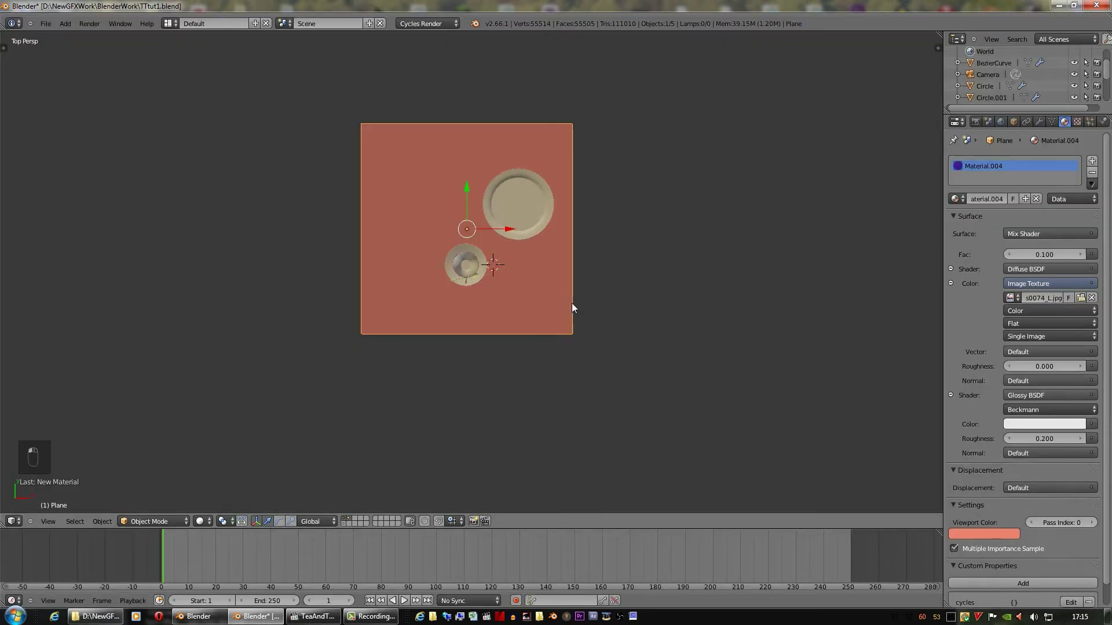
middle_click(725, 289)
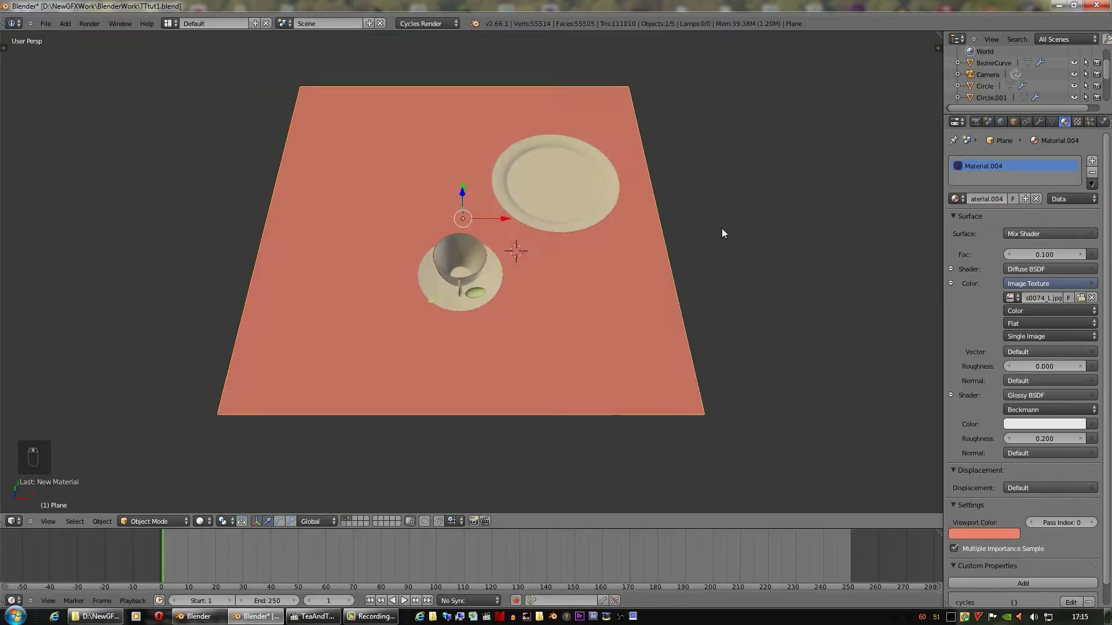
Preview the gingham tablecloth in Rendered shading, lower the glossy Mix Fac to 0.050, and show the Node Editor above
drag(160, 528, 347, 528)
drag(348, 528, 564, 407)
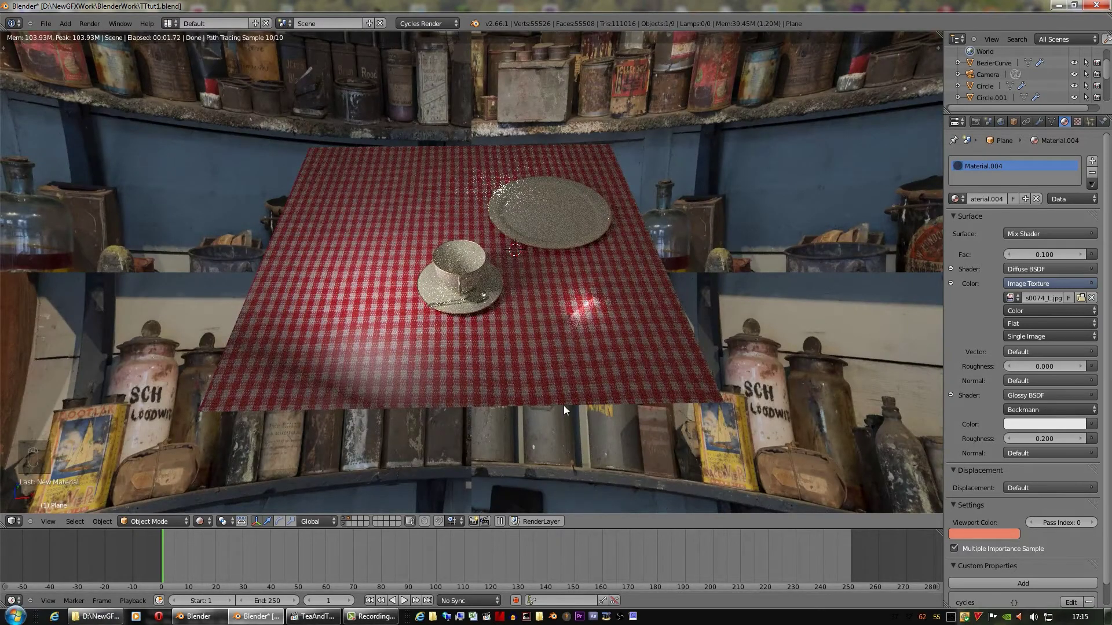
middle_click(636, 379)
middle_click(635, 378)
drag(636, 378, 1012, 285)
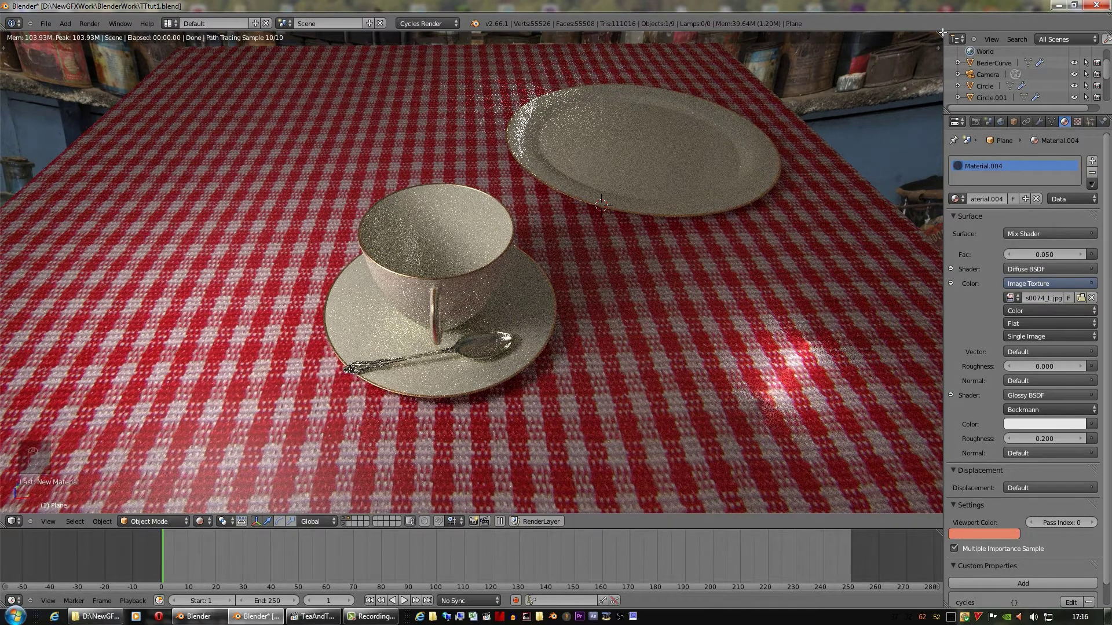
drag(943, 29, 9, 216)
Delete the Glossy and Mix Shader nodes and link the Diffuse shader straight to the output
click(19, 220)
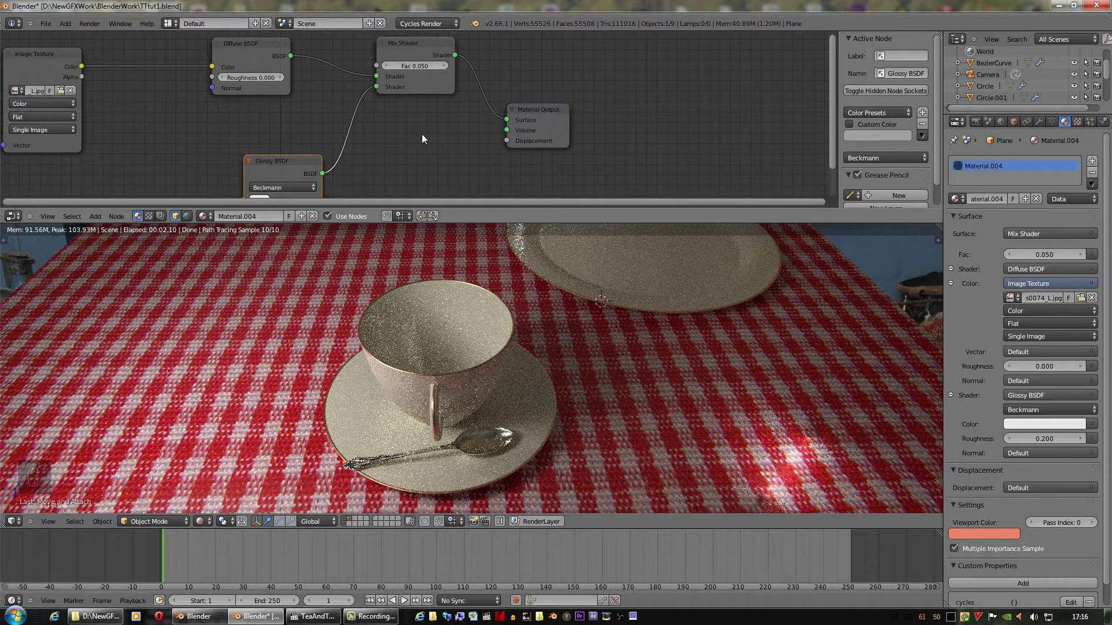
key(Delete)
drag(415, 49, 415, 49)
key(x)
drag(342, 66, 334, 117)
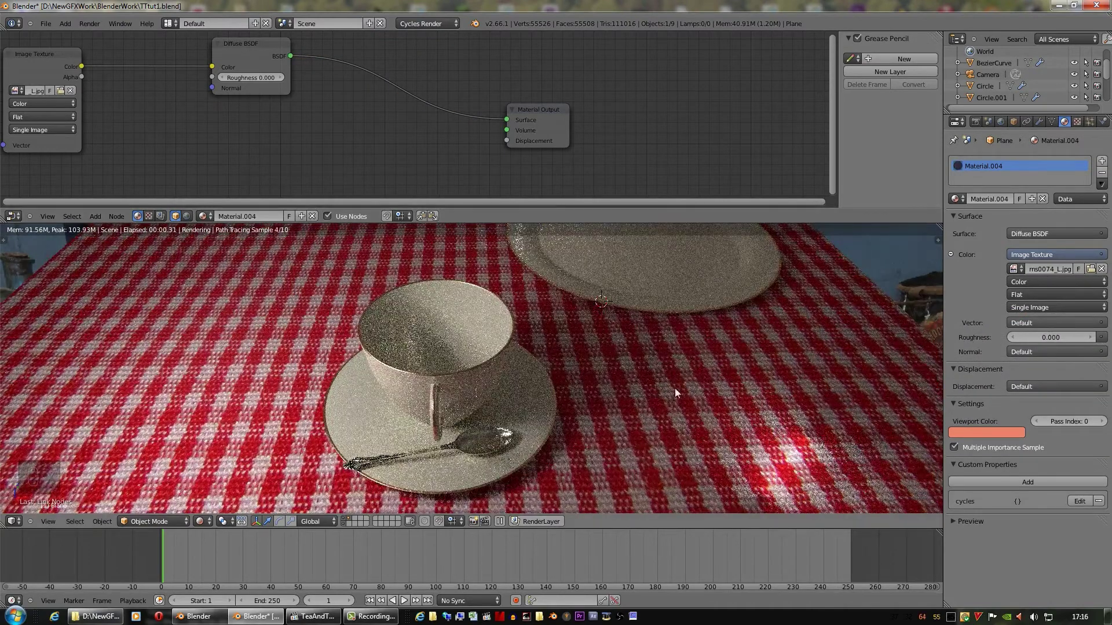
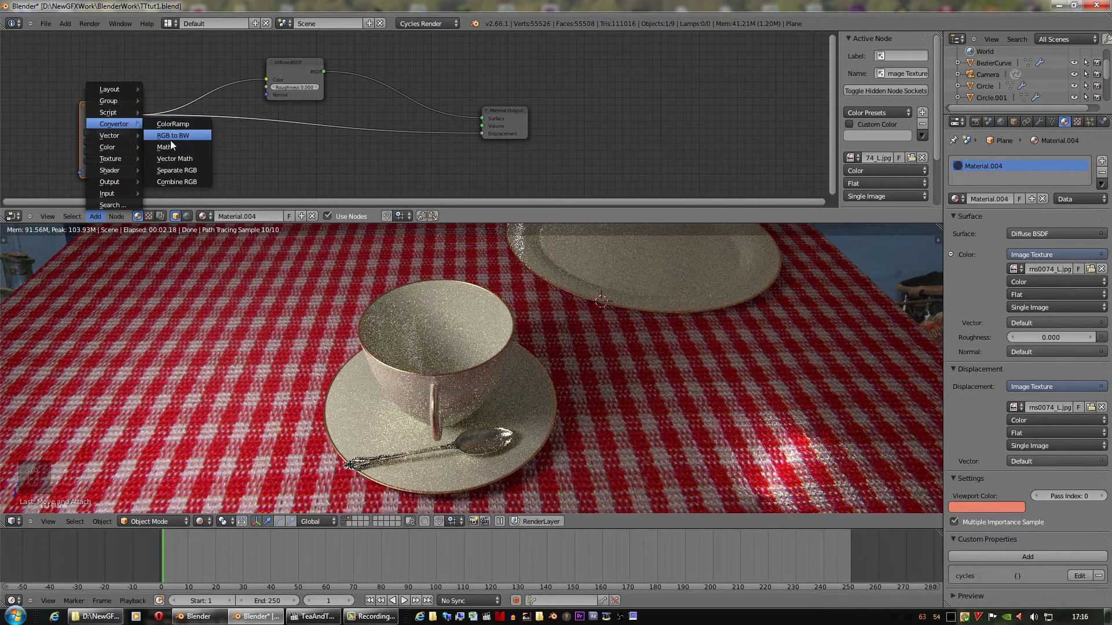
Drive Displacement from the image through a Math Multiply node at 0.300, then join the areas back
drag(333, 146, 389, 135)
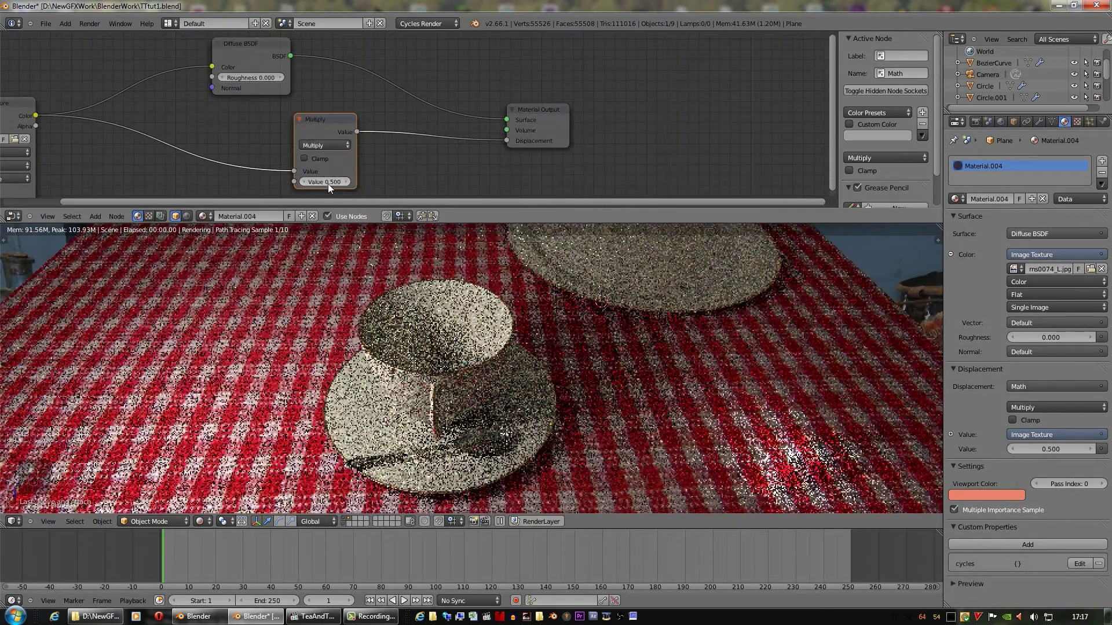
click(372, 193)
click(396, 193)
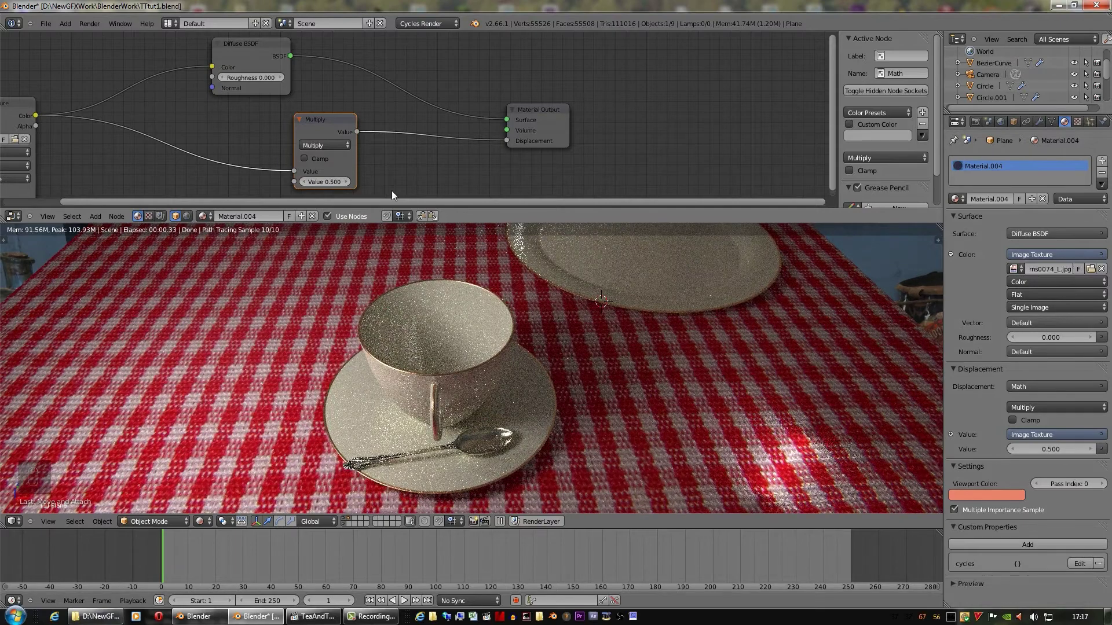
click(308, 184)
click(573, 274)
click(611, 261)
click(859, 202)
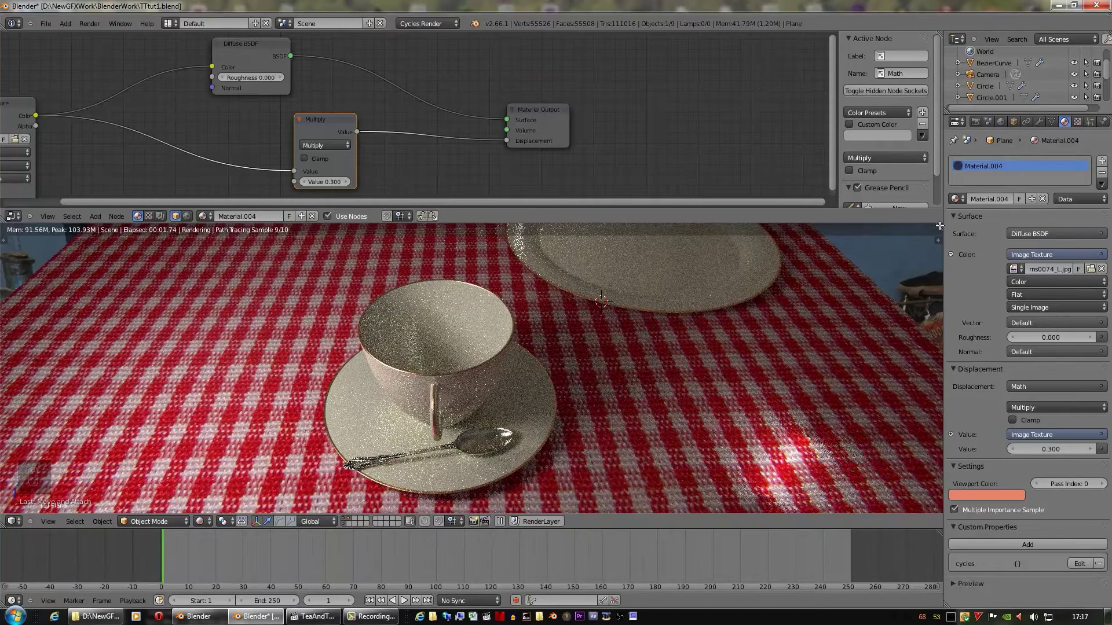
drag(940, 222, 427, 219)
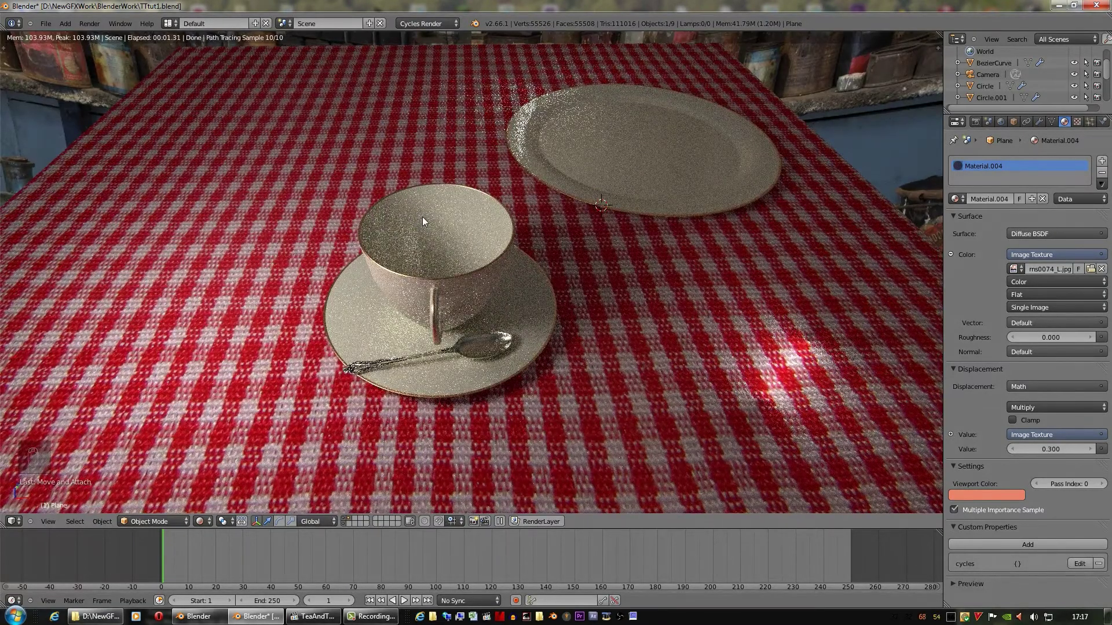
Move the tablecloth plane onto its own layer
drag(206, 527, 586, 385)
drag(585, 385, 597, 396)
key(r)
drag(598, 396, 431, 408)
drag(431, 408, 352, 520)
drag(352, 520, 685, 452)
drag(528, 431, 686, 451)
key(m)
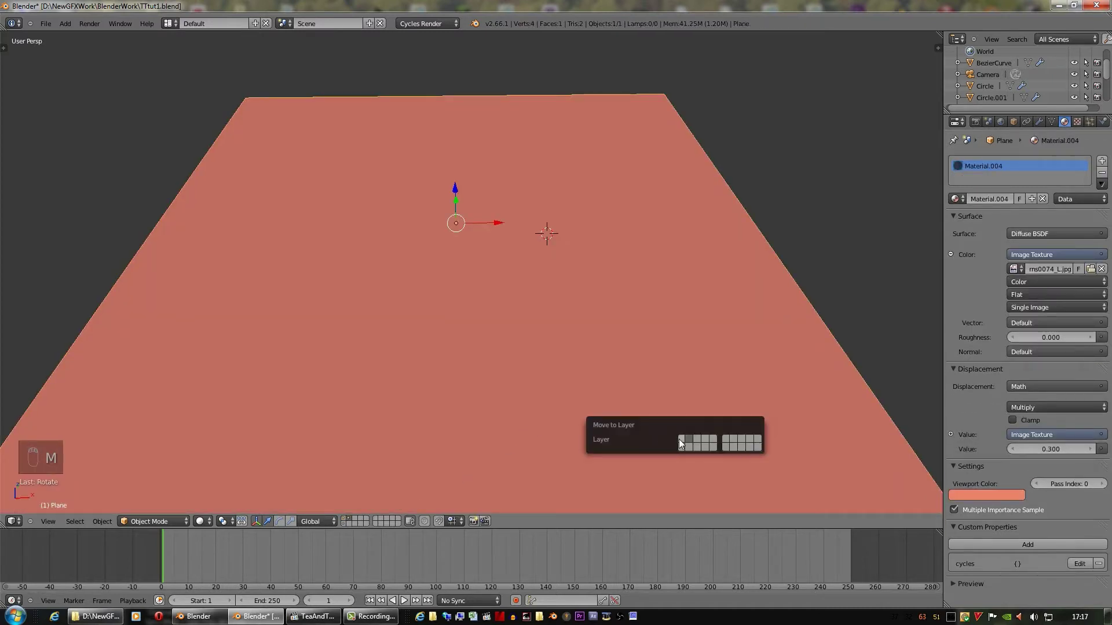
drag(347, 520, 512, 315)
Save the file, switch to an empty layer and add a new cube mesh in top view
drag(628, 369, 523, 325)
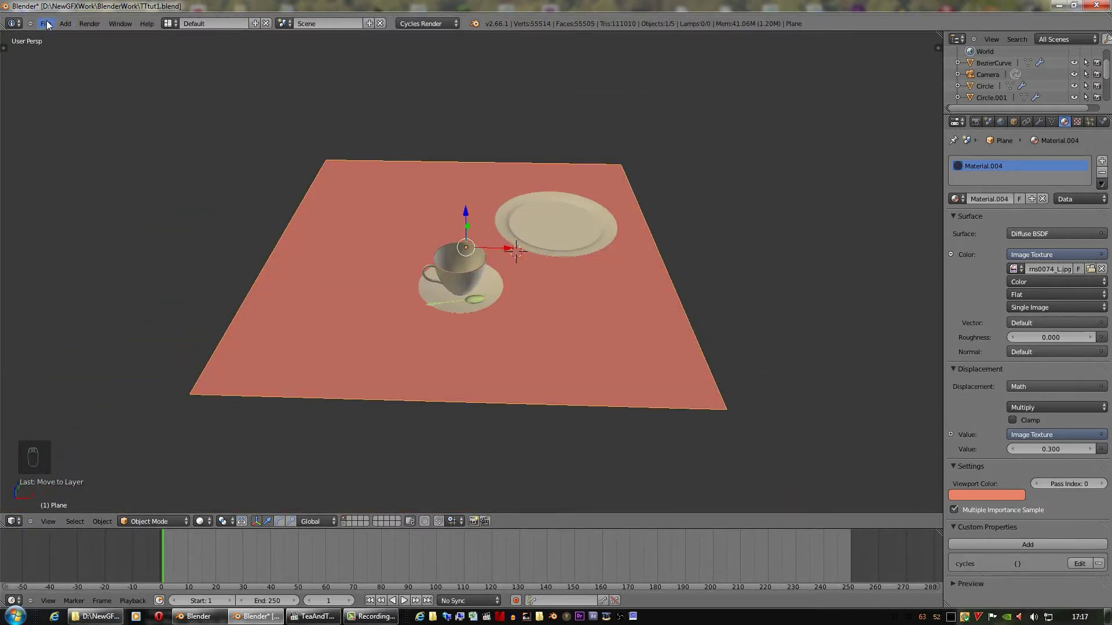
drag(65, 104, 480, 211)
drag(480, 212, 584, 242)
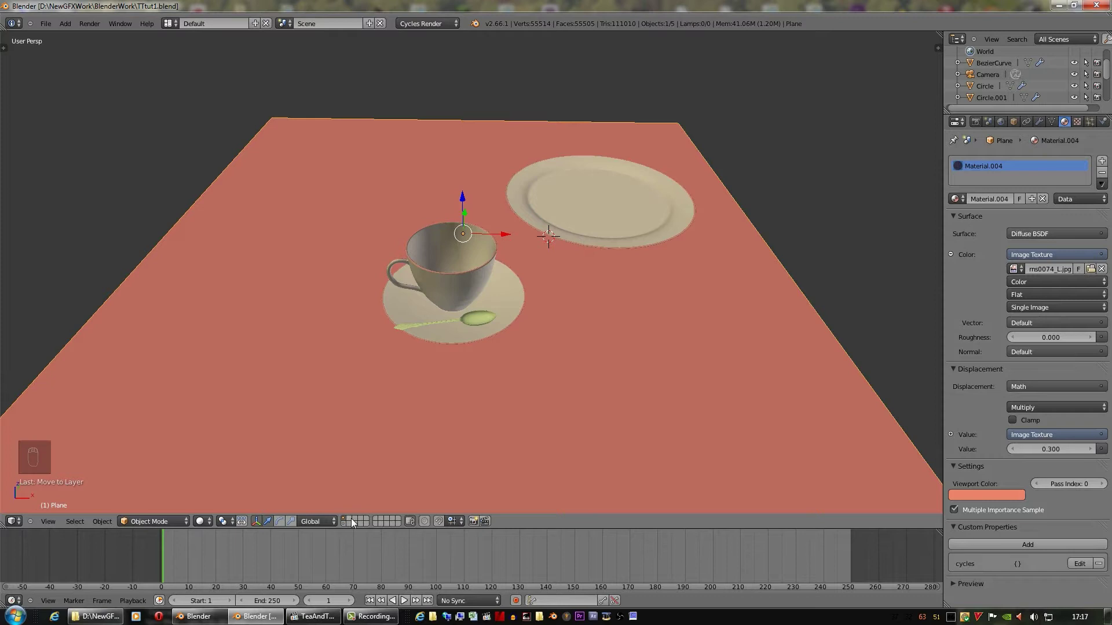
click(352, 521)
drag(540, 346, 187, 44)
key(KP_7)
click(187, 44)
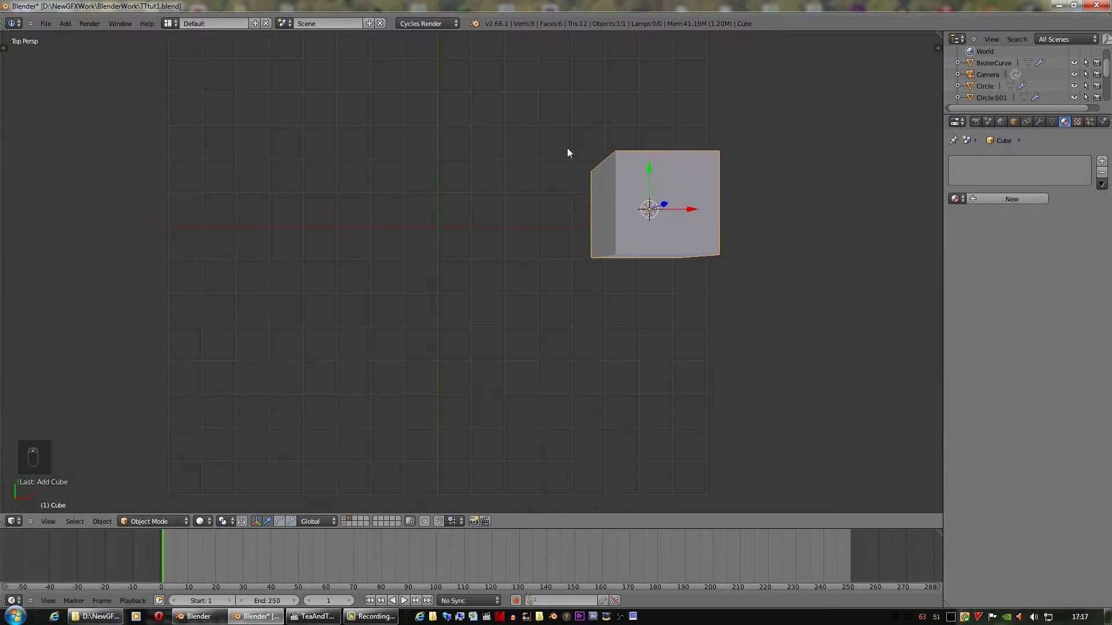
In top orthographic view, move the cube over the right toast slice and scale it to the slice's size
key(KP_5)
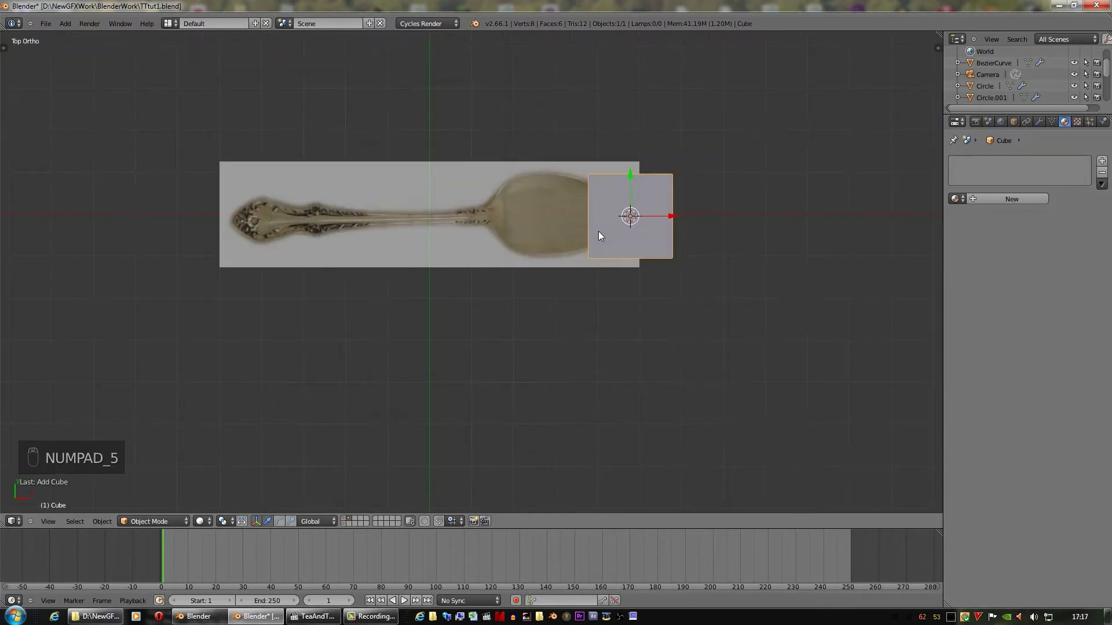
key(n)
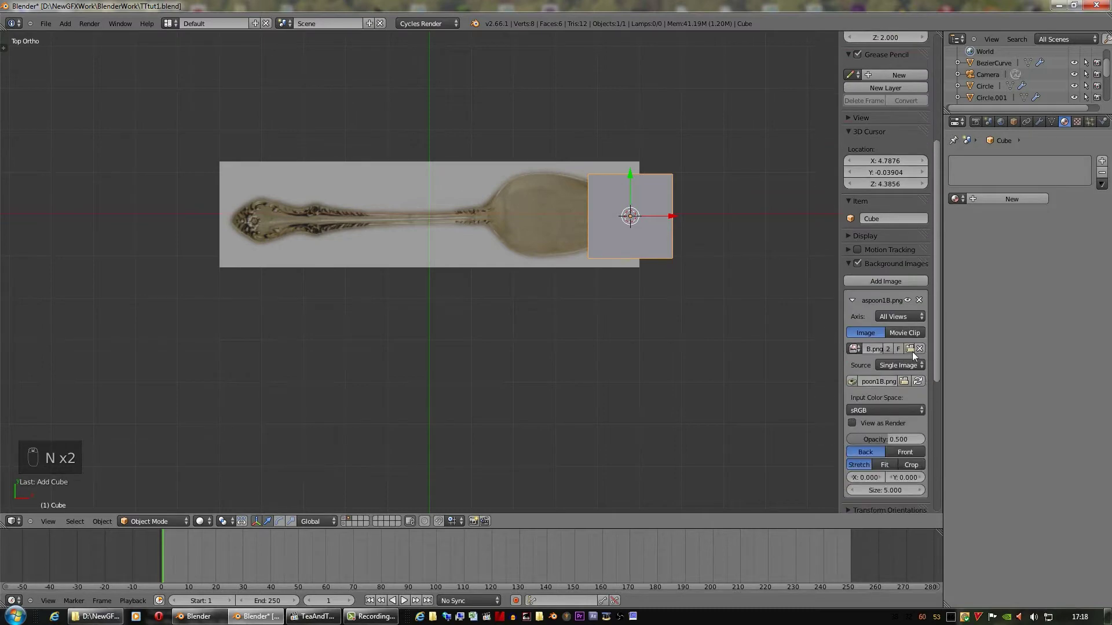
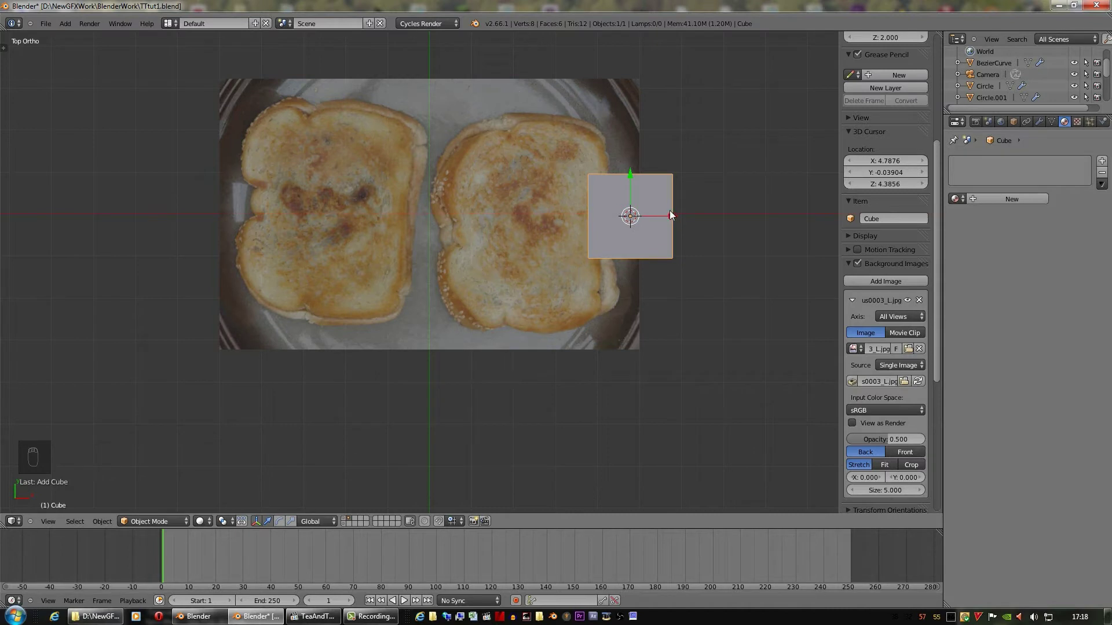
key(g)
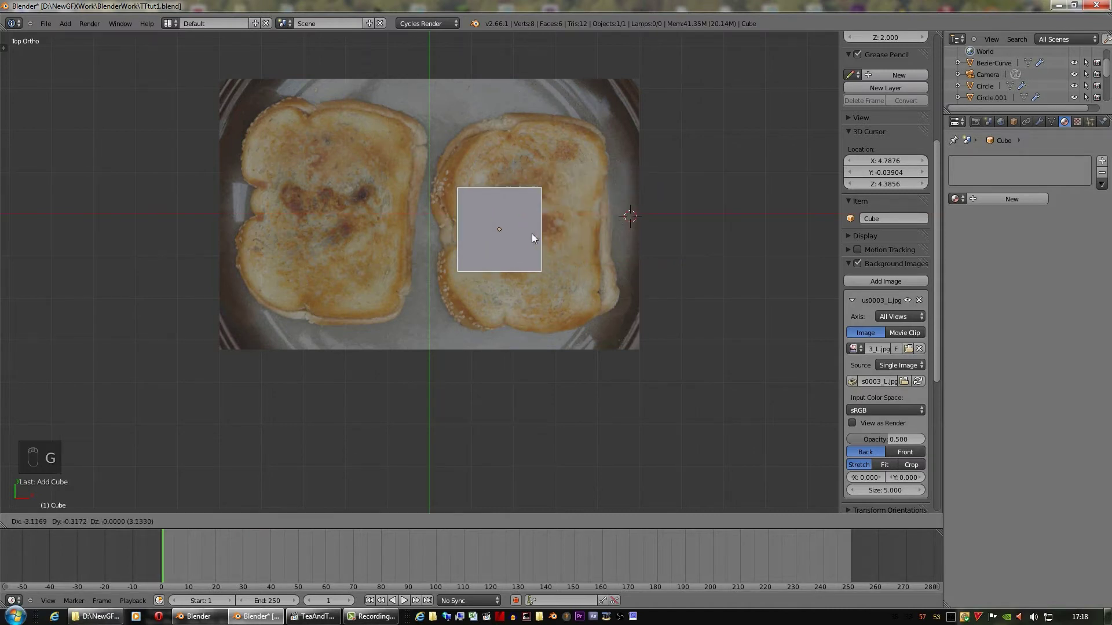
drag(563, 233, 595, 257)
key(z)
key(s)
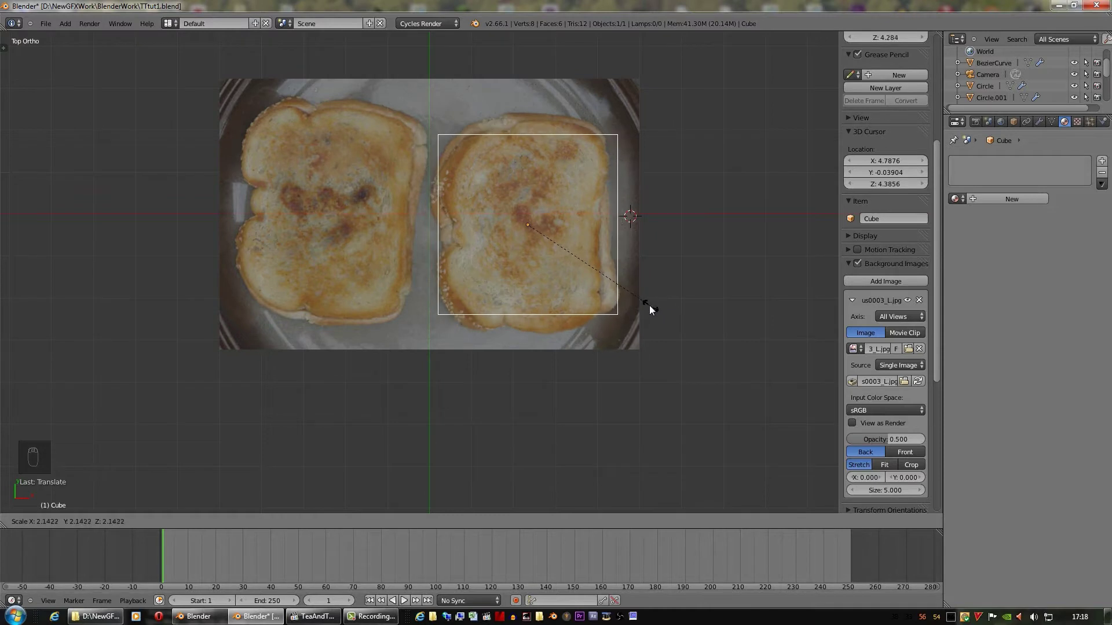
drag(652, 305, 476, 224)
Edit the cube's mesh and subdivide it from the Tool Shelf into a 216-face grid
key(Tab)
key(w)
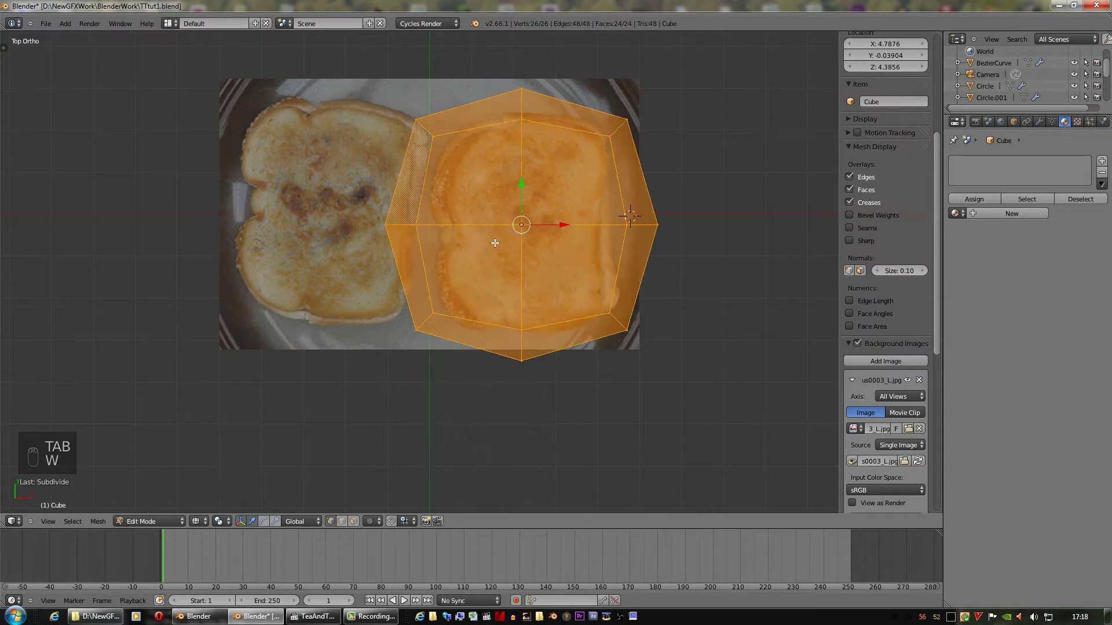
key(ctrl+z)
key(w)
key(t)
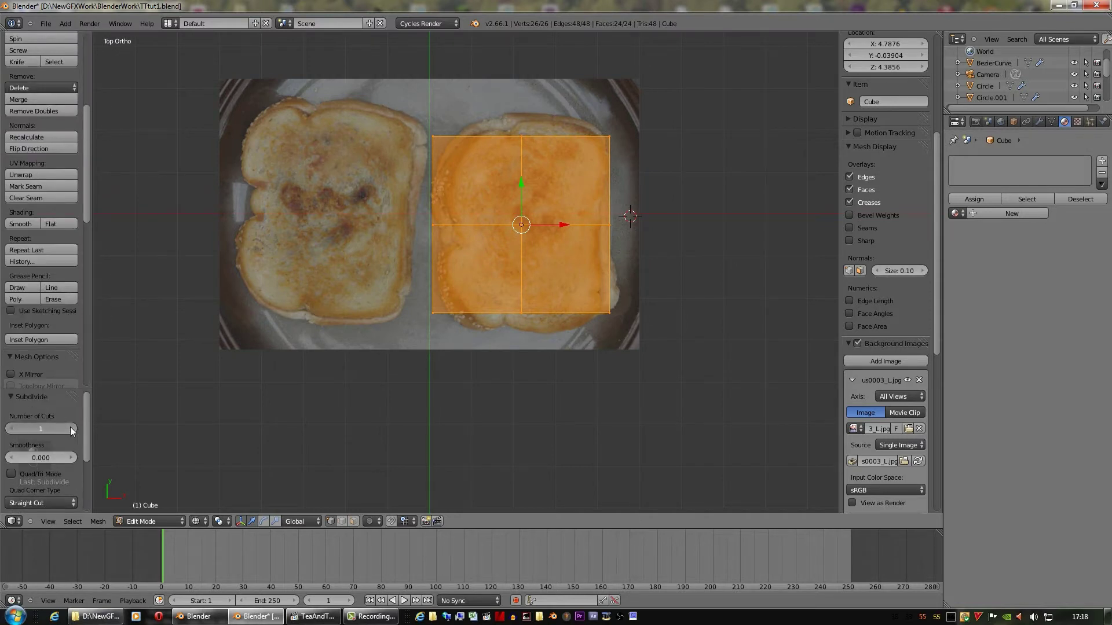
drag(75, 429, 81, 430)
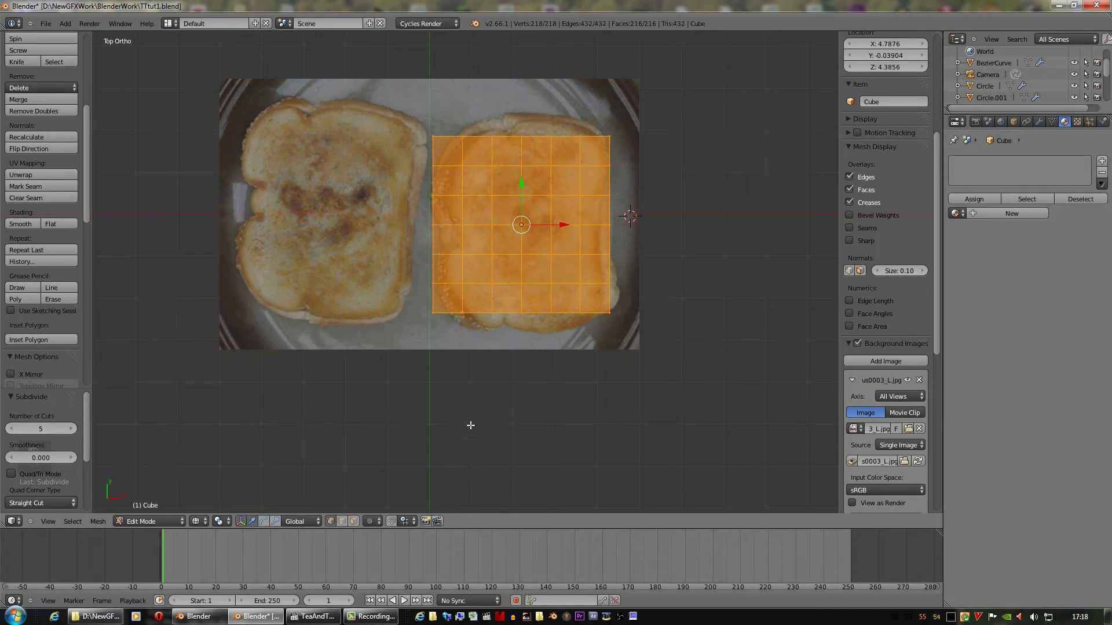
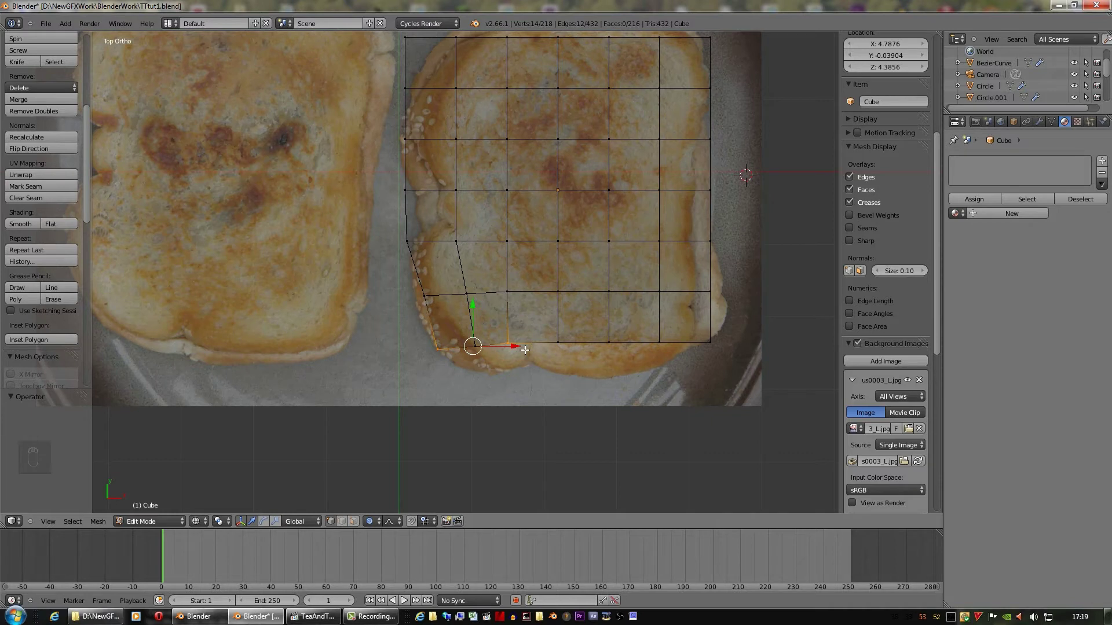
Move the bottom-left corner and neighbouring bottom vertices onto the toast's crust
key(g)
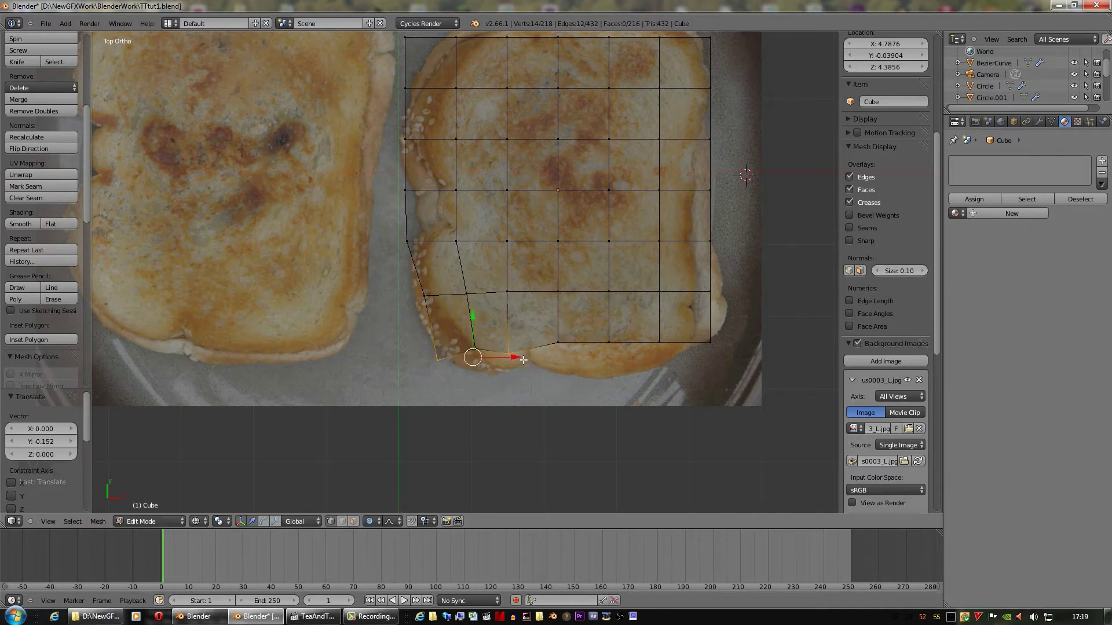
key(a)
drag(524, 357, 519, 355)
key(c)
right_click(520, 355)
key(g)
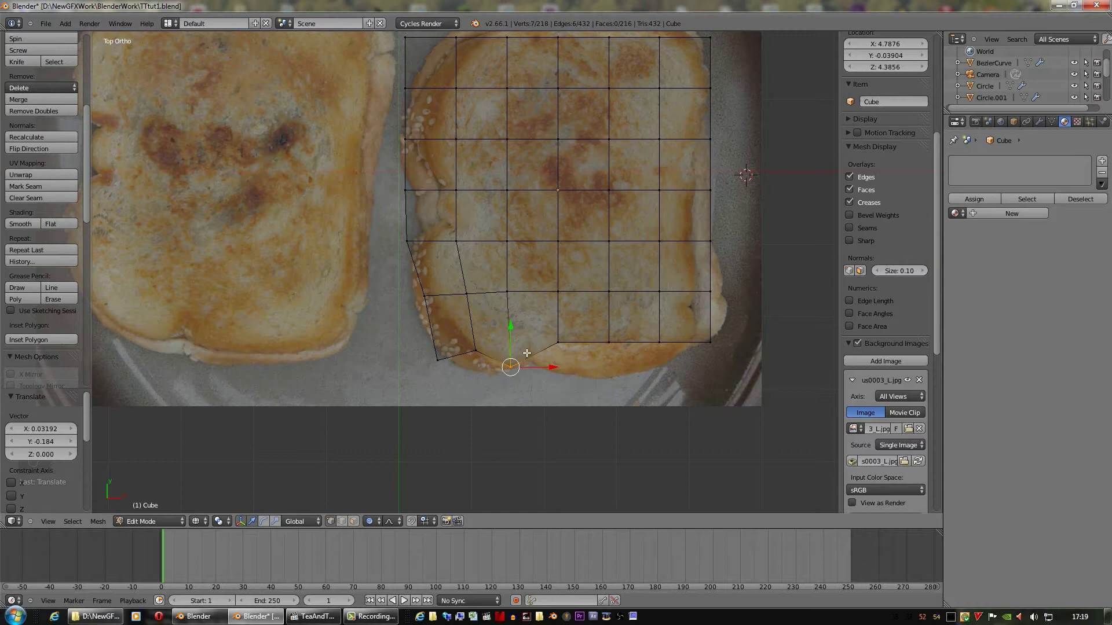
Add a vertical loop cut and slide the new edge line into place
key(ctrl+r)
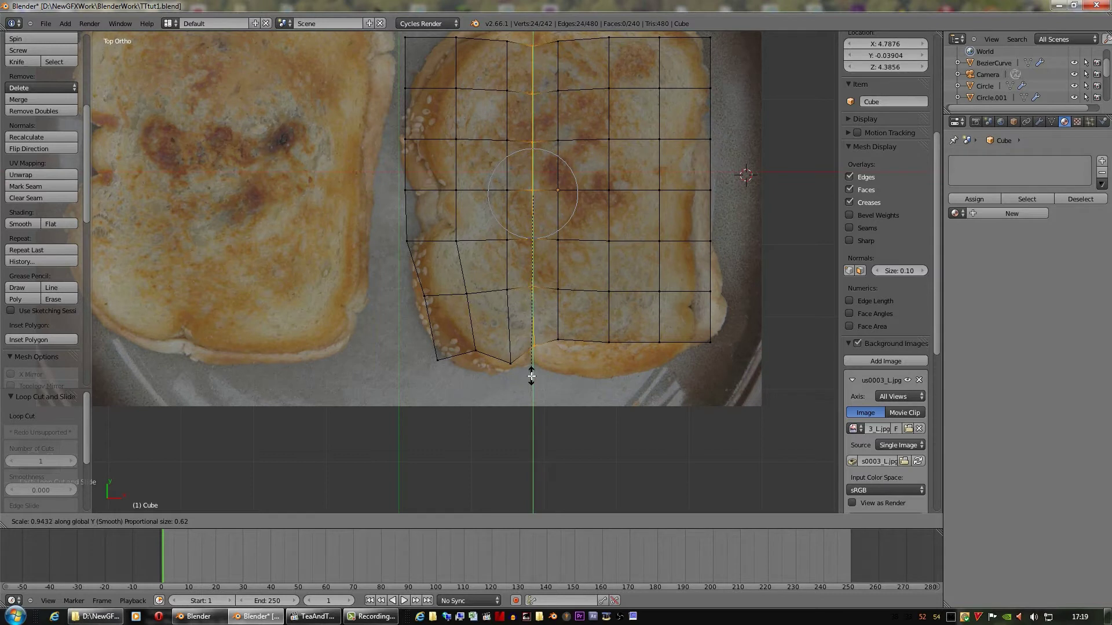
key(a)
drag(584, 371, 595, 344)
key(c)
Reshape the bottom edge vertices along the crust and bring the whole slice into view
drag(609, 336, 606, 353)
key(g)
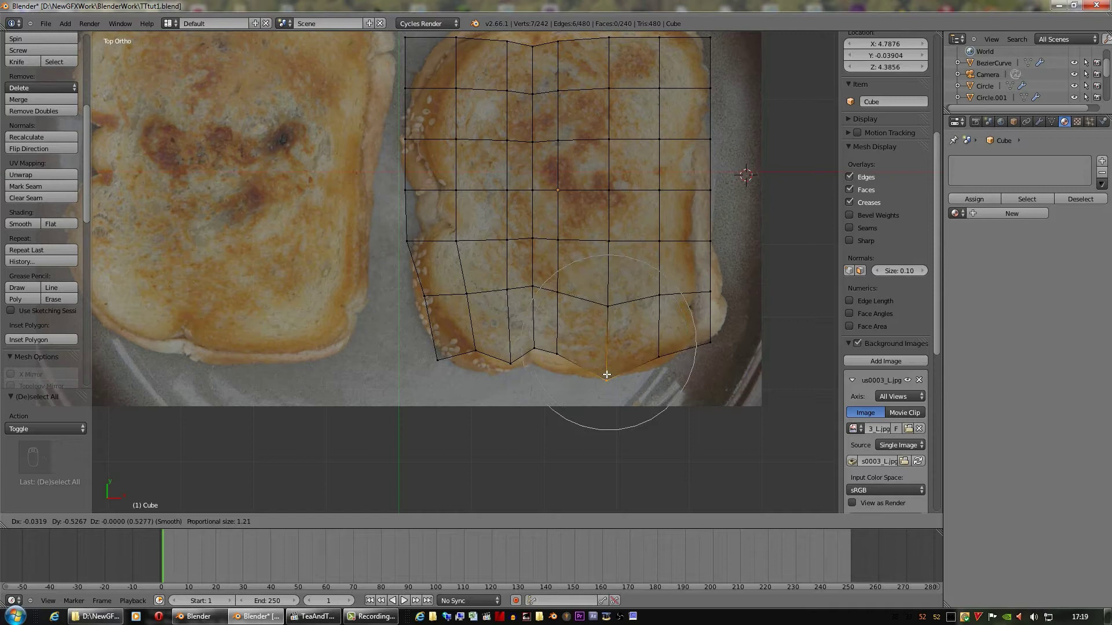
key(a)
drag(562, 358, 559, 355)
key(c)
drag(559, 355, 546, 313)
drag(546, 307, 546, 318)
Pull the right-edge and top-right corner vertices onto the crust
right_click(545, 318)
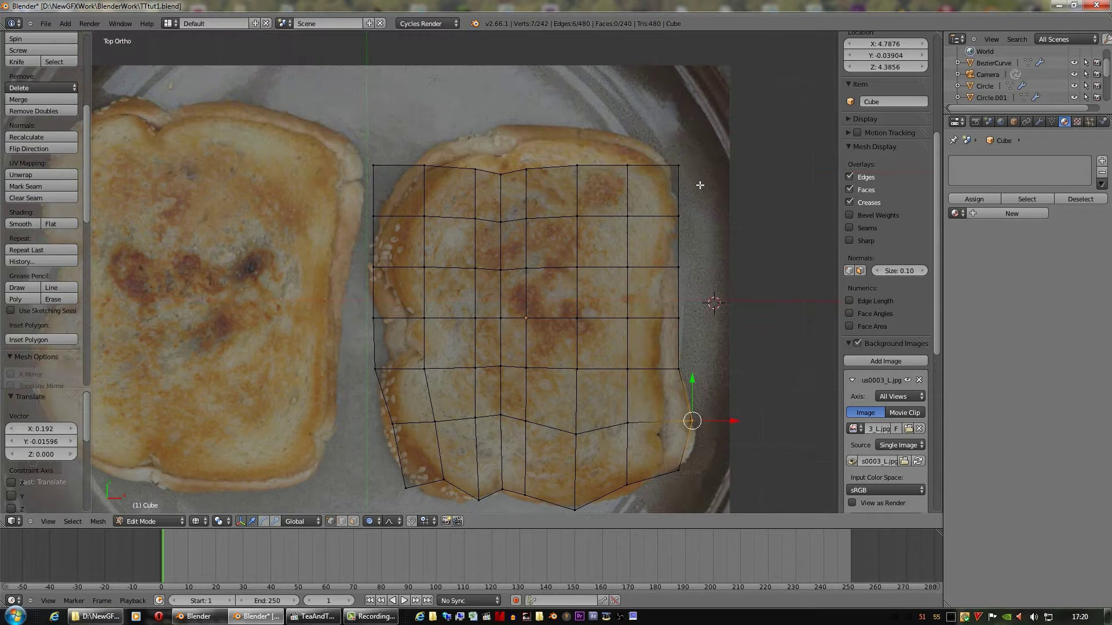
key(a)
click(685, 159)
key(c)
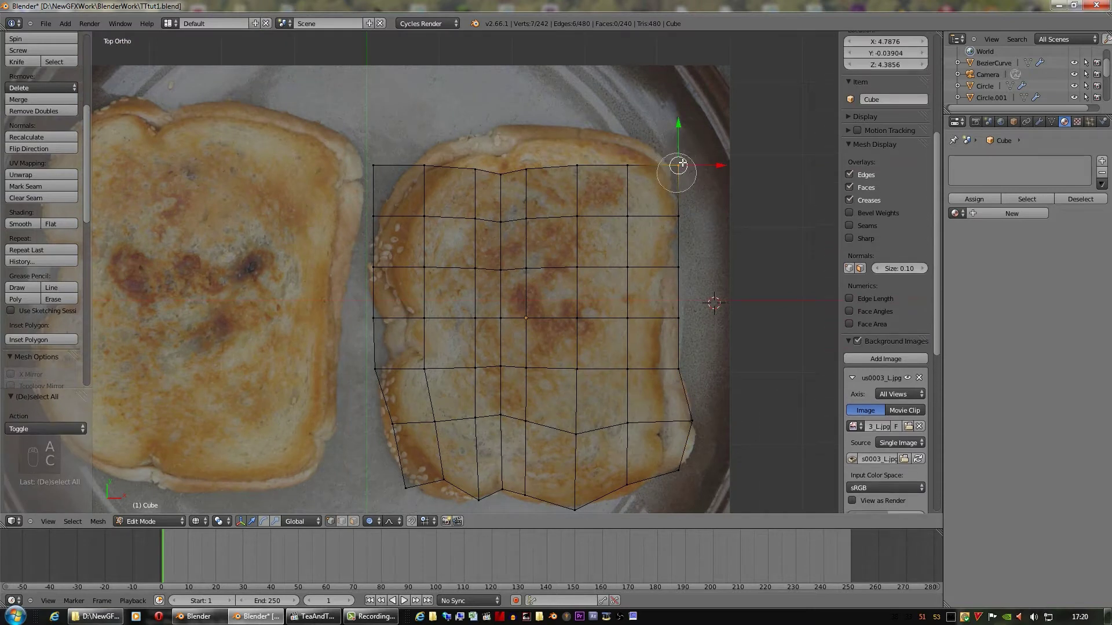
drag(686, 161, 672, 164)
Move the top-edge vertices up to follow the crust line
key(g)
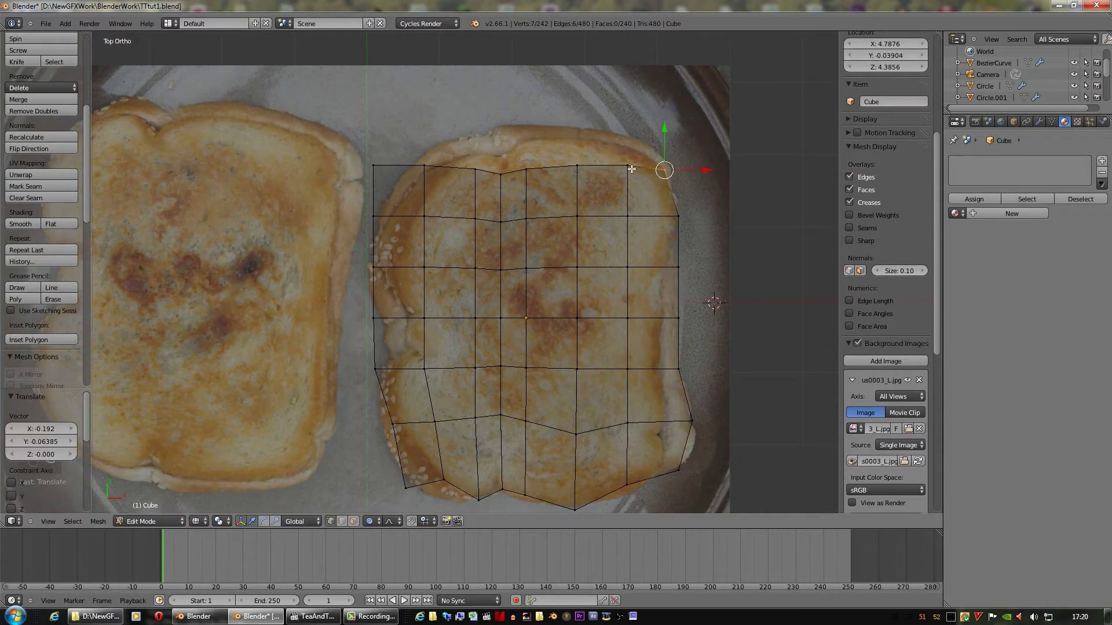
key(a)
click(628, 161)
key(c)
key(a)
drag(618, 156, 580, 170)
key(c)
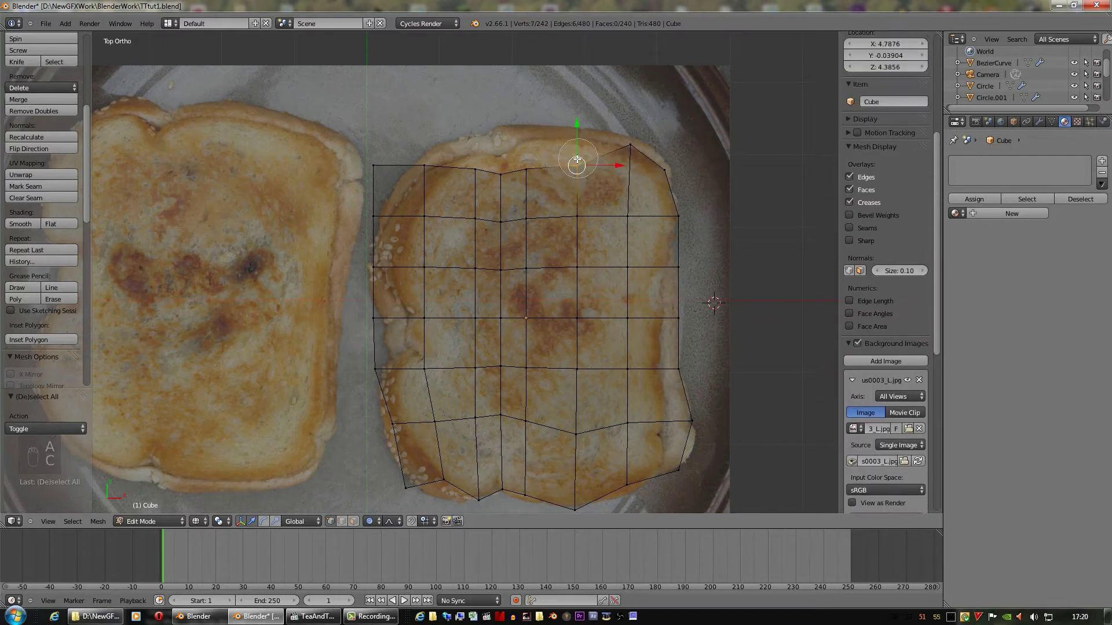
key(g)
key(a)
drag(529, 162, 490, 170)
Tilt the view to inspect the mesh, clear the selection and return to top view
key(c)
right_click(515, 171)
key(g)
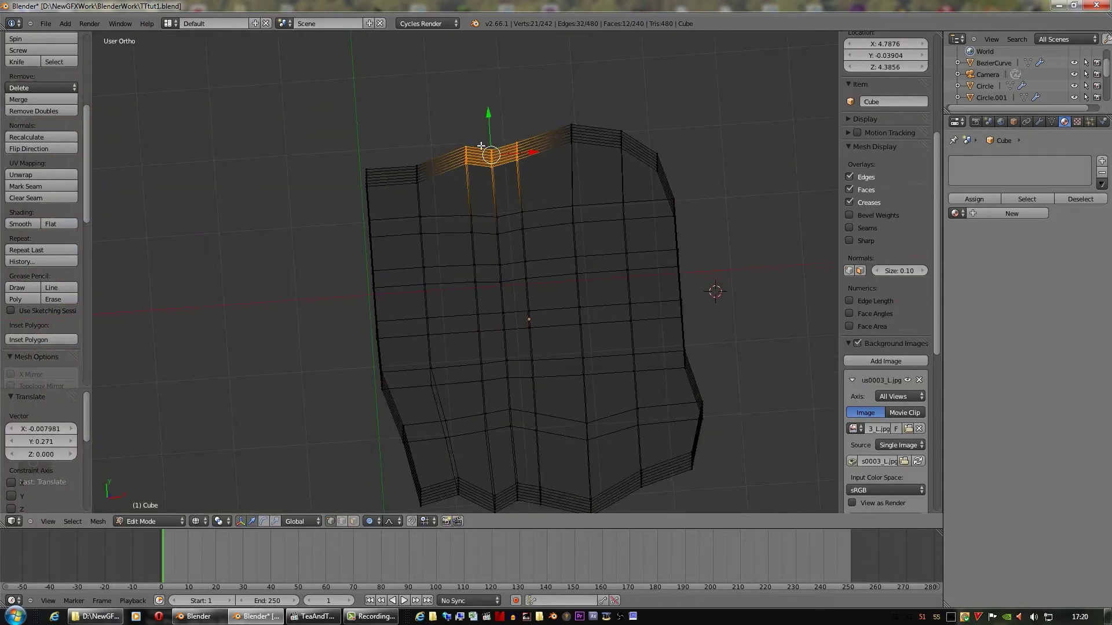
key(a)
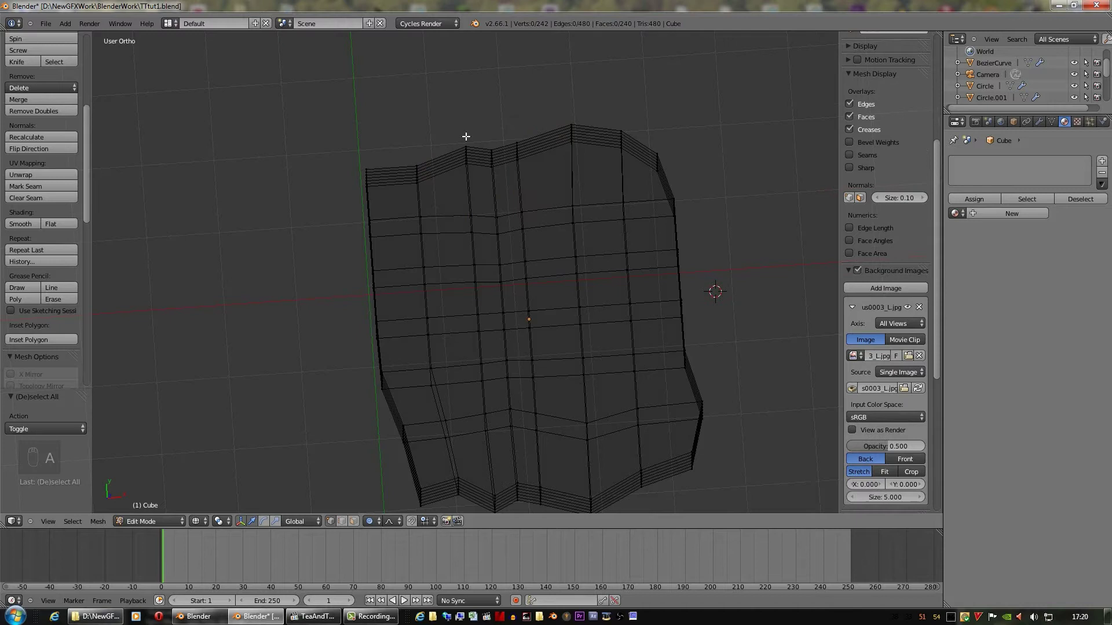
key(c)
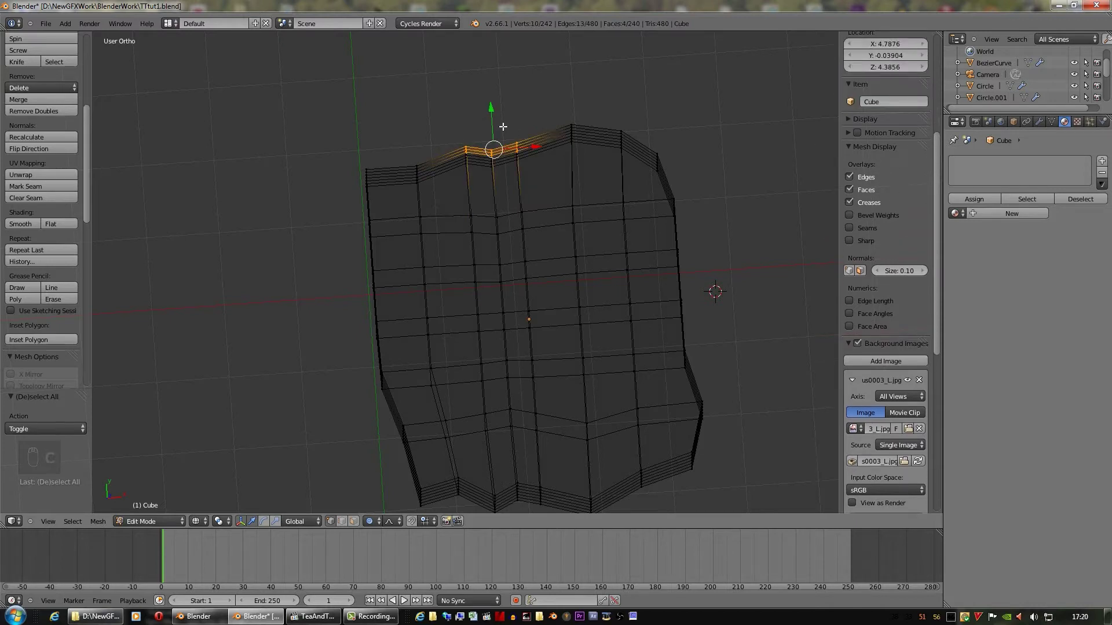
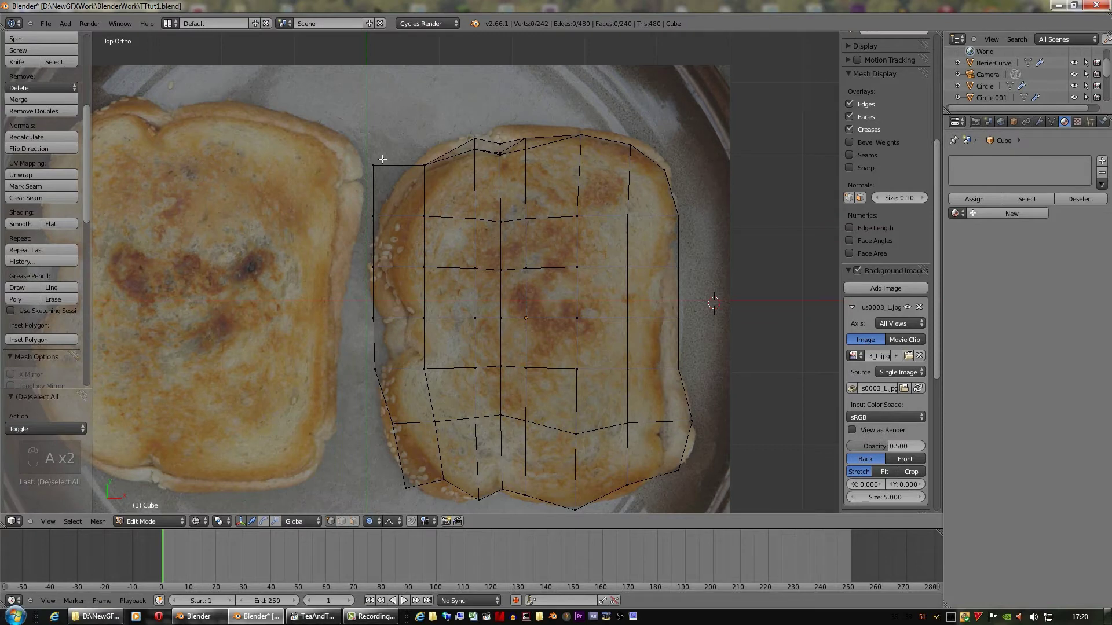
key(c)
Nudge the left-edge vertices outward onto the slice's curved left crust
drag(371, 159, 392, 176)
key(g)
key(a)
key(c)
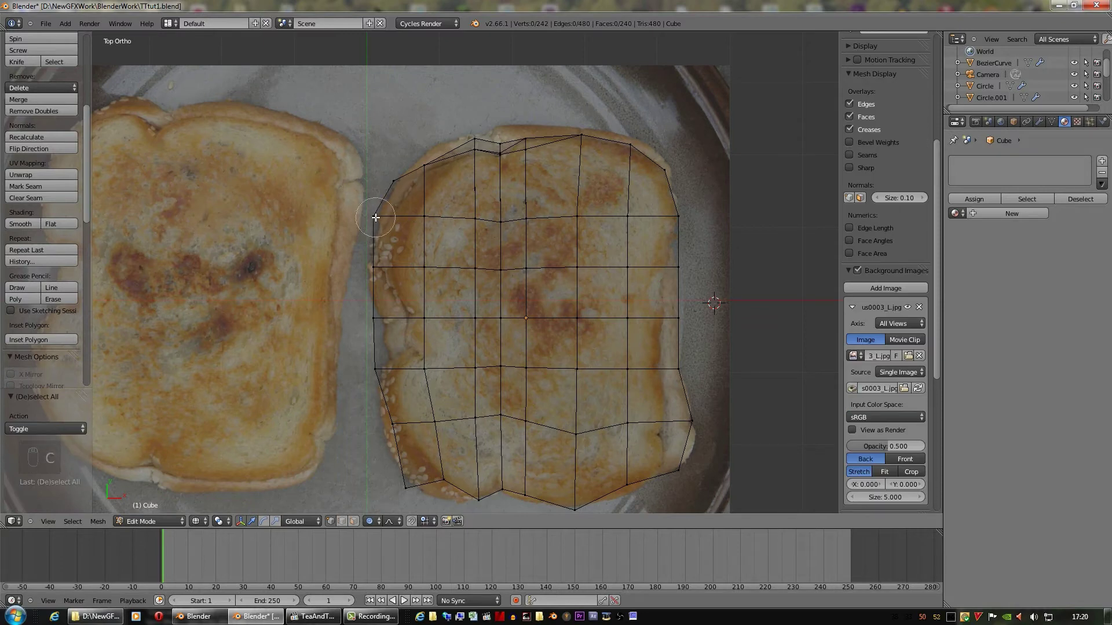
drag(377, 214, 416, 216)
click(416, 214)
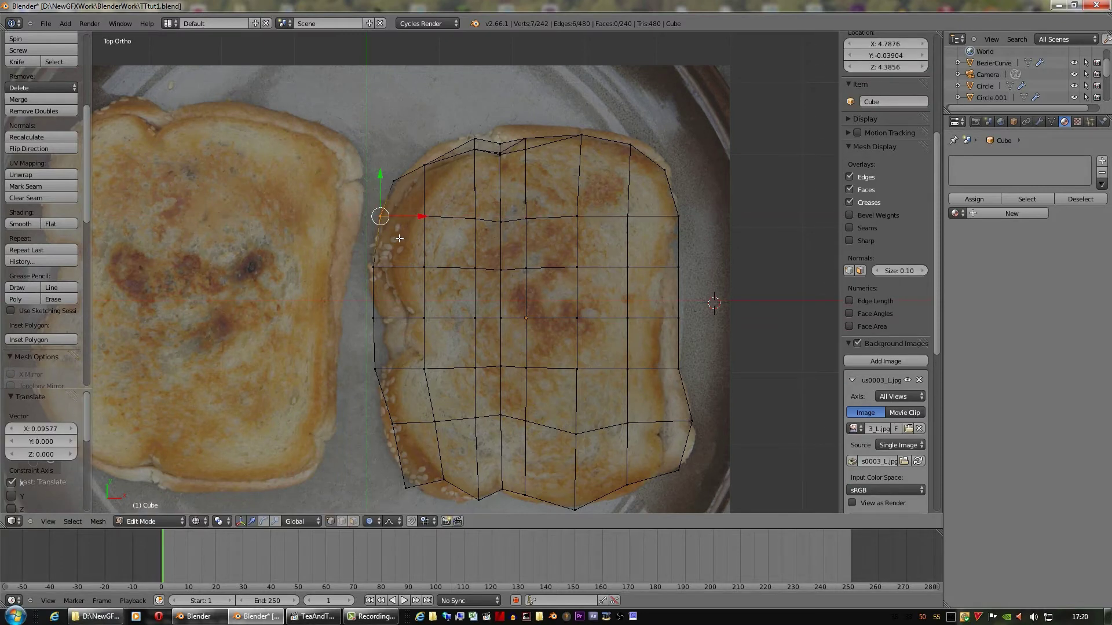
key(a)
middle_click(388, 296)
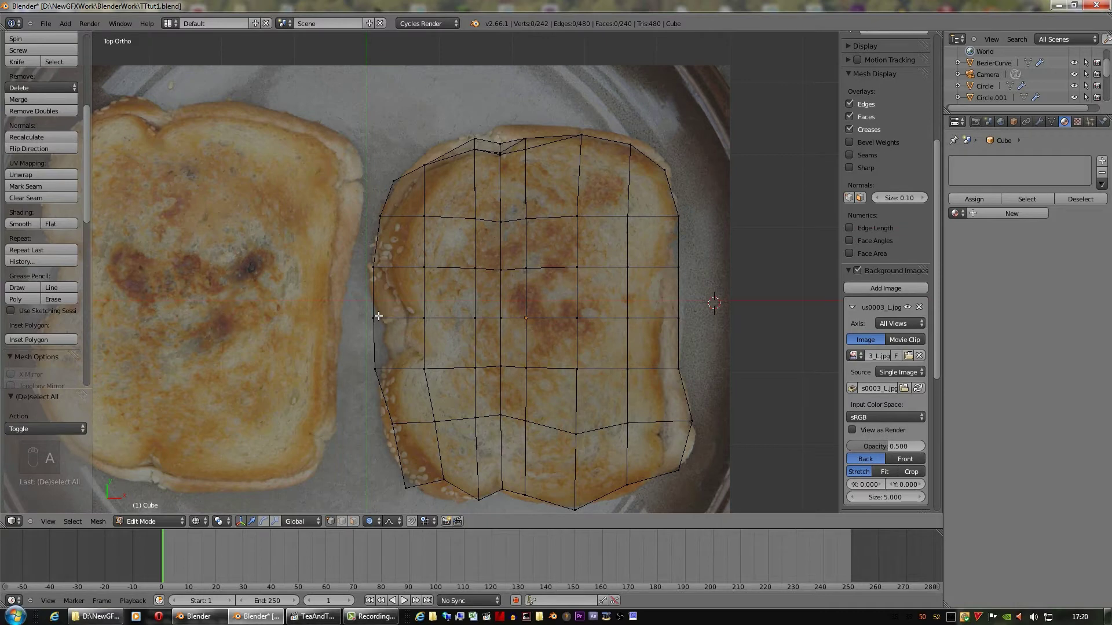
key(c)
drag(389, 319, 424, 319)
drag(421, 314, 424, 319)
key(a)
key(c)
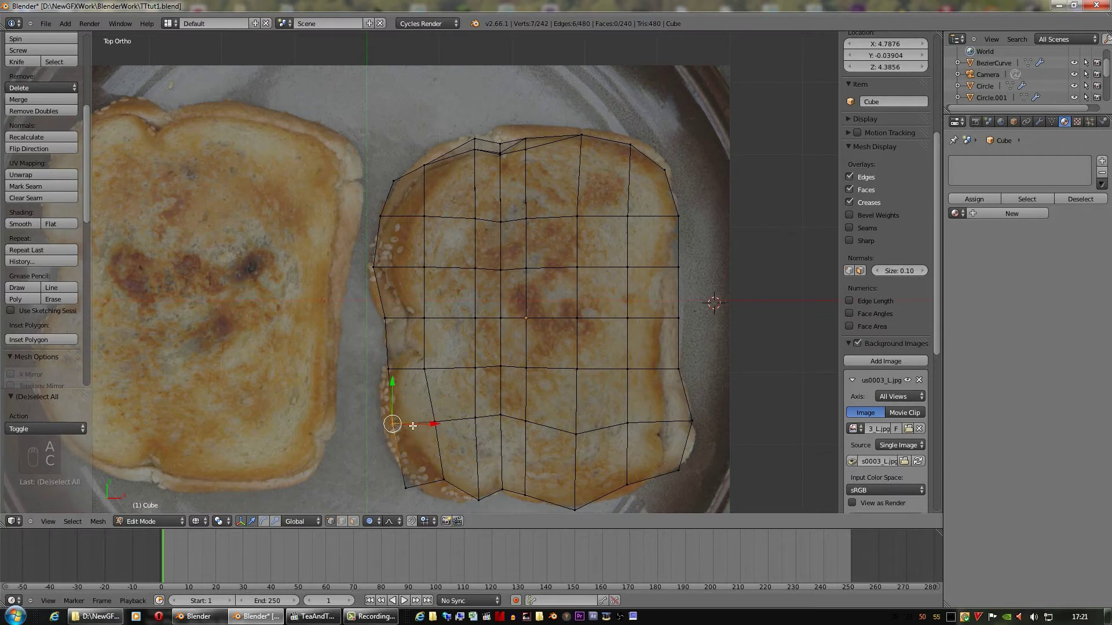
key(c)
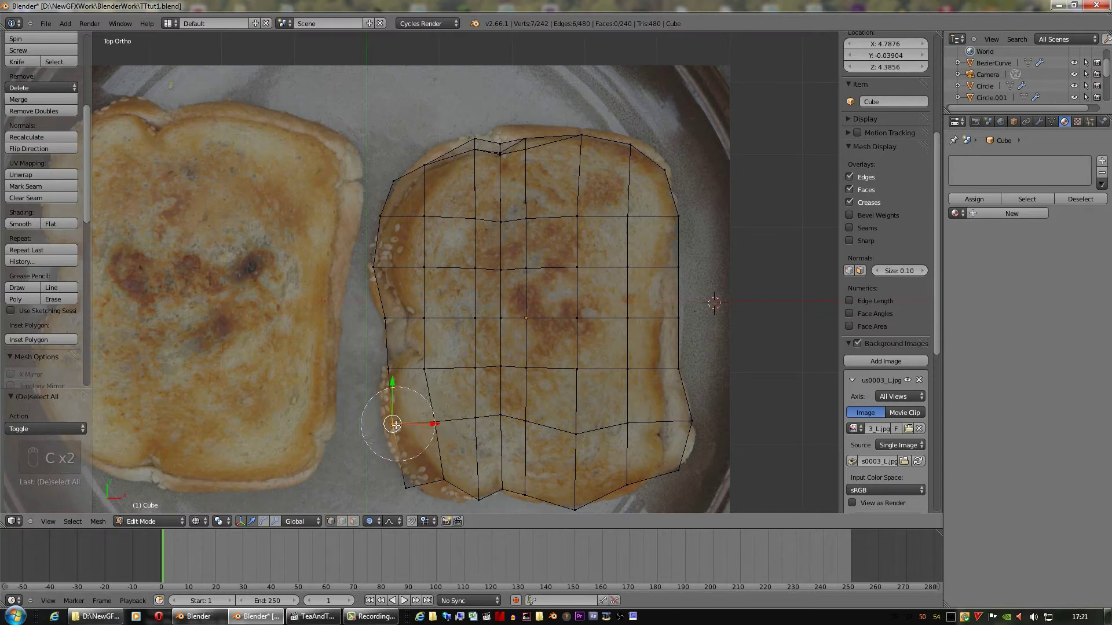
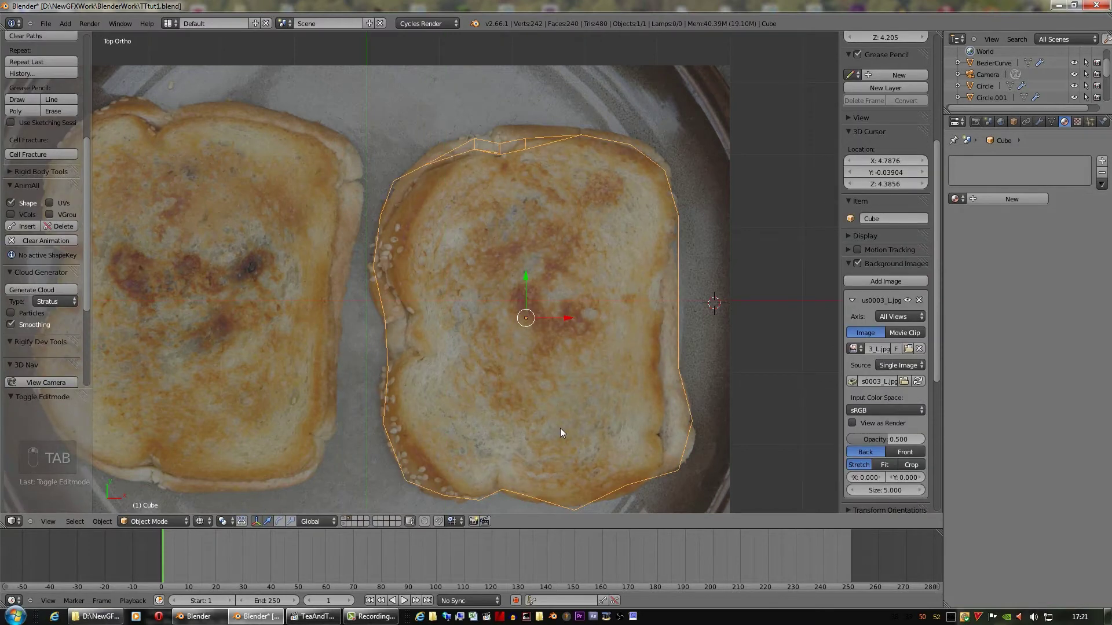
From front view flatten the slab to toast thickness, return to top view and enter Edit Mode
key(z)
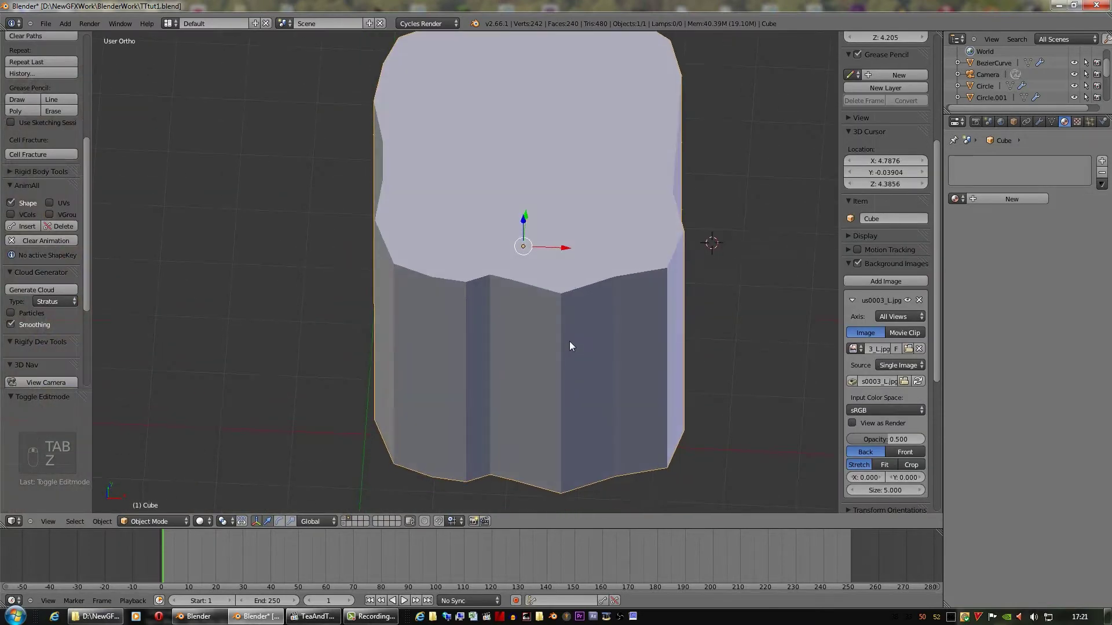
key(z)
key(KP_1)
key(z)
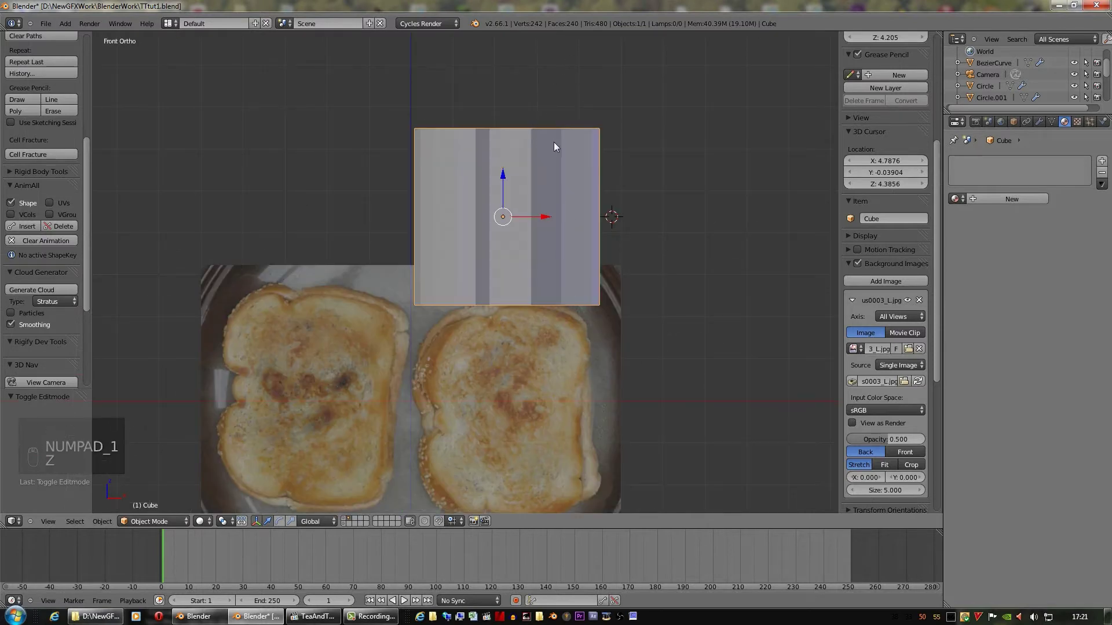
key(s)
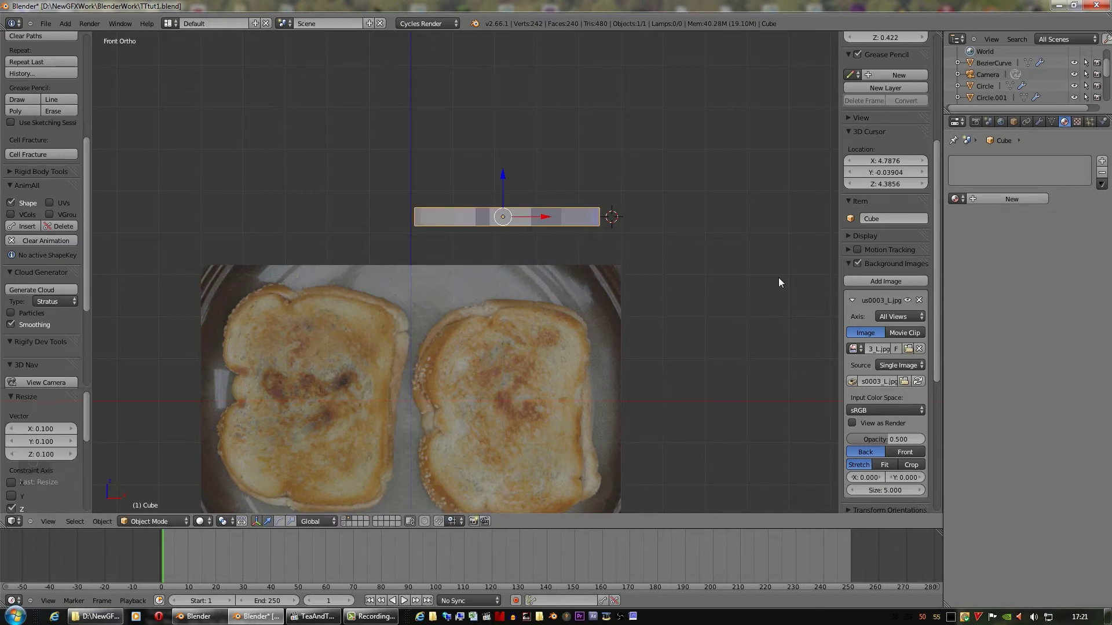
key(KP_7)
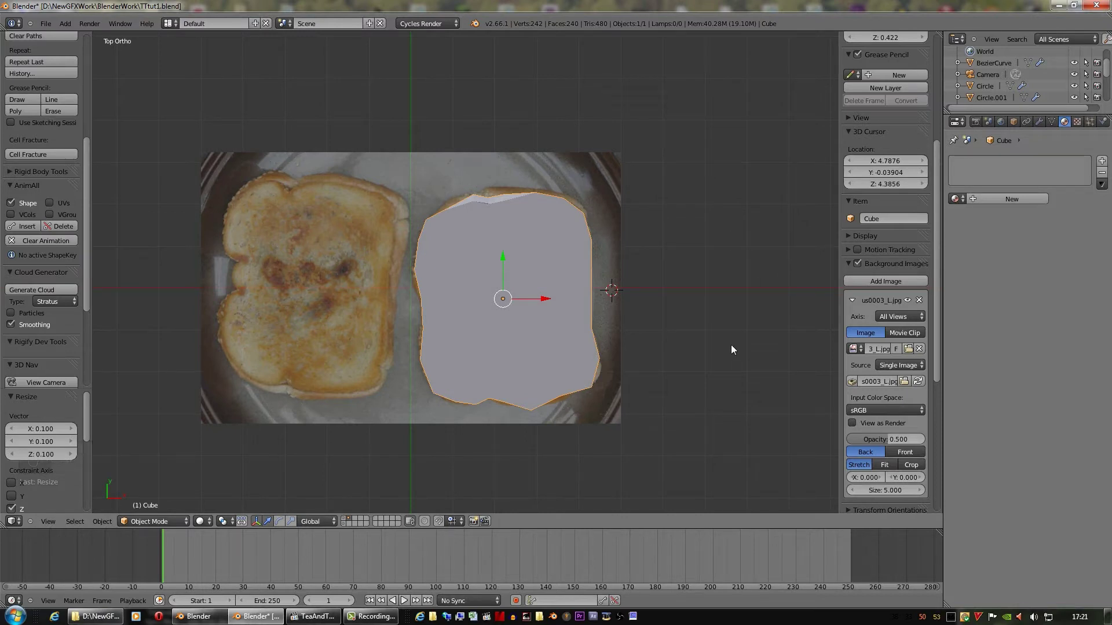
key(Tab)
Select all faces, show the UV/Image Editor with the toast photo and unwrap the slab from top view
key(a)
key(a)
click(104, 521)
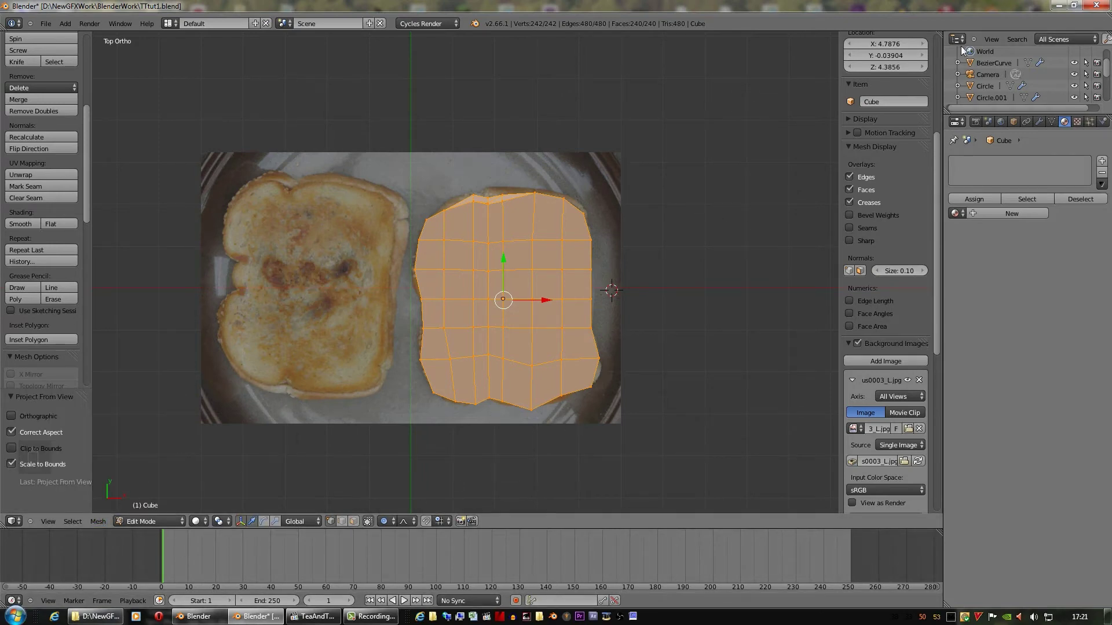
key(n)
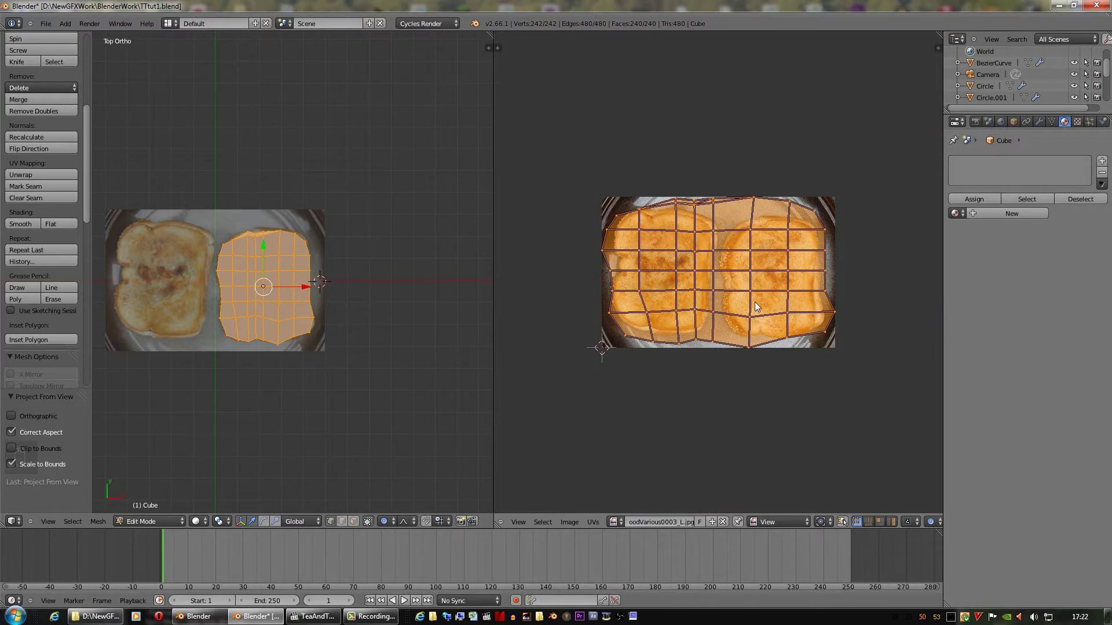
Scale, rotate, stretch and flip the UV grid and move it over the right toast slice
key(s)
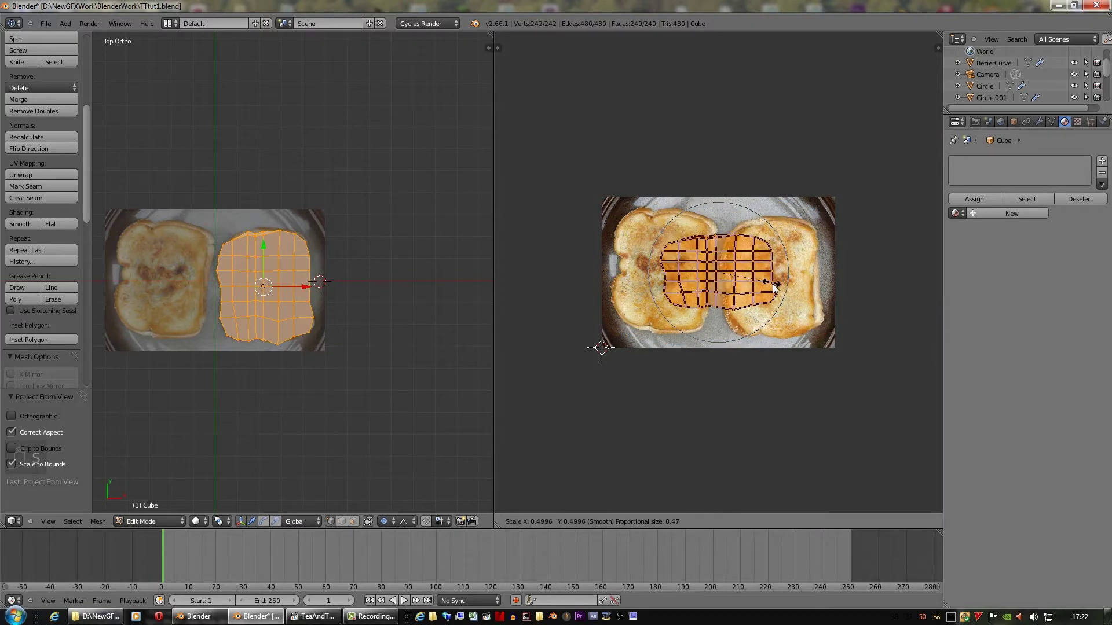
key(r)
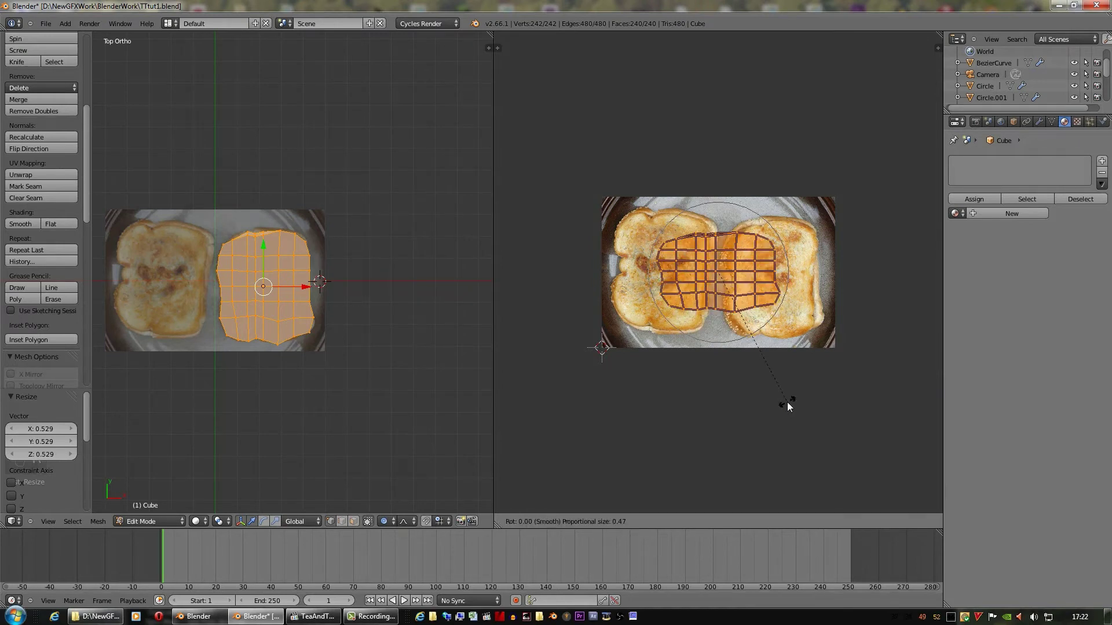
key(r)
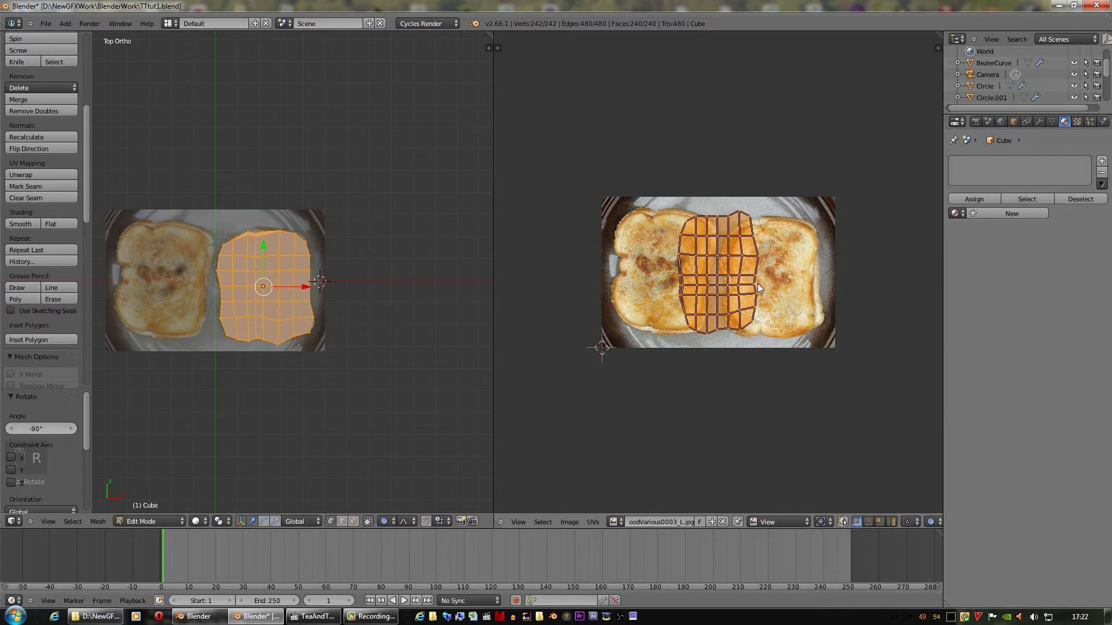
key(s)
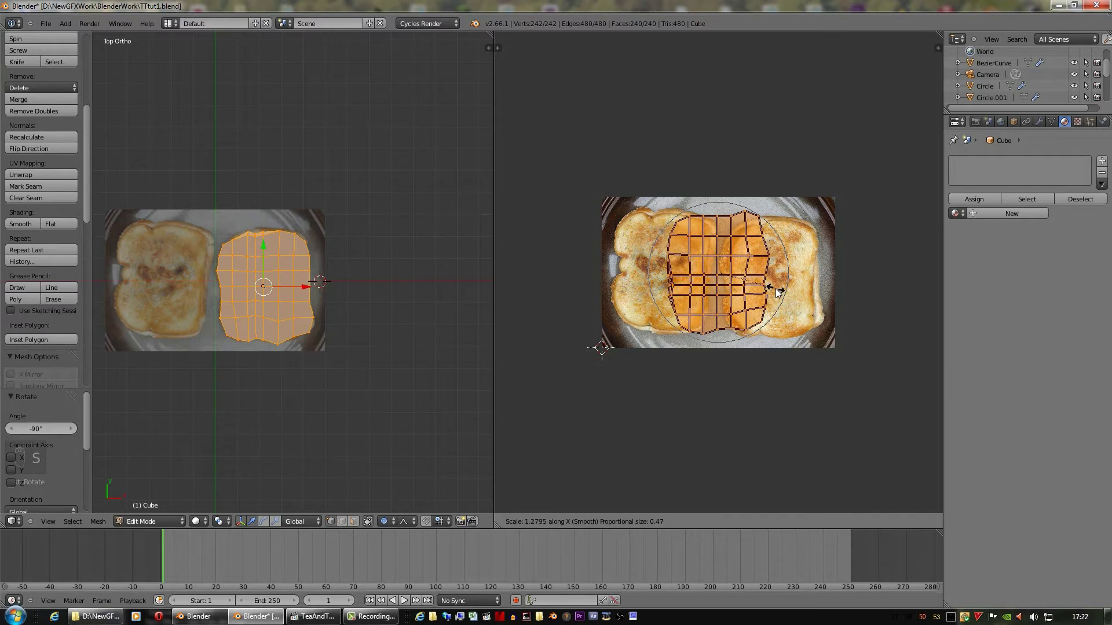
key(g)
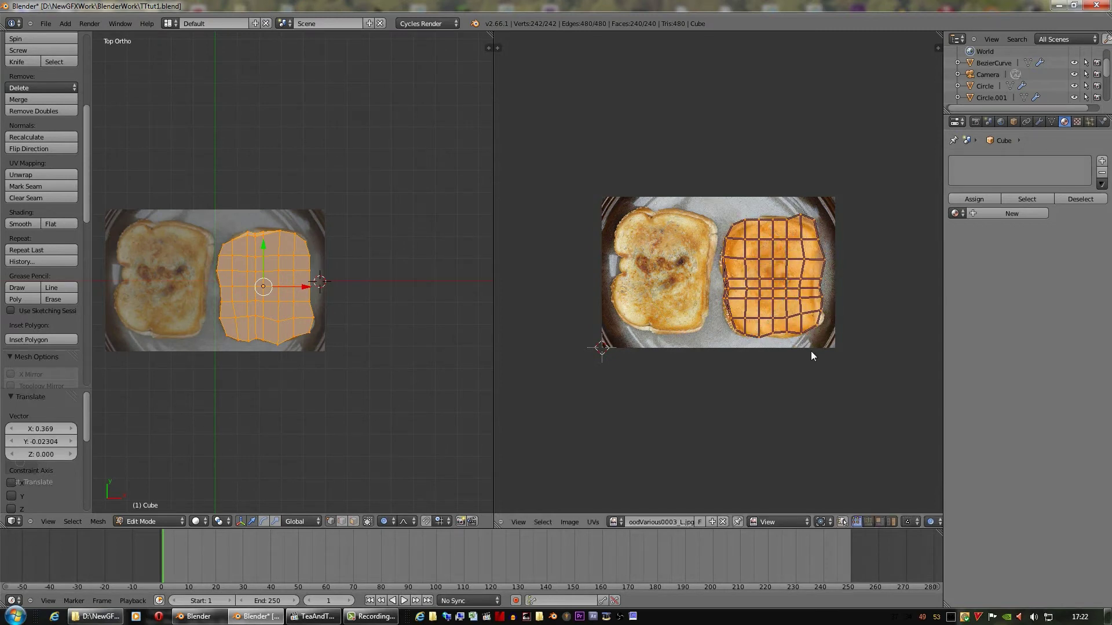
key(r)
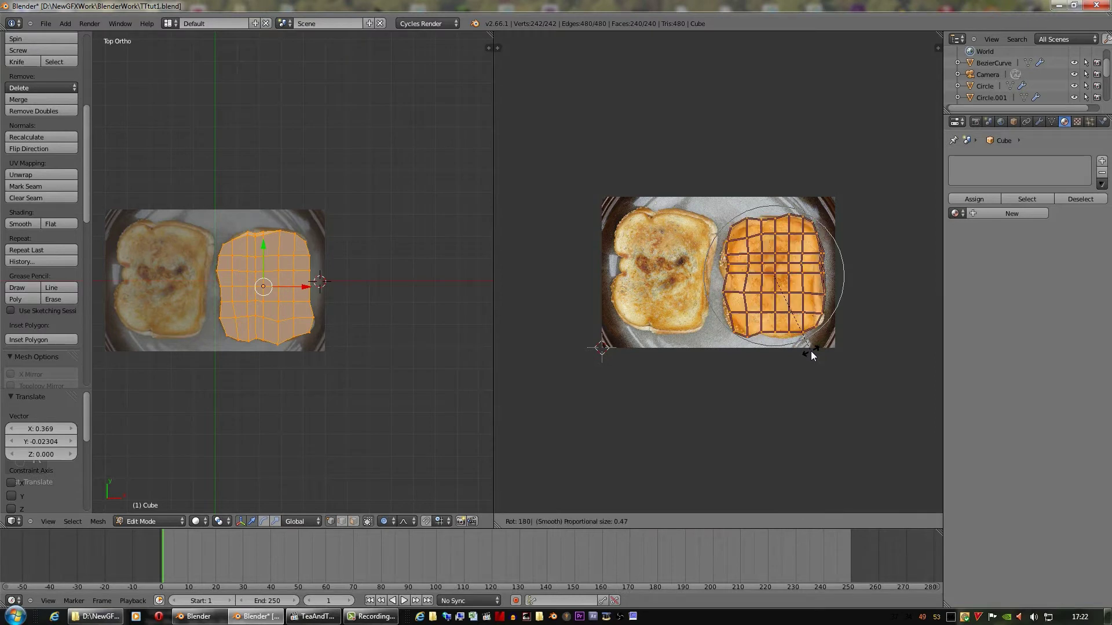
key(r)
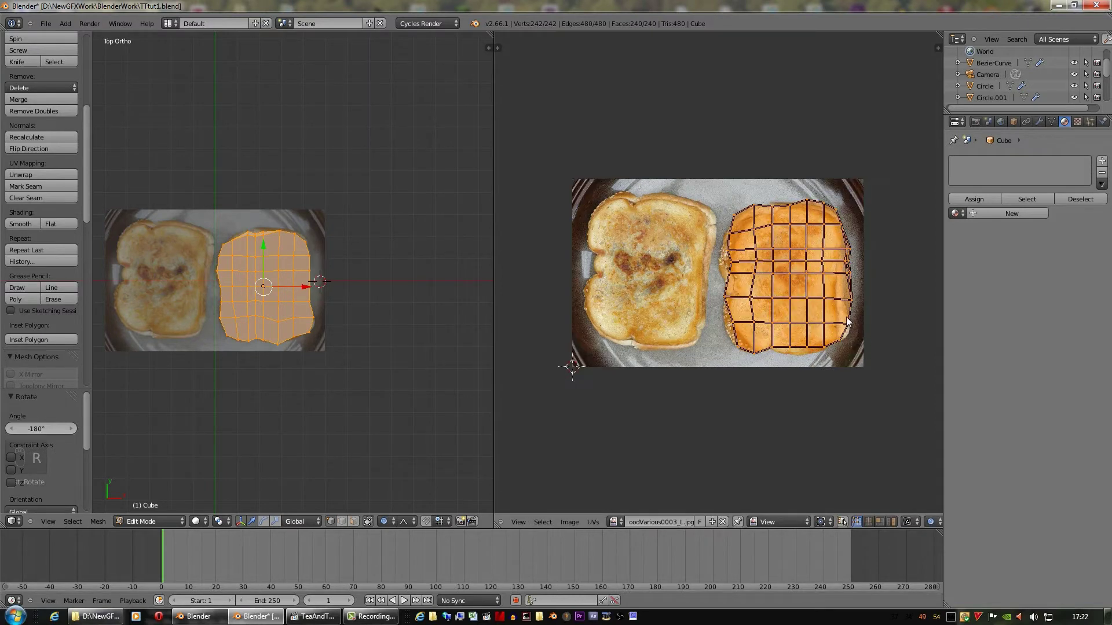
Fine-tune the UV grid's size, position and edges to follow the slice's crust
key(s)
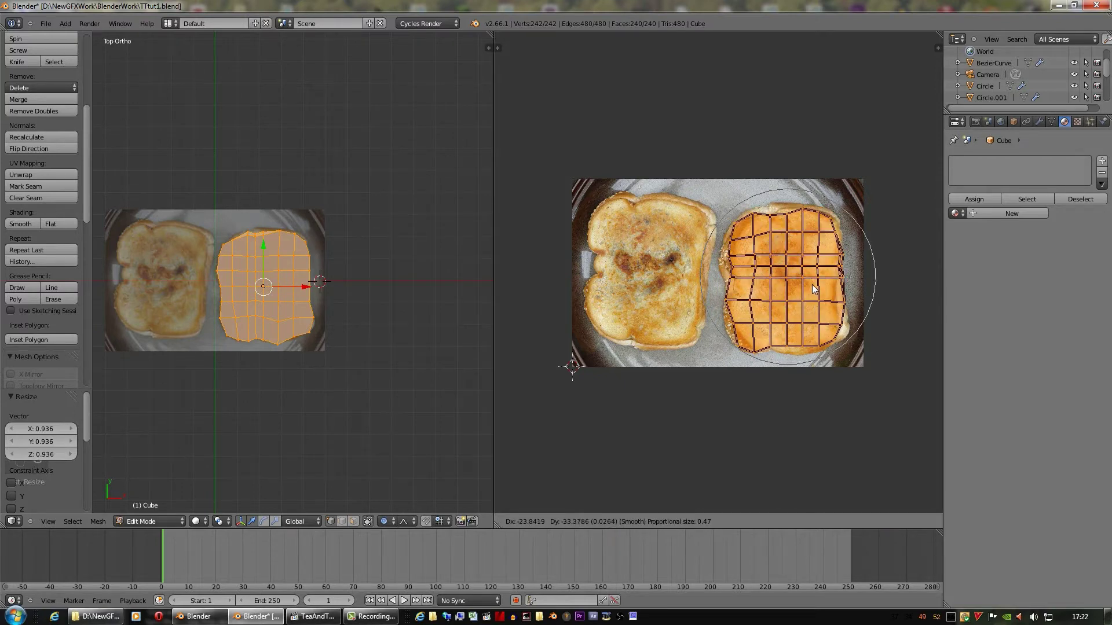
key(a)
drag(777, 350, 747, 352)
key(c)
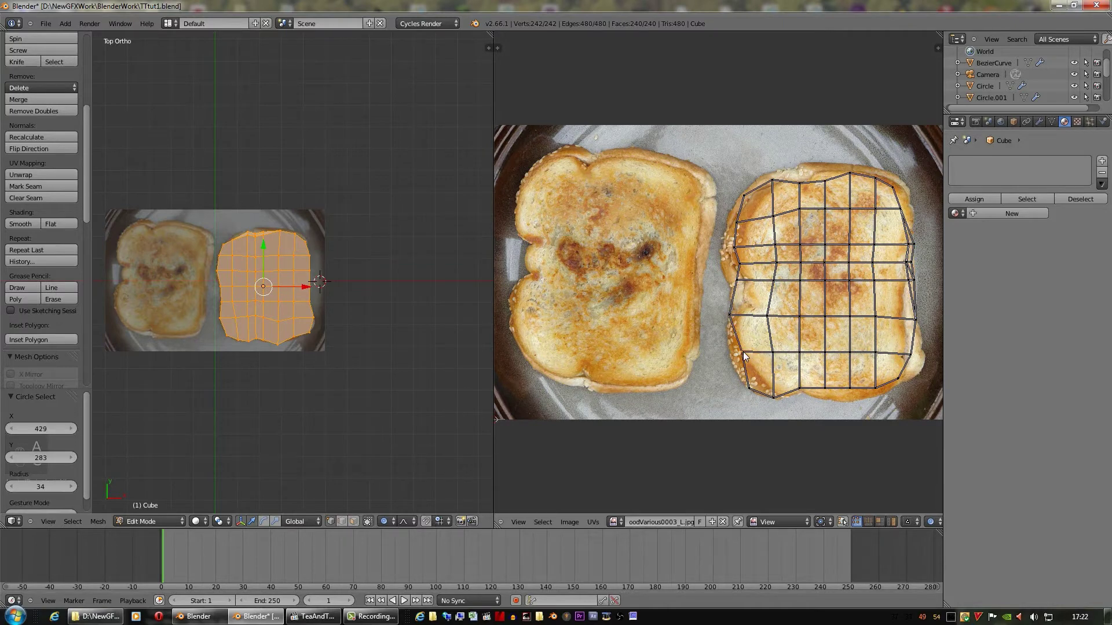
key(c)
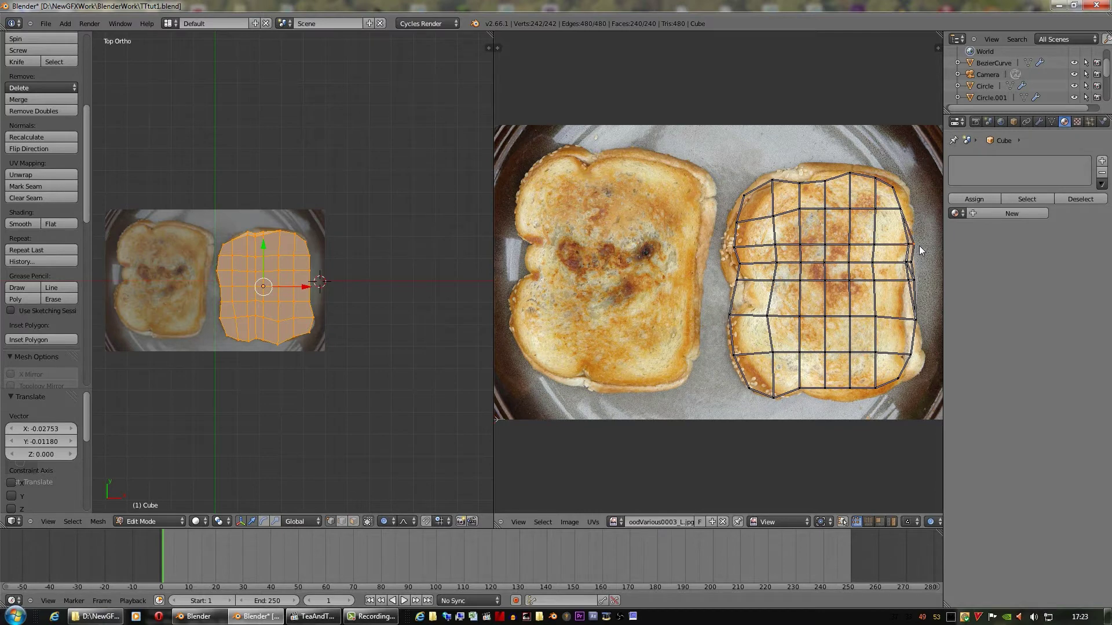
key(g)
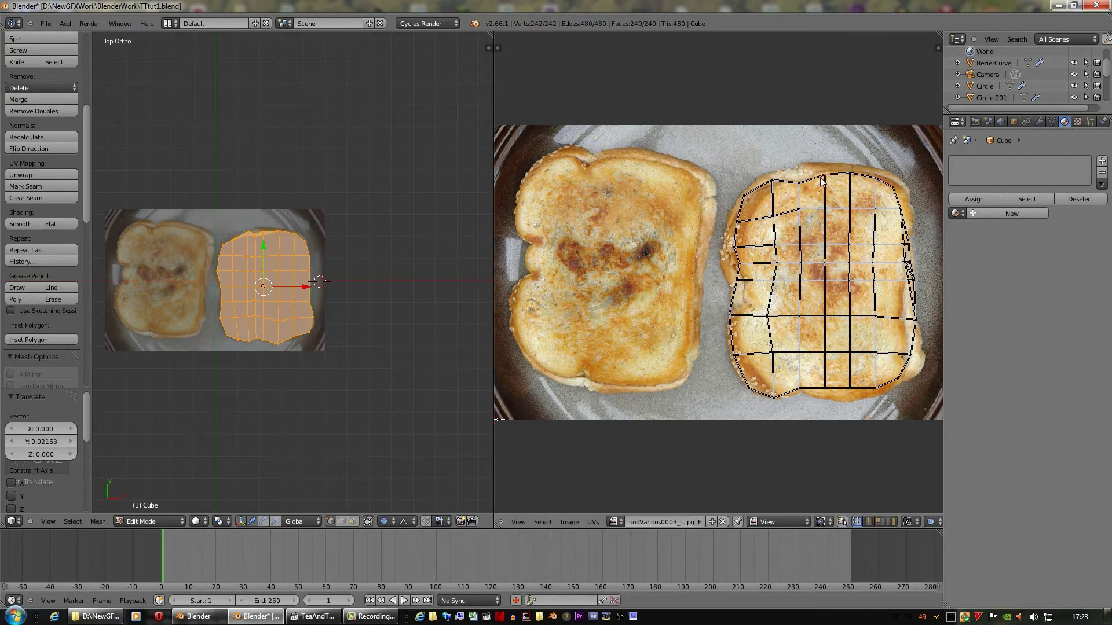
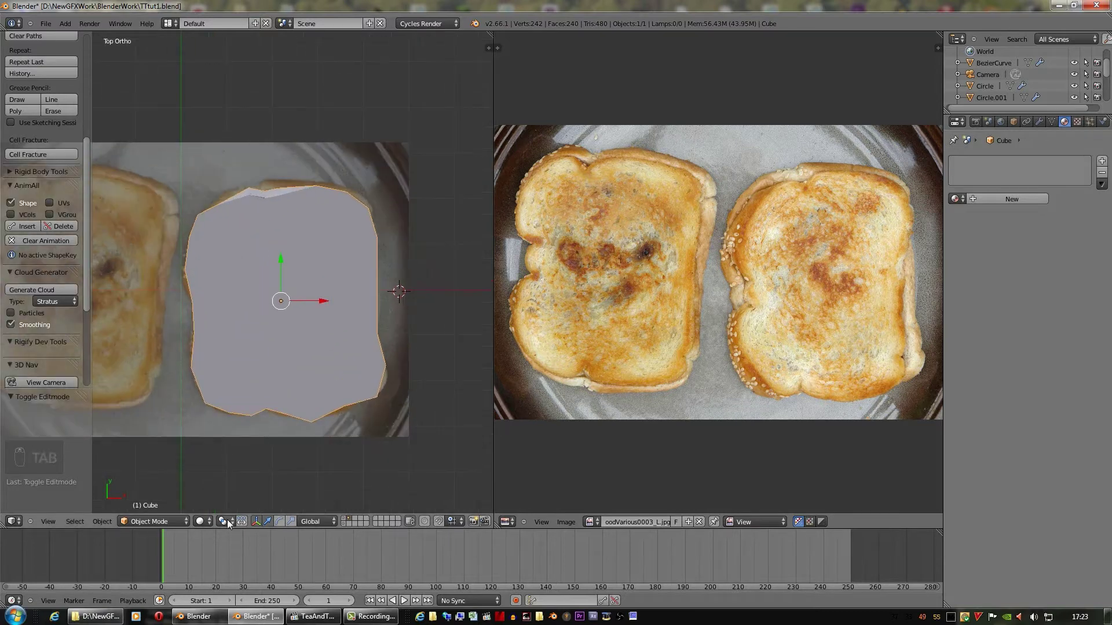
In Rendered shading give the slab a new material using the toast photo as its Image Texture colour, then enlarge the 3D view
drag(238, 465, 356, 467)
key(Tab)
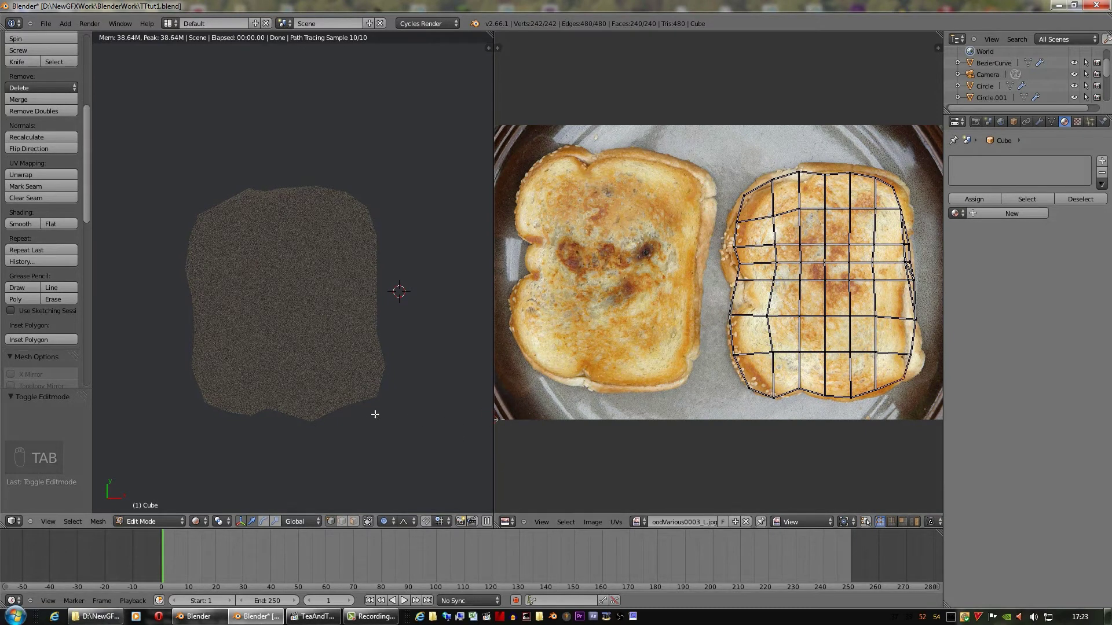
drag(1071, 226, 891, 281)
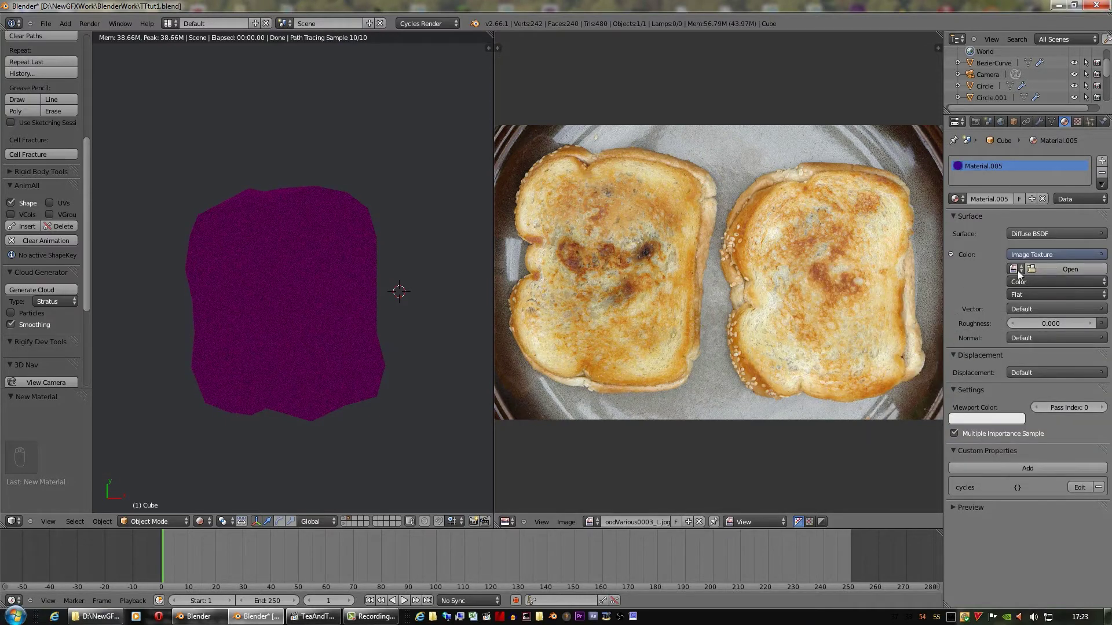
drag(987, 305, 996, 160)
drag(896, 209, 644, 353)
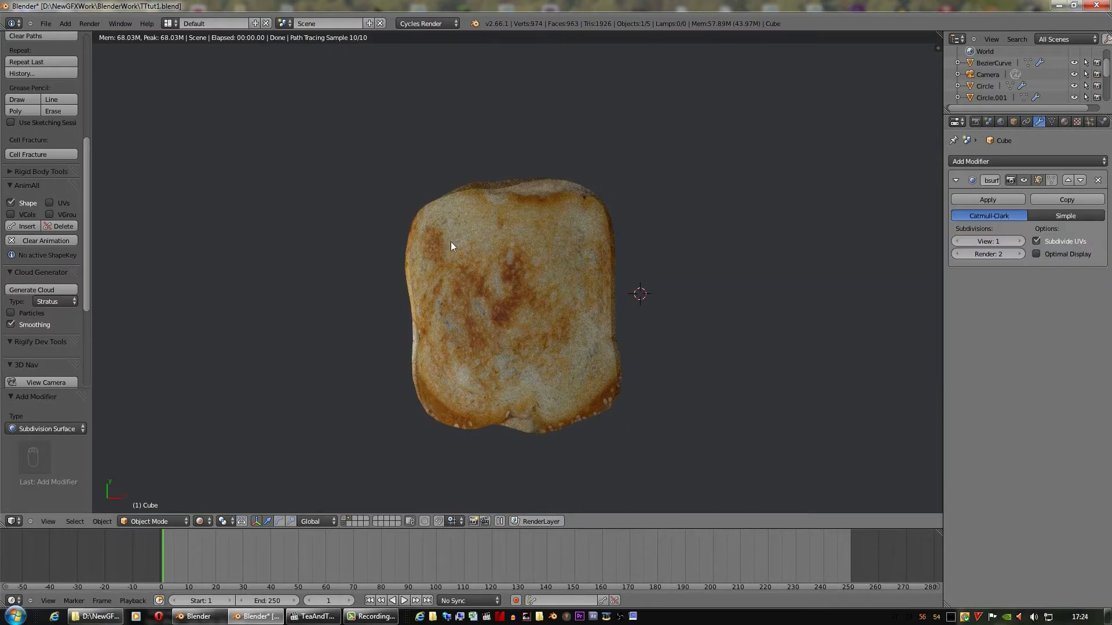
Give the toast slab a Subdivision Surface at viewport level 2 and return to mesh editing
drag(1022, 243, 749, 281)
key(Tab)
key(Tab)
drag(711, 401, 714, 362)
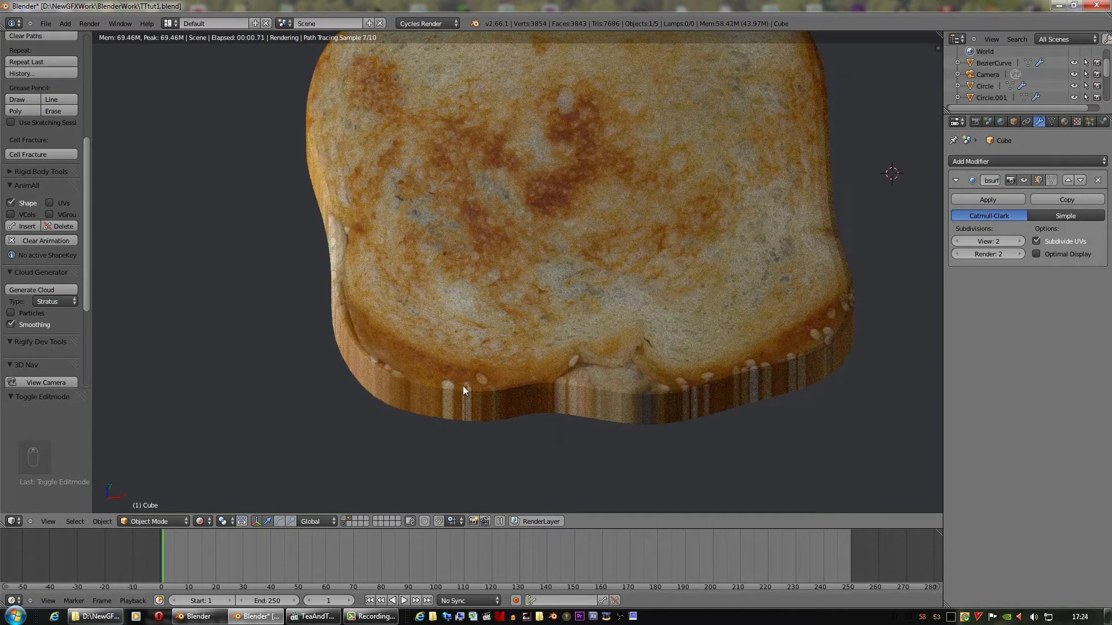
key(Tab)
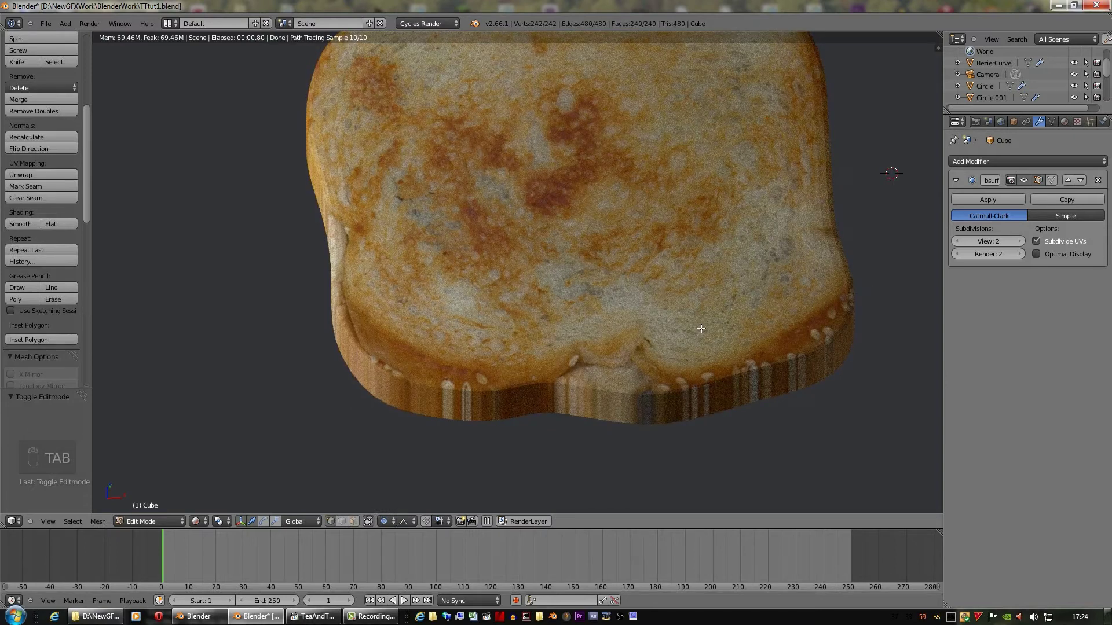
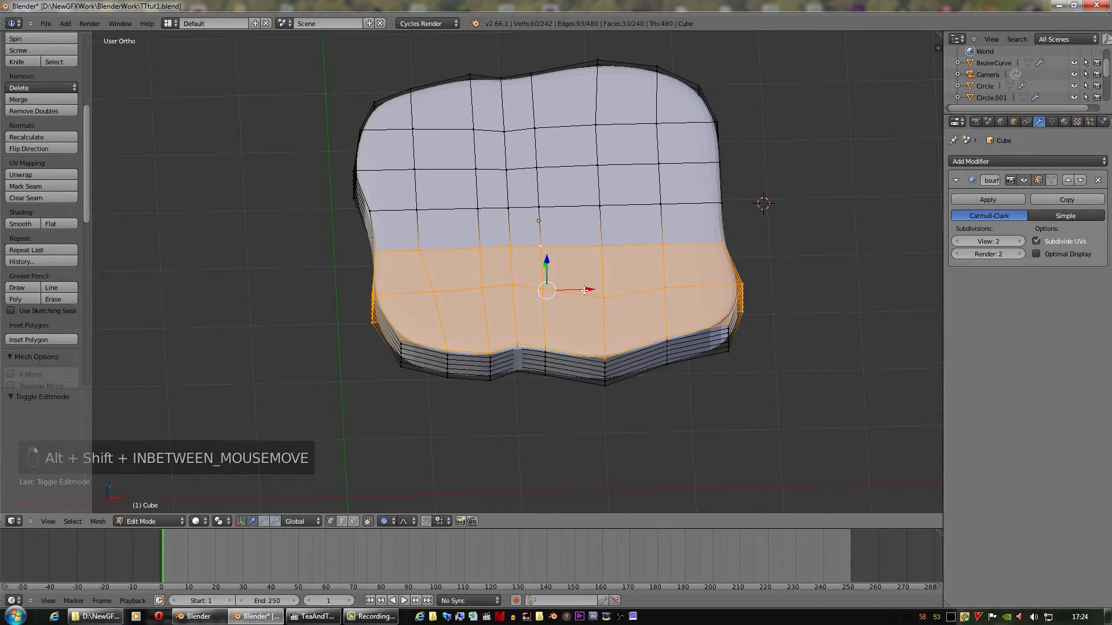
Select the inner top faces of the slab and scale them so the upper edge rounds off
key(a)
key(c)
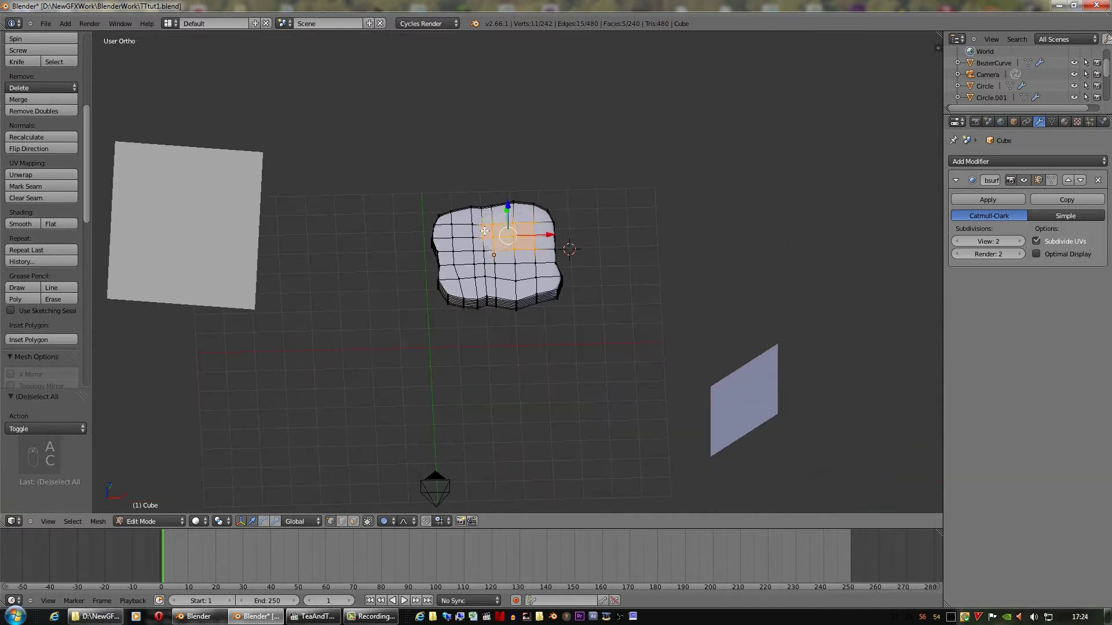
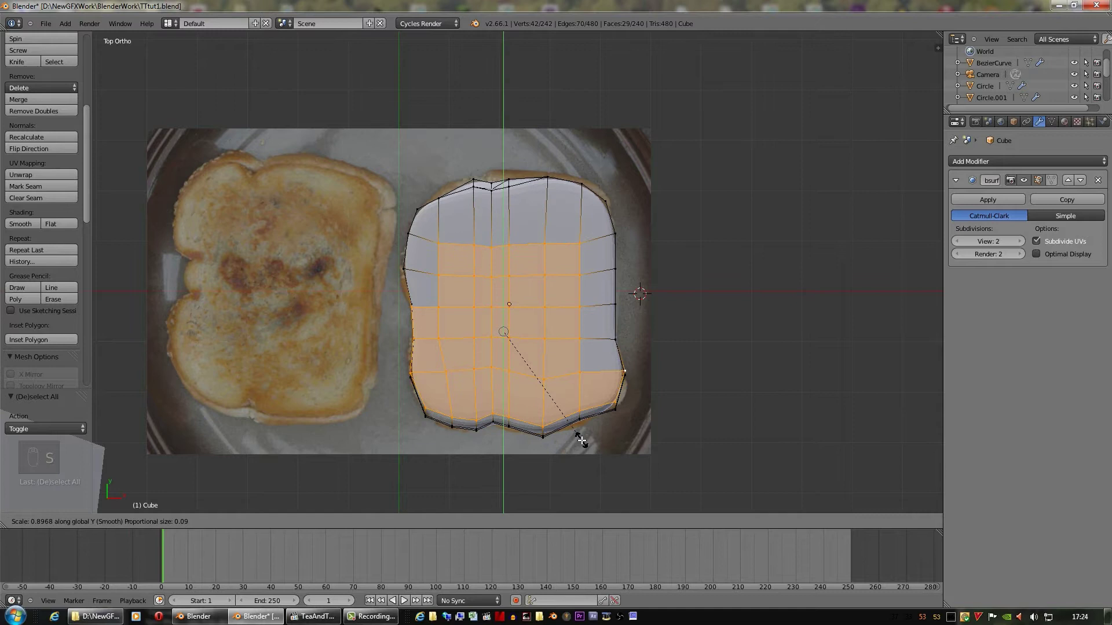
key(o)
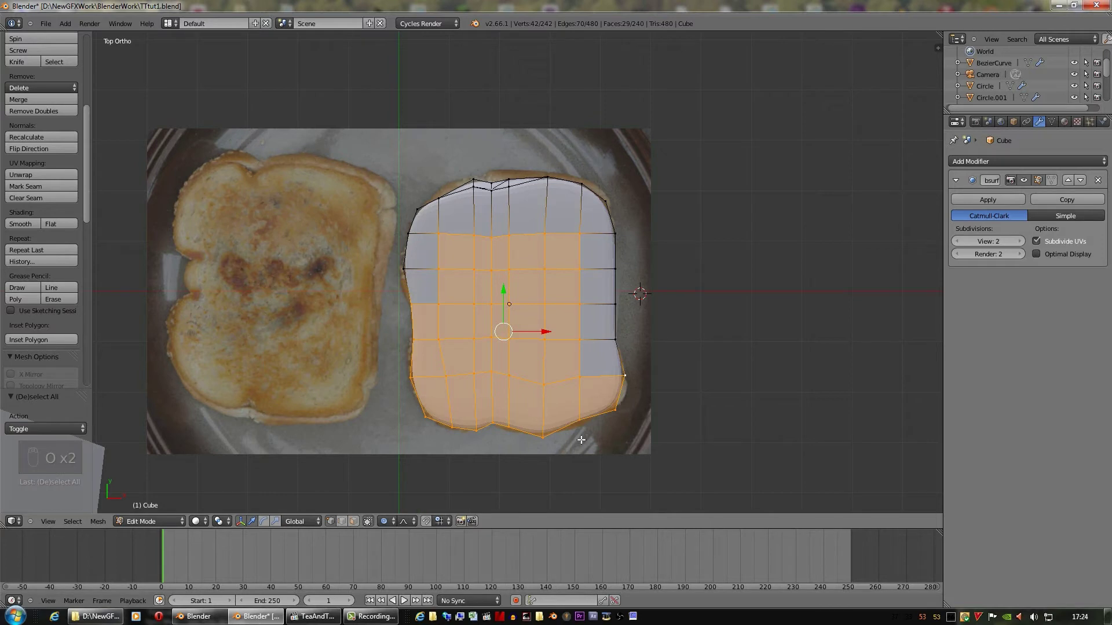
key(o)
key(s)
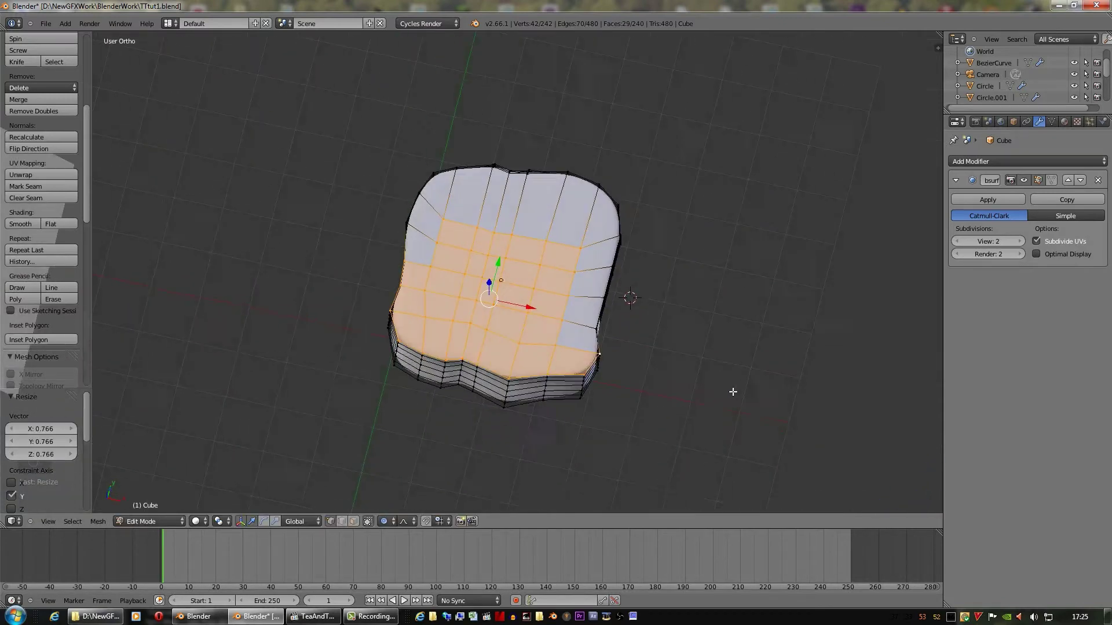
Check the smoothed slab from top view in Object Mode and split off a second editor beside it
key(KP_7)
key(Tab)
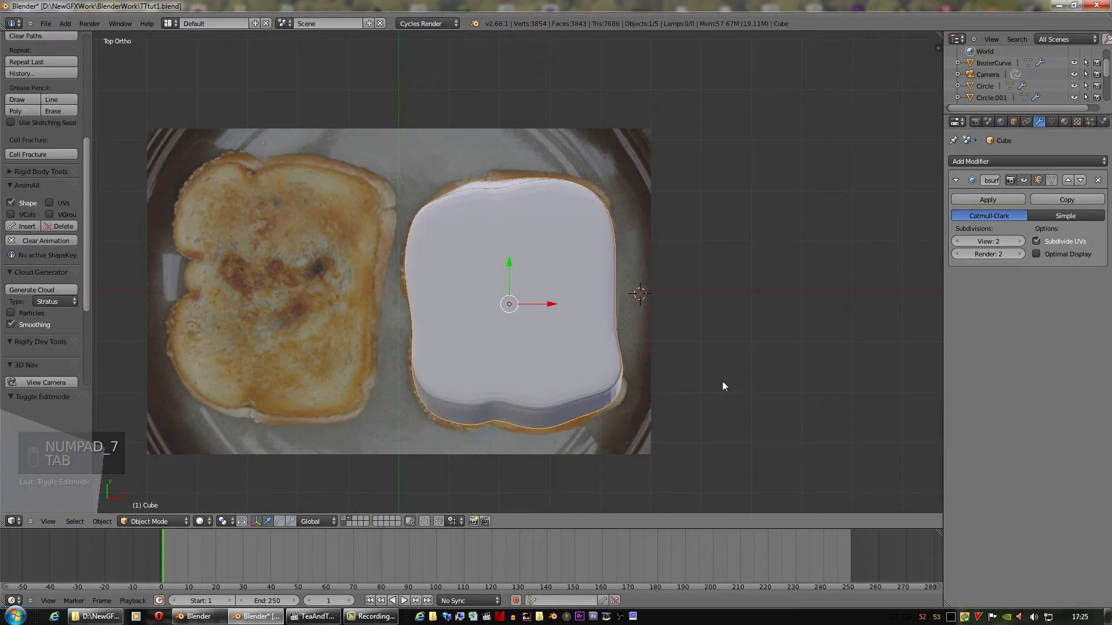
drag(939, 29, 620, 416)
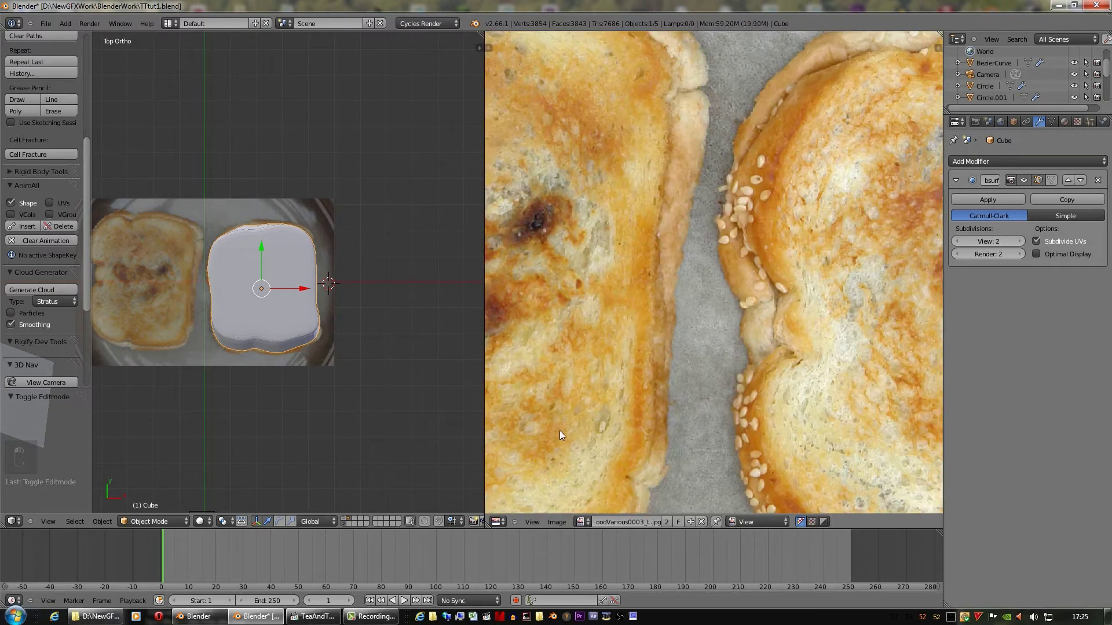
Switch the toast slab into Edit Mode and select all of its mesh
key(Tab)
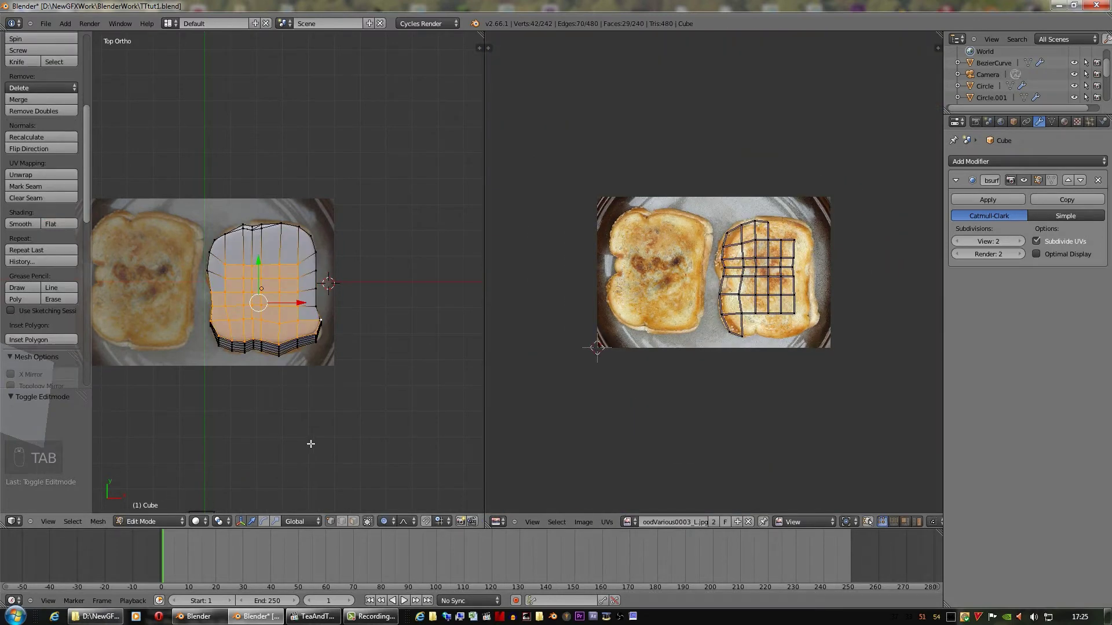
key(a)
key(a)
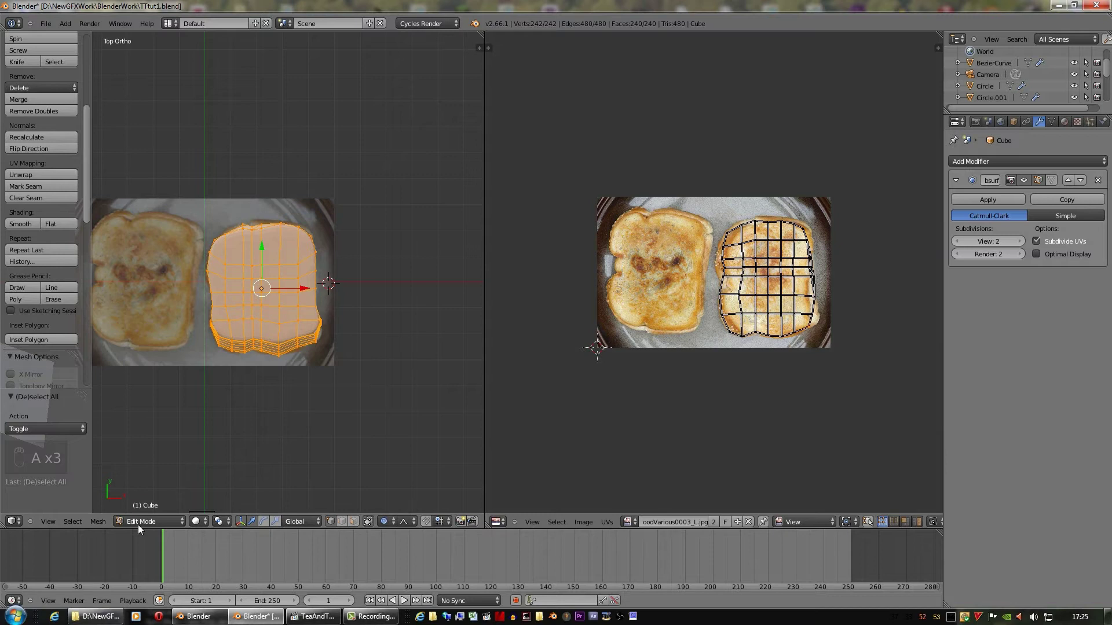
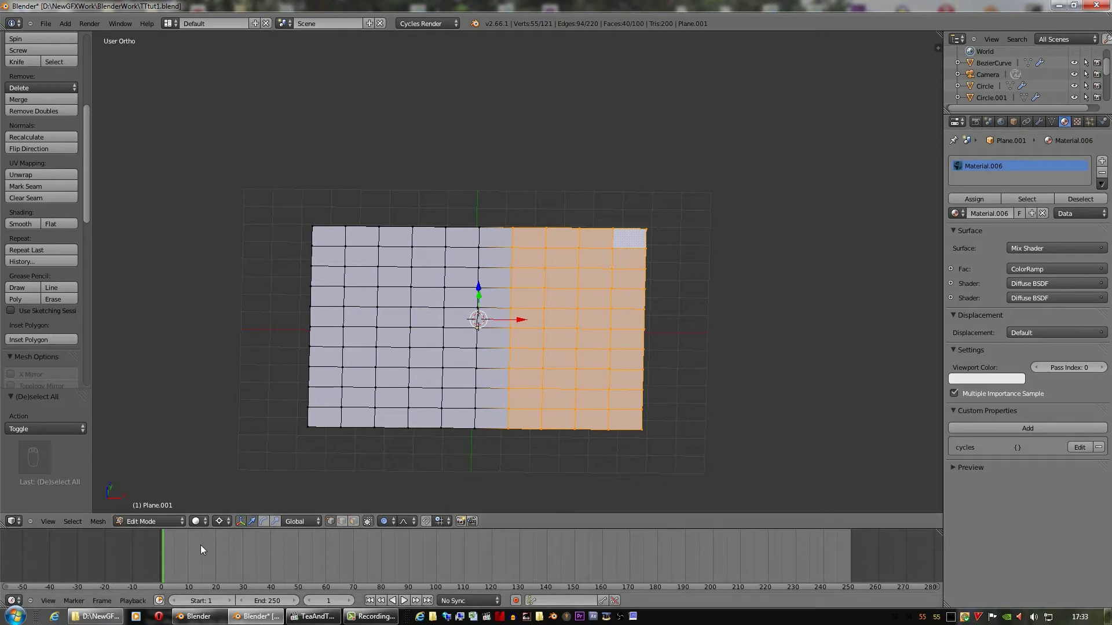
Rotate the selected right-hand vertex columns upward, then undo the unsatisfactory attempts
drag(227, 525, 665, 385)
key(r)
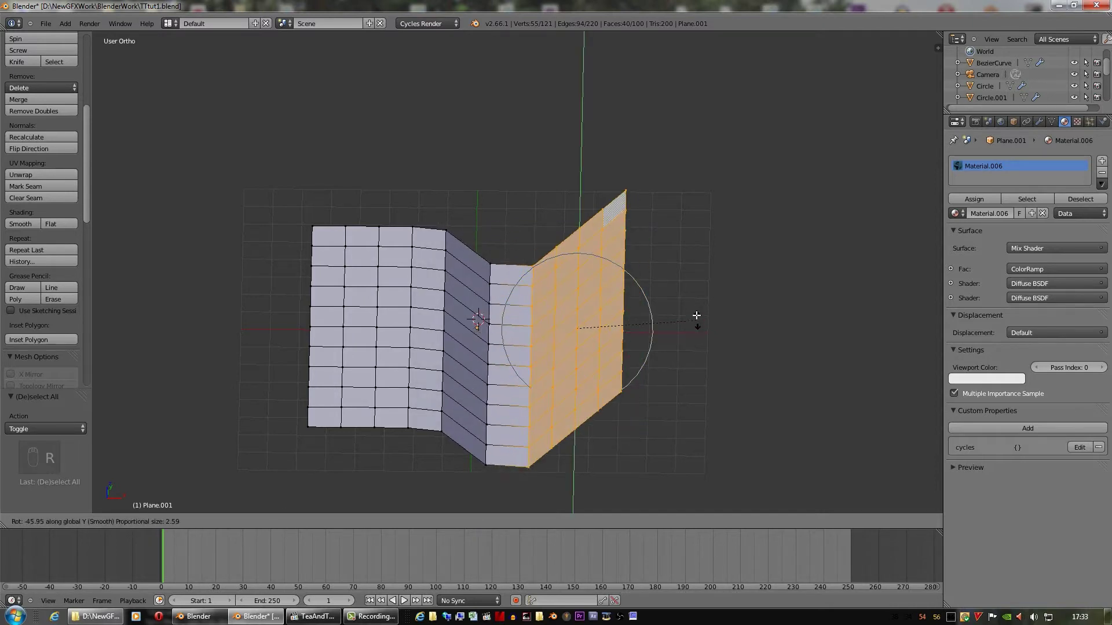
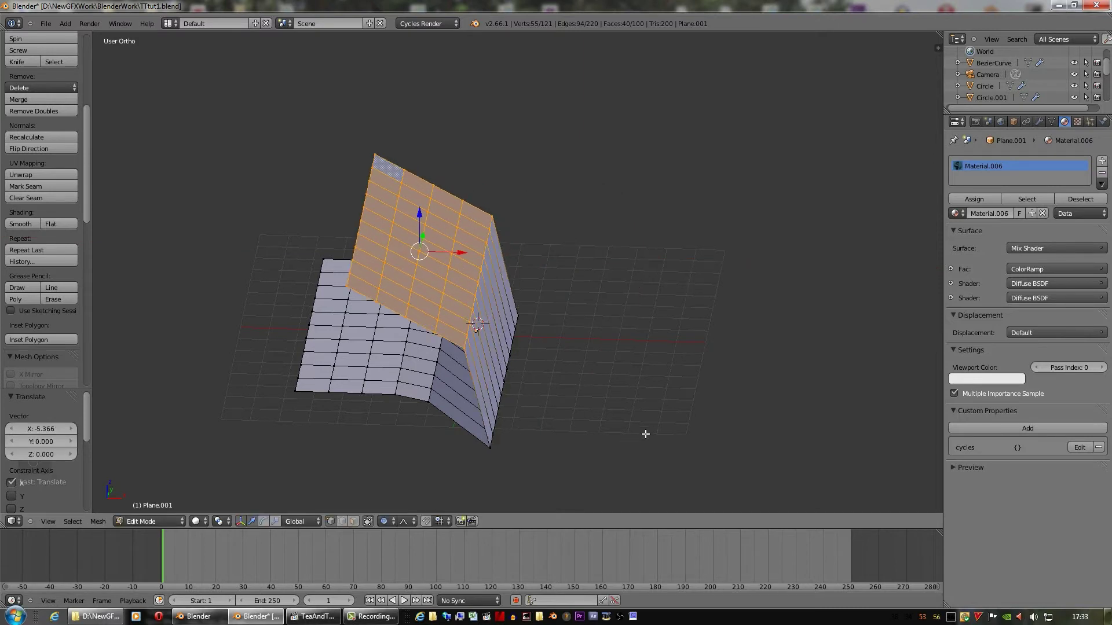
key(ctrl+z)
key(ctrl+z)
key(ctrl+z)
key(ctrl+z)
Rotate the strip upward again and select a narrower strip at the sheet's edge for the next fold
drag(670, 447, 695, 464)
key(r)
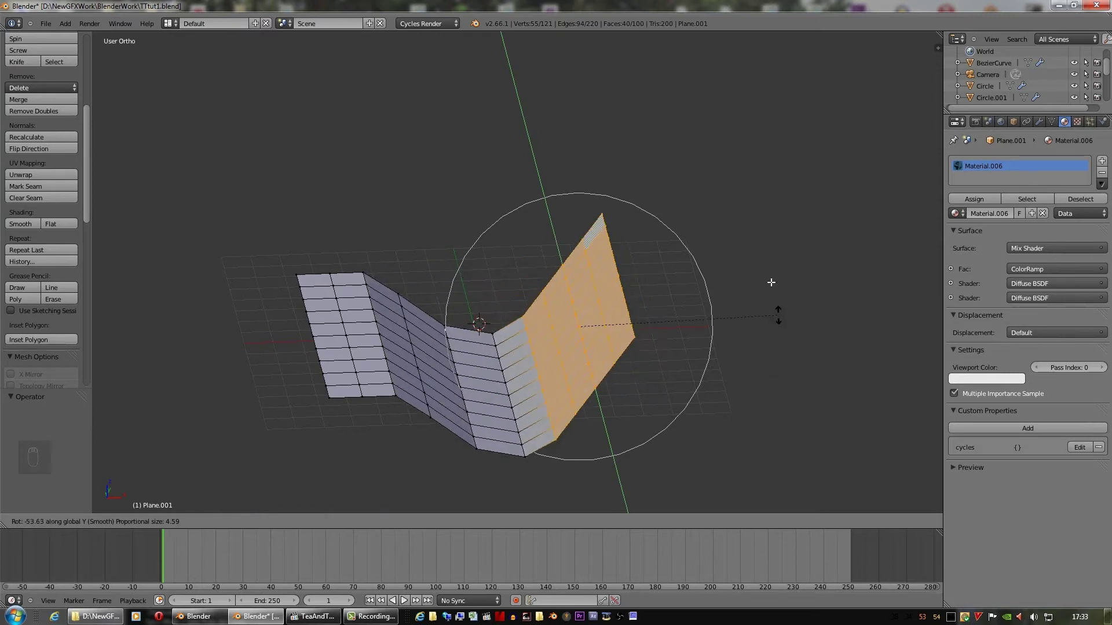
drag(674, 266, 579, 283)
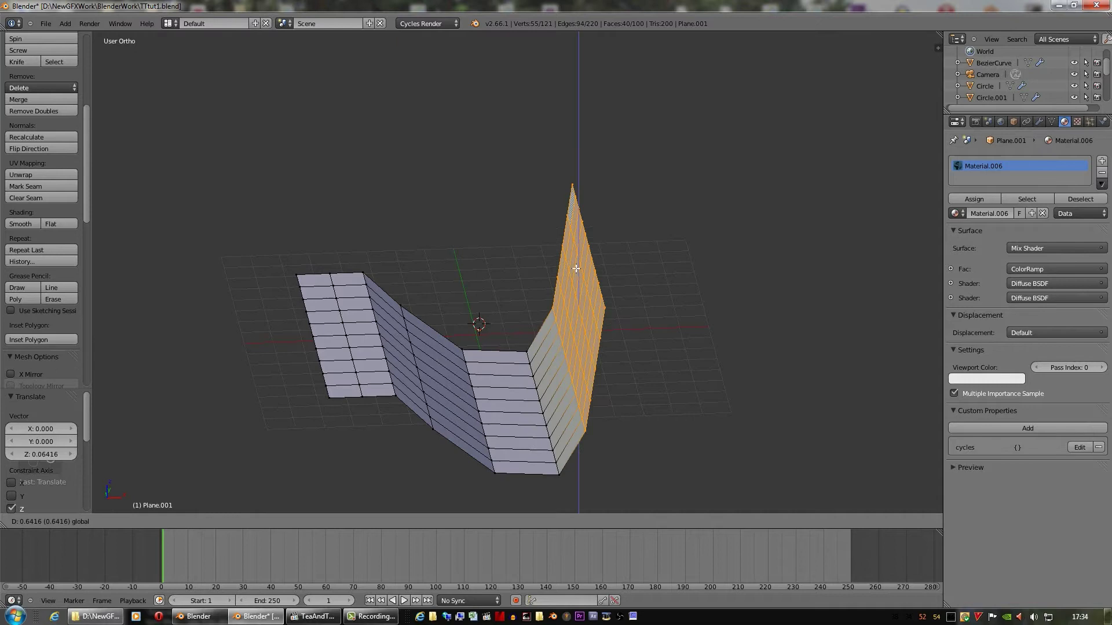
key(o)
key(ctrl+z)
drag(577, 265, 589, 295)
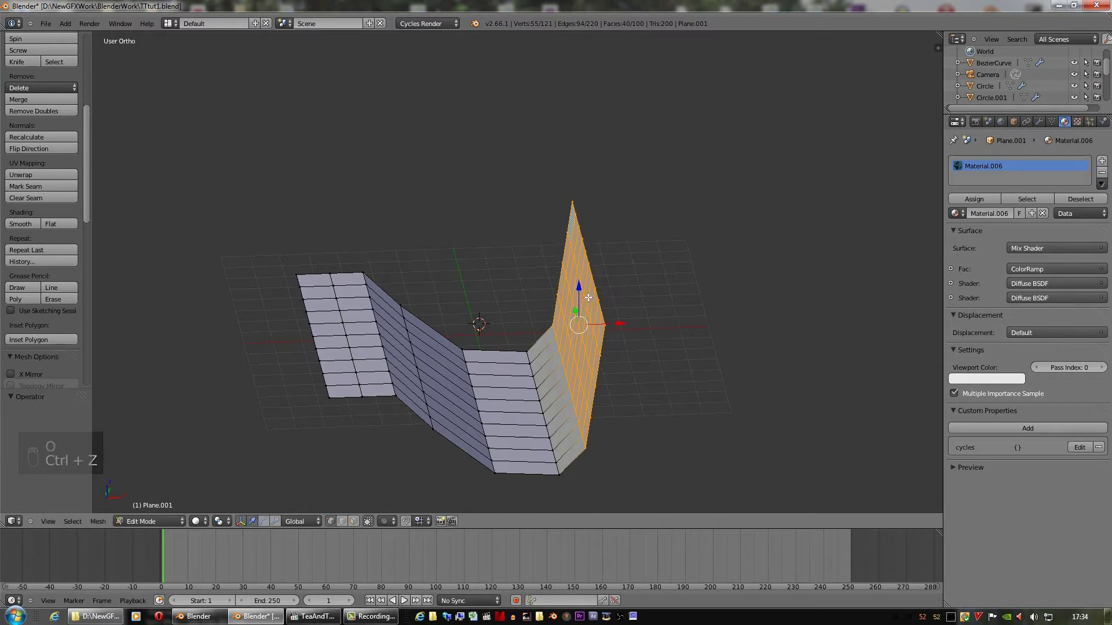
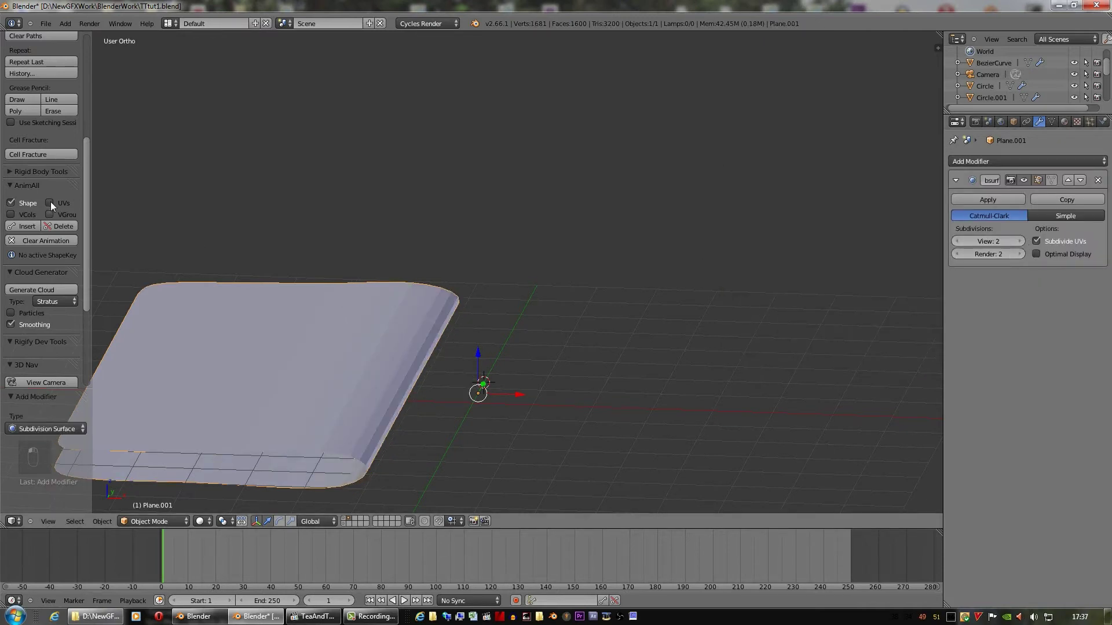
Move vertices along the sheet's curled edge to adjust the curl, checking it in Object Mode
drag(28, 161, 659, 306)
middle_click(653, 315)
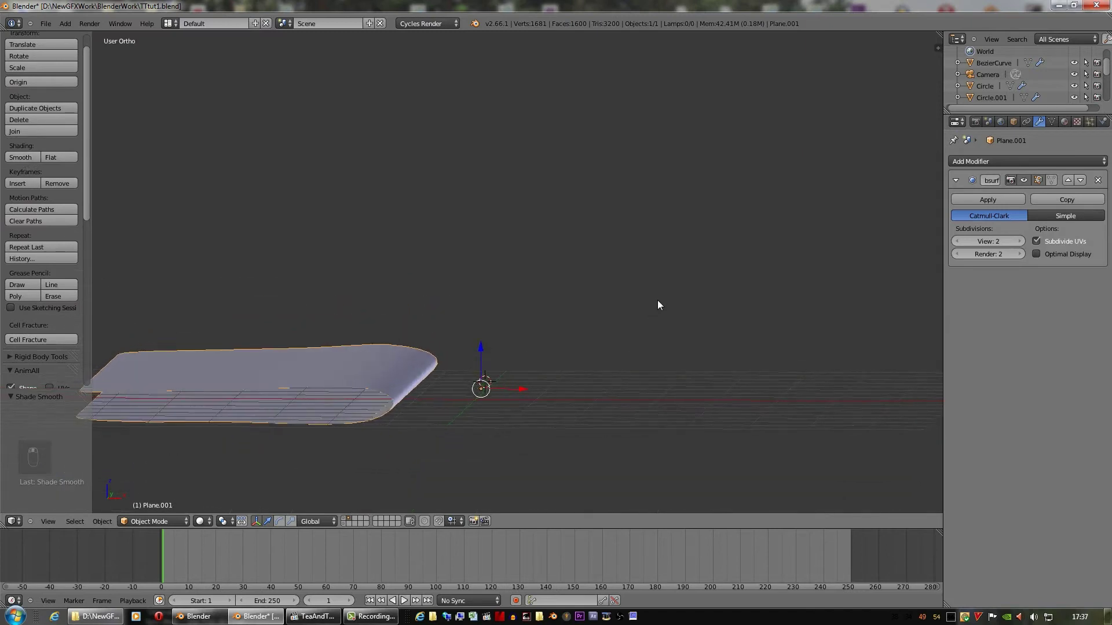
key(Tab)
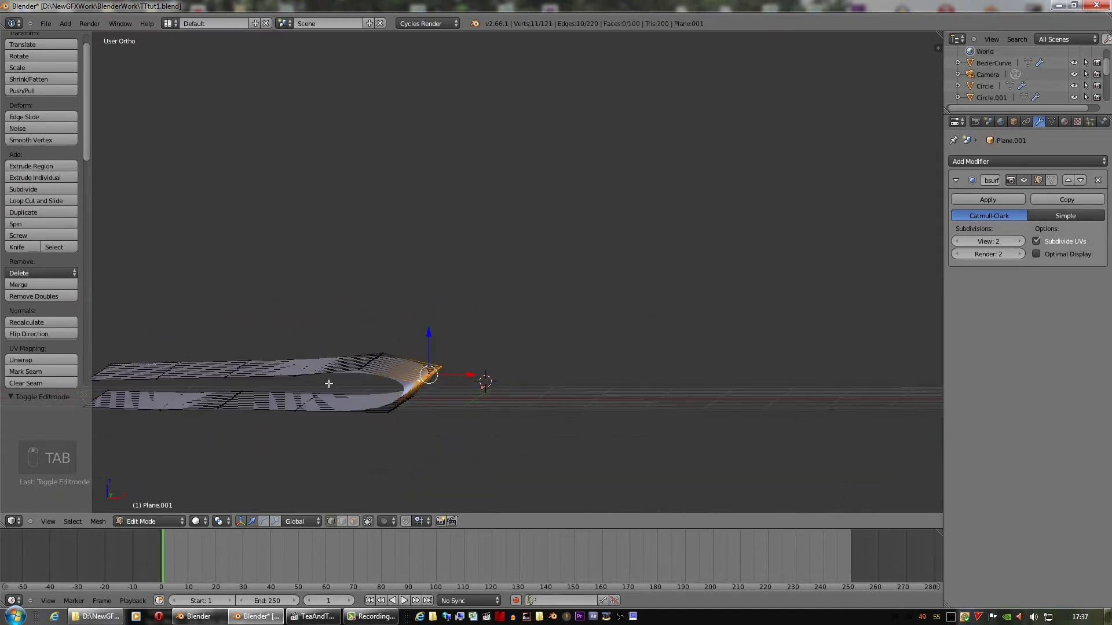
drag(307, 374, 336, 346)
drag(336, 346, 207, 334)
click(207, 334)
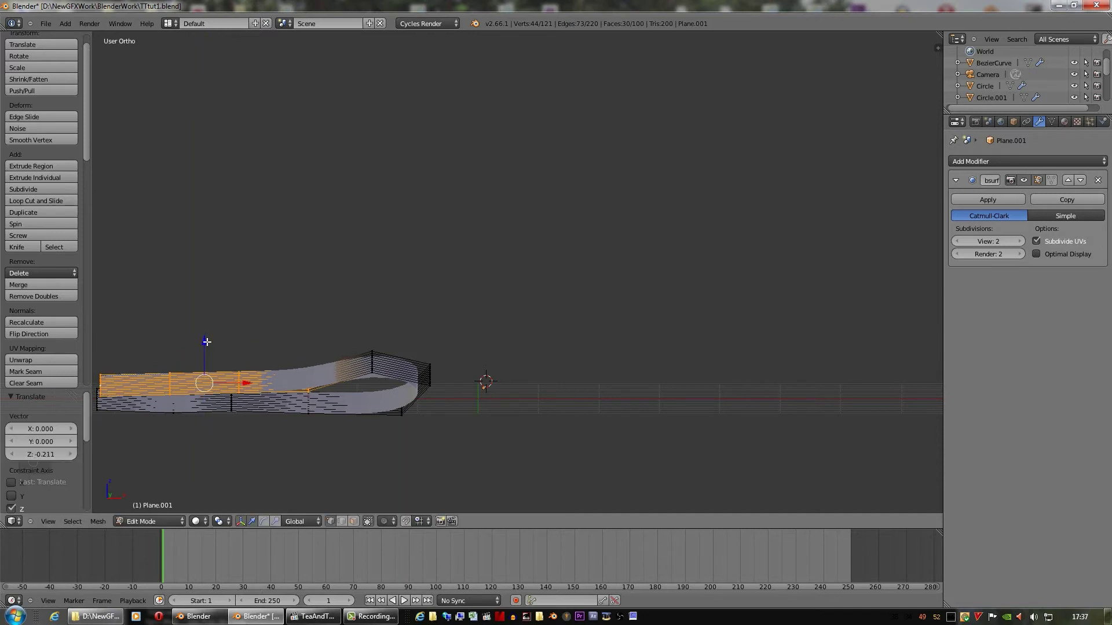
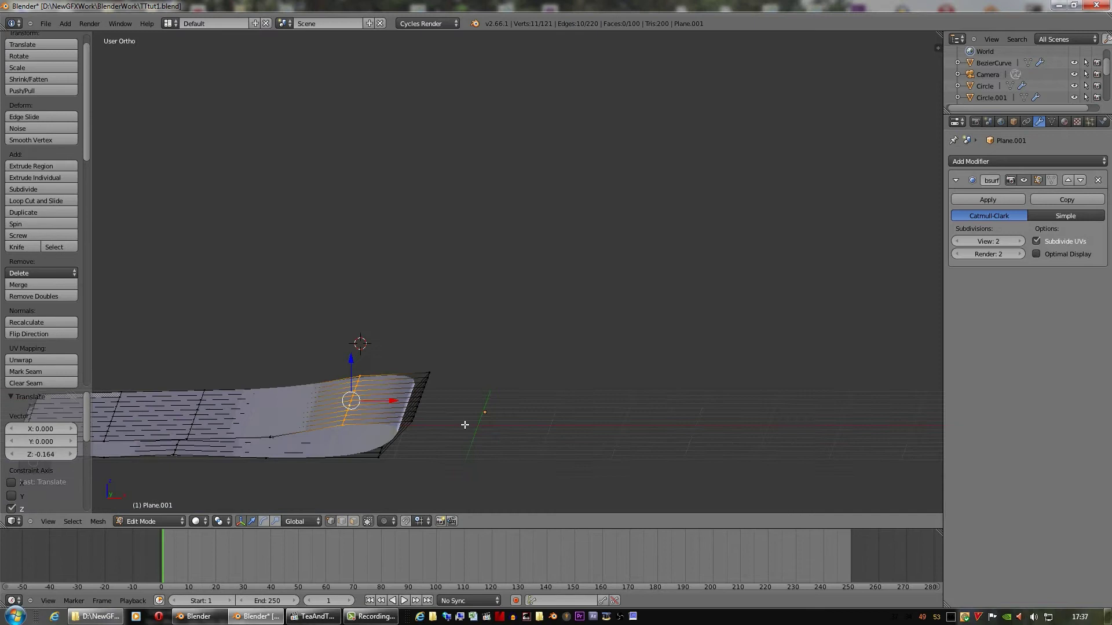
key(Tab)
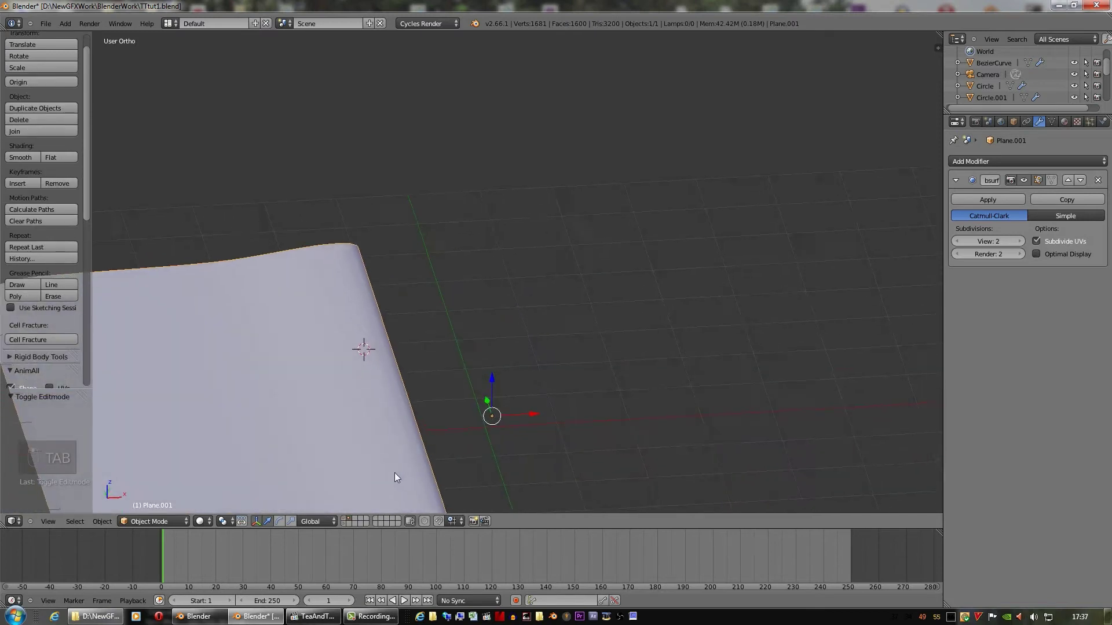
Reposition further edge vertices to refine the curled shape of the sheet
key(Tab)
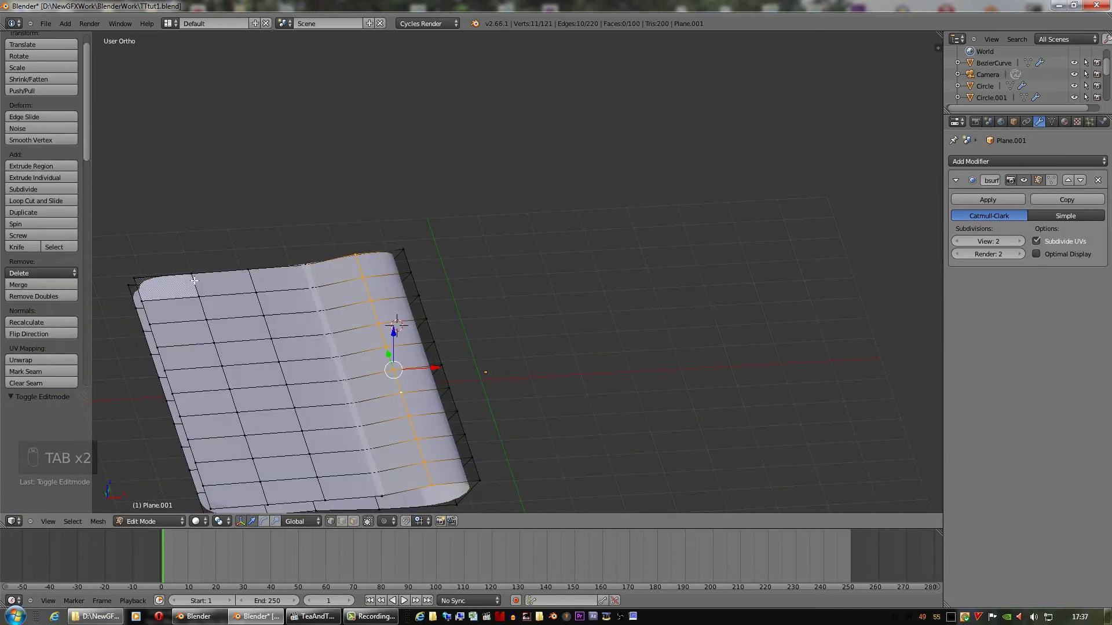
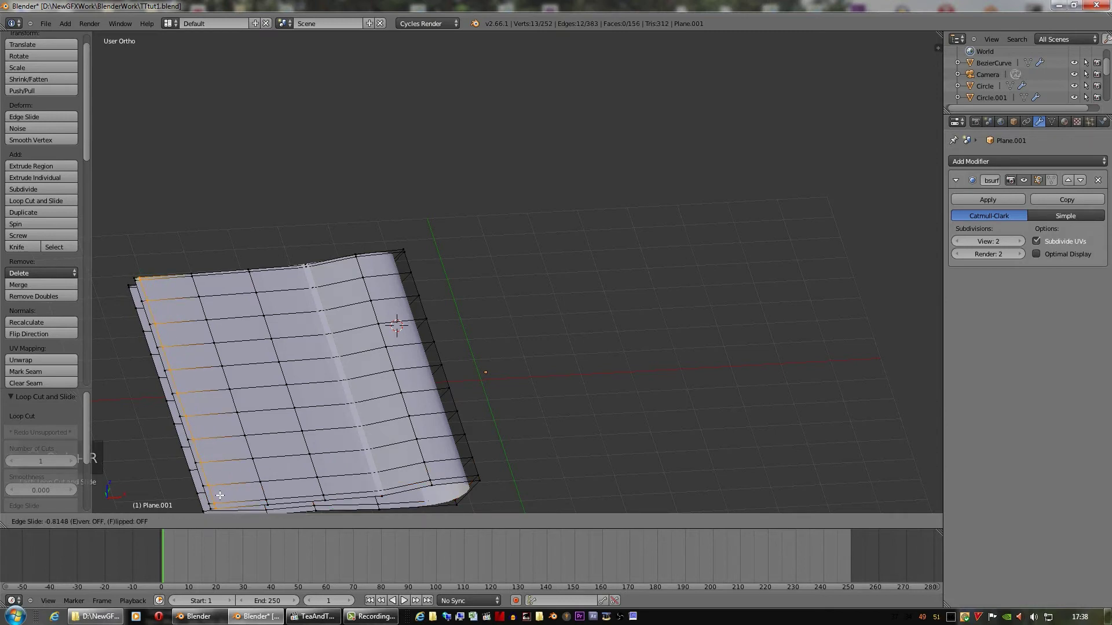
key(Tab)
click(413, 402)
drag(461, 407, 484, 321)
click(484, 321)
drag(206, 523, 299, 524)
click(348, 526)
Orbit around the sheet while the newspaper render finishes refining
middle_click(455, 454)
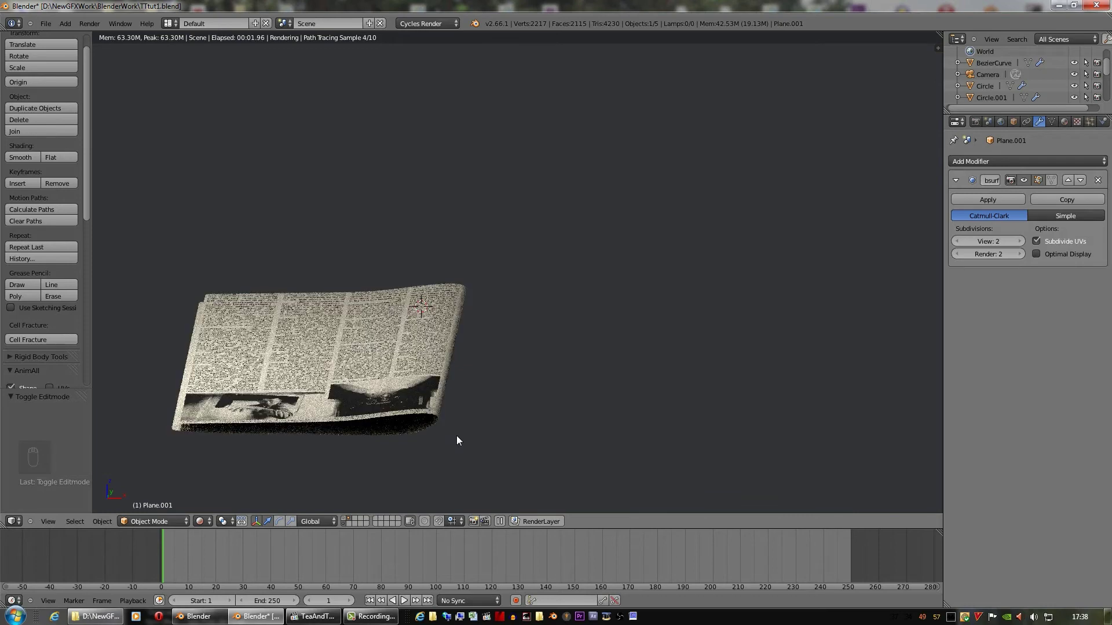
drag(480, 442, 481, 442)
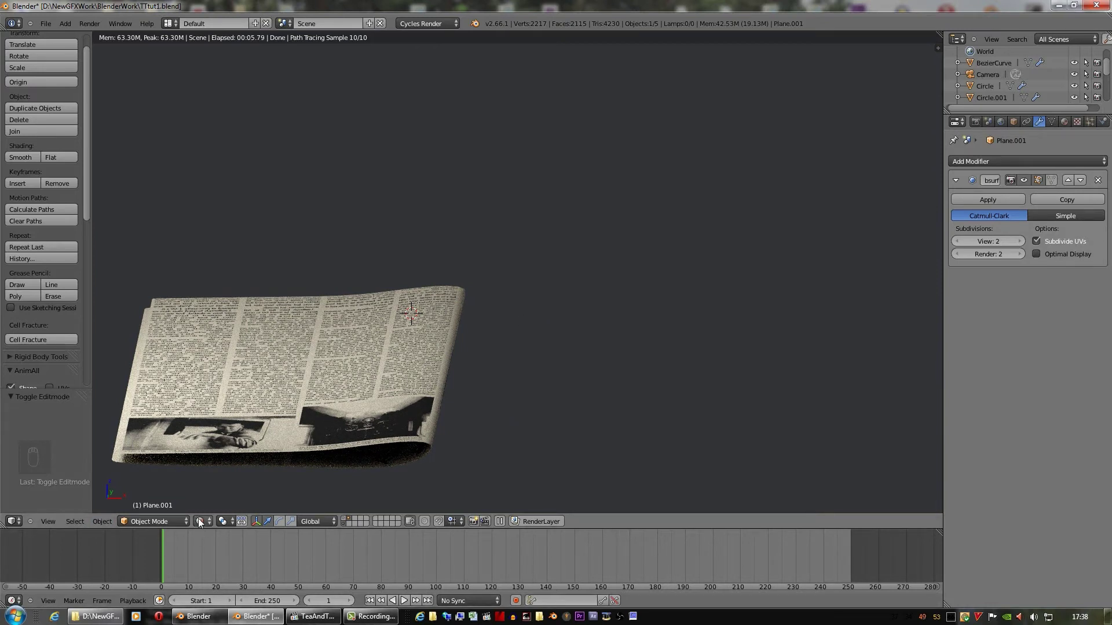
drag(202, 520, 474, 428)
drag(475, 429, 423, 439)
middle_click(424, 439)
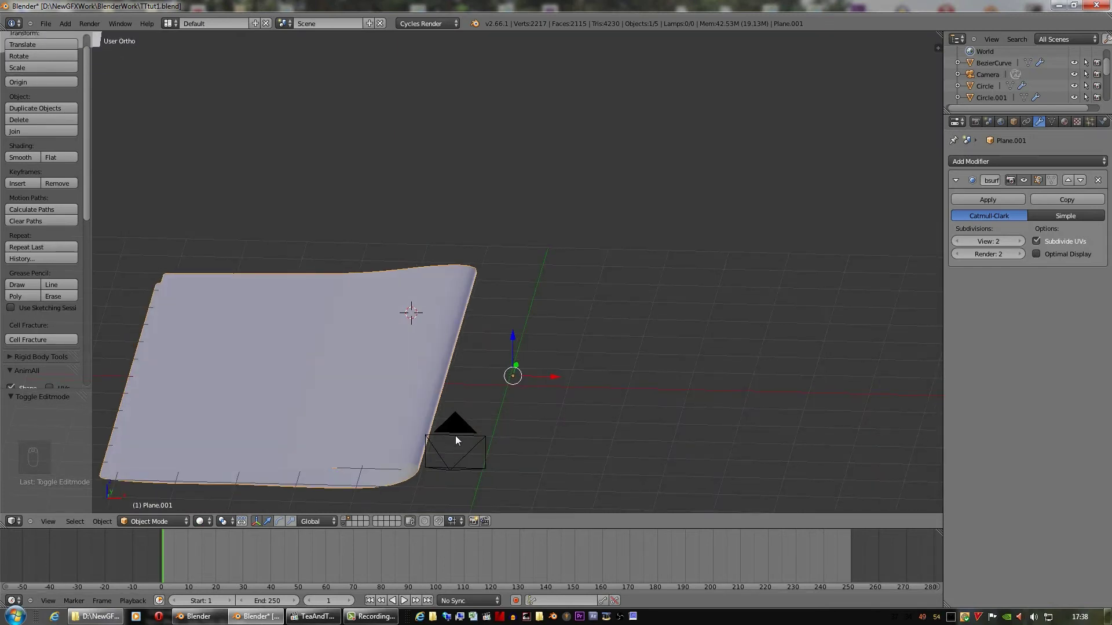
key(shift+d)
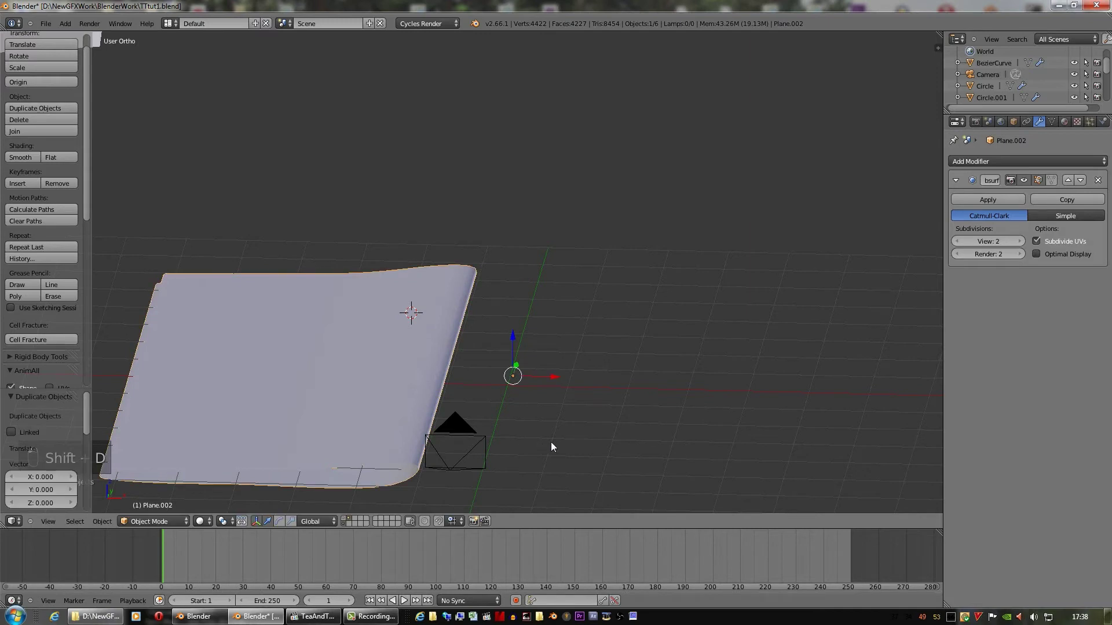
key(s)
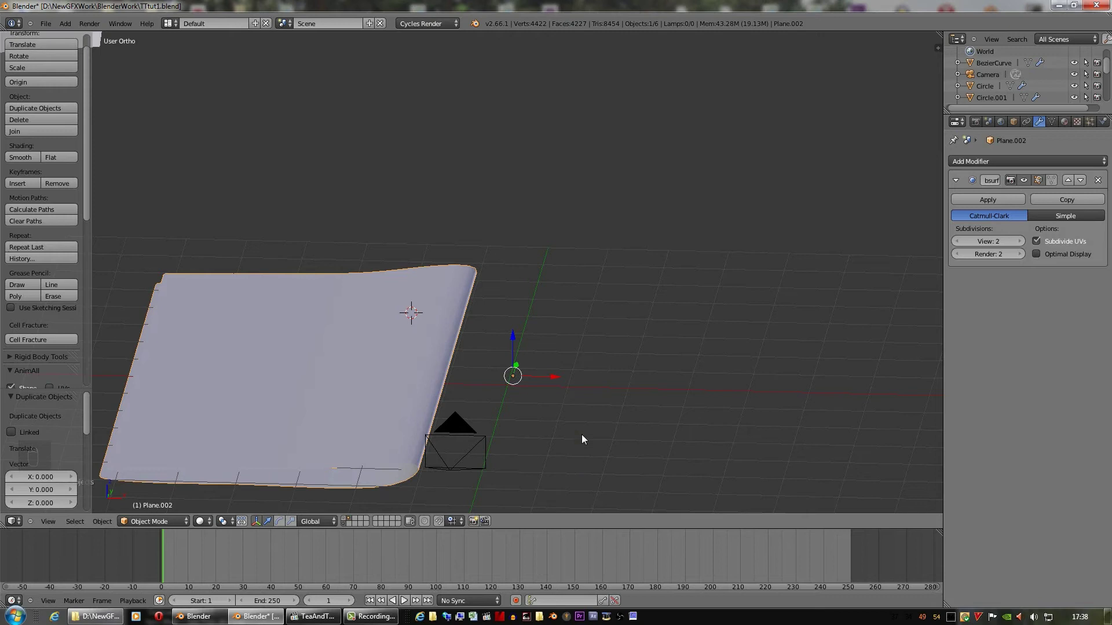
key(s)
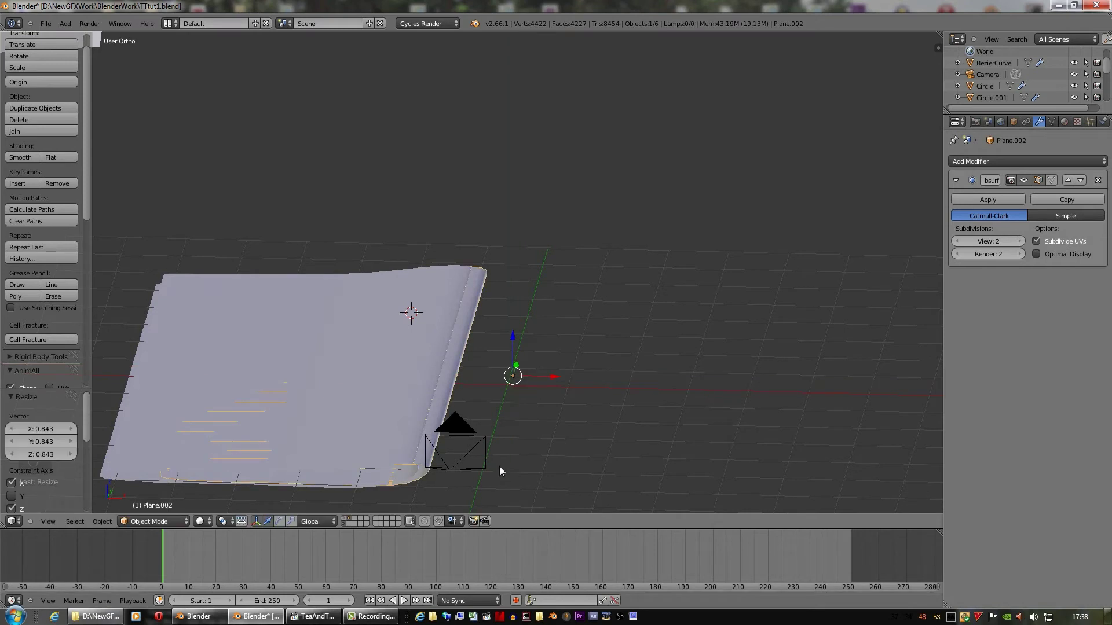
key(shift+i)
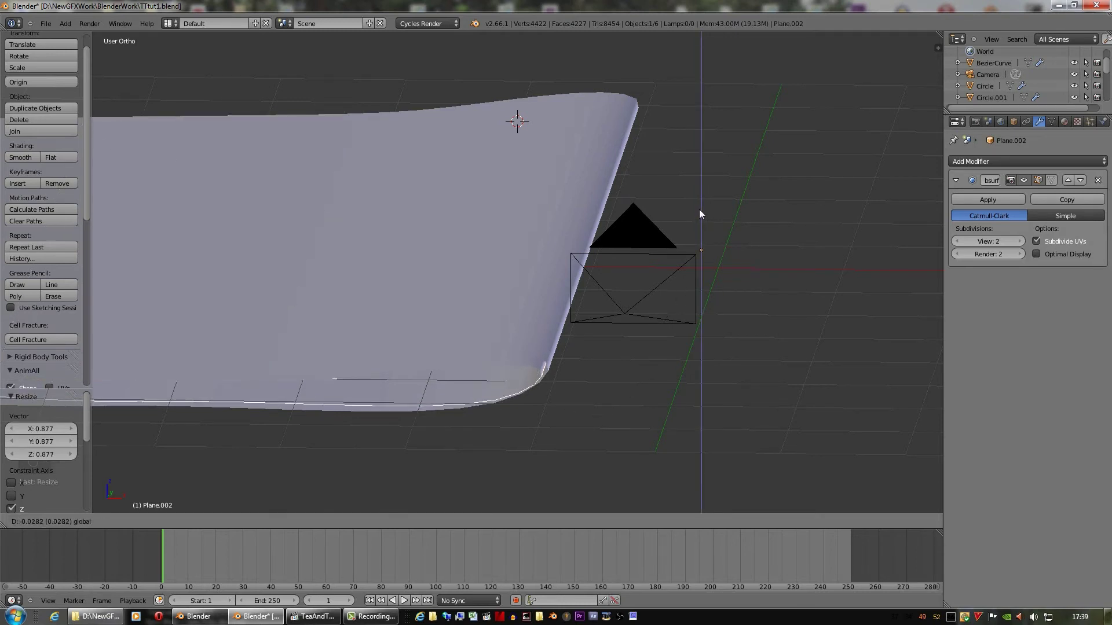
key(shift+s)
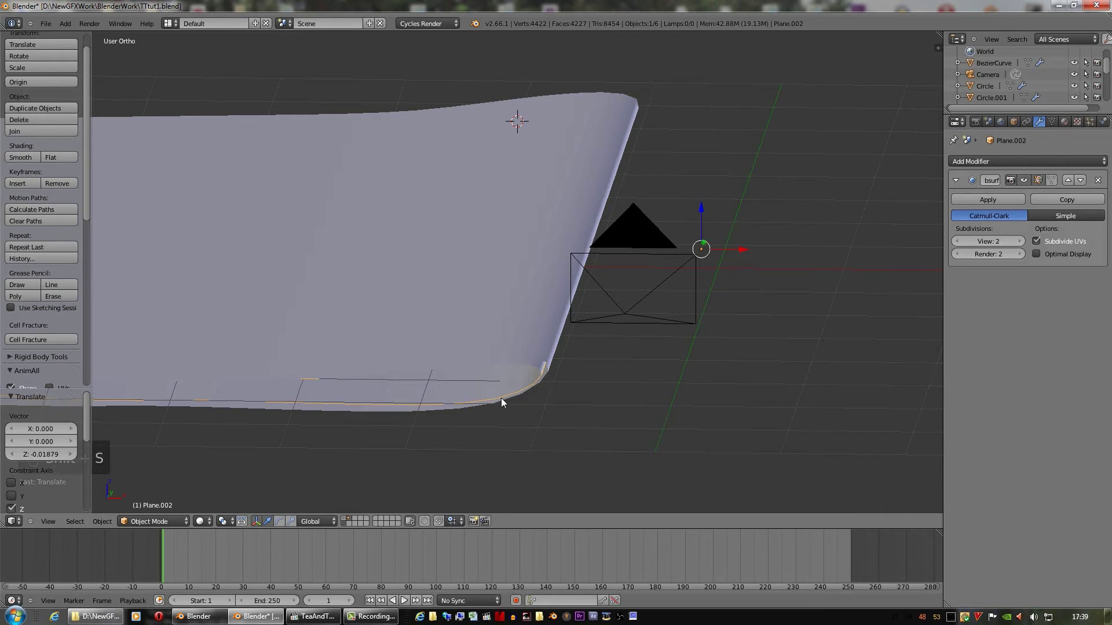
key(shift+d)
key(s)
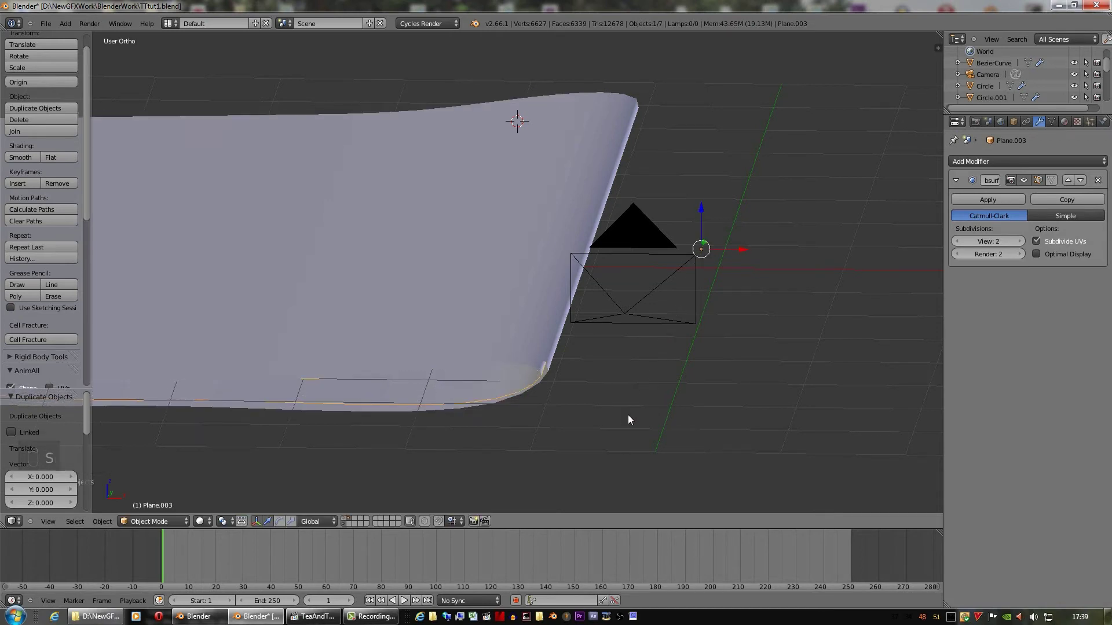
key(s)
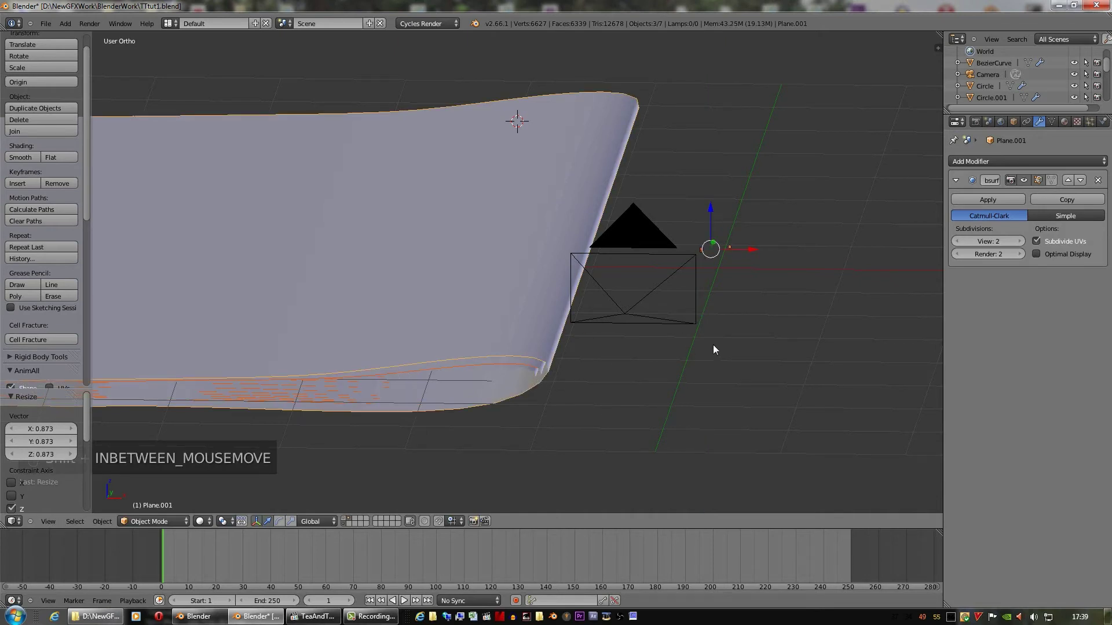
key(shift+d)
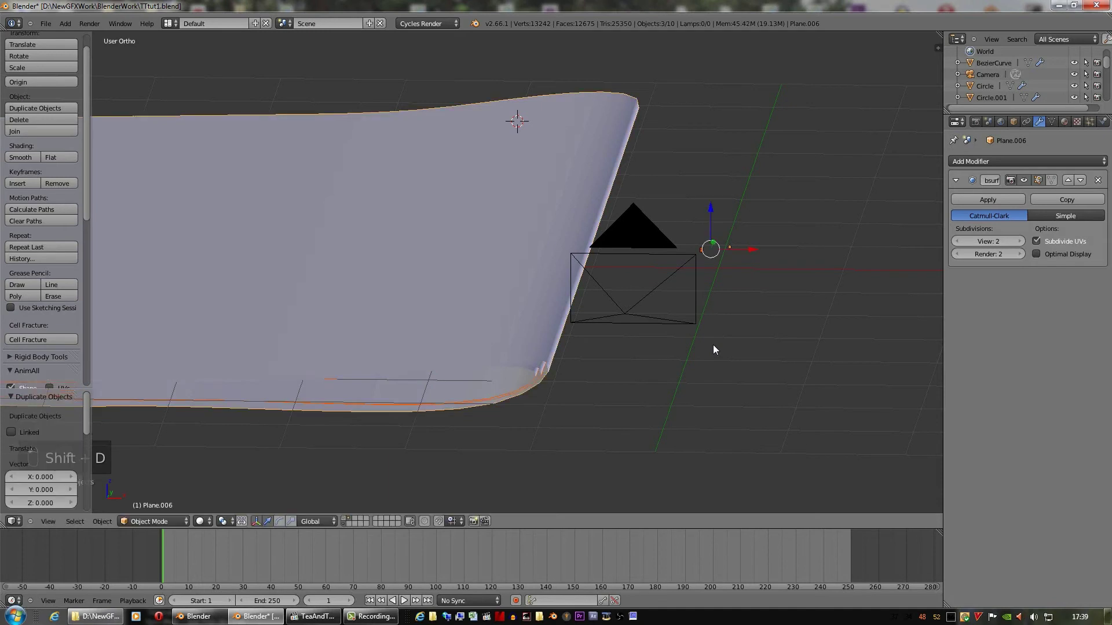
key(s)
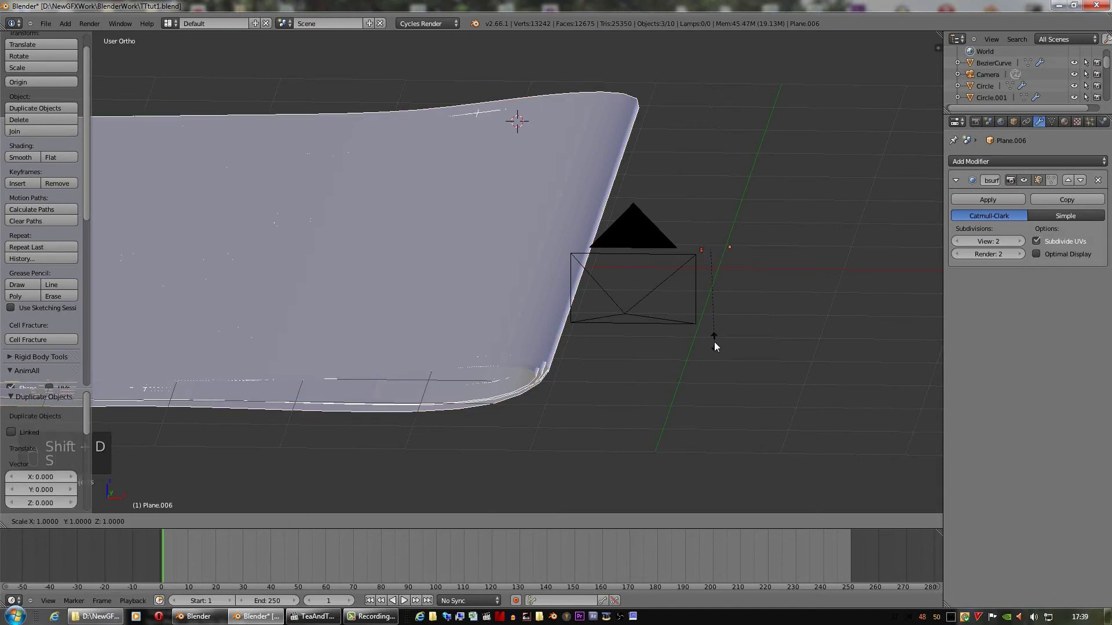
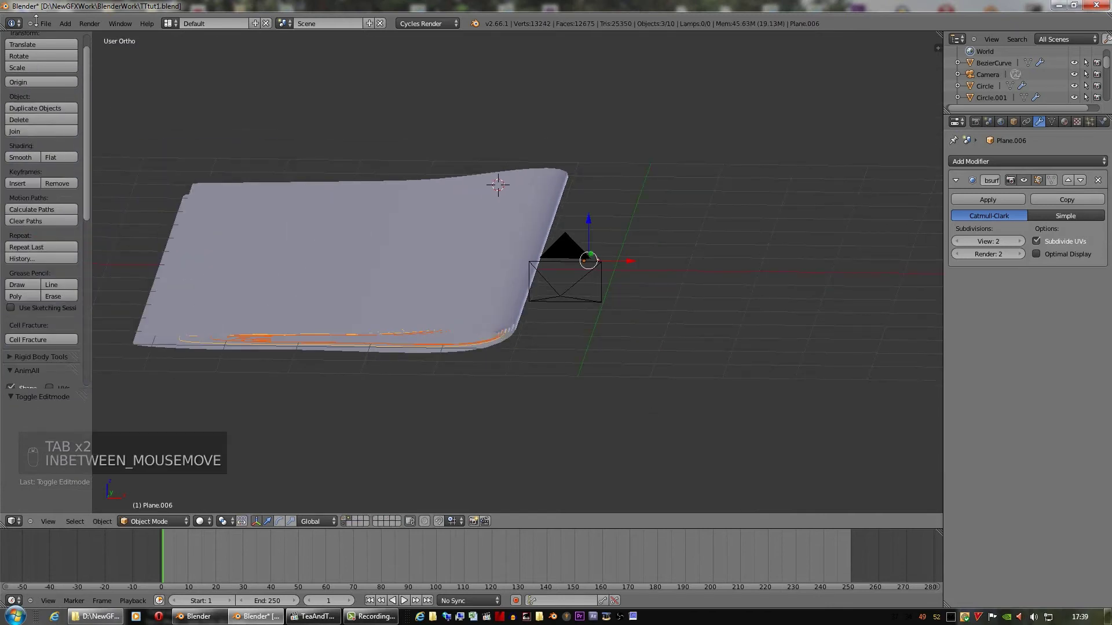
drag(64, 84, 355, 486)
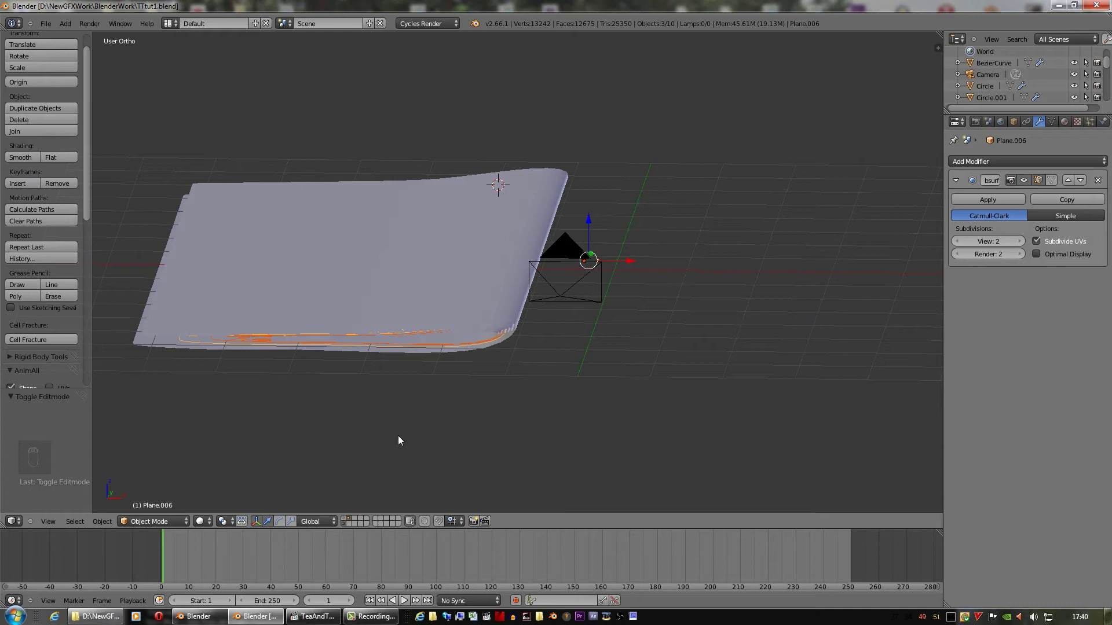
key(a)
key(a)
key(a)
drag(214, 518, 510, 336)
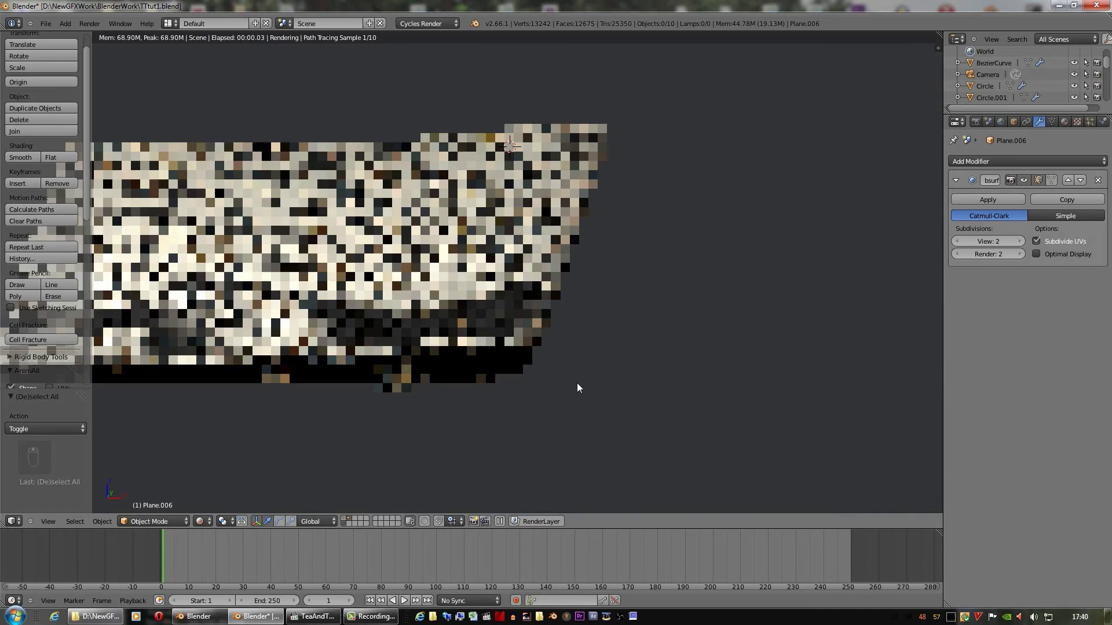
drag(576, 369, 502, 382)
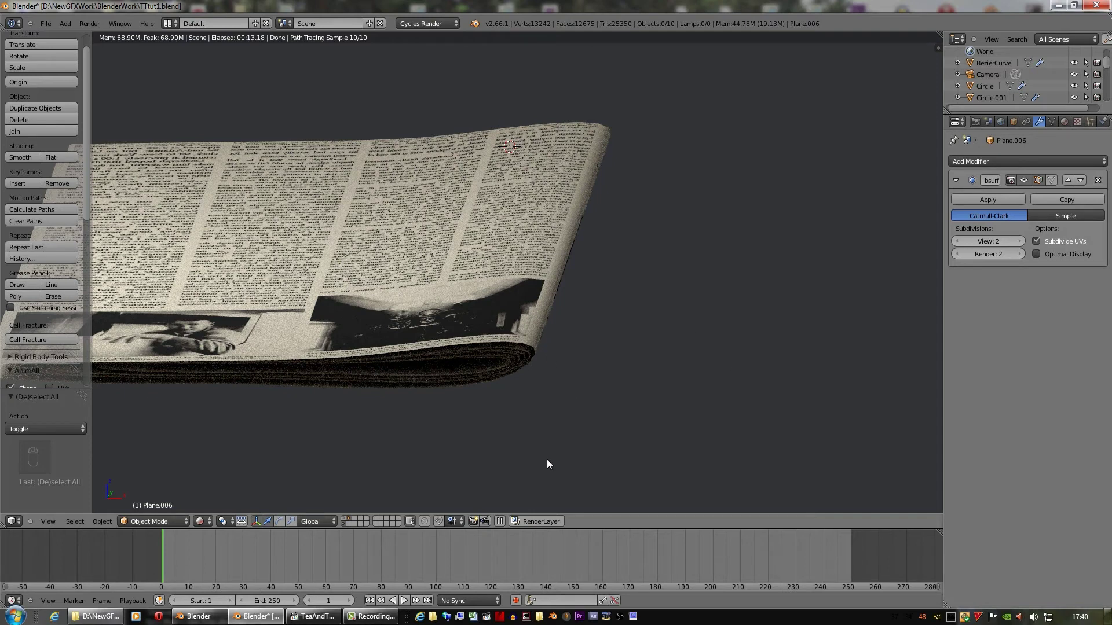
drag(207, 520, 492, 422)
drag(446, 464, 353, 521)
drag(353, 521, 515, 429)
drag(494, 399, 620, 392)
Rotate the newspaper plane into position over the table scene
key(a)
key(a)
key(a)
key(s)
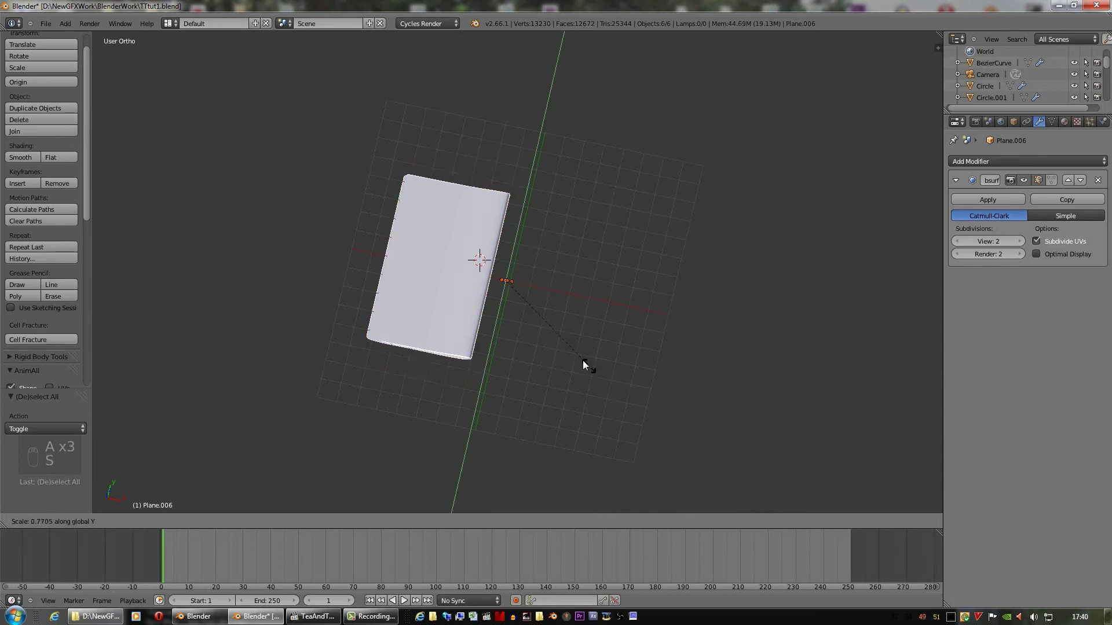
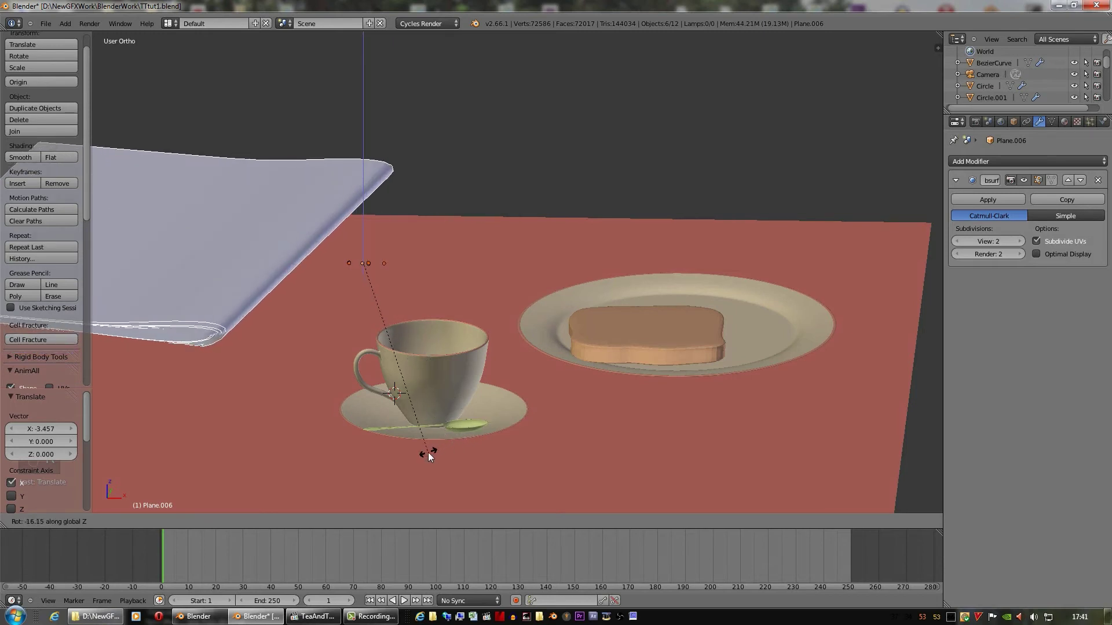
Confirm the newspaper's placement on the tablecloth beside the teacup and plates
click(418, 417)
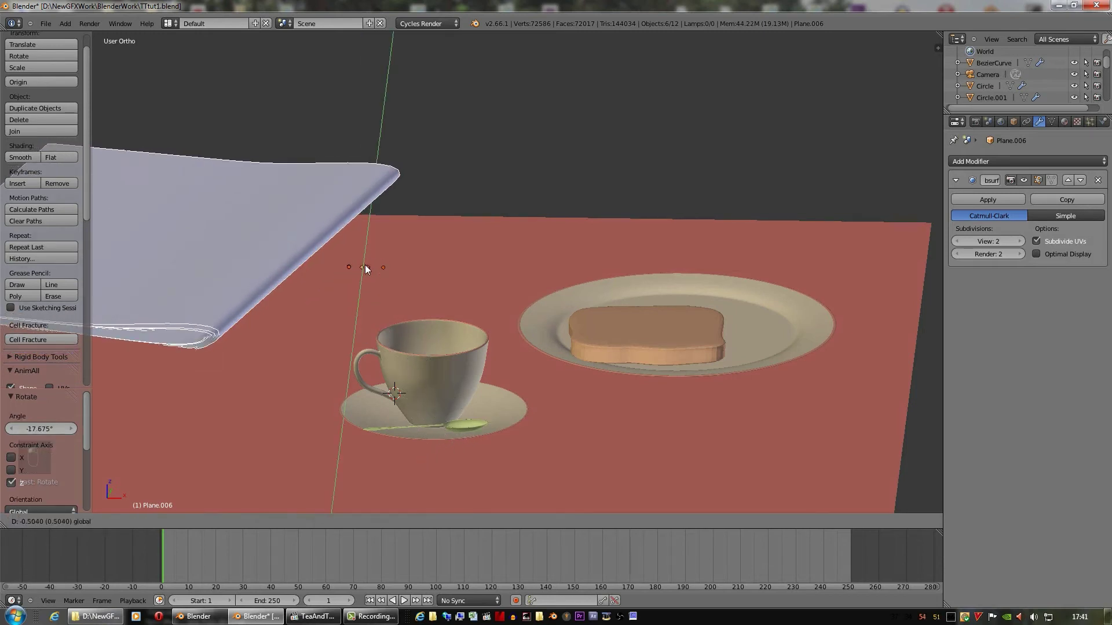
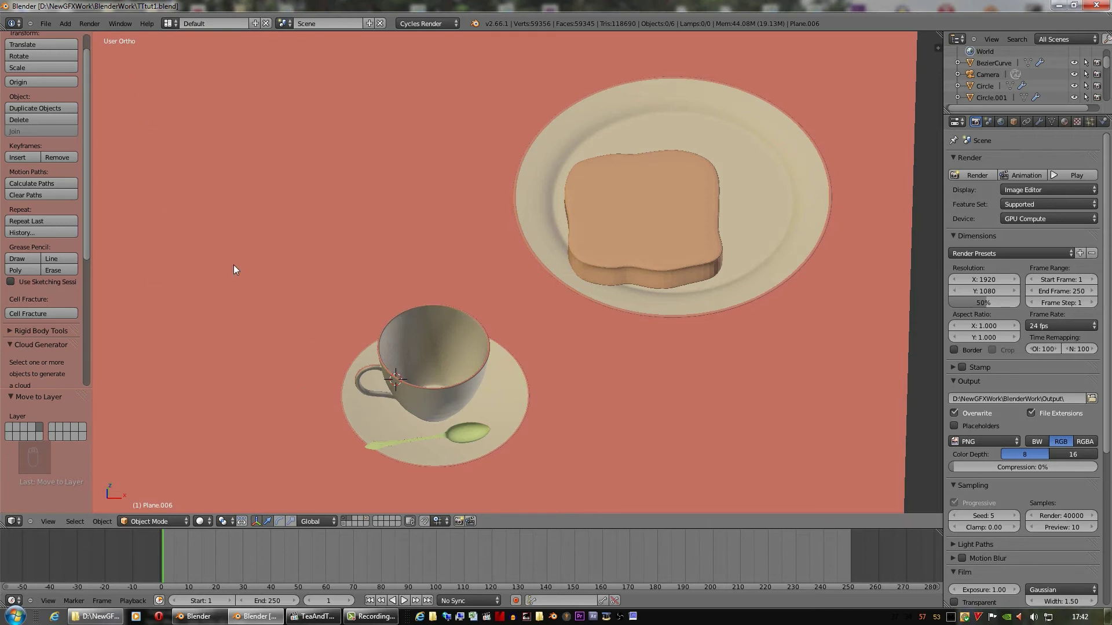
Switch the empty layer to top view and show the view properties side panel
drag(353, 521, 586, 239)
key(KP_7)
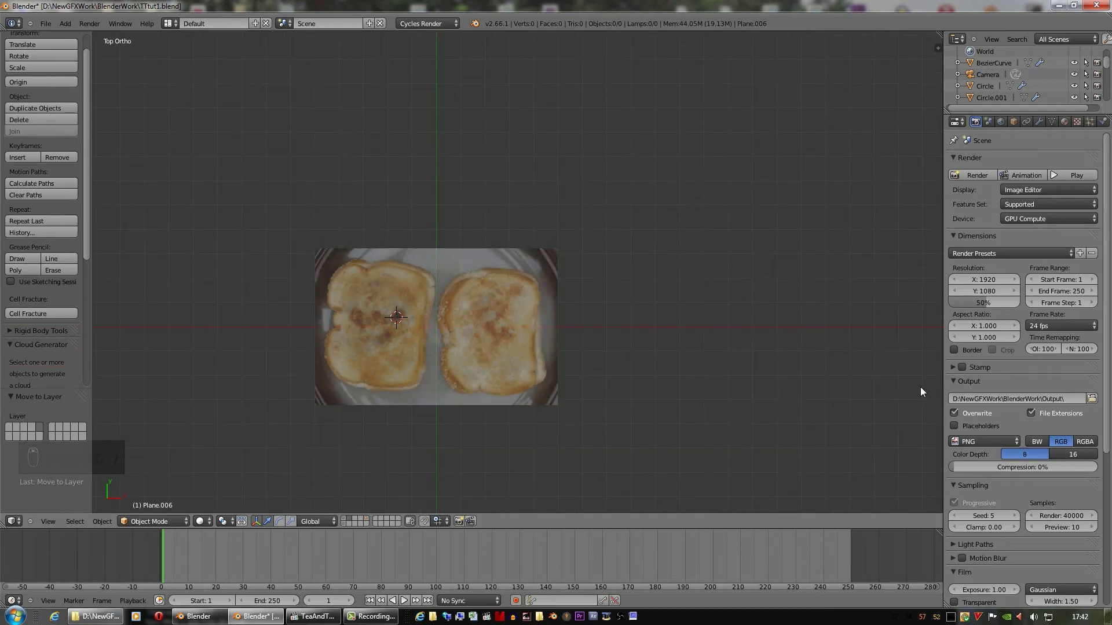
key(n)
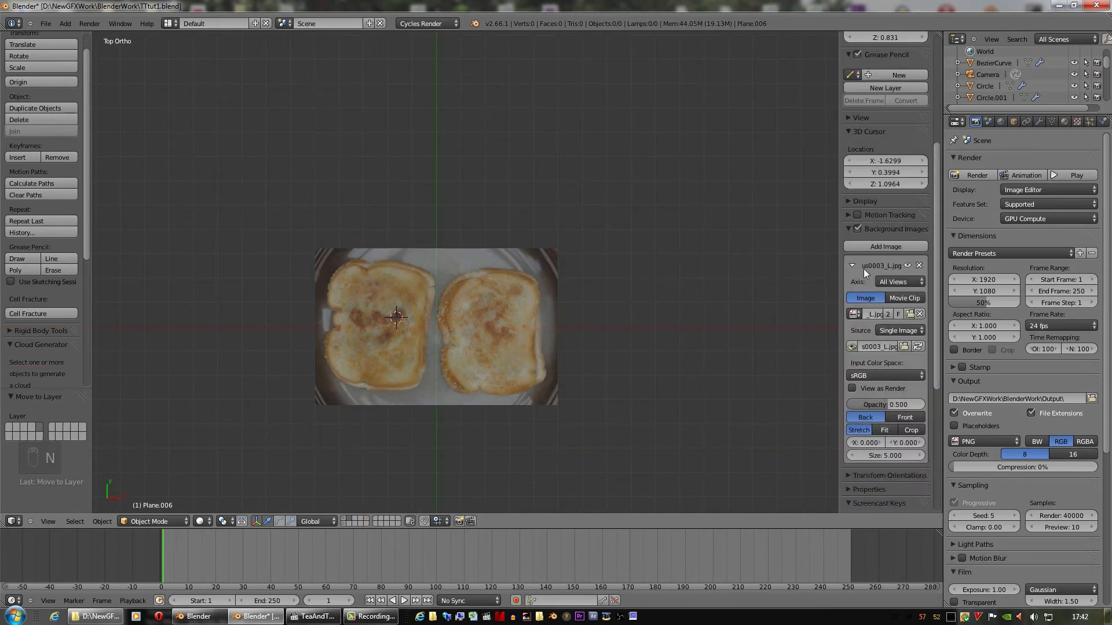
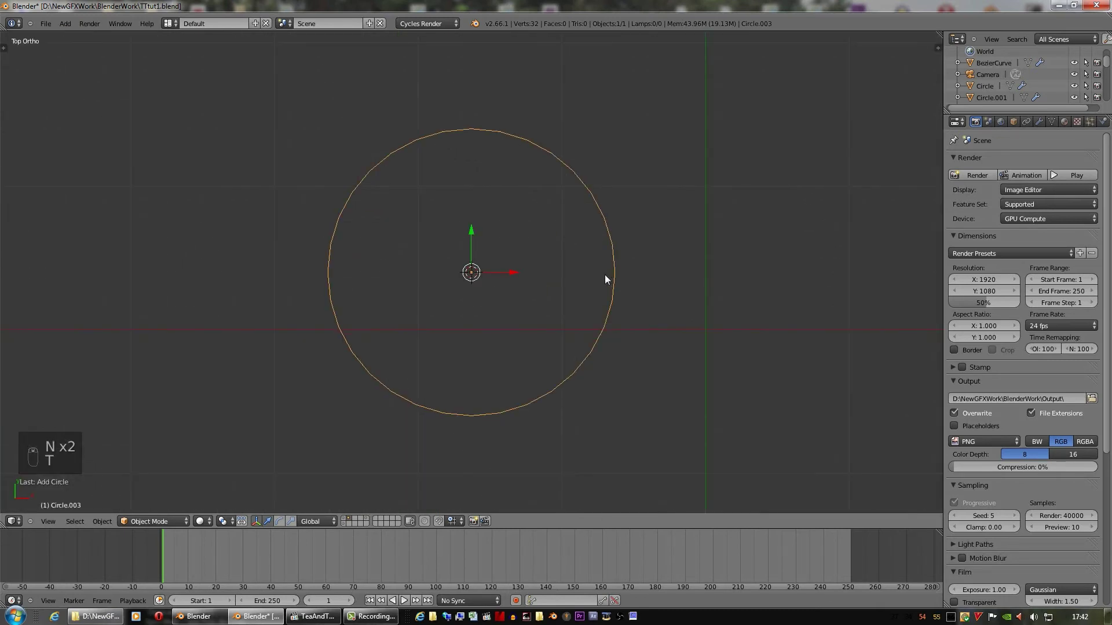
Fill the circle's centre by extruding the ring inward and merging it to one point
key(Tab)
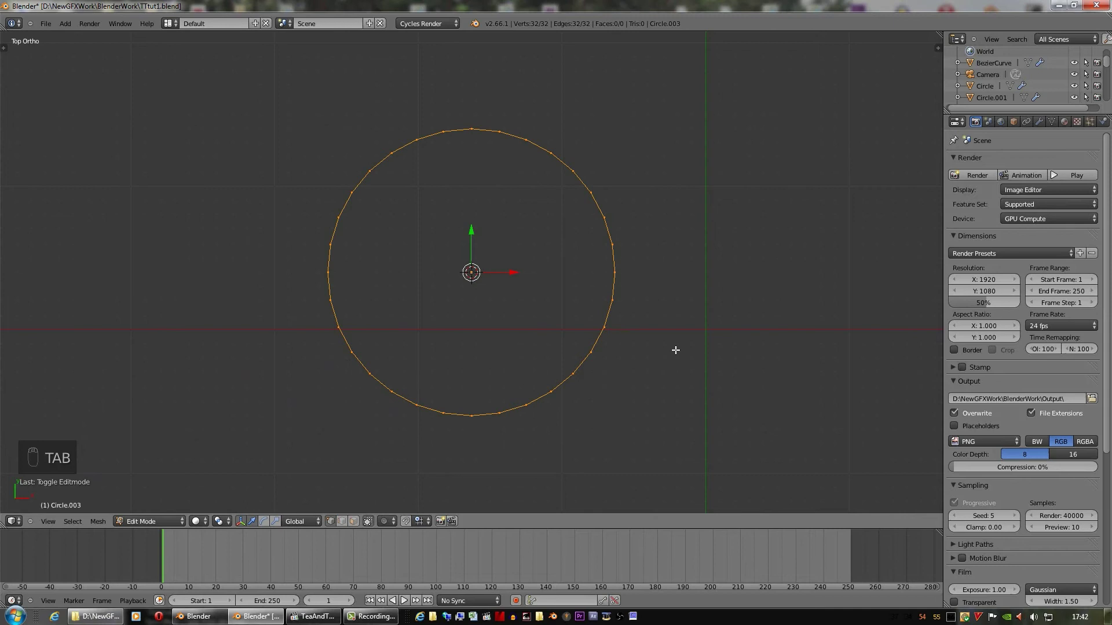
key(e)
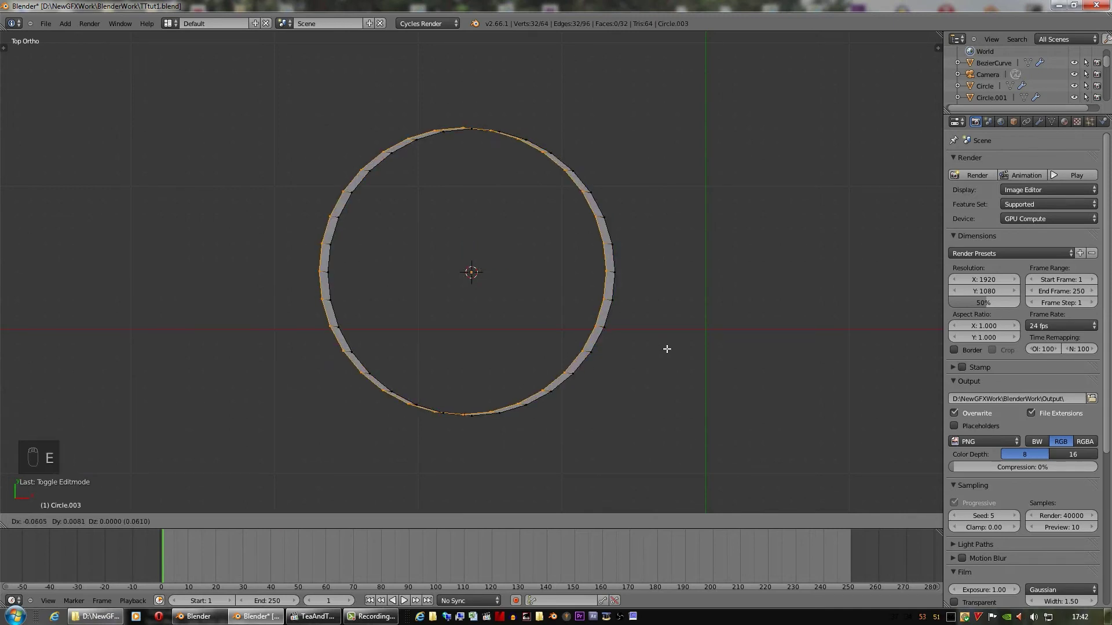
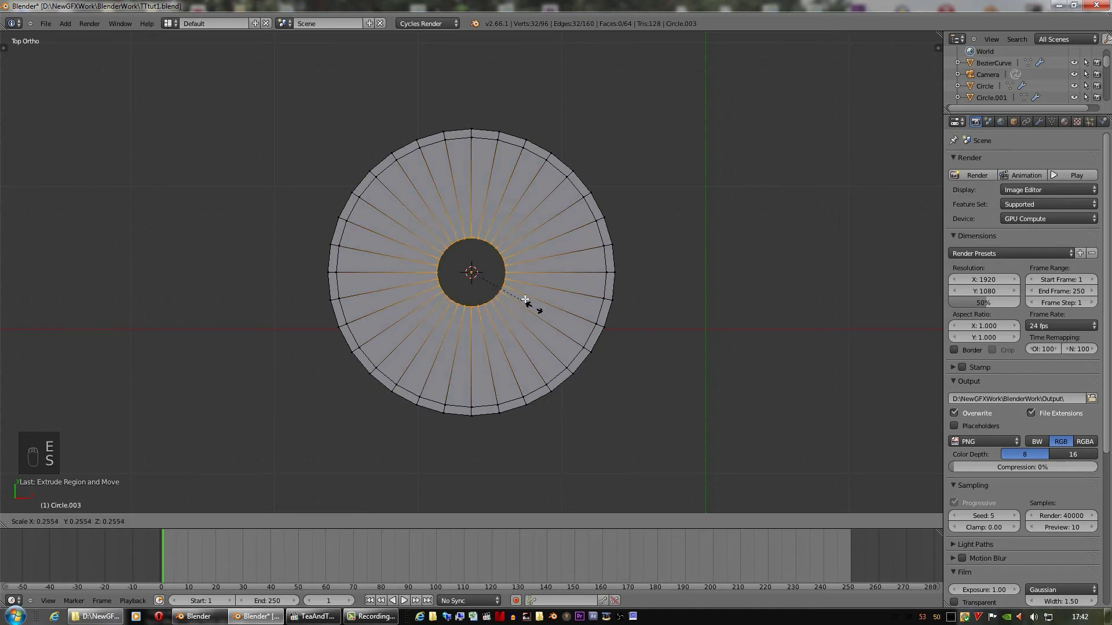
drag(493, 272, 564, 355)
key(e)
key(alt+m)
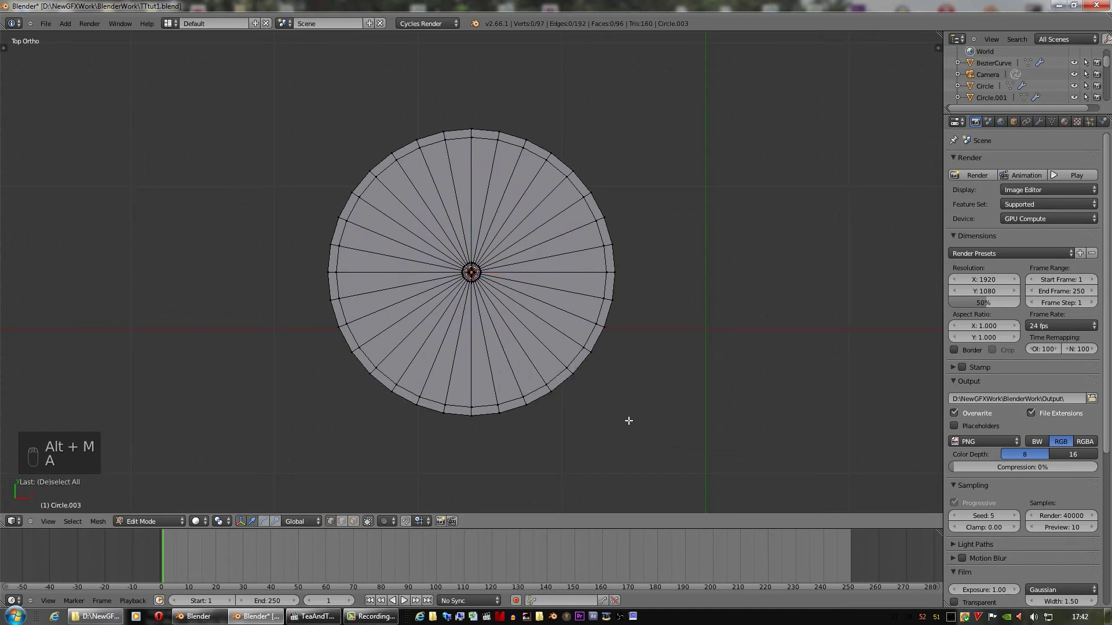
key(a)
Extrude the filled disc upward to give it thickness
drag(633, 412, 704, 415)
key(e)
drag(704, 414, 490, 203)
key(Tab)
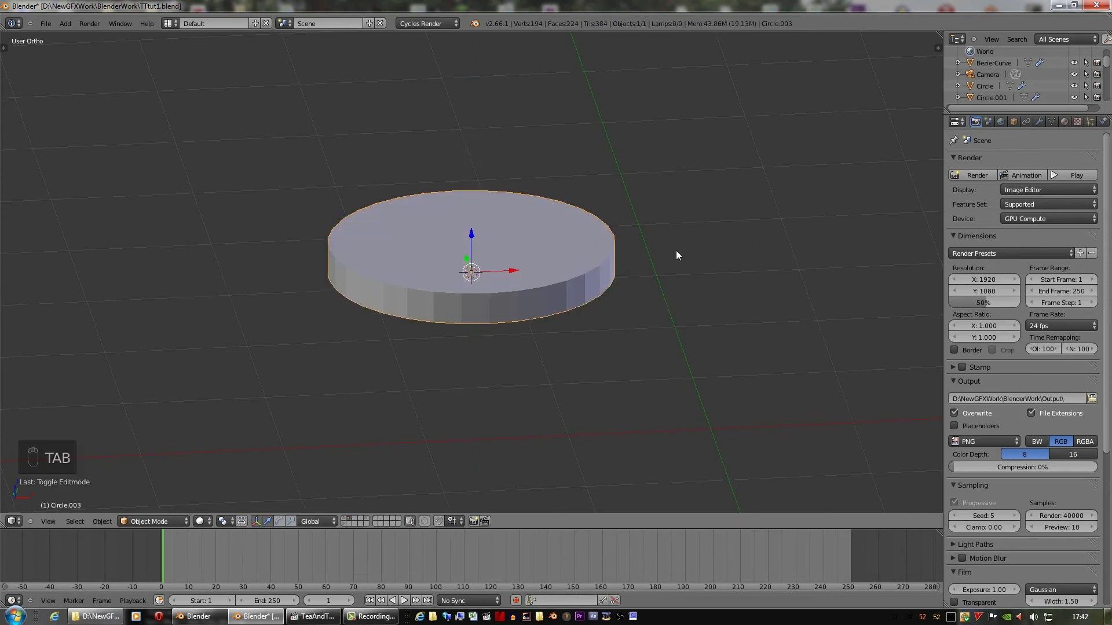
key(Tab)
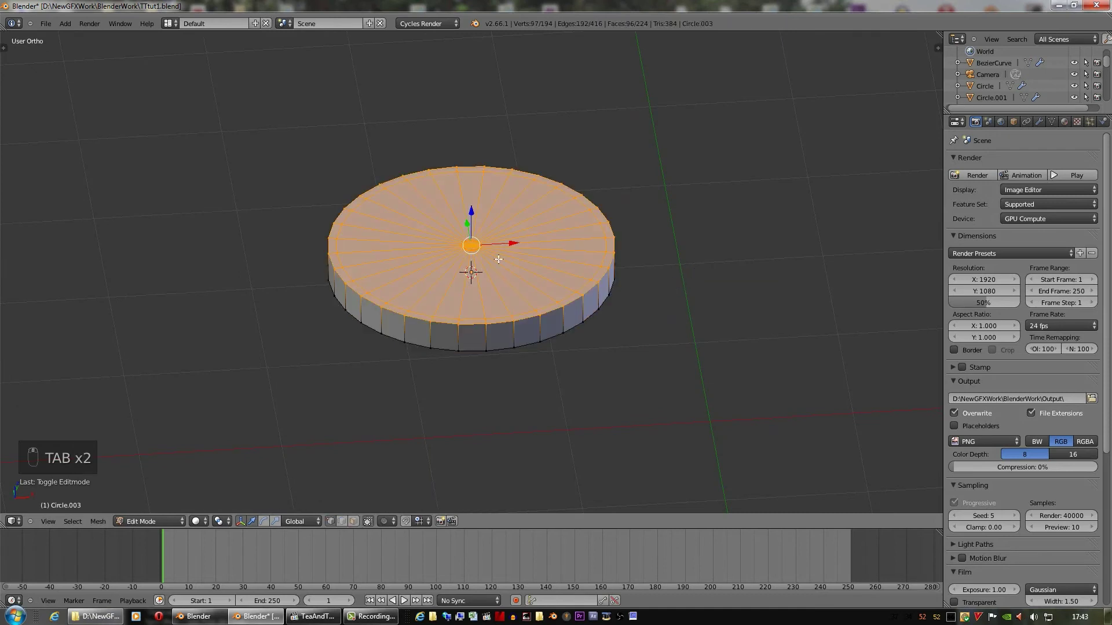
Set the disc to smooth shading from the tools side panel
key(t)
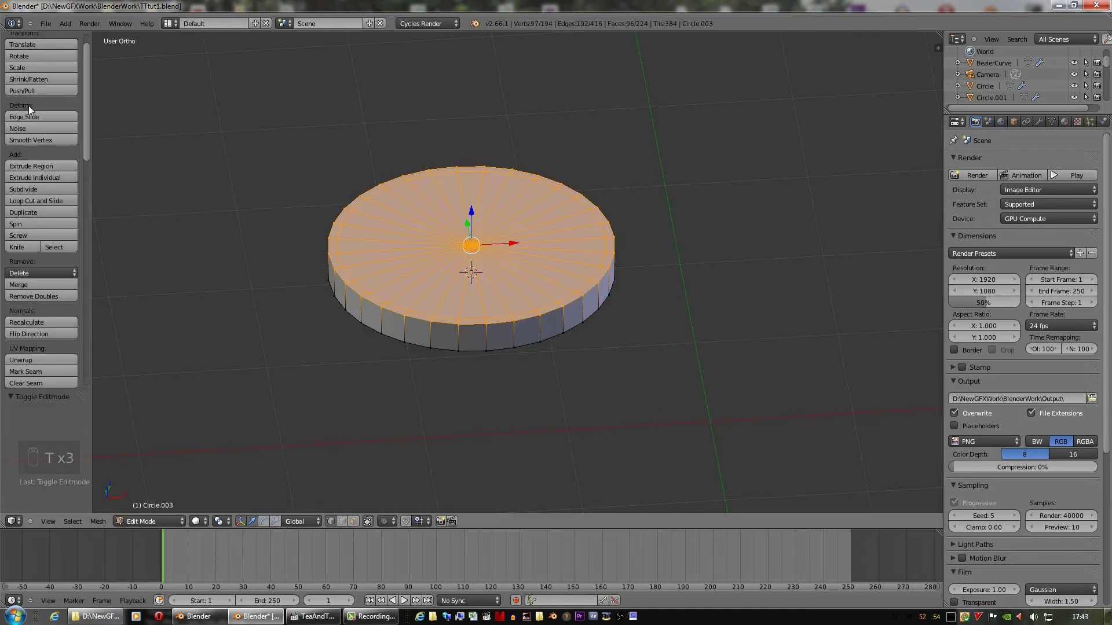
key(Tab)
drag(34, 182, 670, 252)
key(Tab)
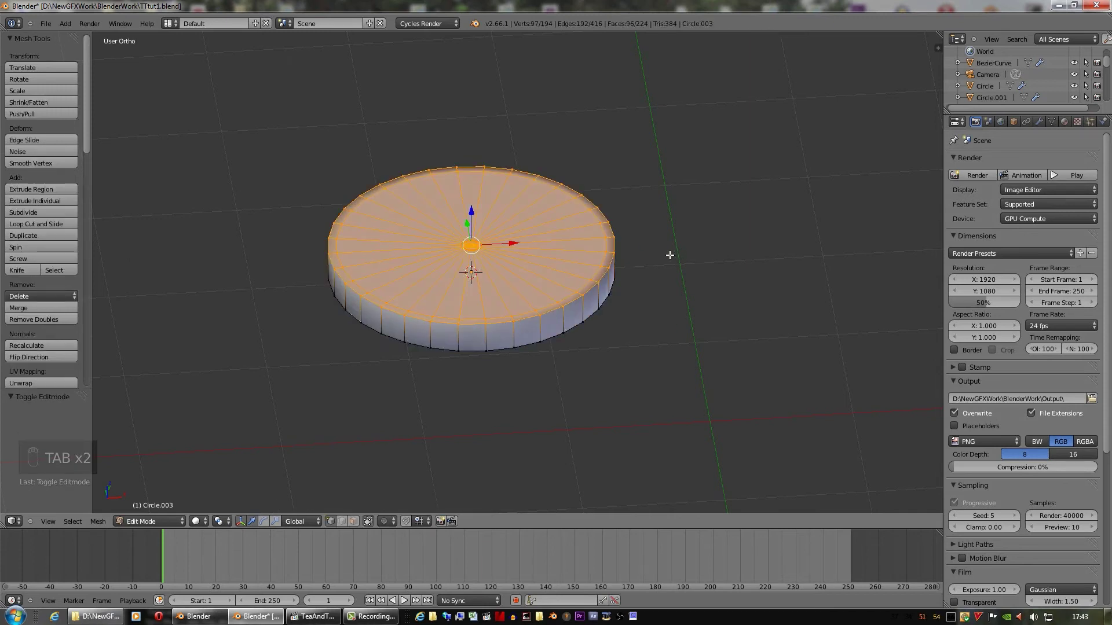
drag(663, 241, 763, 230)
key(n)
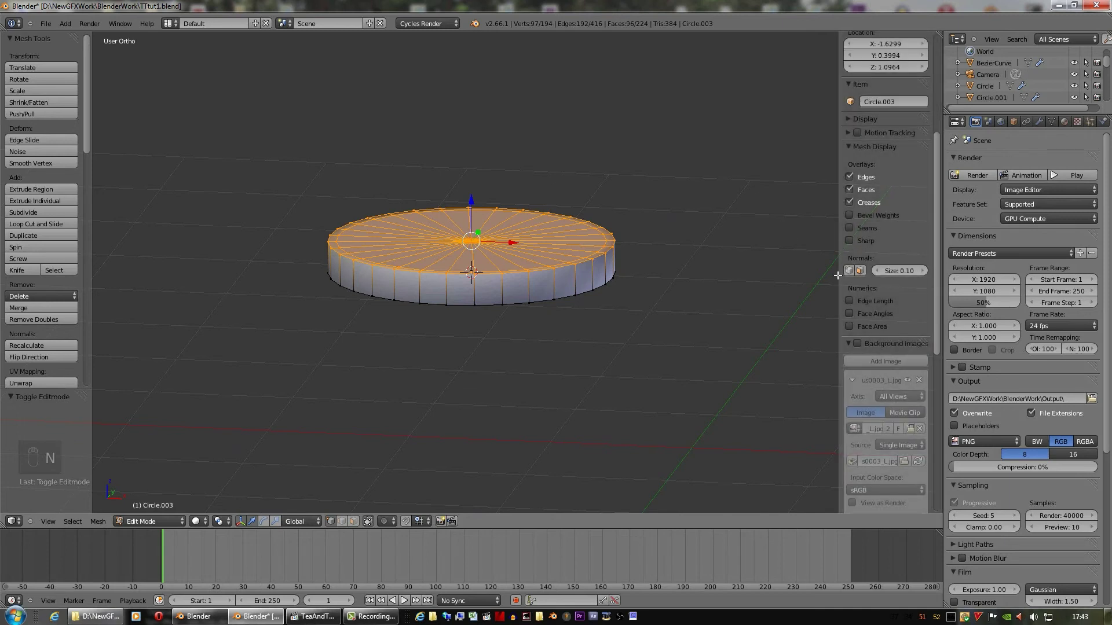
drag(862, 275, 635, 309)
drag(633, 303, 851, 271)
drag(851, 271, 852, 273)
click(865, 84)
drag(790, 167, 665, 188)
key(n)
key(Tab)
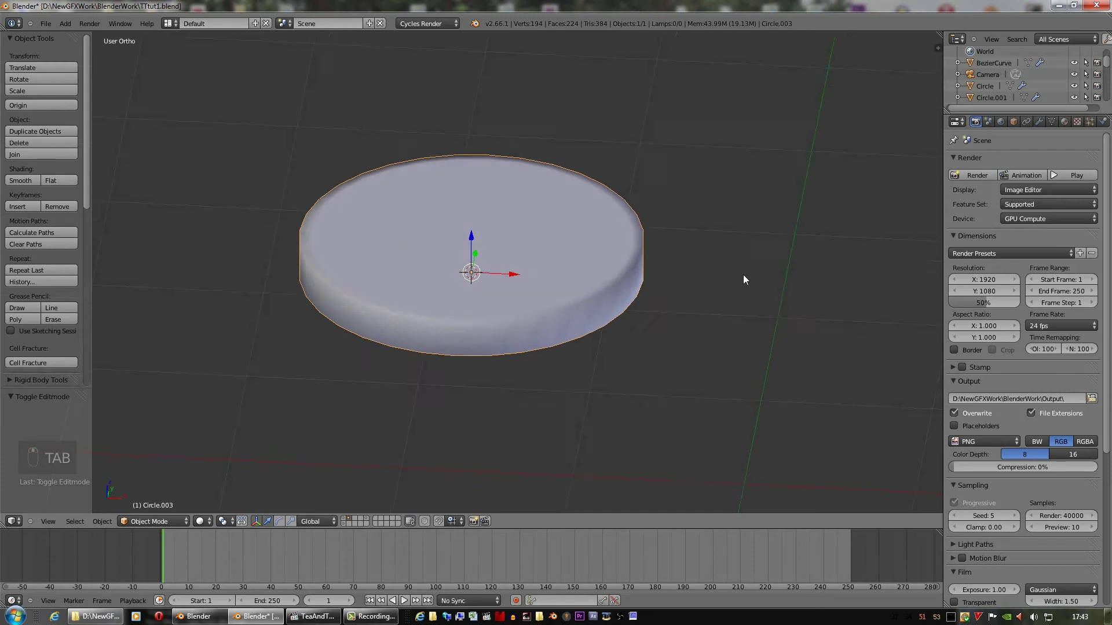
Add an edge loop around the disc's top with Ctrl+R
key(Tab)
key(ctrl+r)
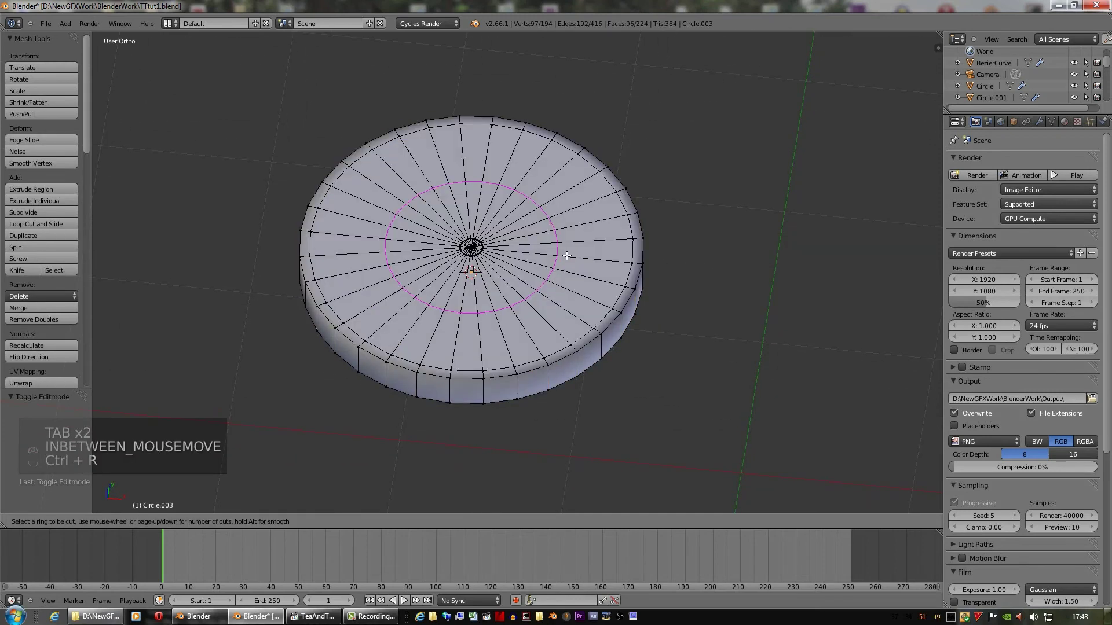
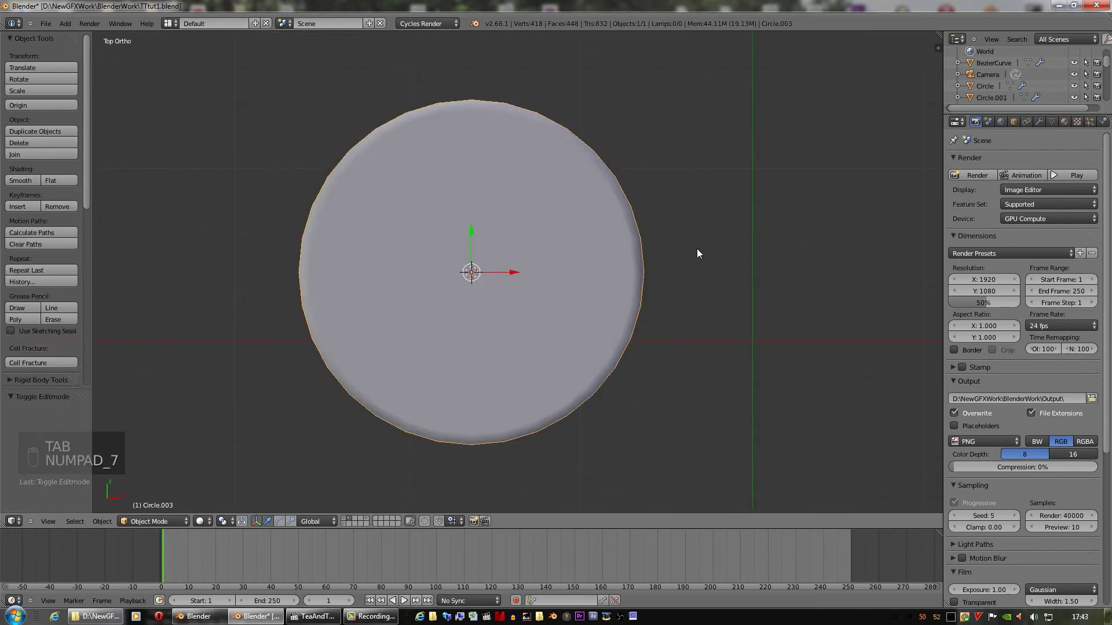
drag(627, 264, 604, 317)
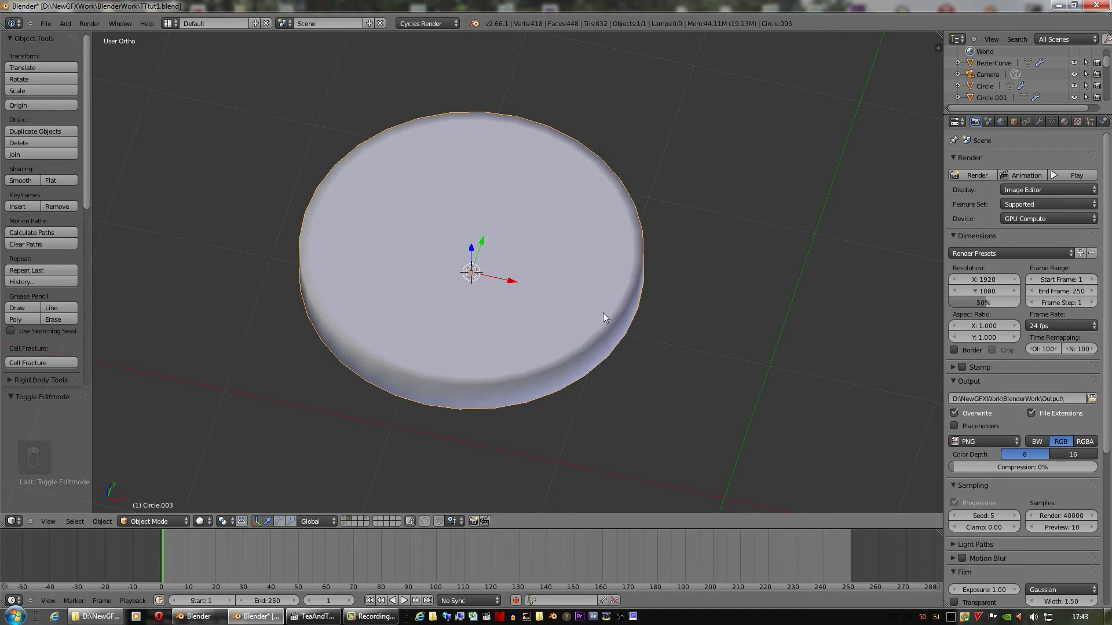
key(Tab)
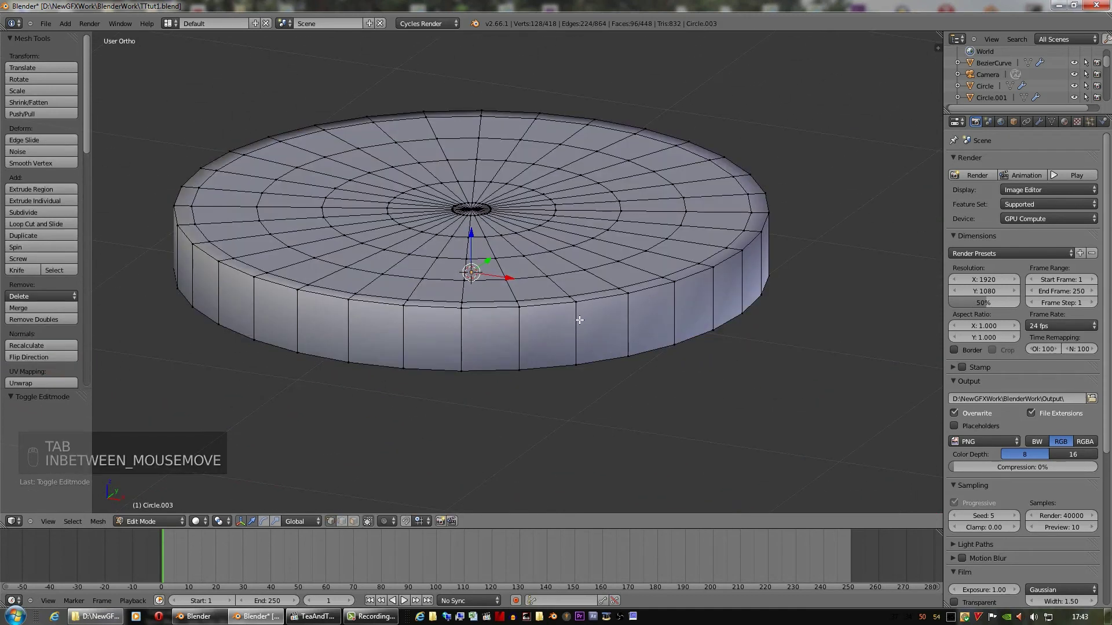
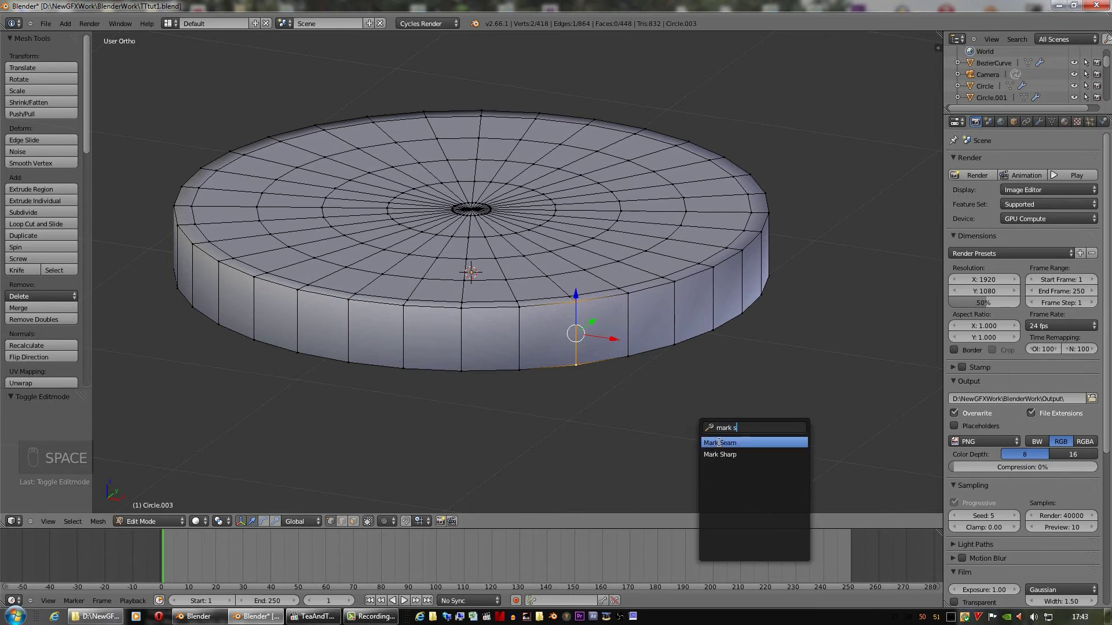
Mark the disc's side edge as a UV seam and bring up the Mark Seam menu for the rim loop
drag(626, 357, 662, 317)
drag(661, 318, 699, 394)
drag(699, 394, 735, 399)
key(space)
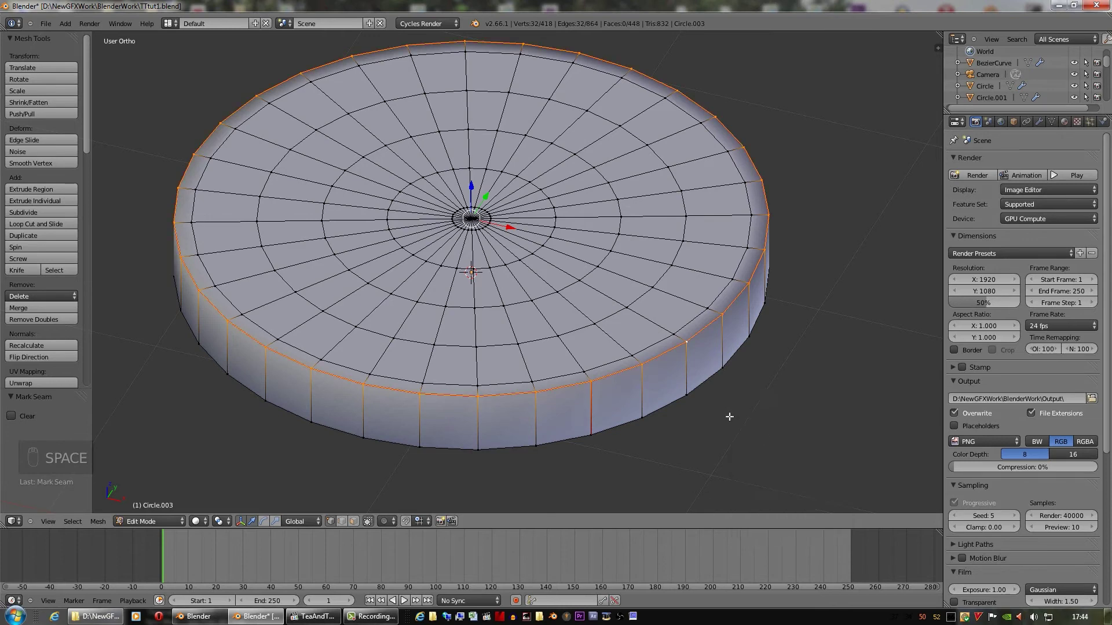
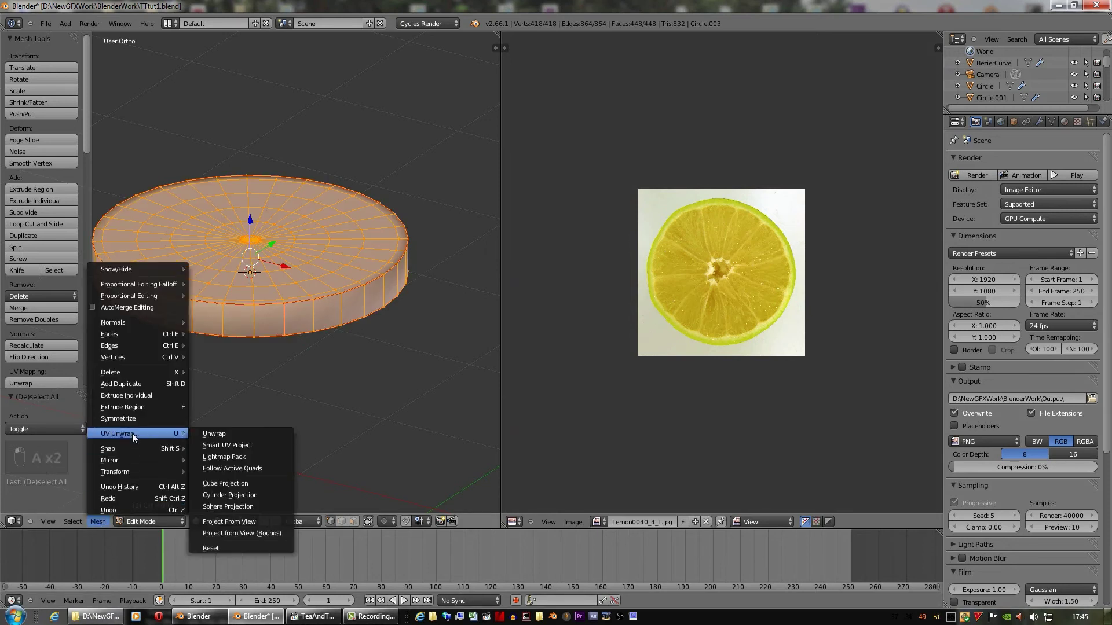
Unwrap the disc, push the rim strip to the image's top edge and enlarge the top-face circle over the lemon photo
click(215, 437)
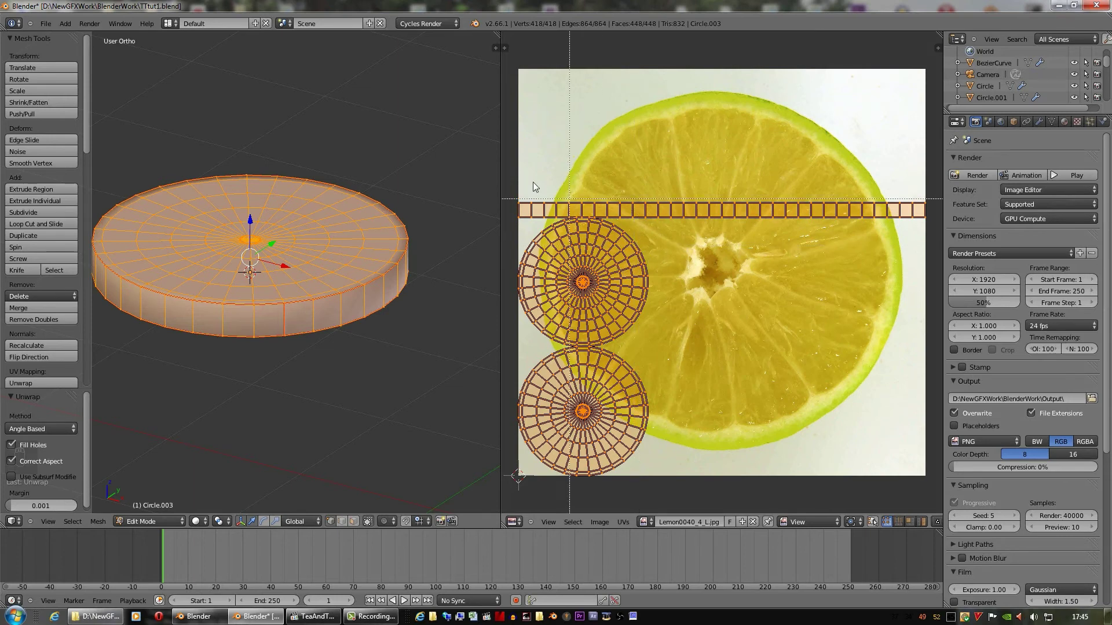
key(b)
key(a)
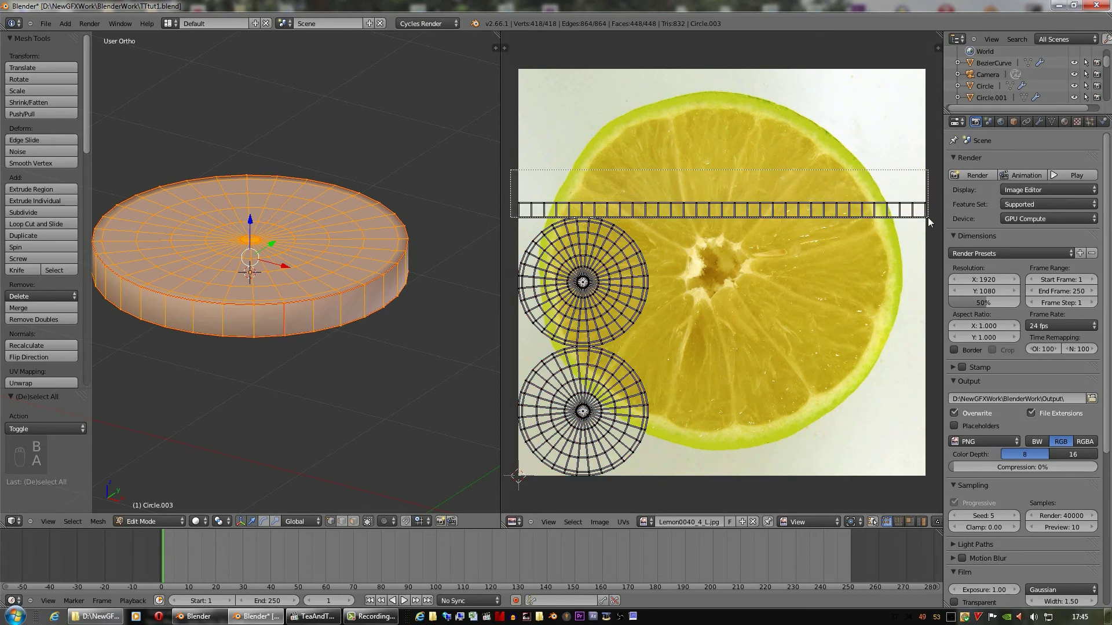
key(g)
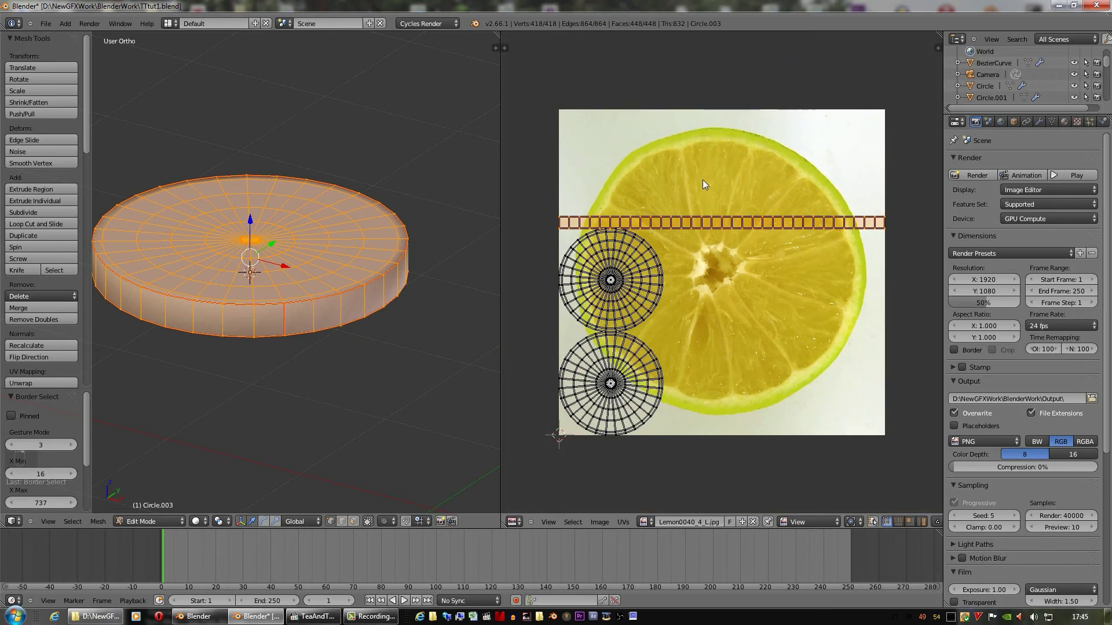
key(g)
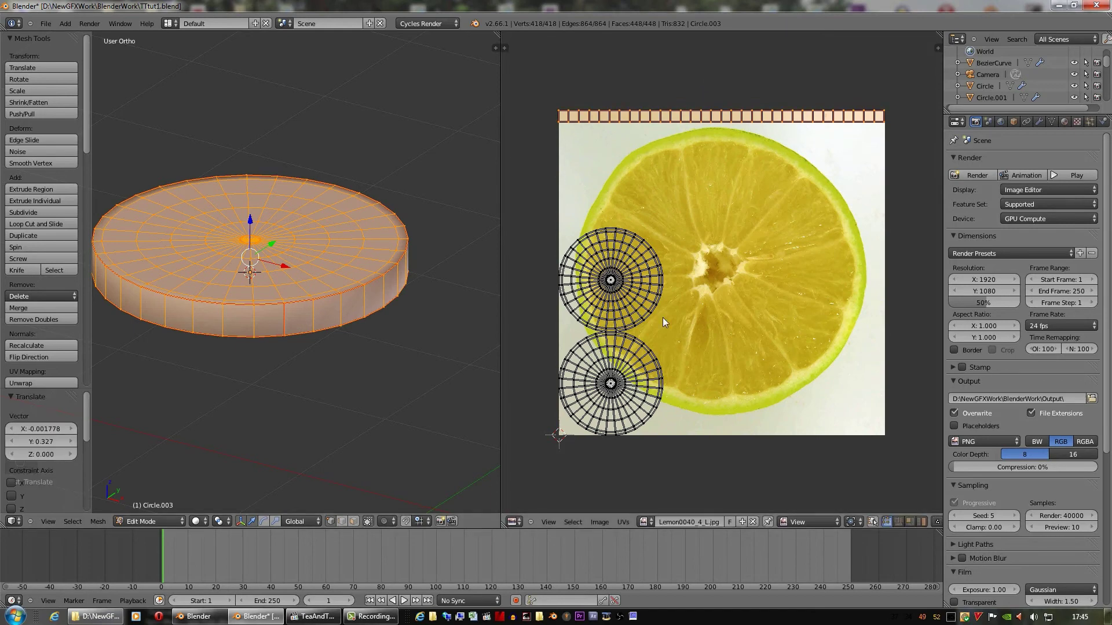
key(a)
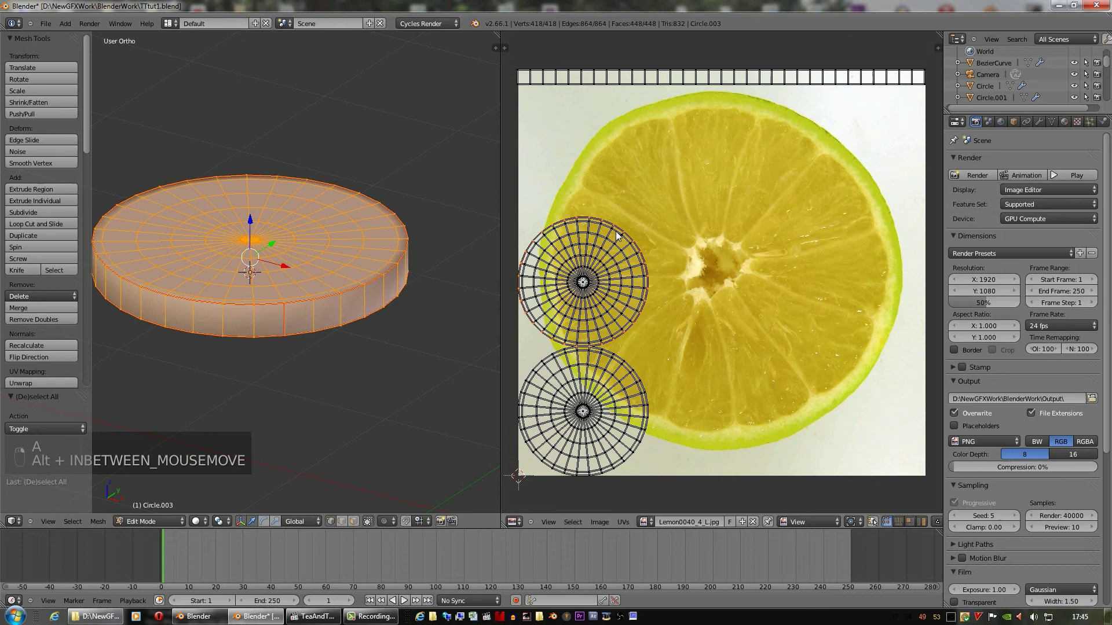
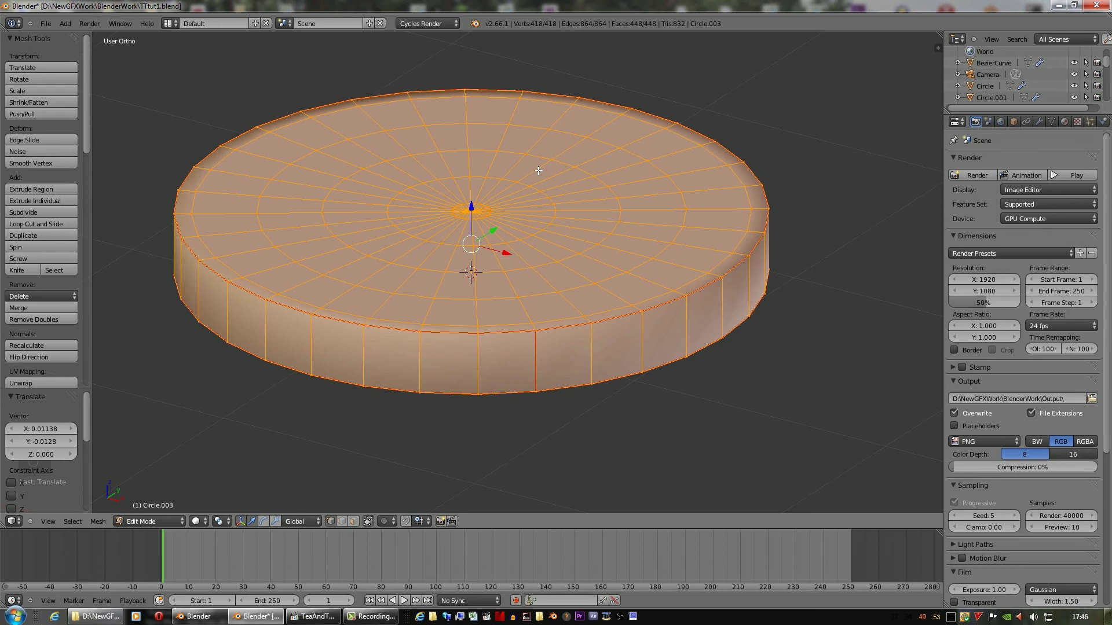
Return to Object Mode and preview the lemon disc from above with rendered shading
key(Tab)
drag(623, 221, 629, 231)
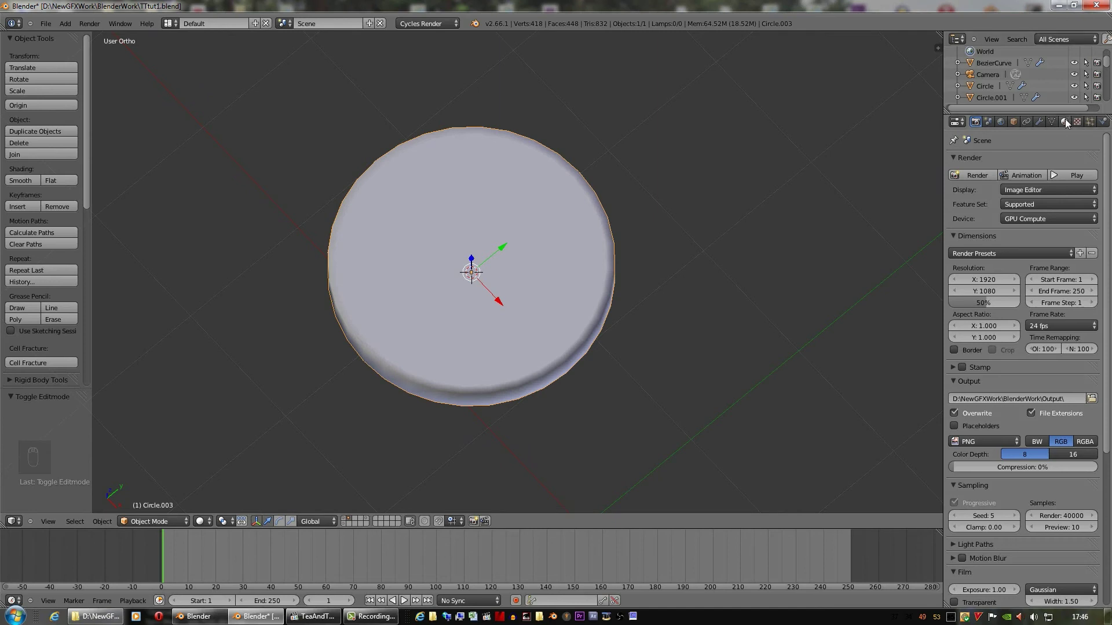
drag(1019, 207, 351, 529)
drag(227, 461, 319, 451)
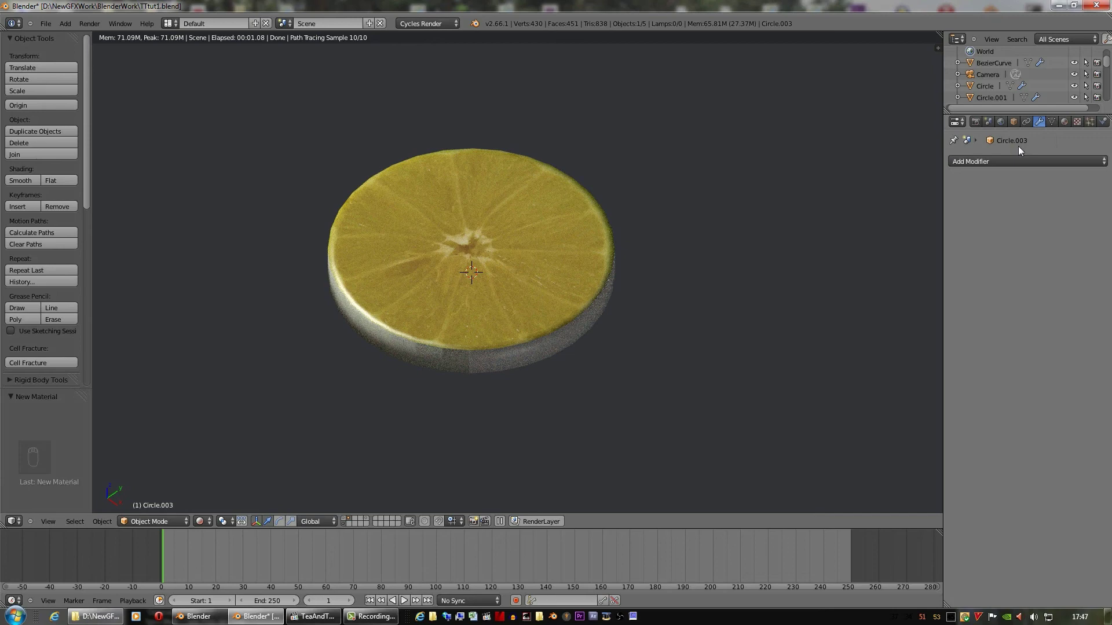
Add a Subdivision Surface modifier to the disc and set its subdivision levels
drag(864, 197, 649, 198)
drag(634, 166, 793, 271)
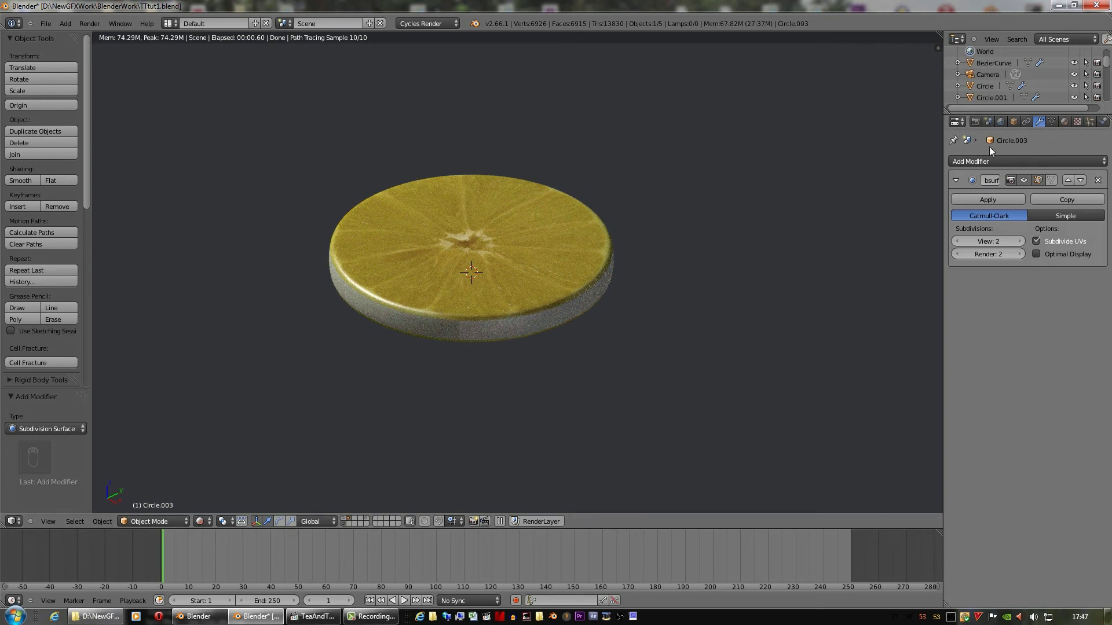
drag(201, 519, 629, 345)
drag(647, 210, 622, 276)
Add an edge loop around the disc's rim and a second material slot for the rim faces
key(Tab)
key(ctrl+r)
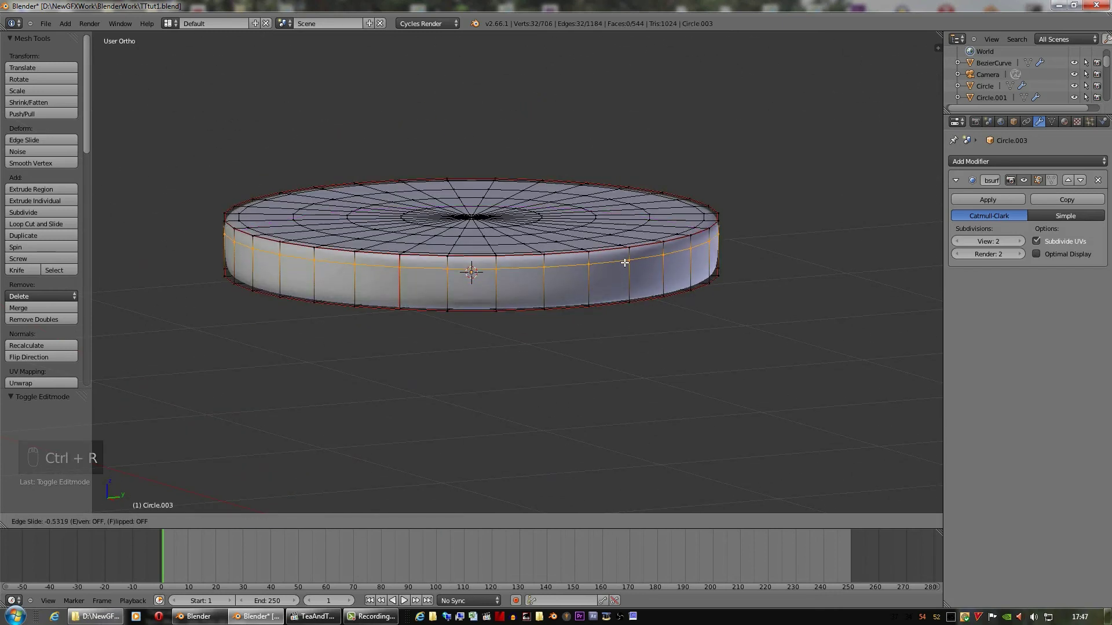
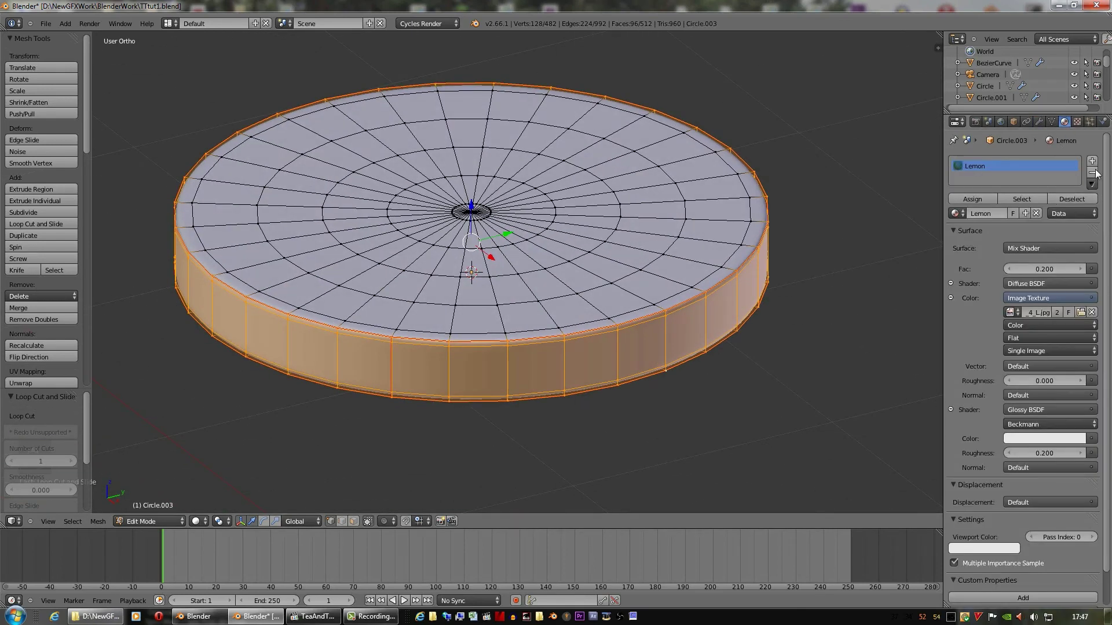
drag(1106, 171, 996, 216)
Create the yellow LemonRind material, assign it to the rim faces and preview the render
drag(1037, 277, 1021, 171)
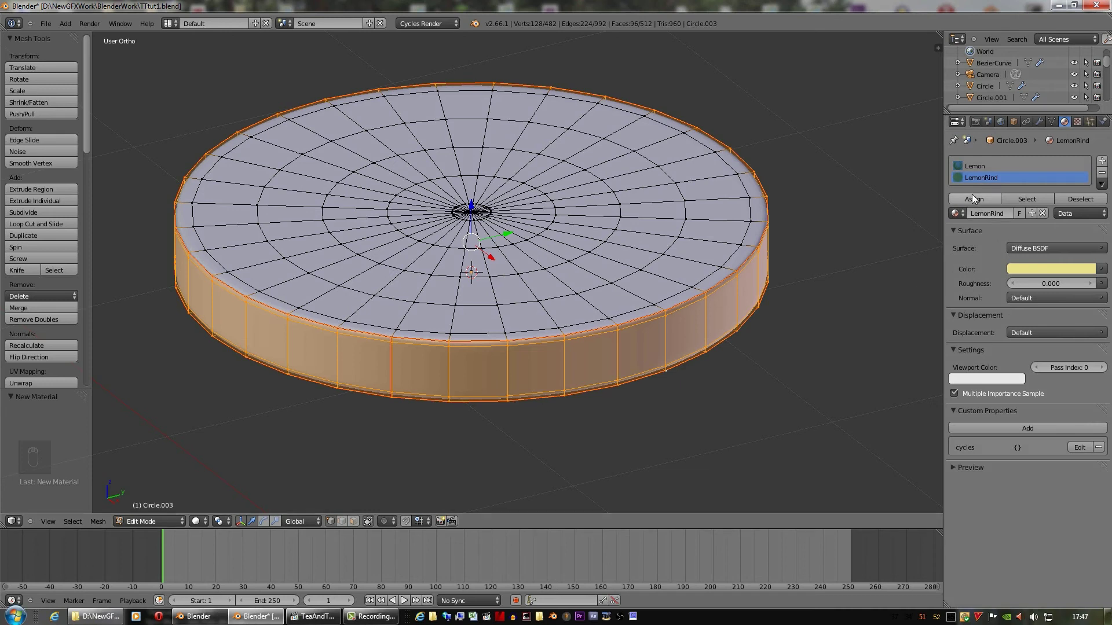
drag(976, 196, 1091, 122)
key(Tab)
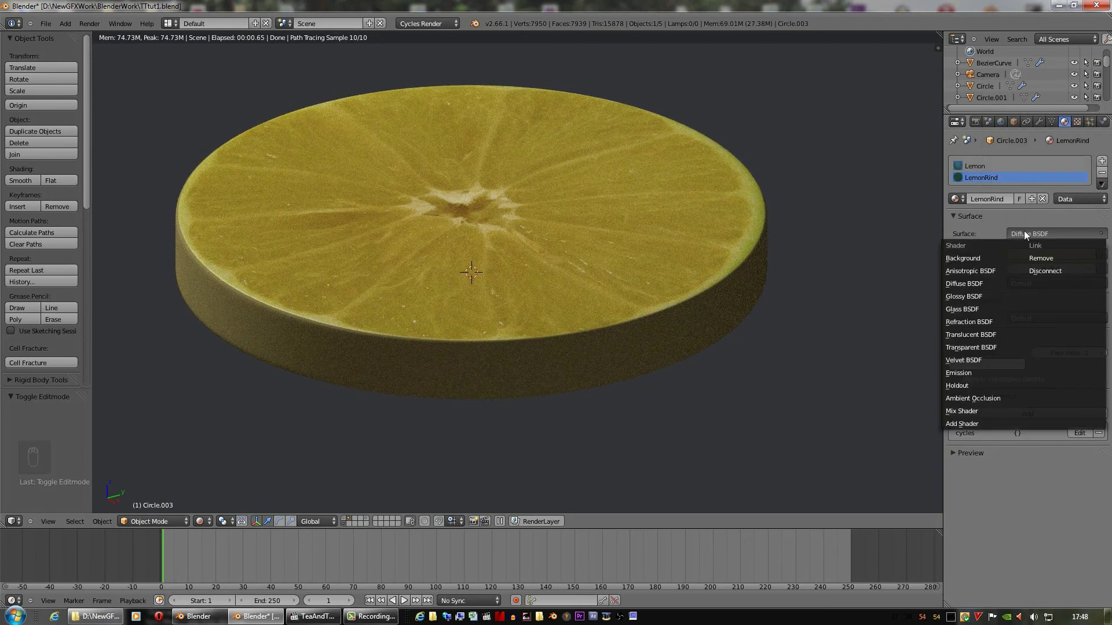
Make LemonRind a Mix Shader of yellow Diffuse and Glossy BSDF
drag(972, 413, 1050, 322)
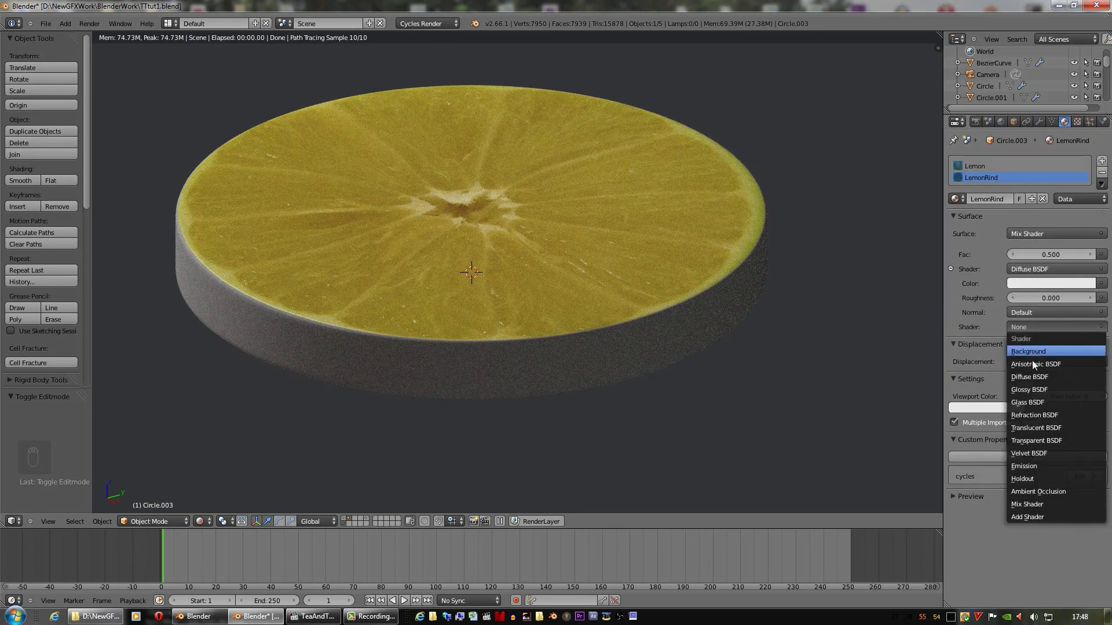
drag(1035, 392, 1011, 185)
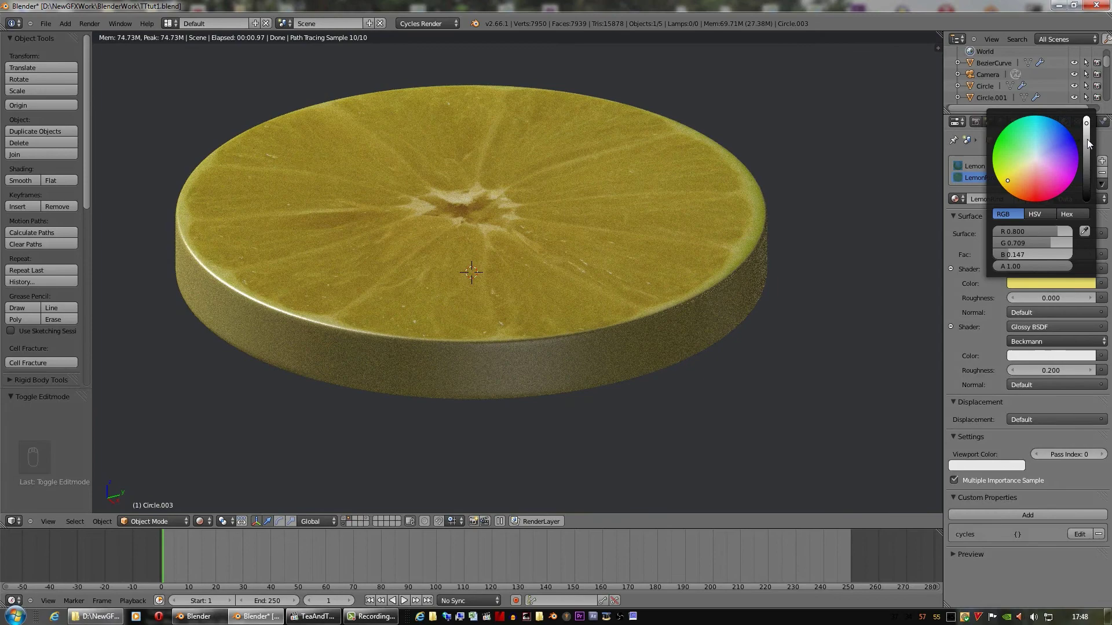
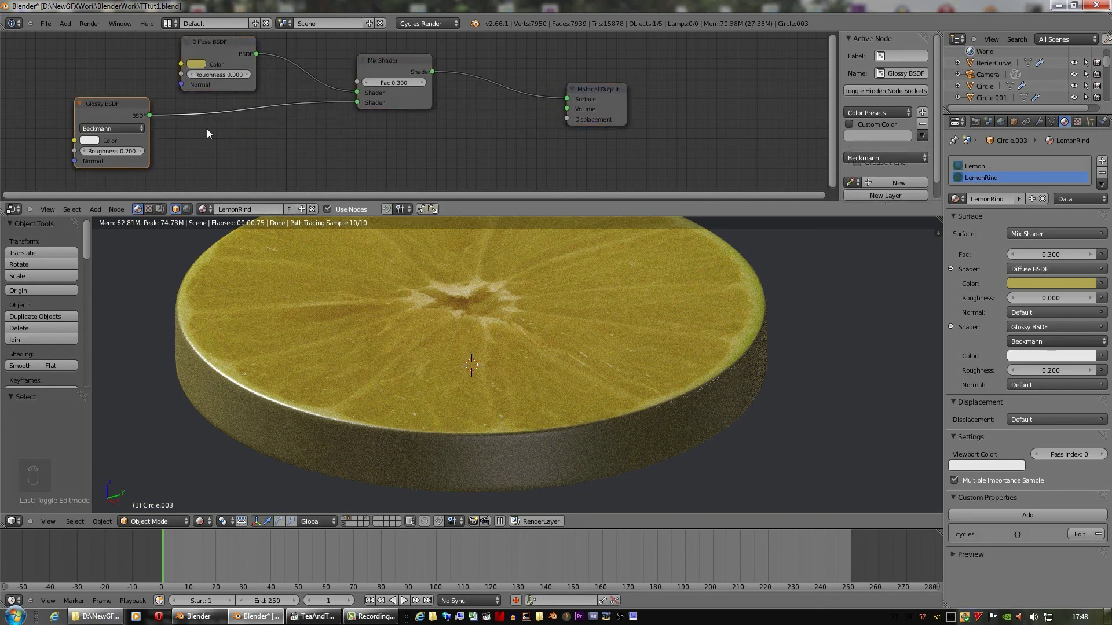
Route the Lemon image texture through an inverted ColorRamp into the Material Output displacement
click(329, 323)
drag(983, 168, 483, 107)
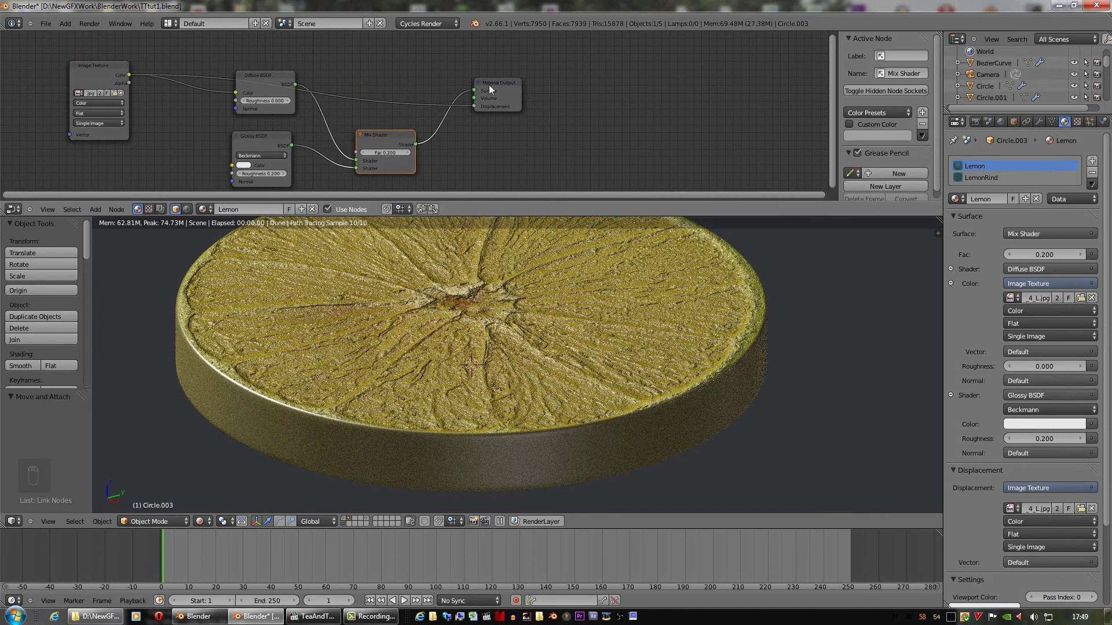
drag(167, 241, 192, 121)
drag(304, 95, 379, 86)
drag(465, 76, 435, 83)
drag(371, 86, 379, 86)
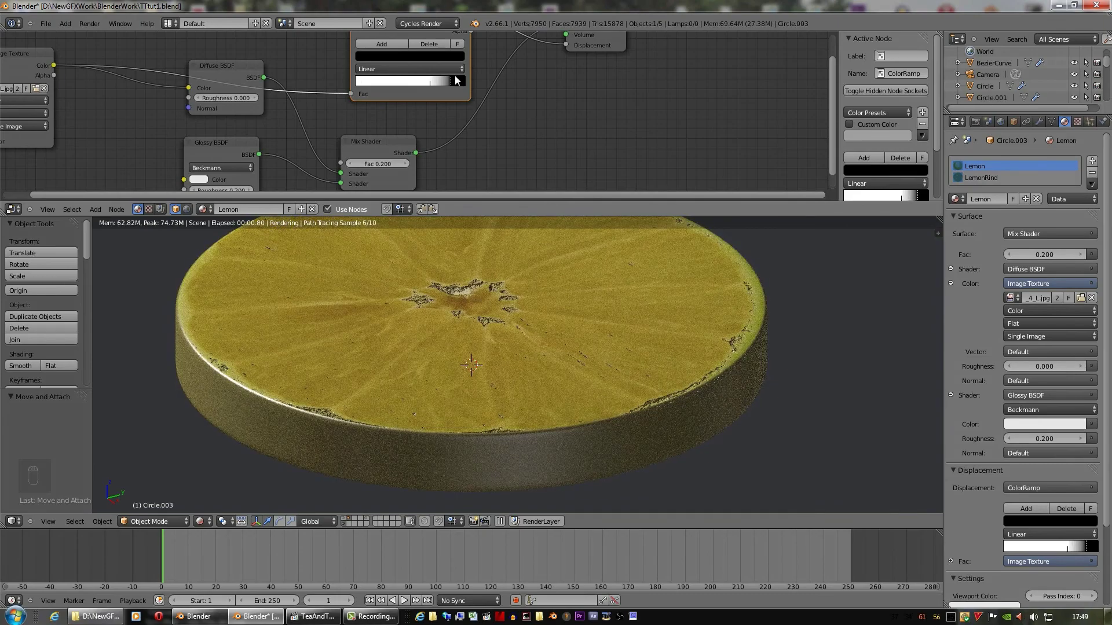
drag(402, 85, 368, 87)
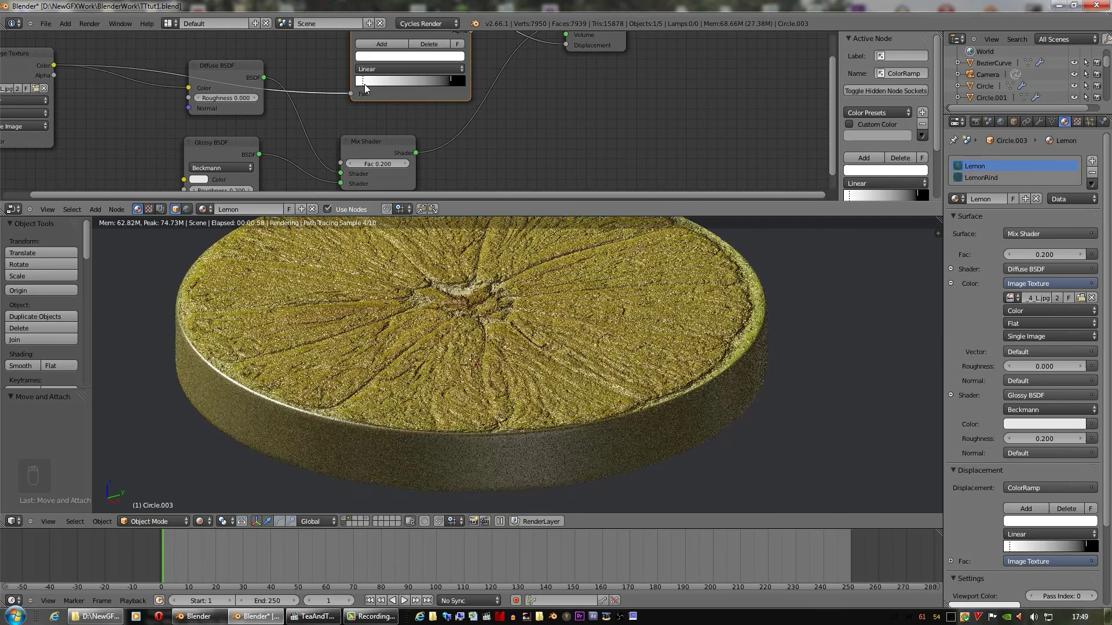
Insert a Math Multiply by 0.3 before displacement and lower the glossy roughness to 0.1
drag(440, 80, 430, 82)
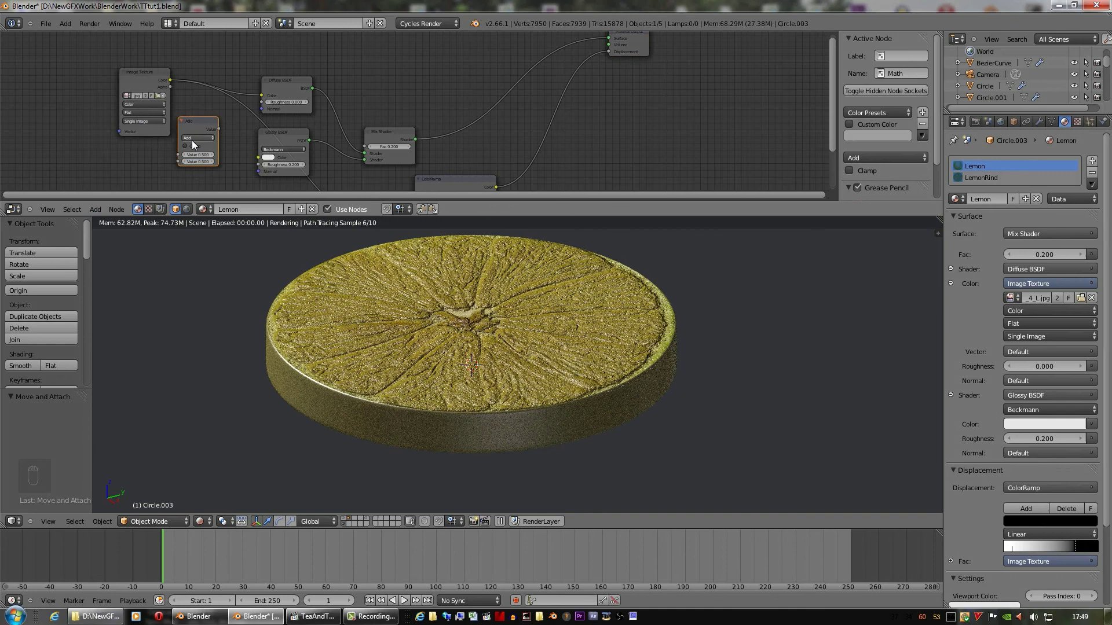
drag(196, 142, 572, 300)
drag(659, 181, 572, 299)
drag(574, 311, 207, 152)
drag(207, 153, 641, 354)
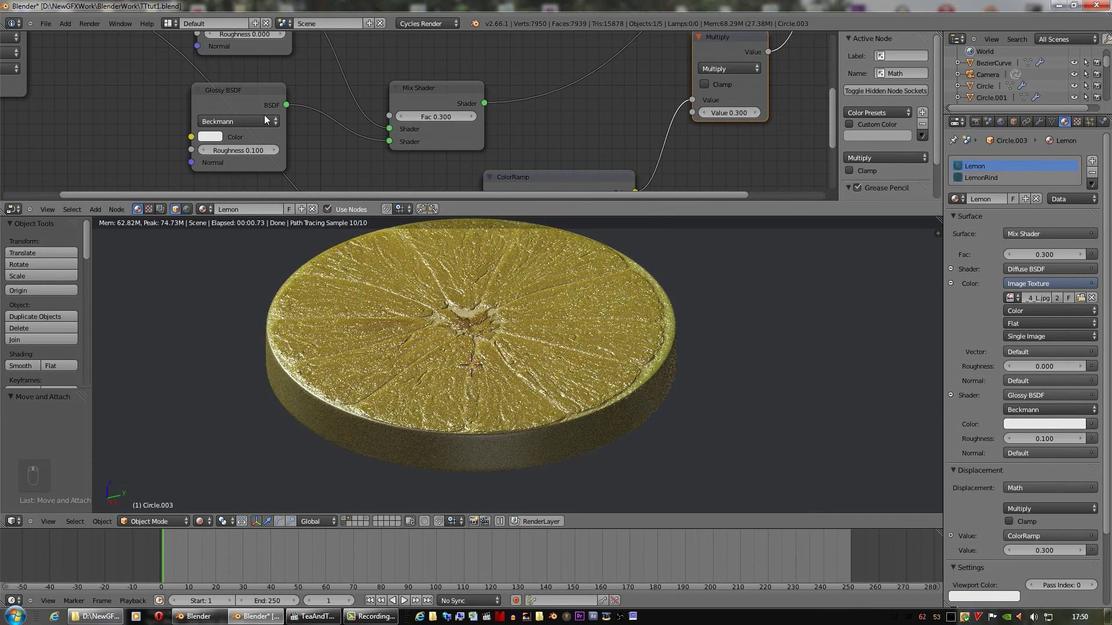
scroll(up, 3)
drag(208, 150, 252, 154)
drag(475, 117, 598, 334)
drag(599, 335, 278, 151)
drag(278, 152, 651, 372)
drag(651, 373, 940, 215)
drag(940, 215, 415, 441)
drag(207, 523, 362, 451)
Send the lemon slice to another layer via Move to Layer
middle_click(361, 451)
key(m)
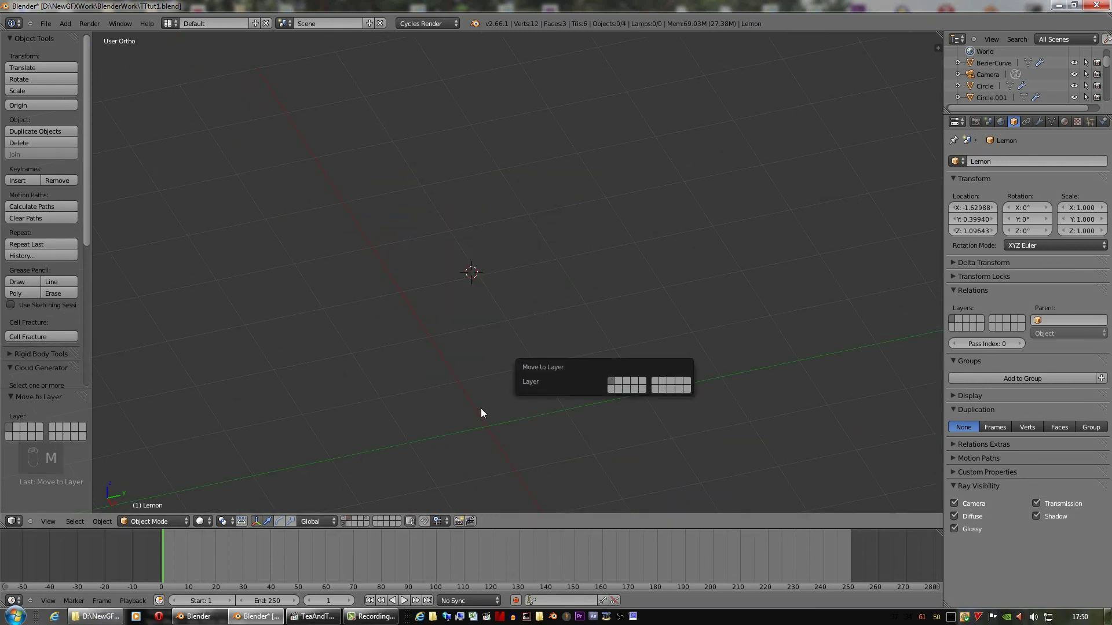